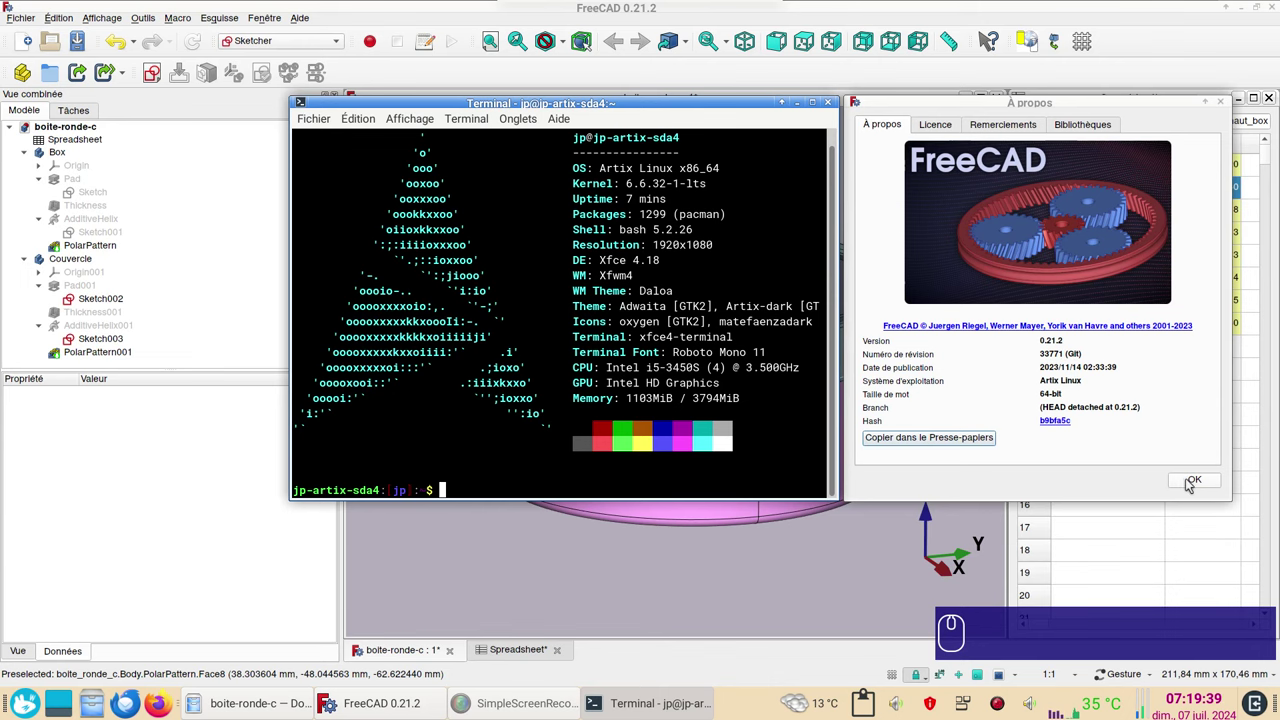
Inspect the threaded box and translucent lid from above and from the side.
{"action": "left_click", "coordinate": [1194, 479]}
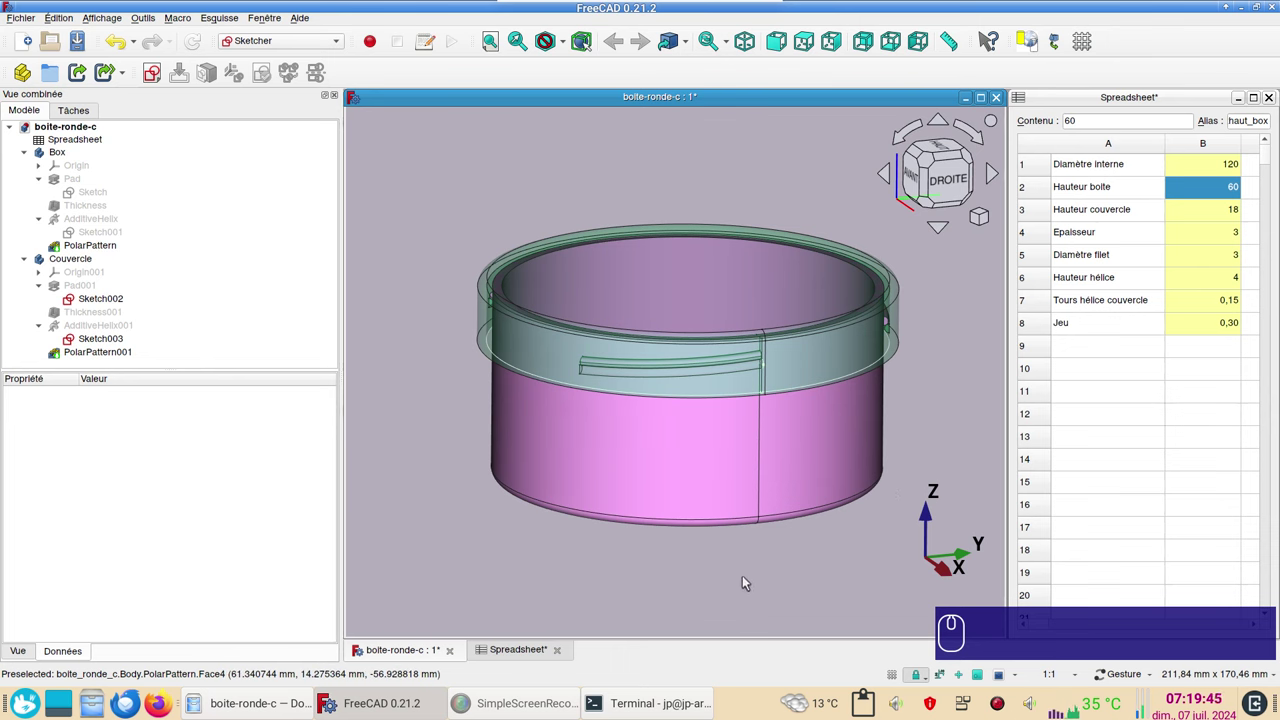
{"action": "left_click_drag", "start_coordinate": [747, 582], "coordinate": [770, 597]}
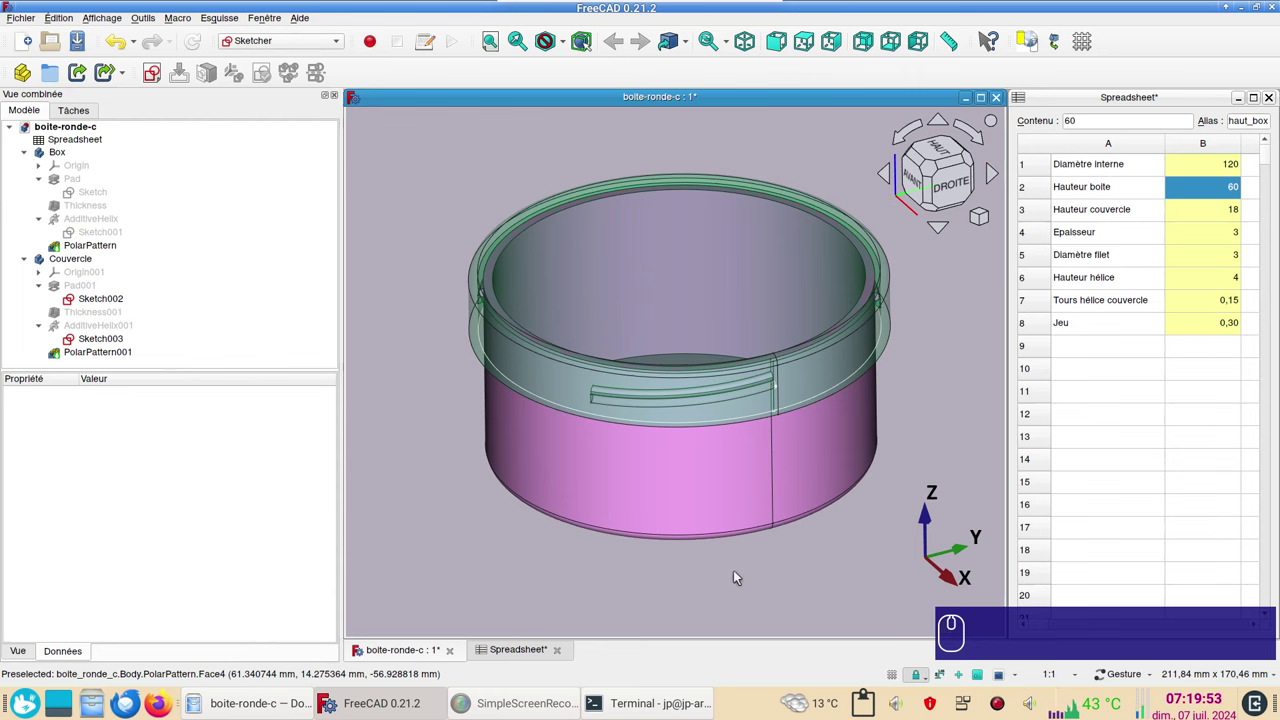
{"action": "left_click_drag", "start_coordinate": [744, 574], "coordinate": [755, 542]}
{"action": "left_click", "coordinate": [751, 563]}
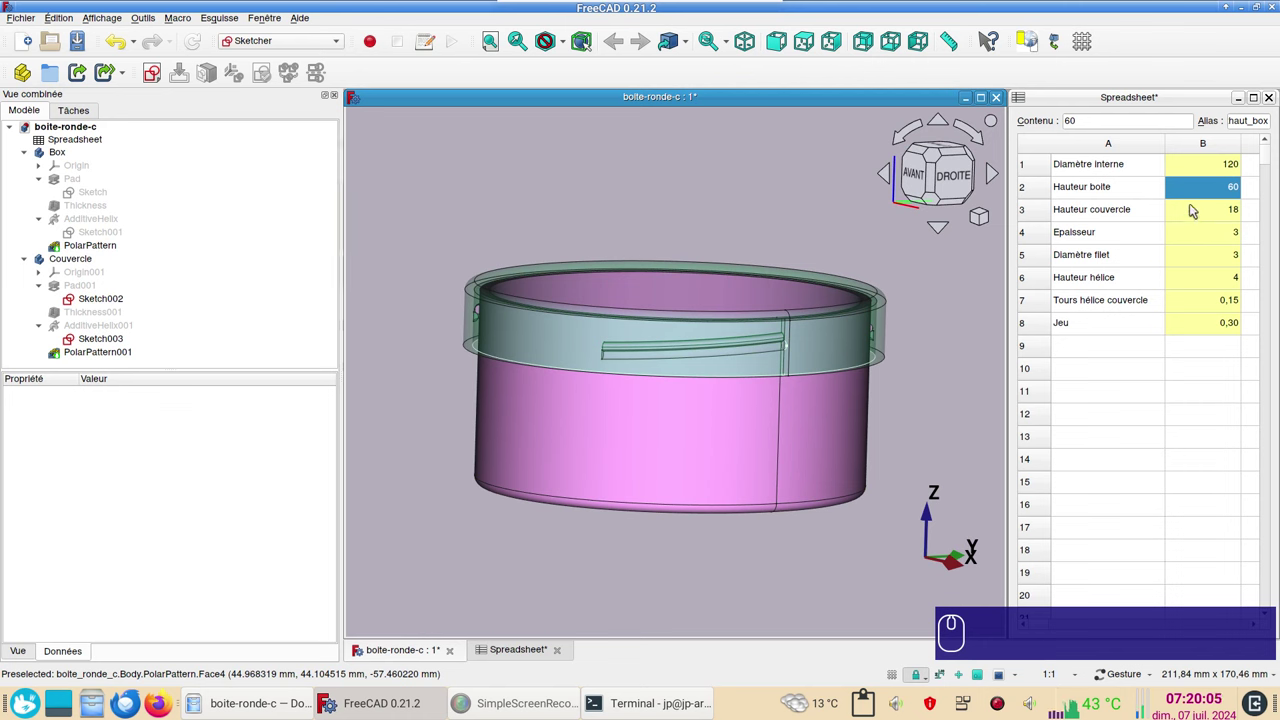
Set the spreadsheet's inner diameter parameter (B1) to 150.
{"action": "left_click", "coordinate": [1205, 176]}
{"action": "key", "text": "KP_1"}
{"action": "key", "text": "KP_1"}
{"action": "key", "text": "KP_5"}
{"action": "key", "text": "KP_0"}
{"action": "key", "text": "KP_1"}
{"action": "key", "text": "KP_5"}
{"action": "key", "text": "KP_0"}
{"action": "key", "text": "Return"}
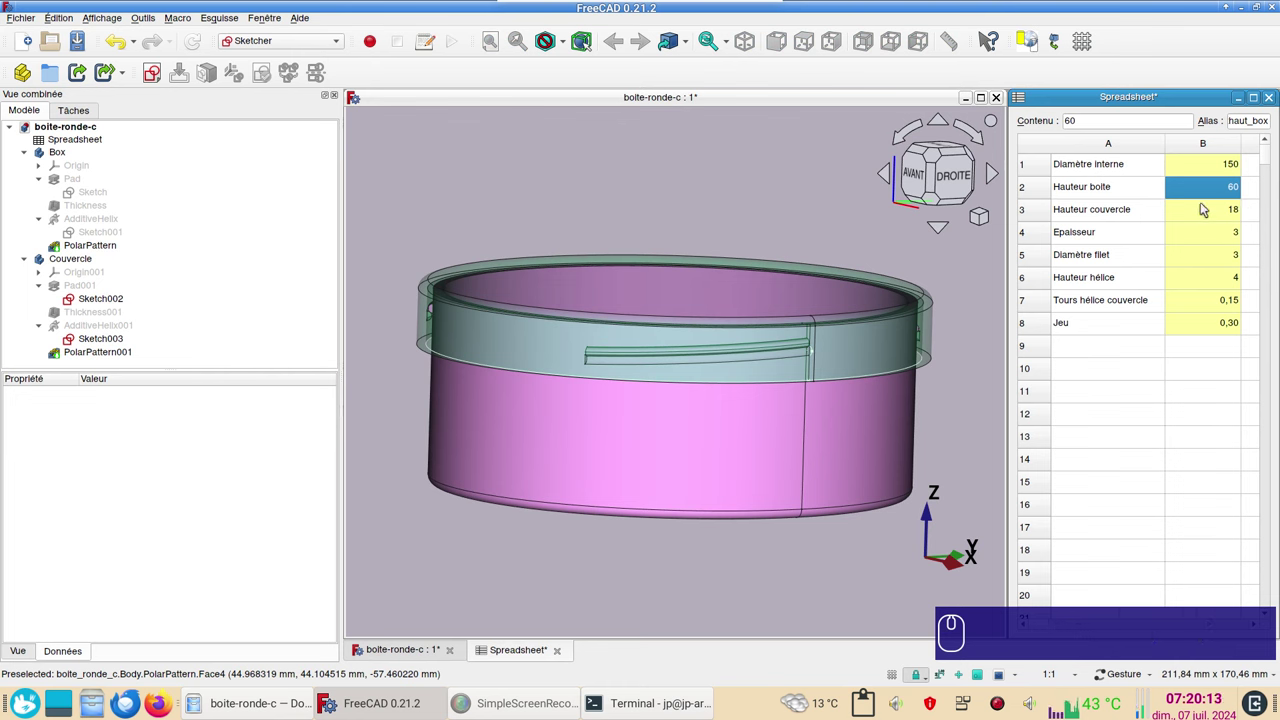
Set the box height parameter (B2) to 120 and review the taller updated model.
{"action": "left_click", "coordinate": [1207, 194]}
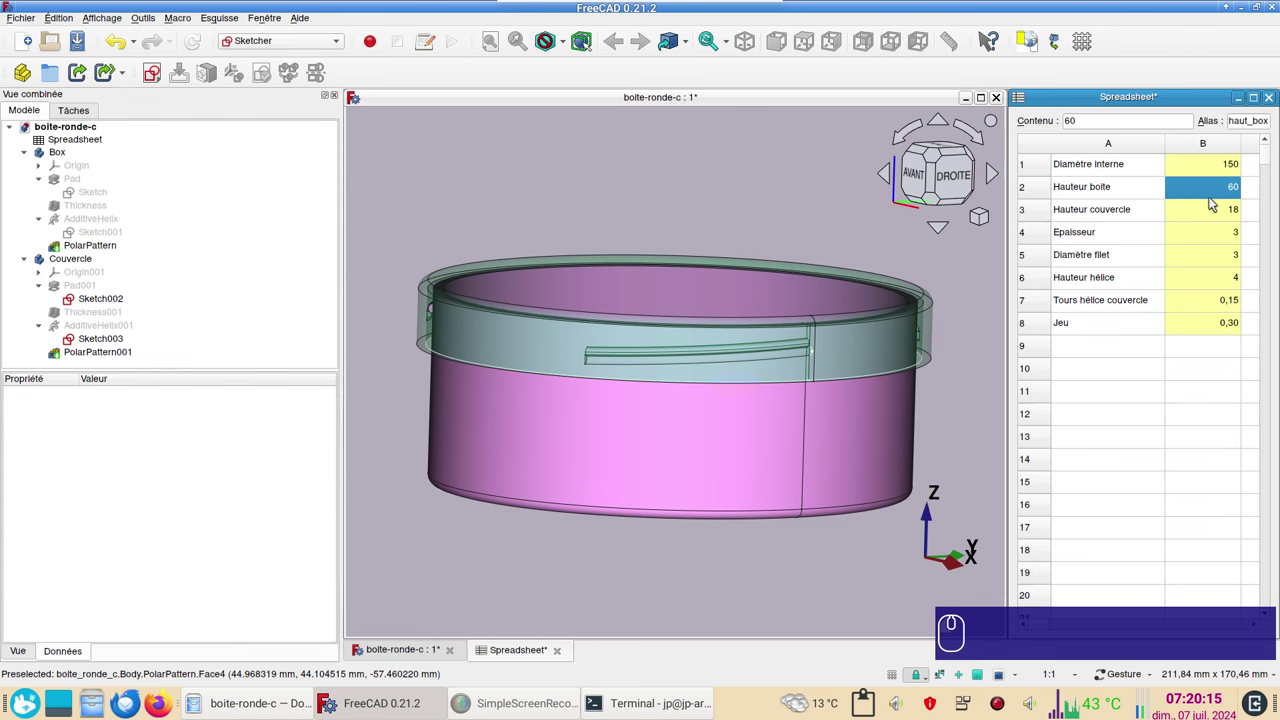
{"action": "key", "text": "KP_1"}
{"action": "key", "text": "KP_1"}
{"action": "key", "text": "KP_2"}
{"action": "key", "text": "KP_0"}
{"action": "key", "text": "Return"}
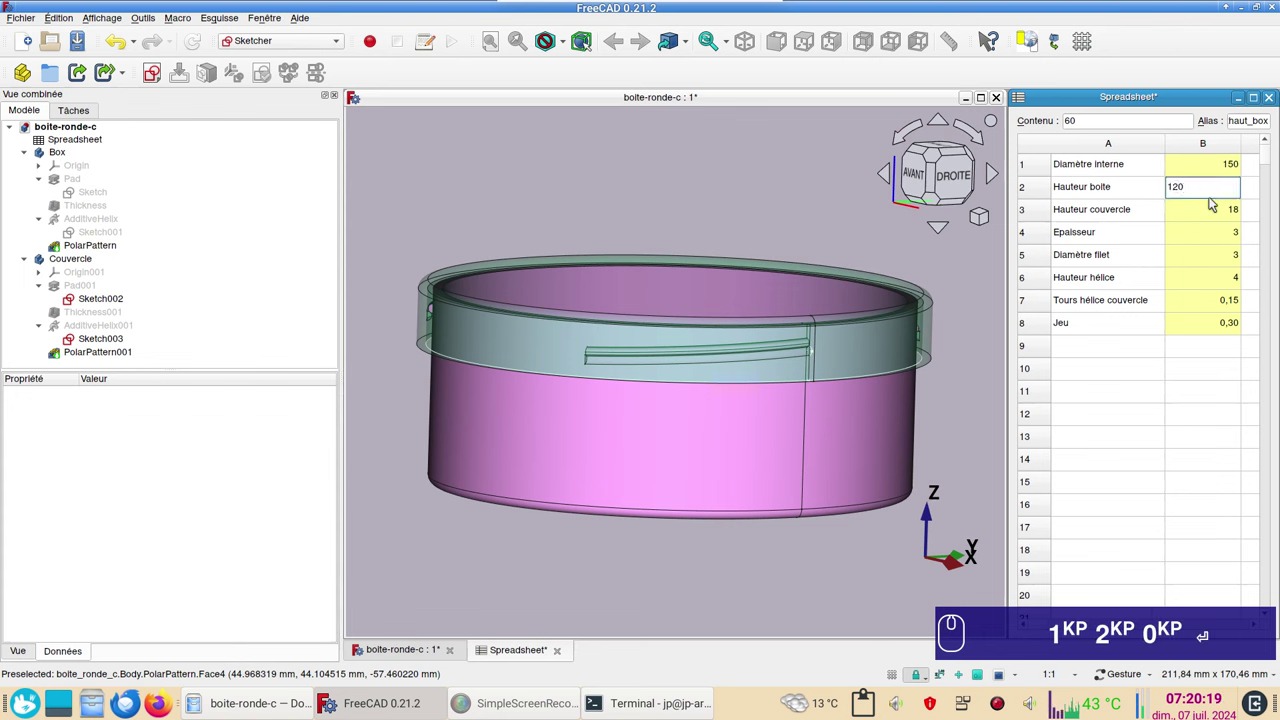
{"action": "scroll", "scroll_direction": "down", "scroll_amount": 3}
{"action": "left_click_drag", "start_coordinate": [957, 424], "coordinate": [803, 459]}
{"action": "left_click_drag", "start_coordinate": [564, 272], "coordinate": [773, 377]}
{"action": "left_click_drag", "start_coordinate": [944, 396], "coordinate": [837, 378]}
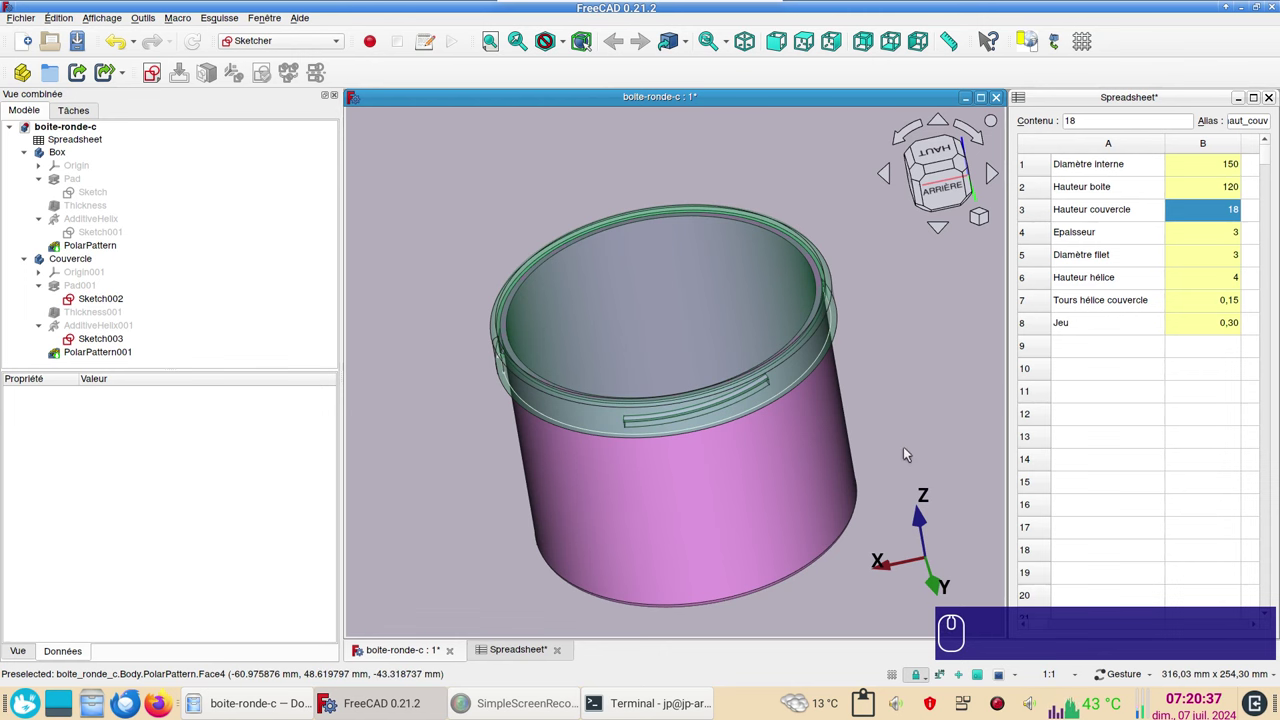
Copy the parameter spreadsheet into a new empty document and show its contents.
{"action": "left_click", "coordinate": [680, 456]}
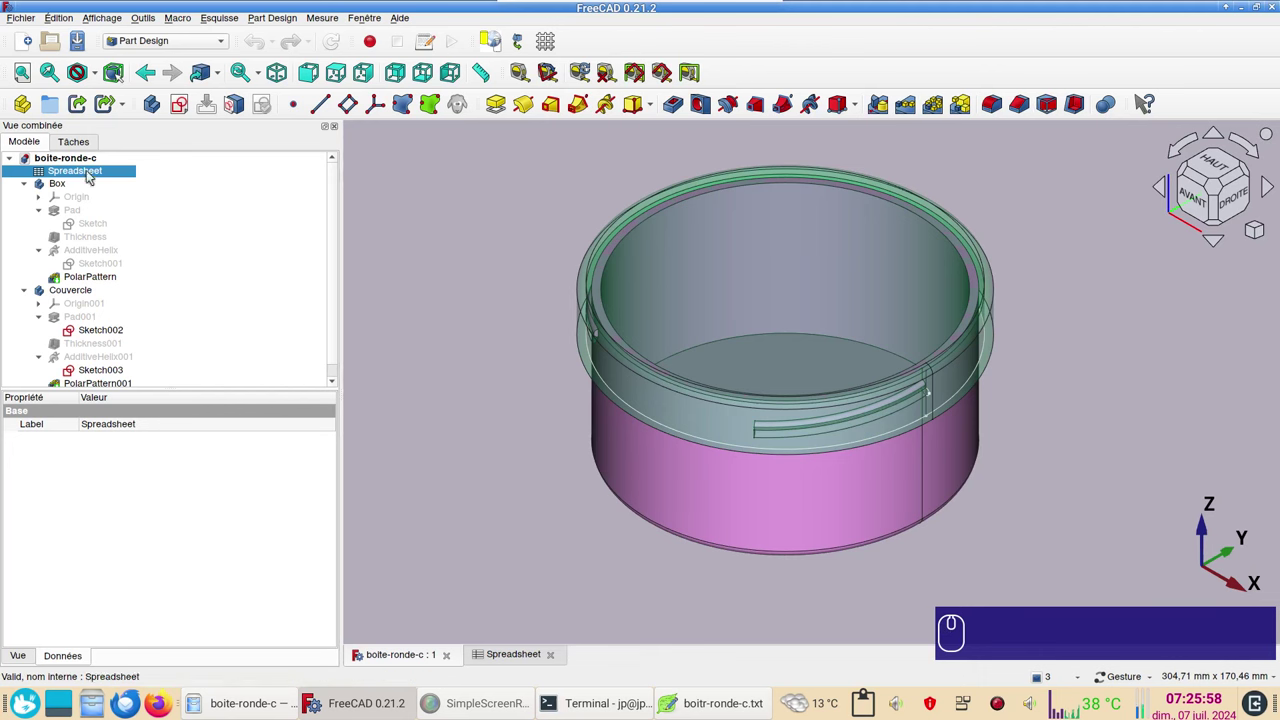
{"action": "left_click", "coordinate": [91, 173]}
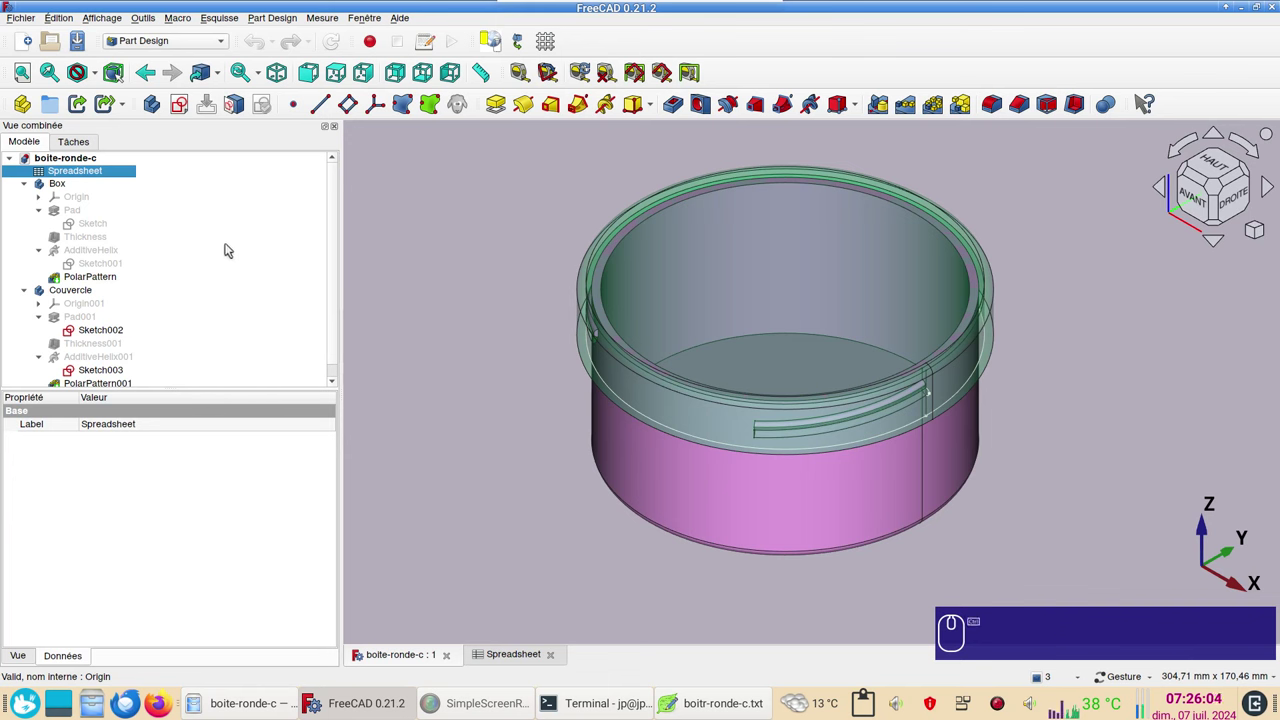
{"action": "key", "text": "ctrl+c"}
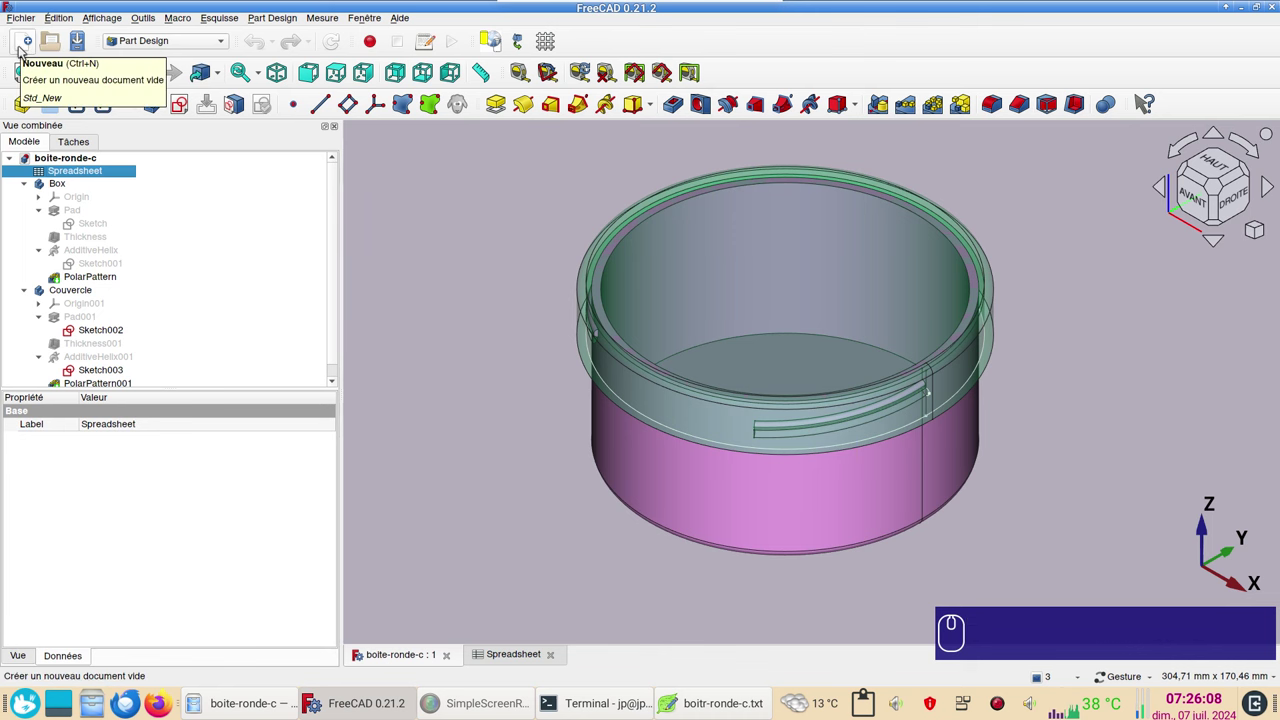
{"action": "left_click", "coordinate": [26, 46]}
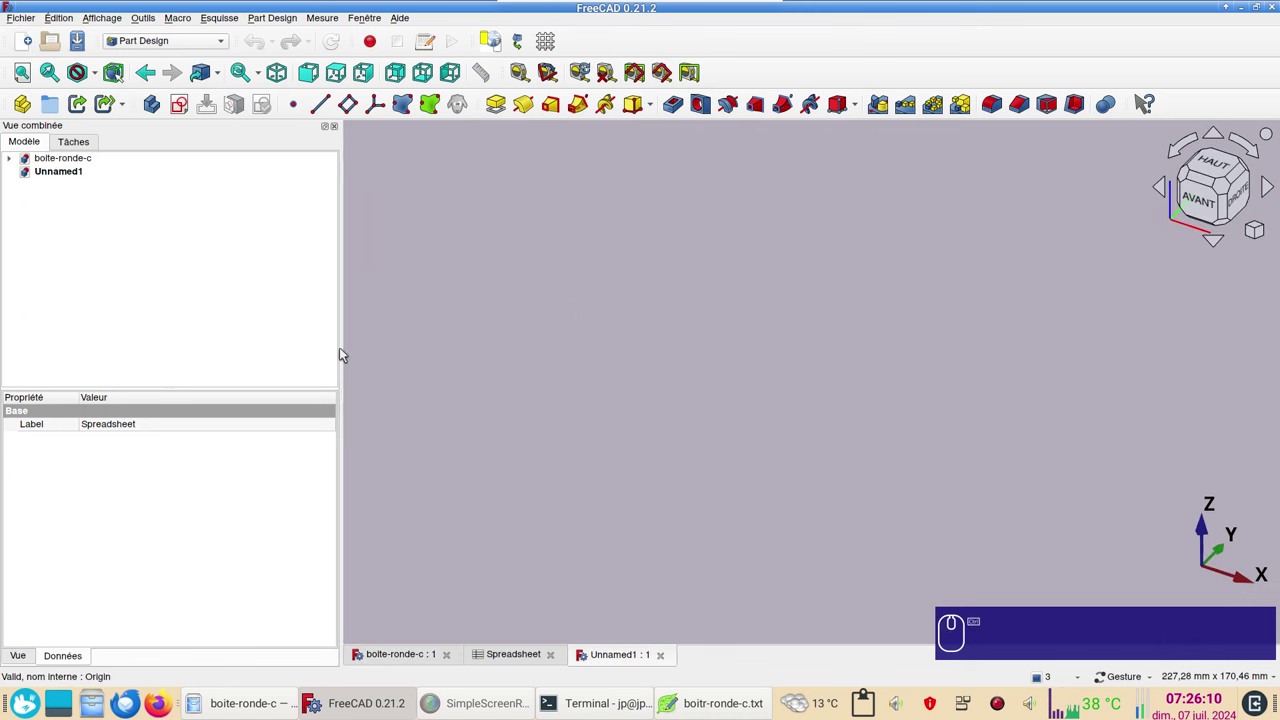
{"action": "key", "text": "ctrl+v"}
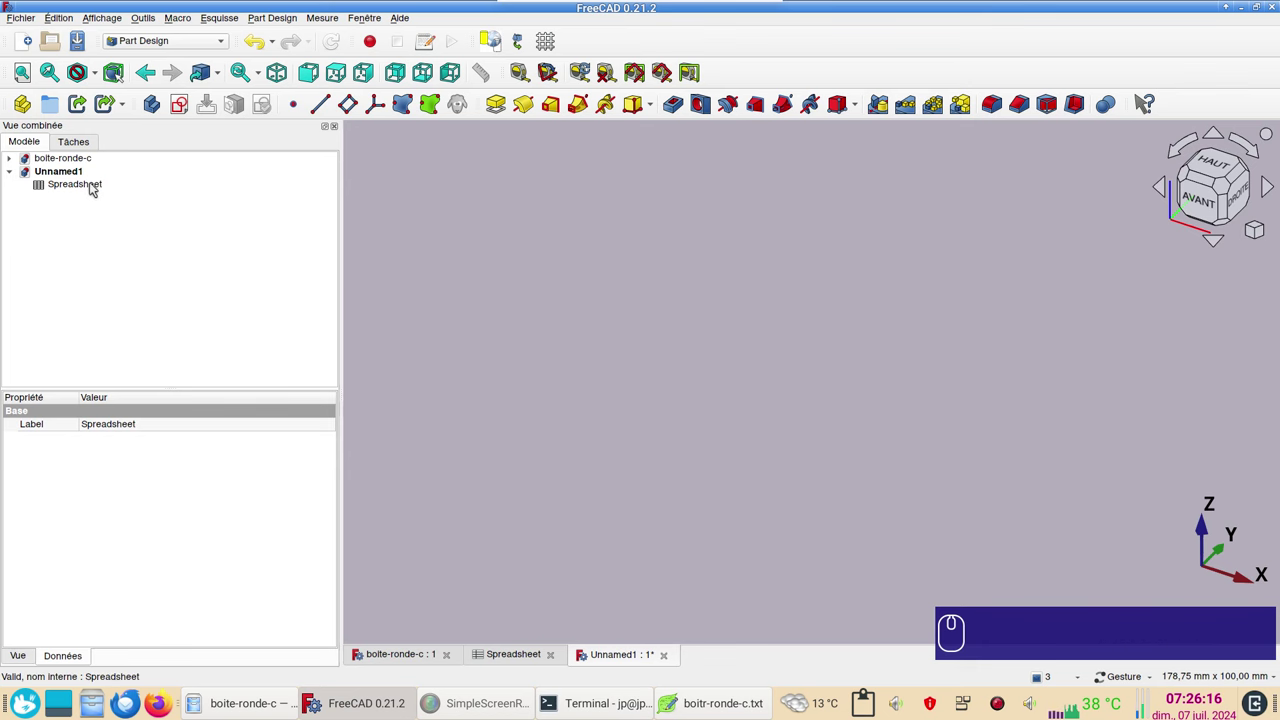
{"action": "double_click", "coordinate": [98, 183]}
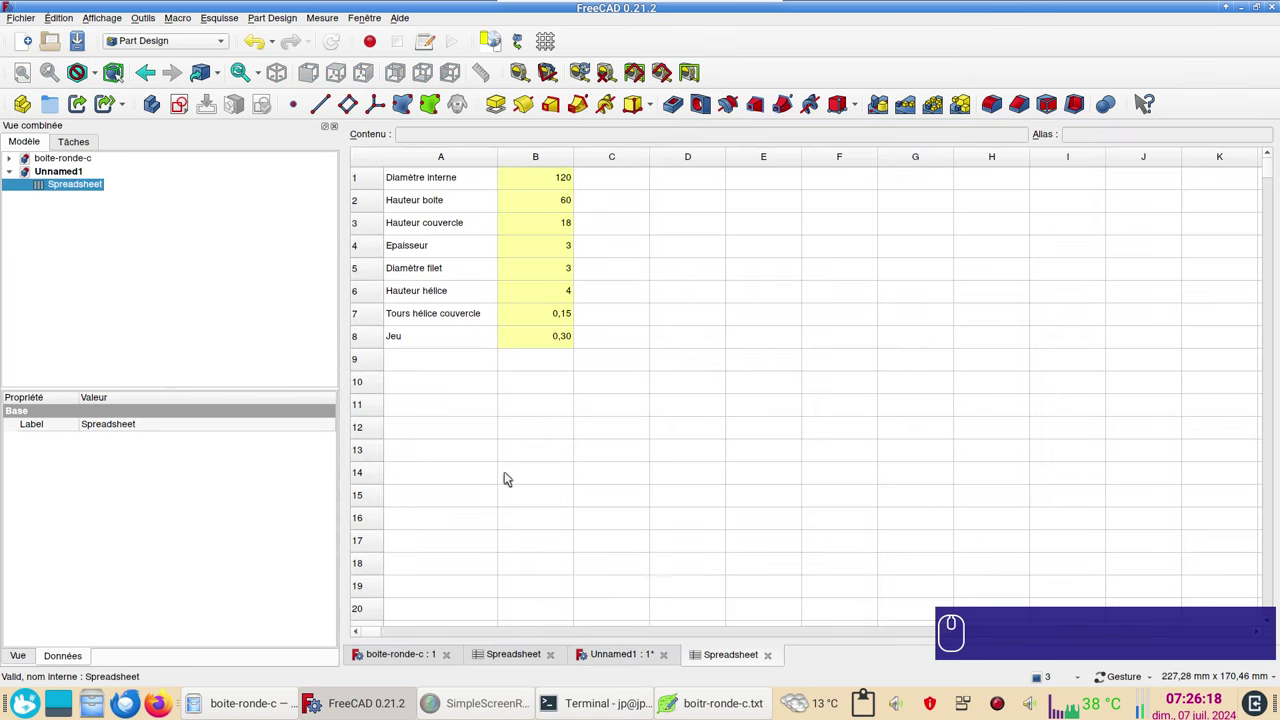
Close the original box model documents, keeping only the new one.
{"action": "left_click", "coordinate": [552, 658]}
{"action": "left_click", "coordinate": [447, 660]}
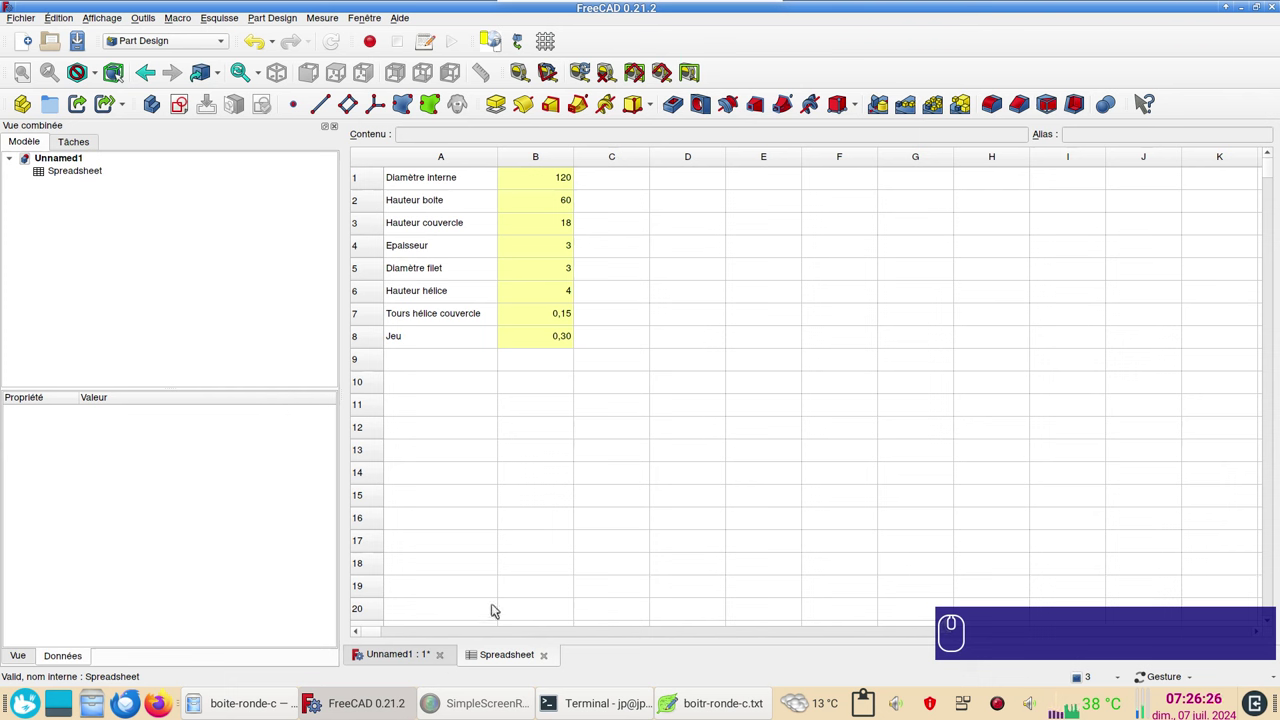
Save the document as boite-ronde-c_demo and review the aliases of the diameter and height parameters.
{"action": "key", "text": "ctrl+s"}
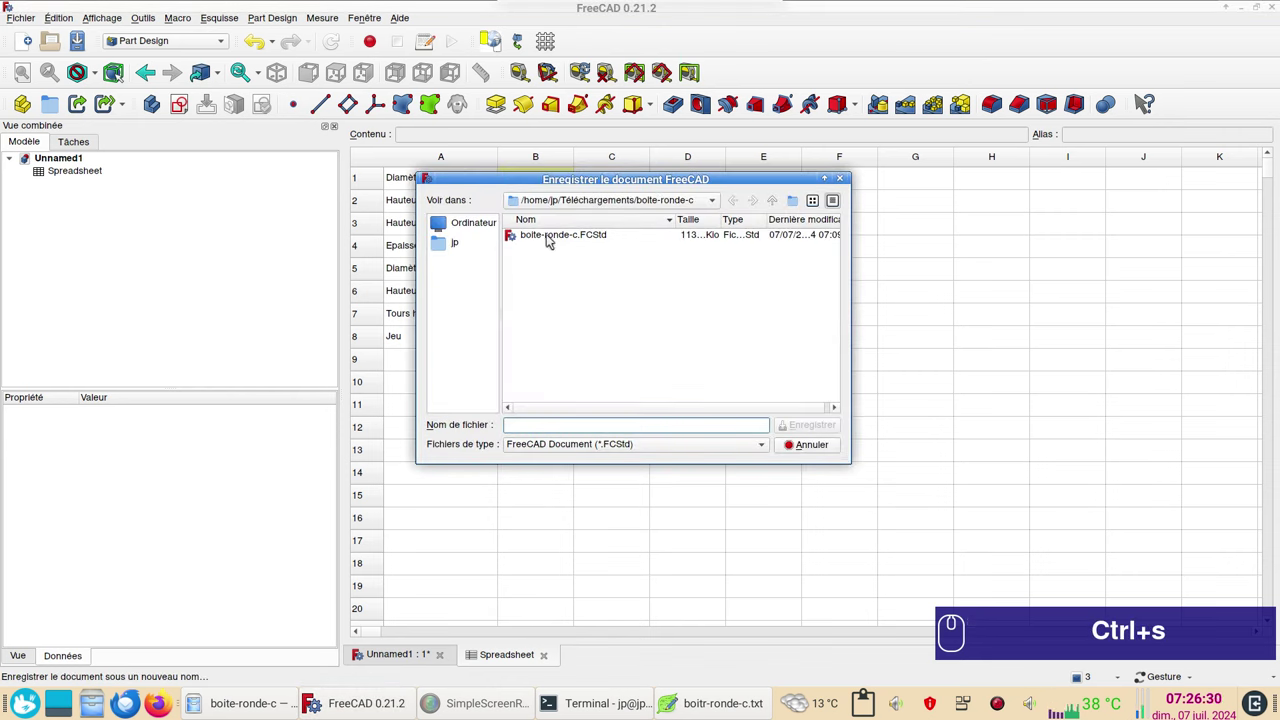
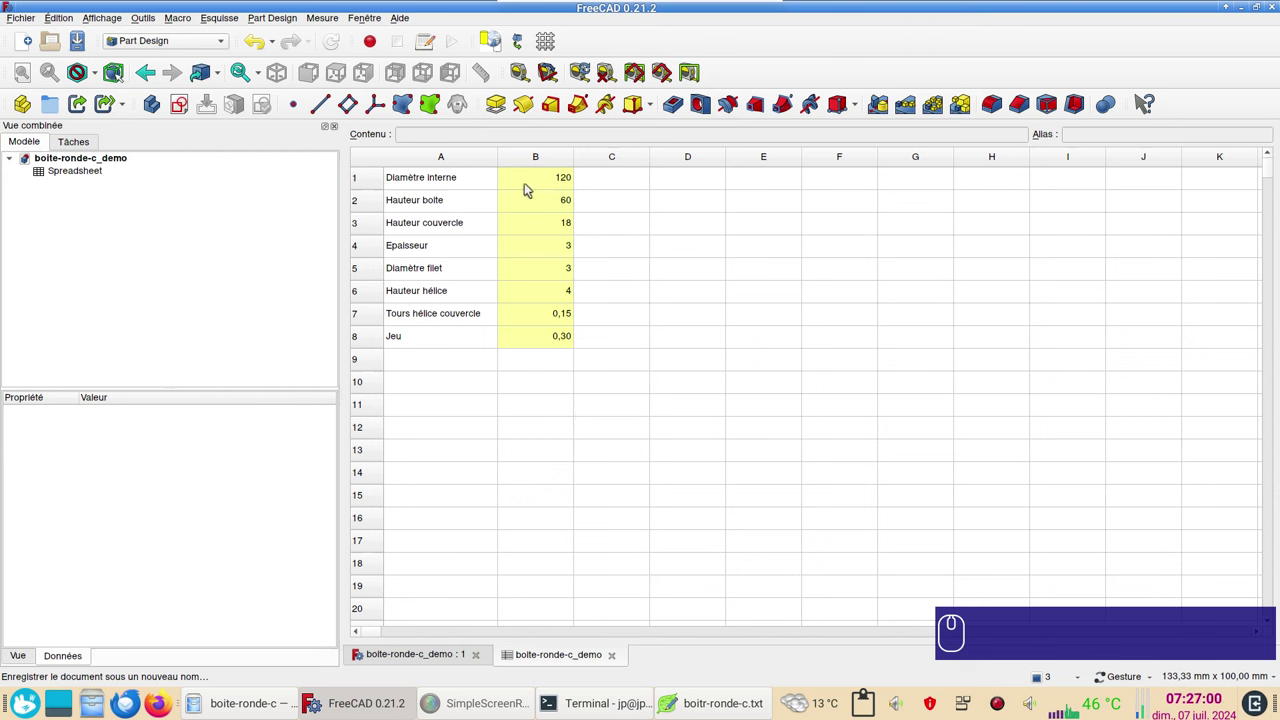
{"action": "left_click", "coordinate": [529, 186]}
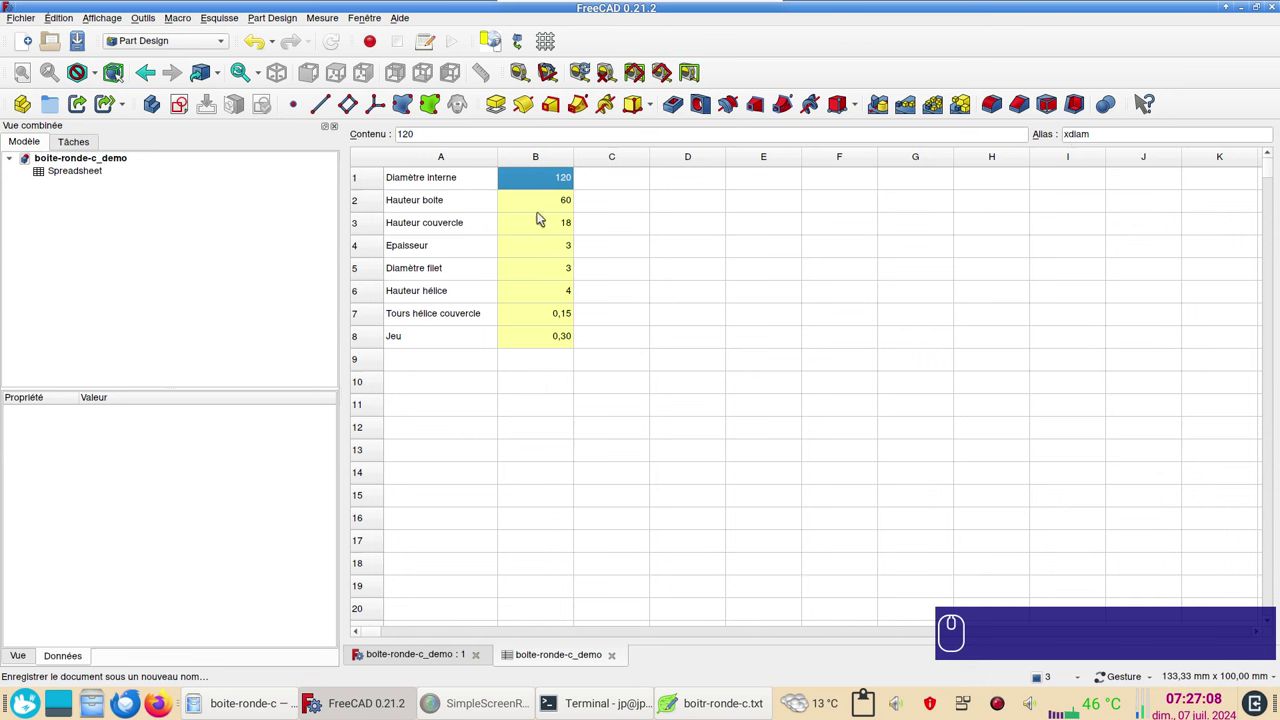
{"action": "left_click", "coordinate": [542, 203]}
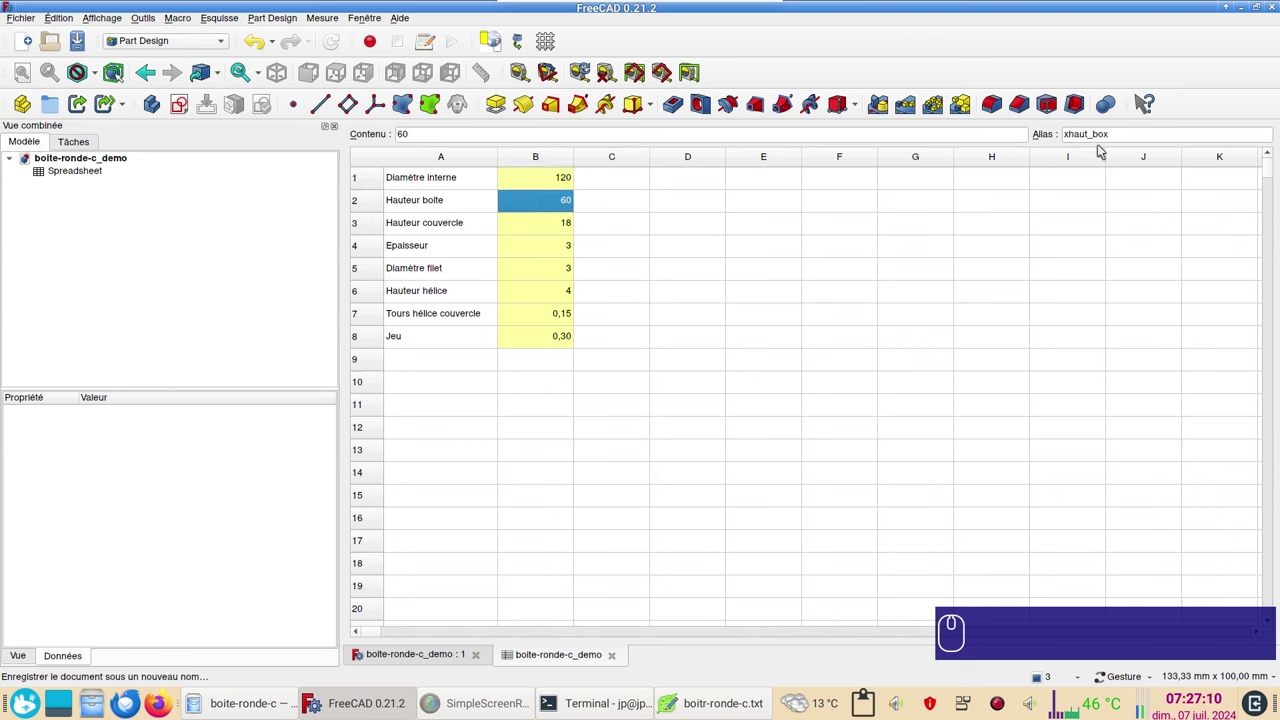
{"action": "left_click", "coordinate": [534, 225]}
{"action": "left_click", "coordinate": [990, 116]}
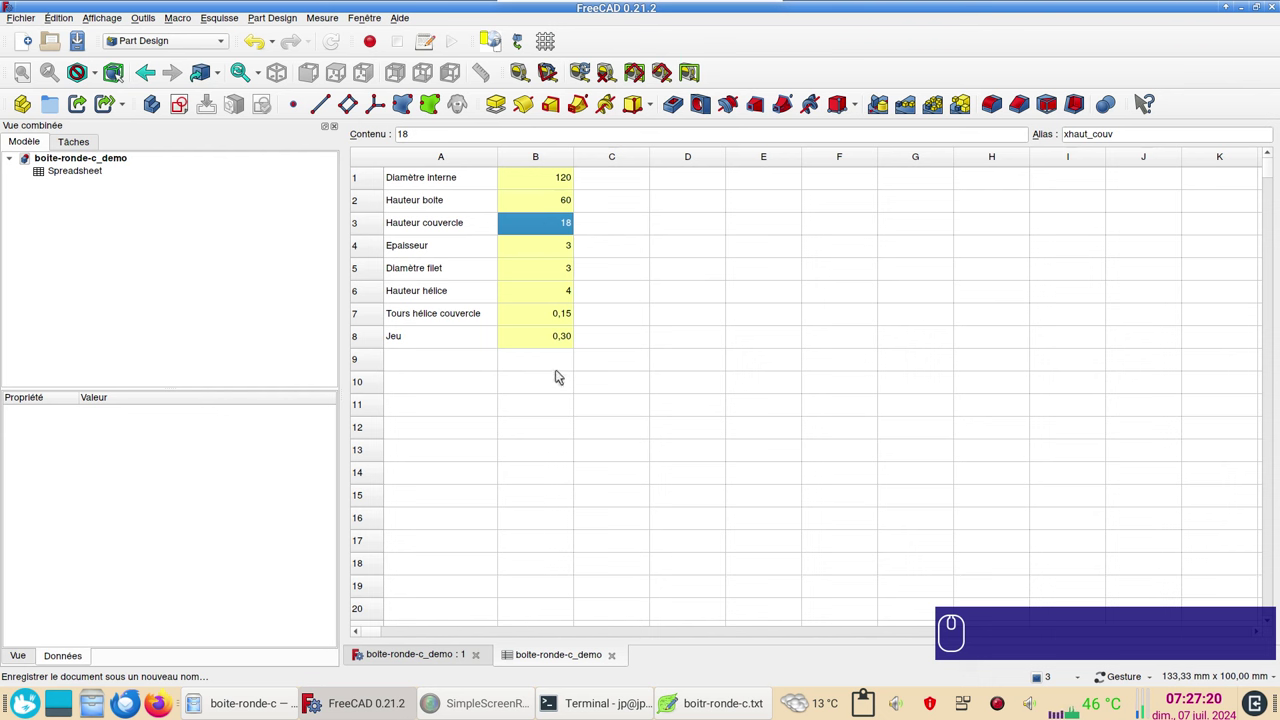
{"action": "left_click", "coordinate": [992, 546]}
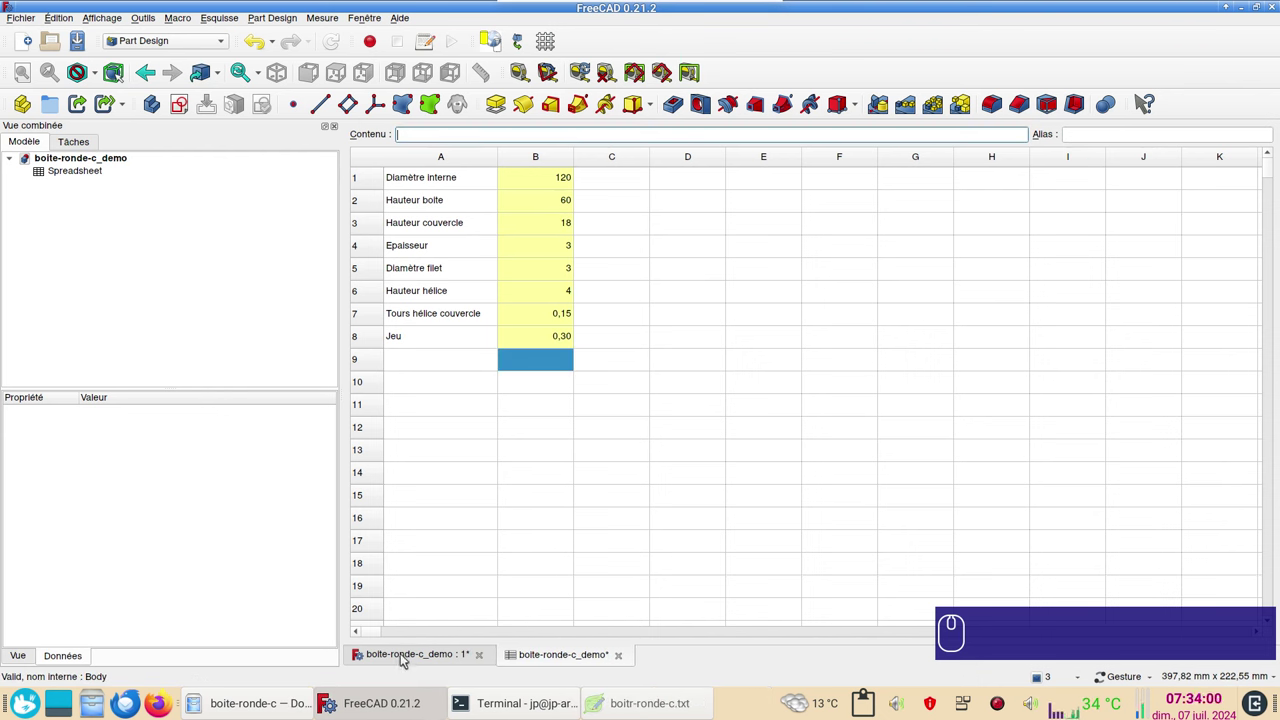
Create a Part Design body in boite-ronde-c_demo with a new sketch on the XY plane.
{"action": "left_click", "coordinate": [405, 658]}
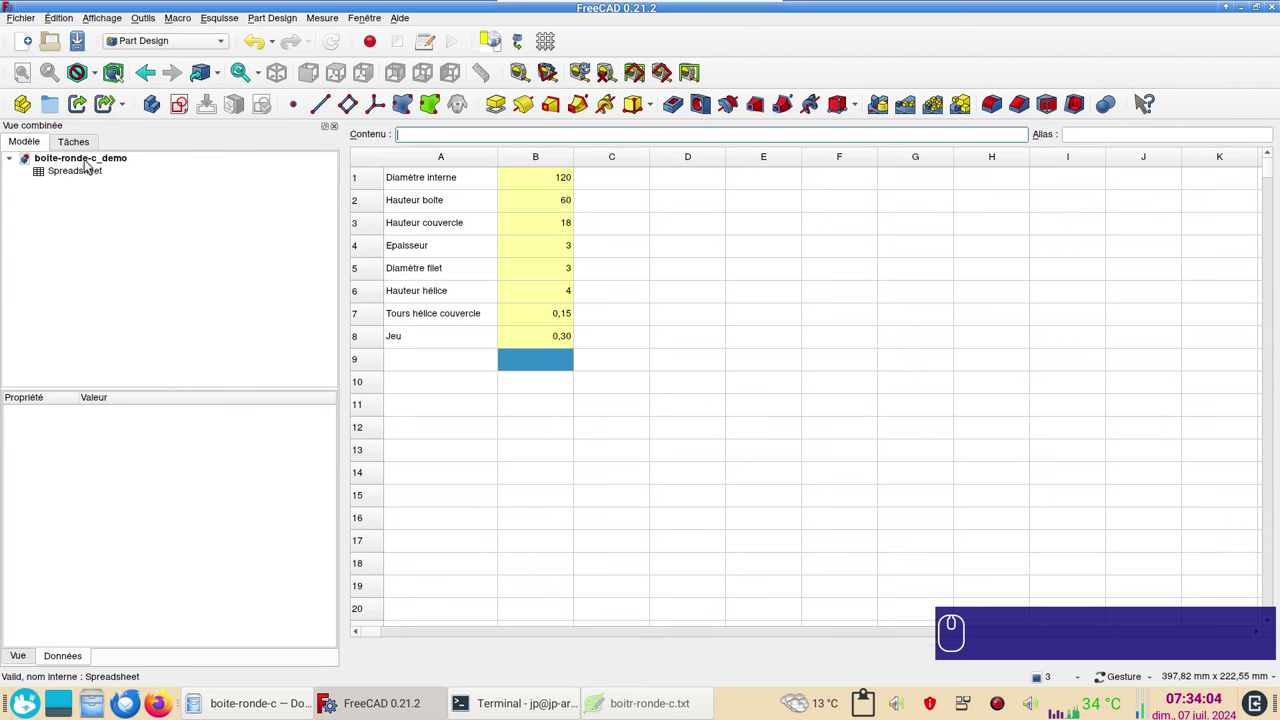
{"action": "left_click", "coordinate": [92, 160]}
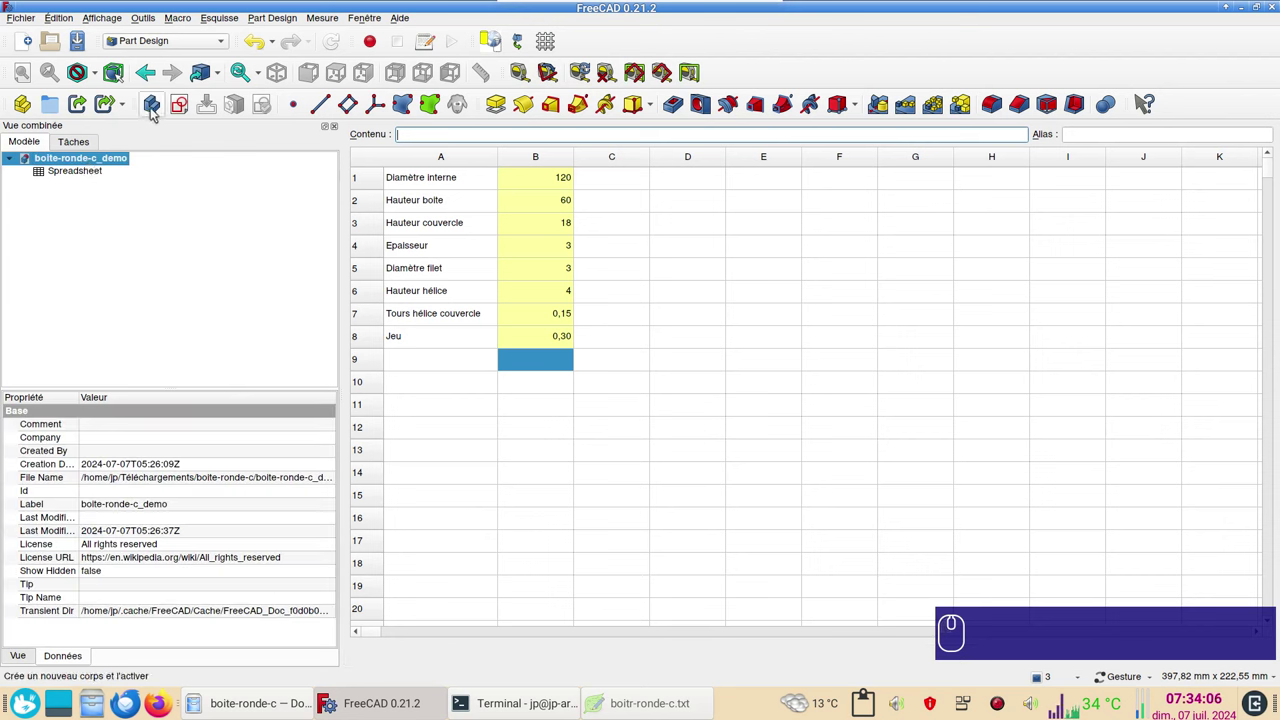
{"action": "left_click", "coordinate": [161, 108]}
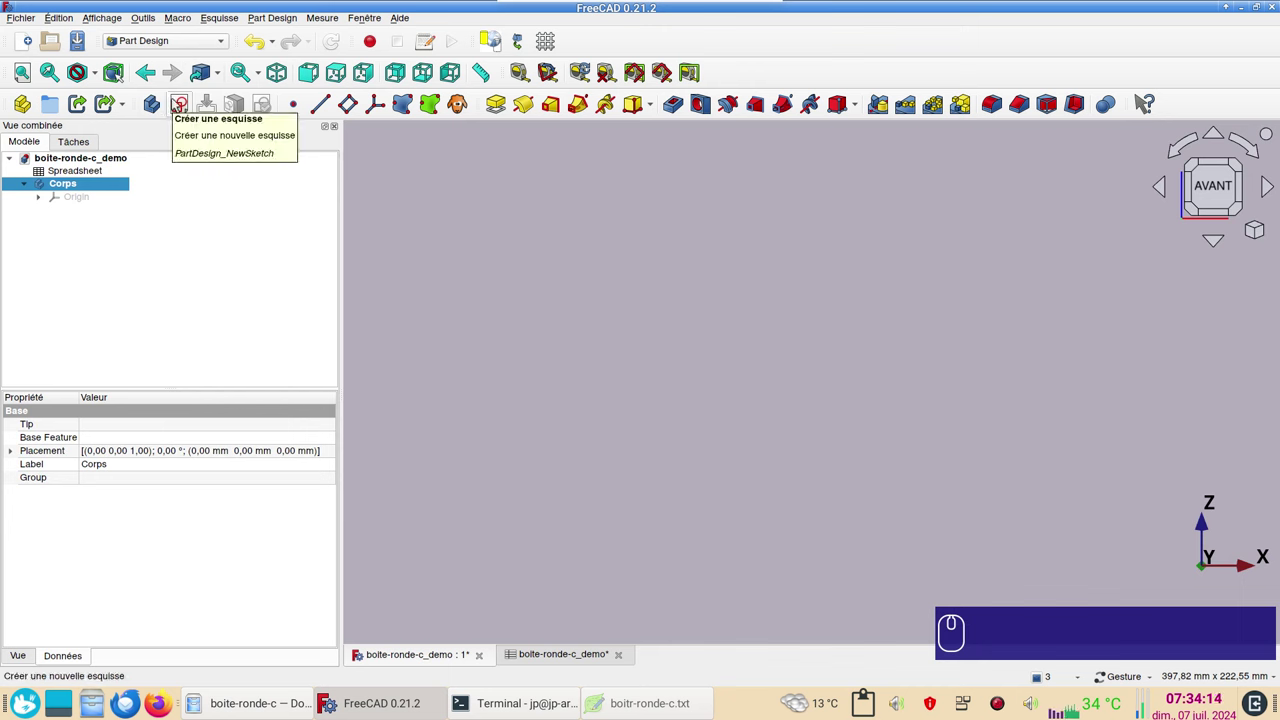
{"action": "left_click", "coordinate": [182, 107]}
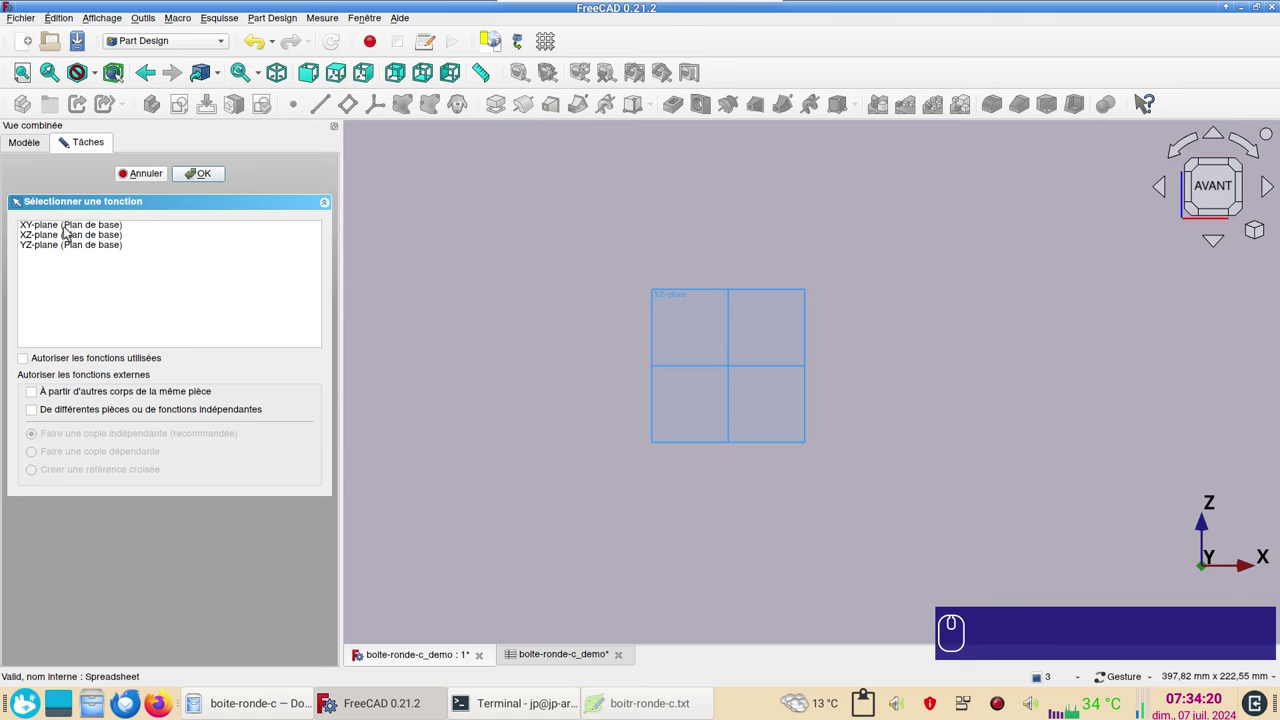
{"action": "left_click", "coordinate": [69, 229]}
{"action": "left_click", "coordinate": [216, 178]}
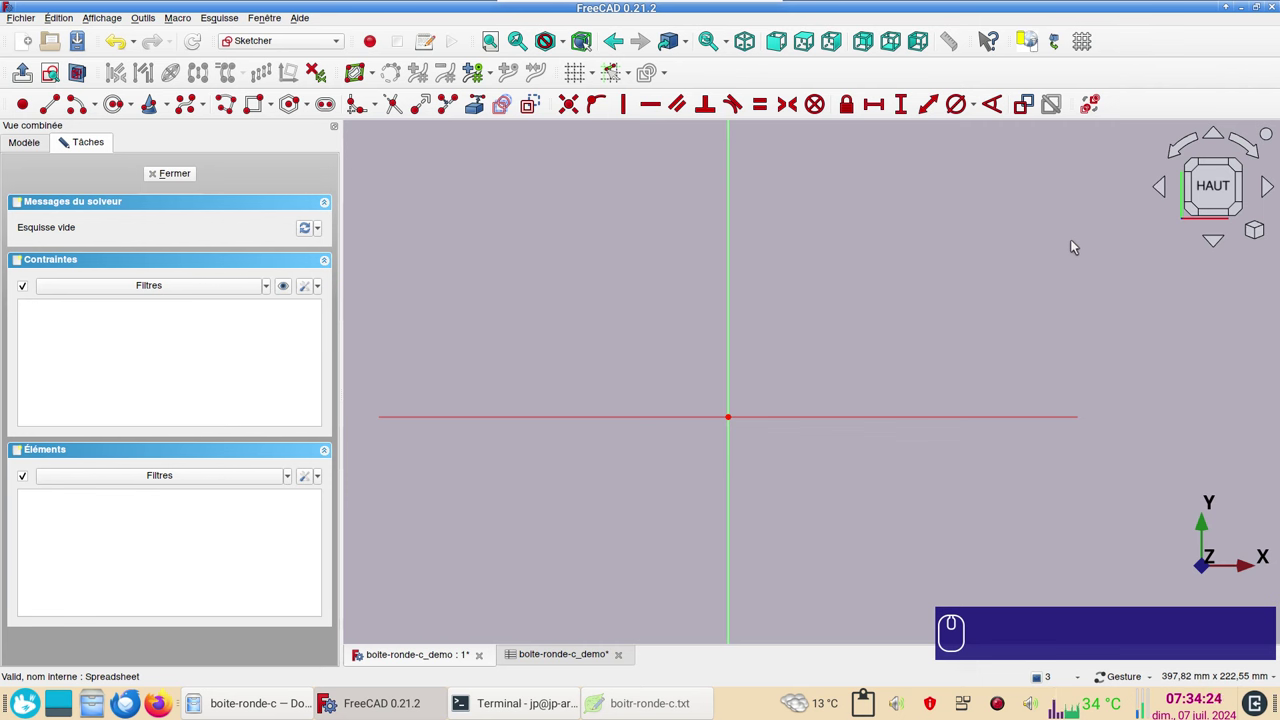
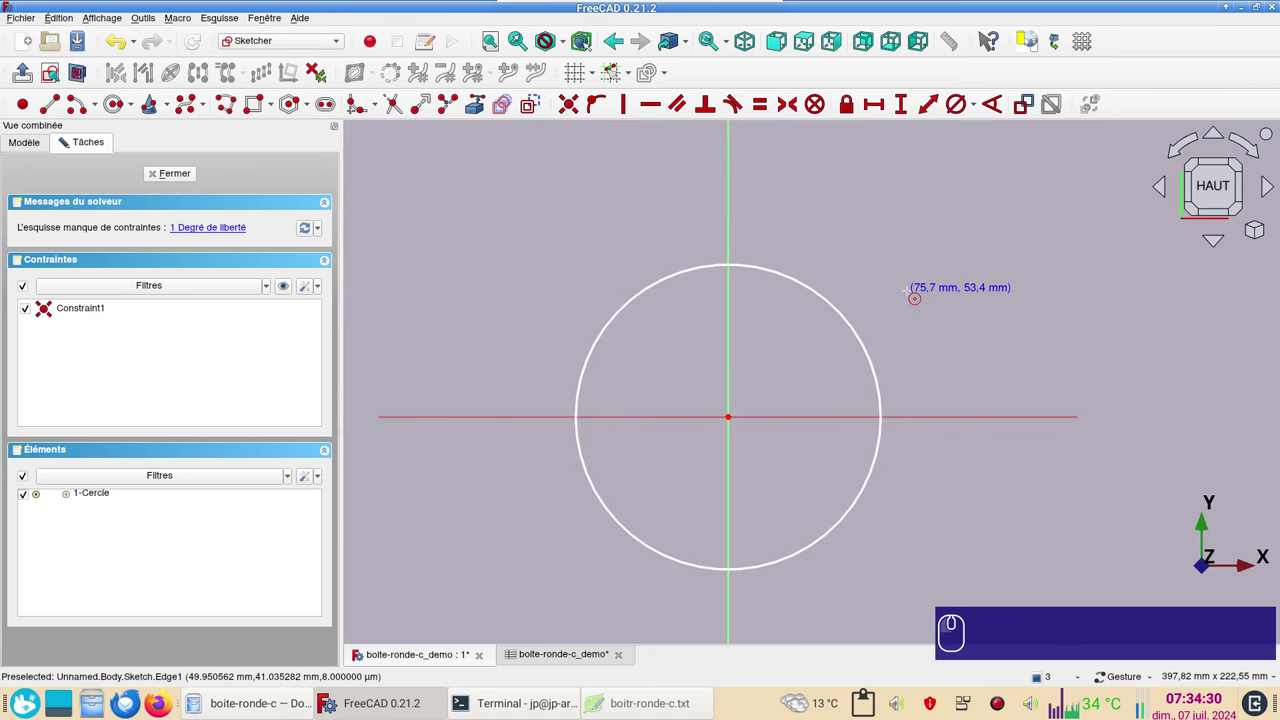
Finish the circle at the origin and select it for a diameter constraint.
{"action": "right_click", "coordinate": [920, 295]}
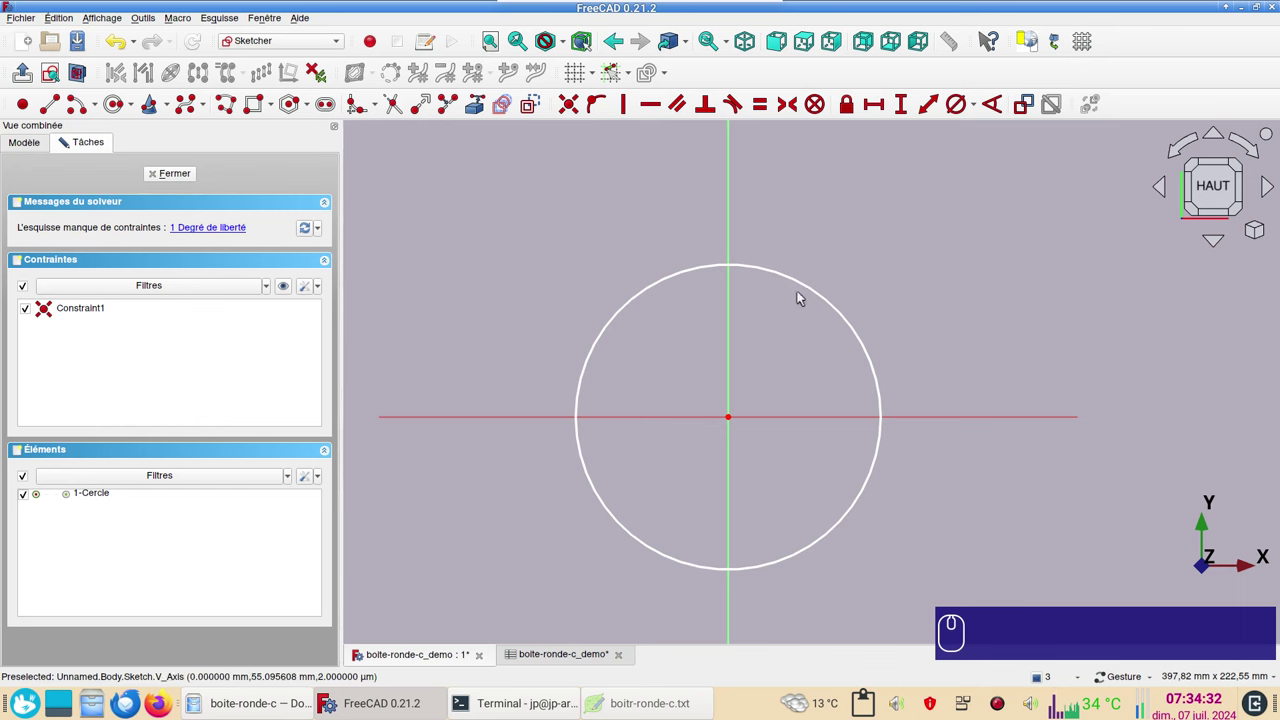
{"action": "left_click", "coordinate": [812, 288]}
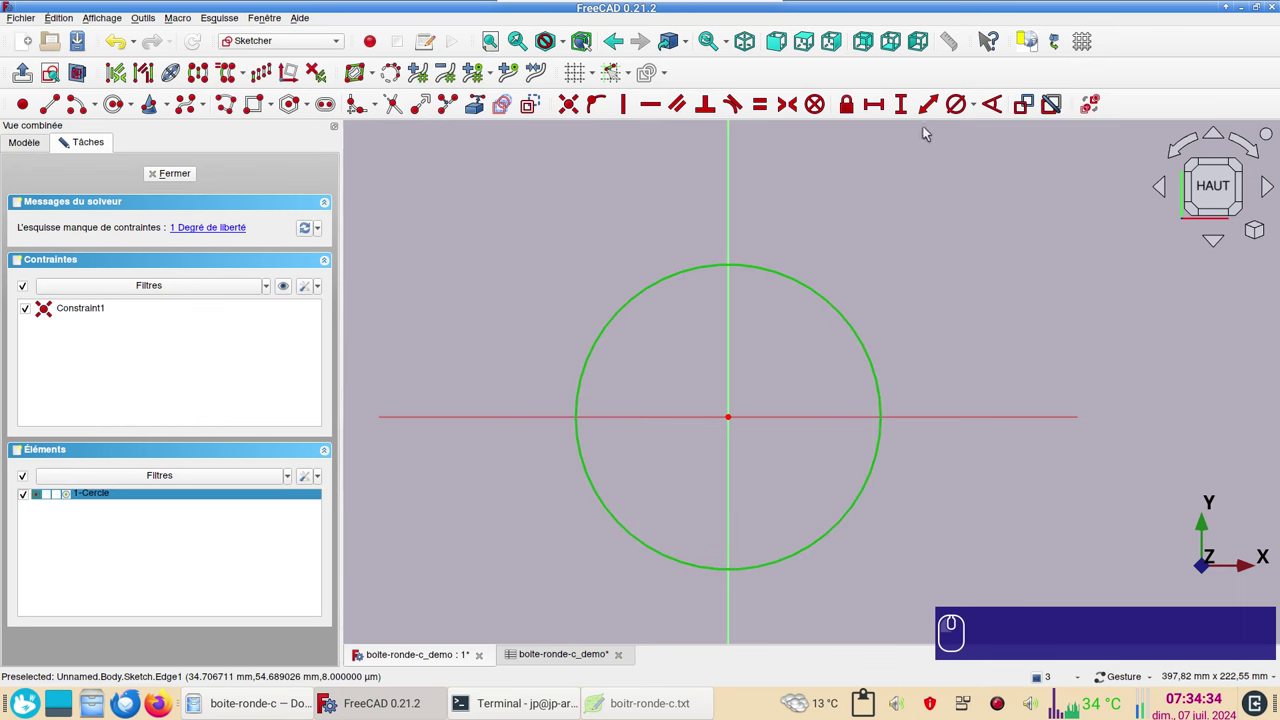
{"action": "left_click", "coordinate": [977, 114]}
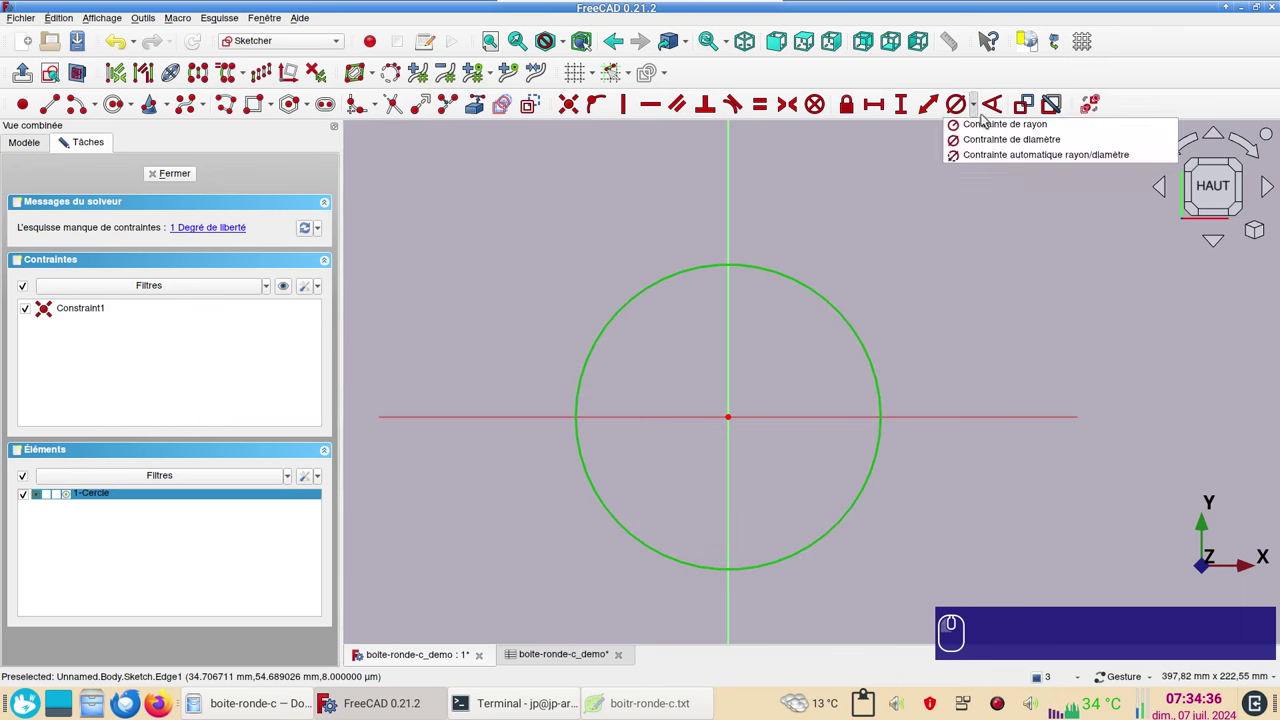
Constrain the circle's diameter with a formula referencing the Spreadsheet object.
{"action": "left_click", "coordinate": [1019, 137]}
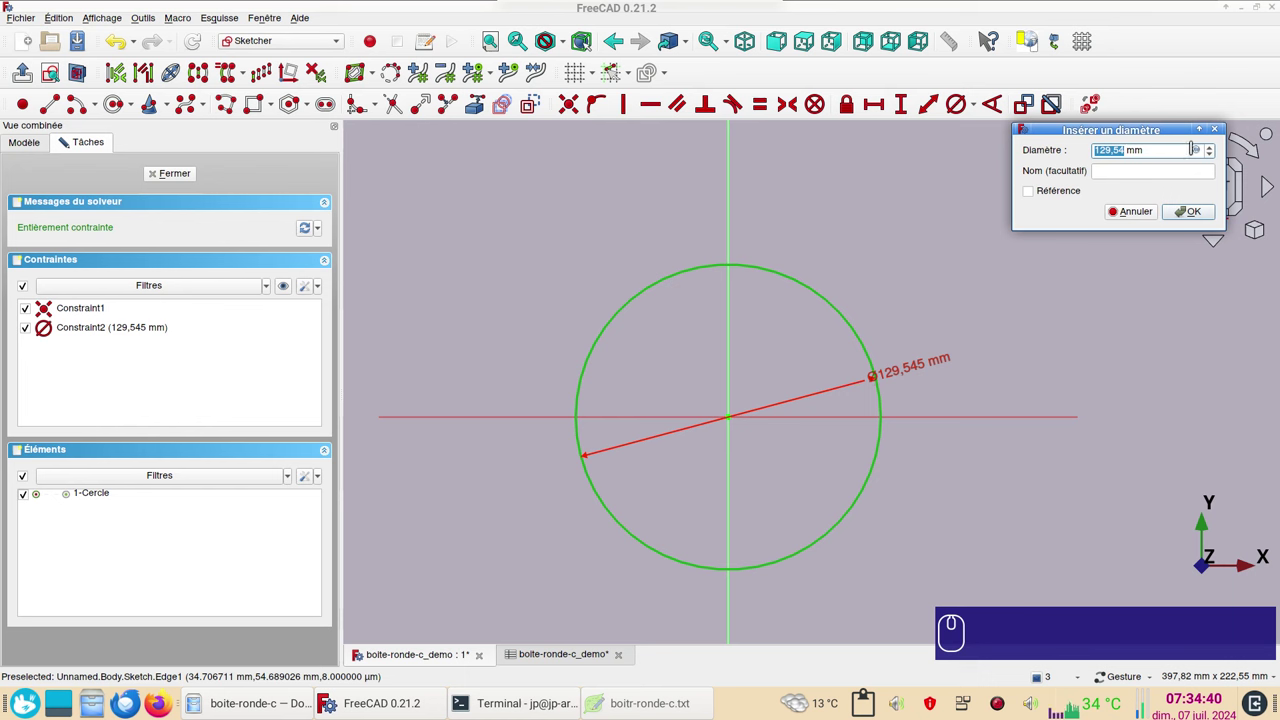
{"action": "left_click_drag", "start_coordinate": [1162, 131], "coordinate": [928, 150]}
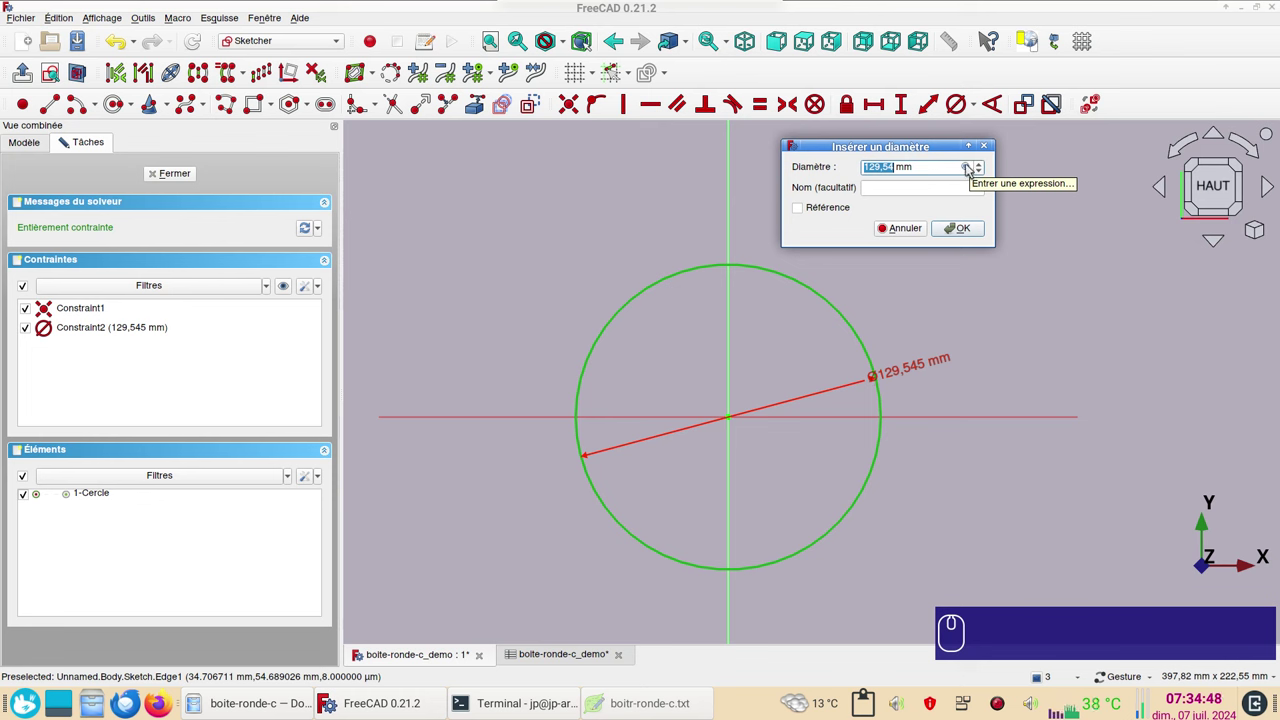
{"action": "key", "text": "="}
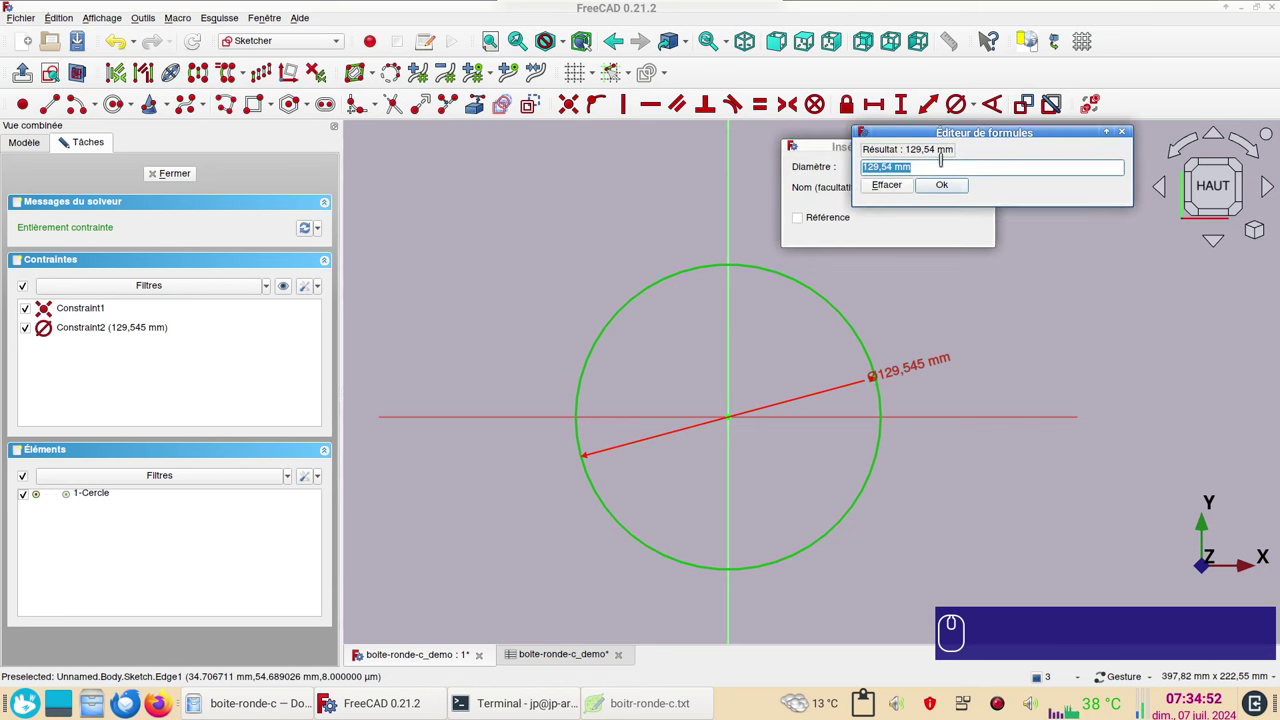
{"action": "type", "text": "sp"}
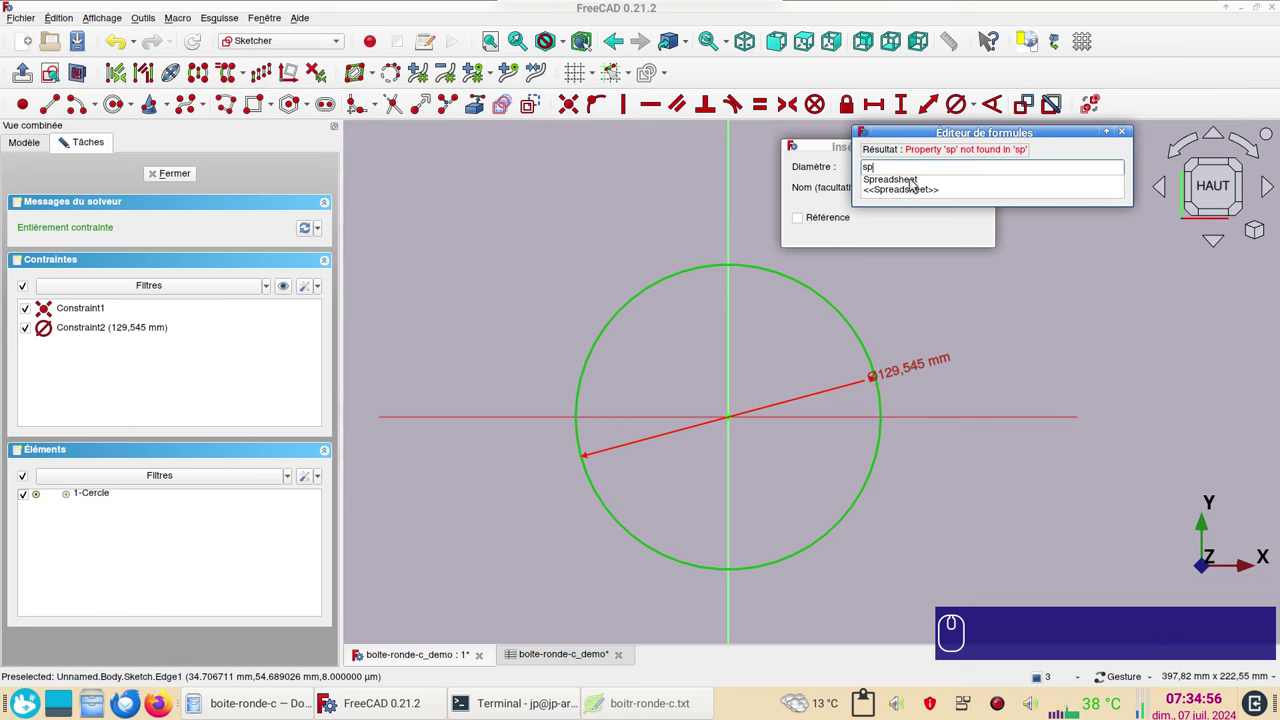
{"action": "left_click", "coordinate": [917, 179]}
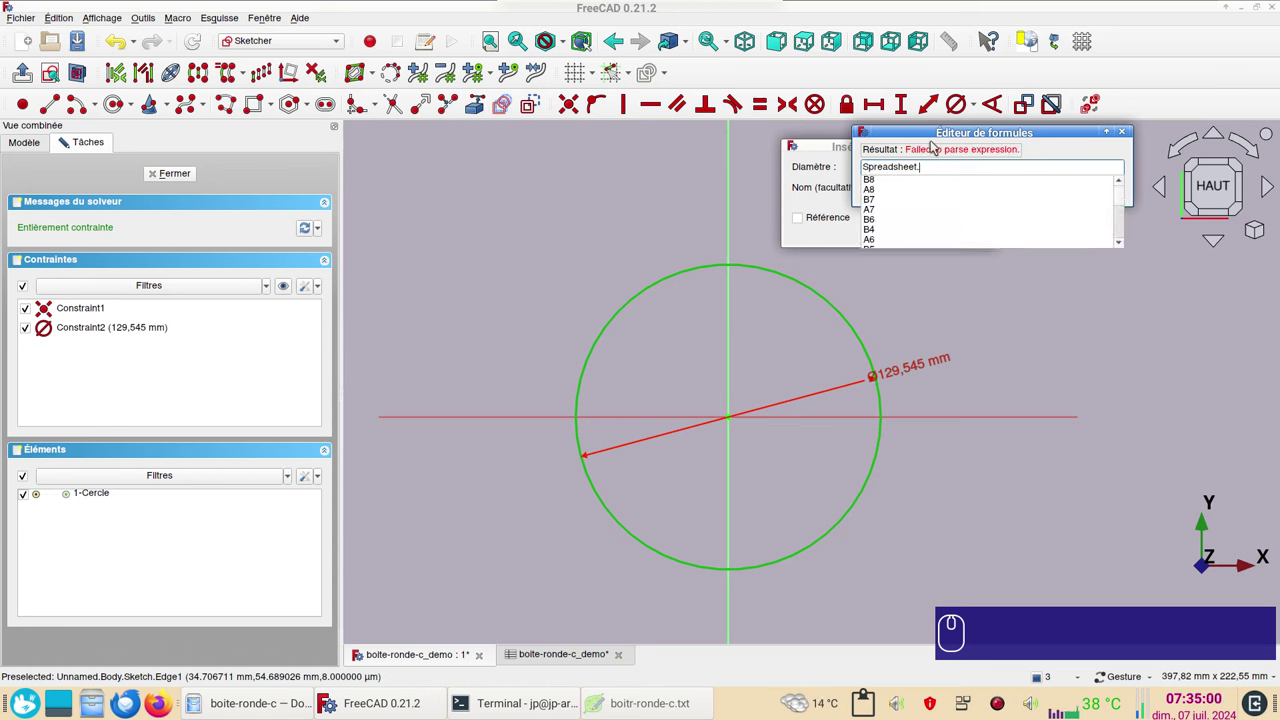
{"action": "left_click", "coordinate": [936, 166]}
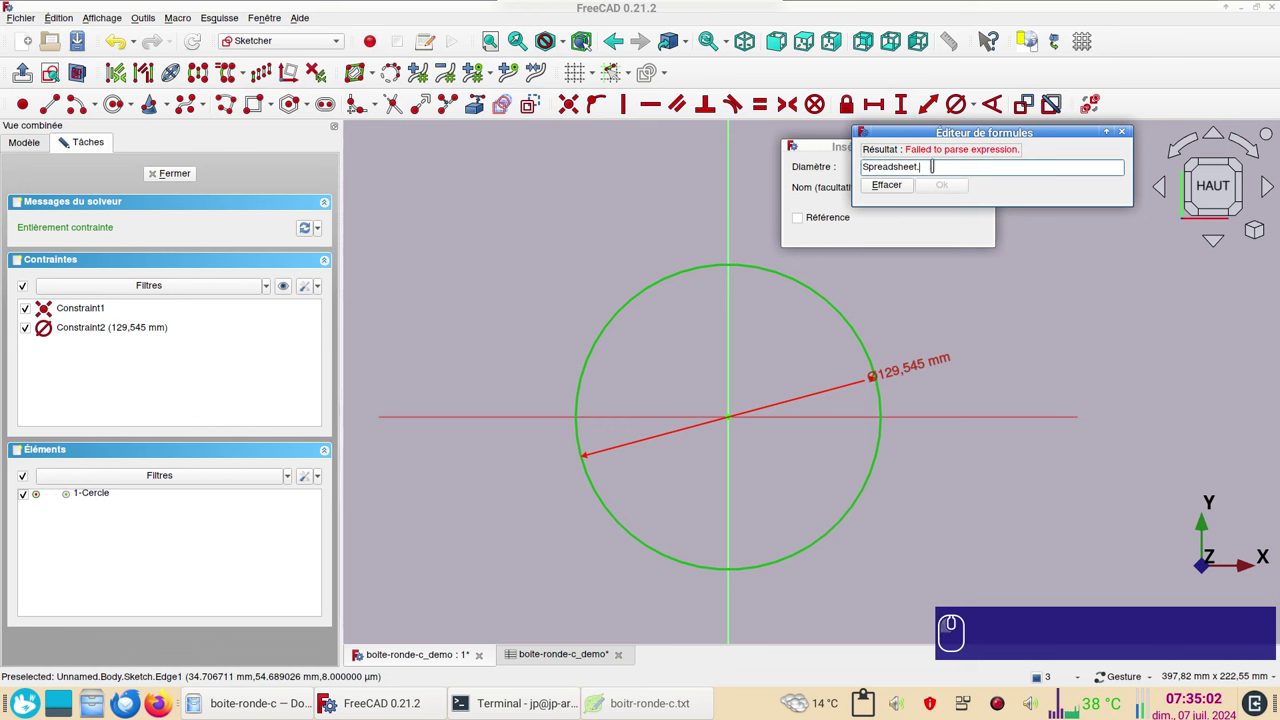
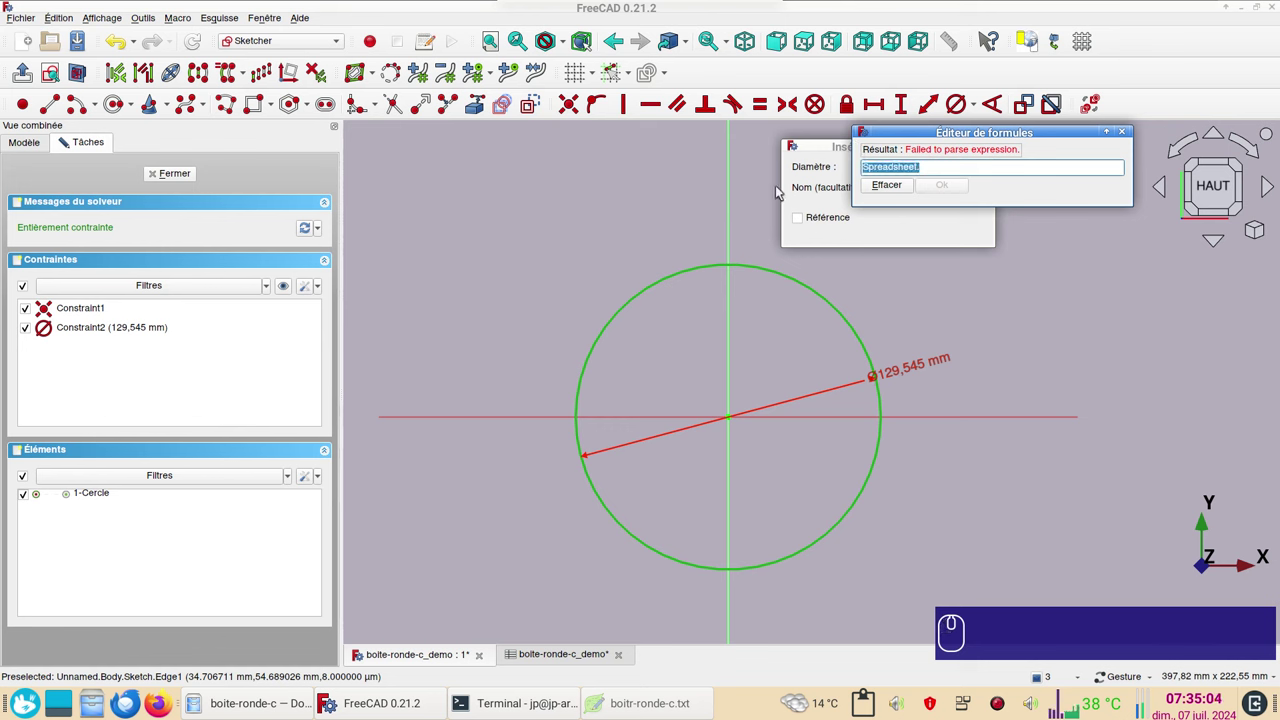
{"action": "key", "text": "ctrl+c"}
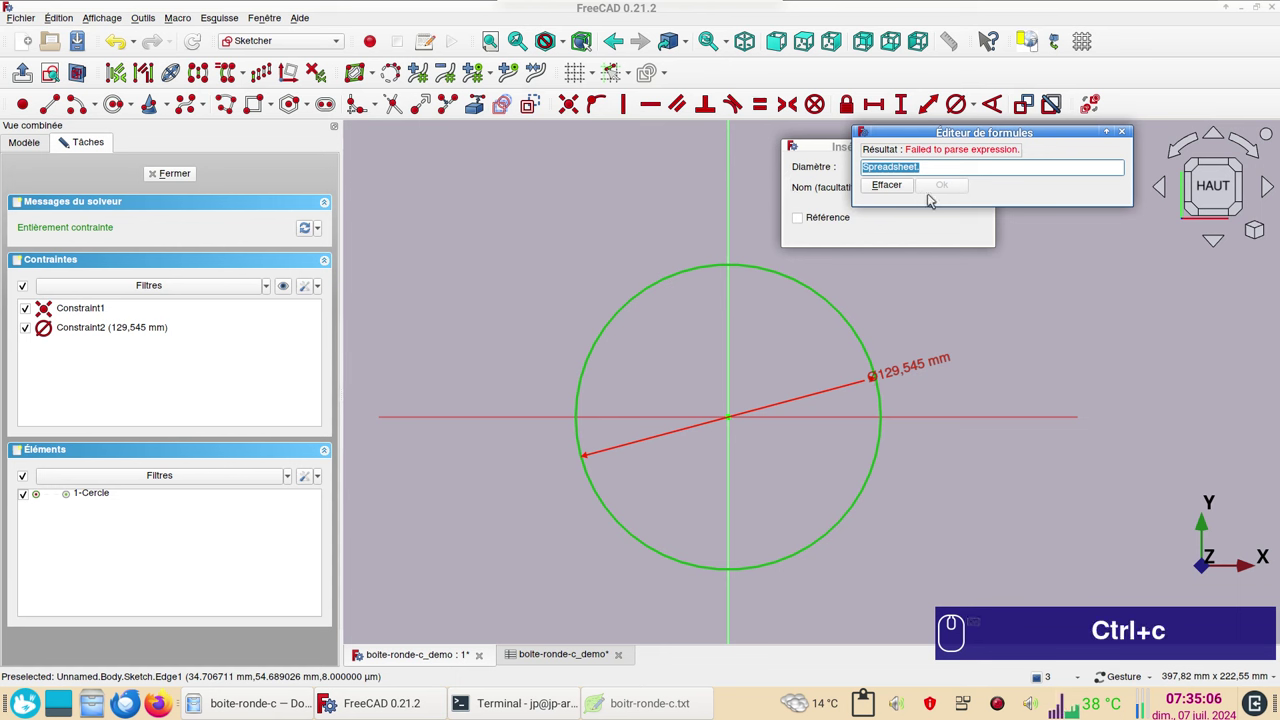
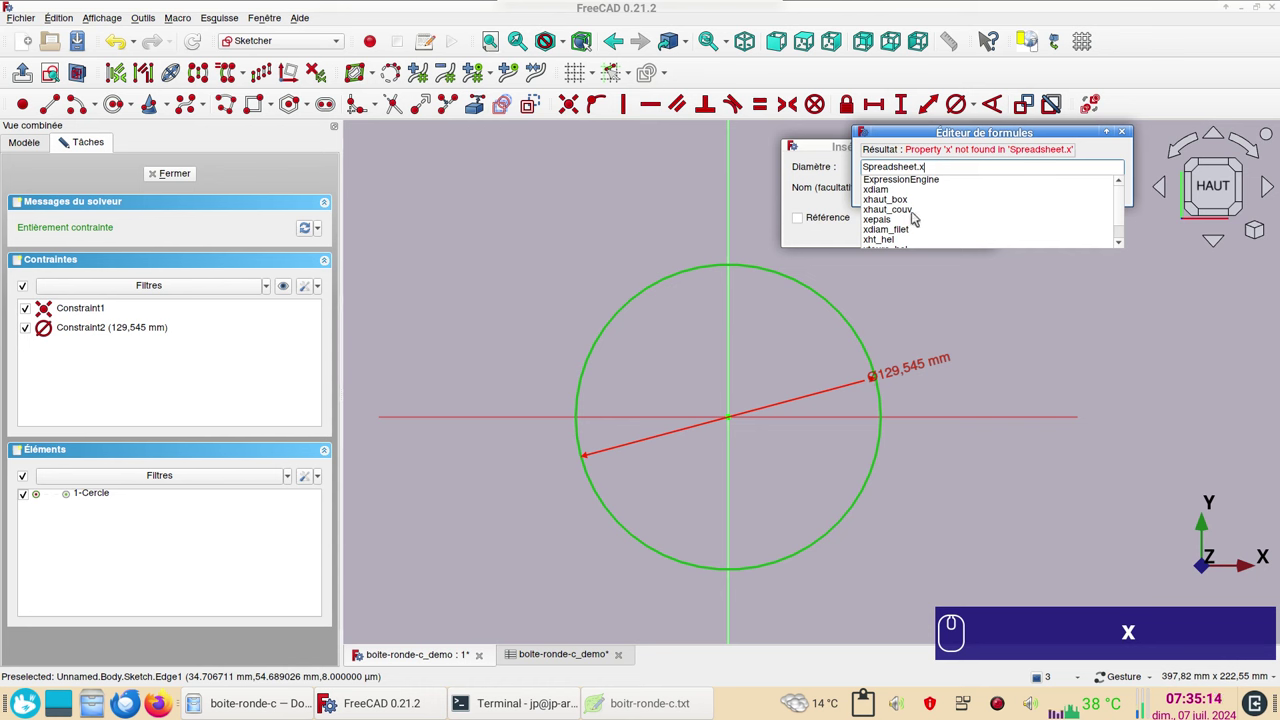
Bind the diameter to Spreadsheet.xdiam, giving a fully constrained 120 mm circle.
{"action": "left_click", "coordinate": [890, 194]}
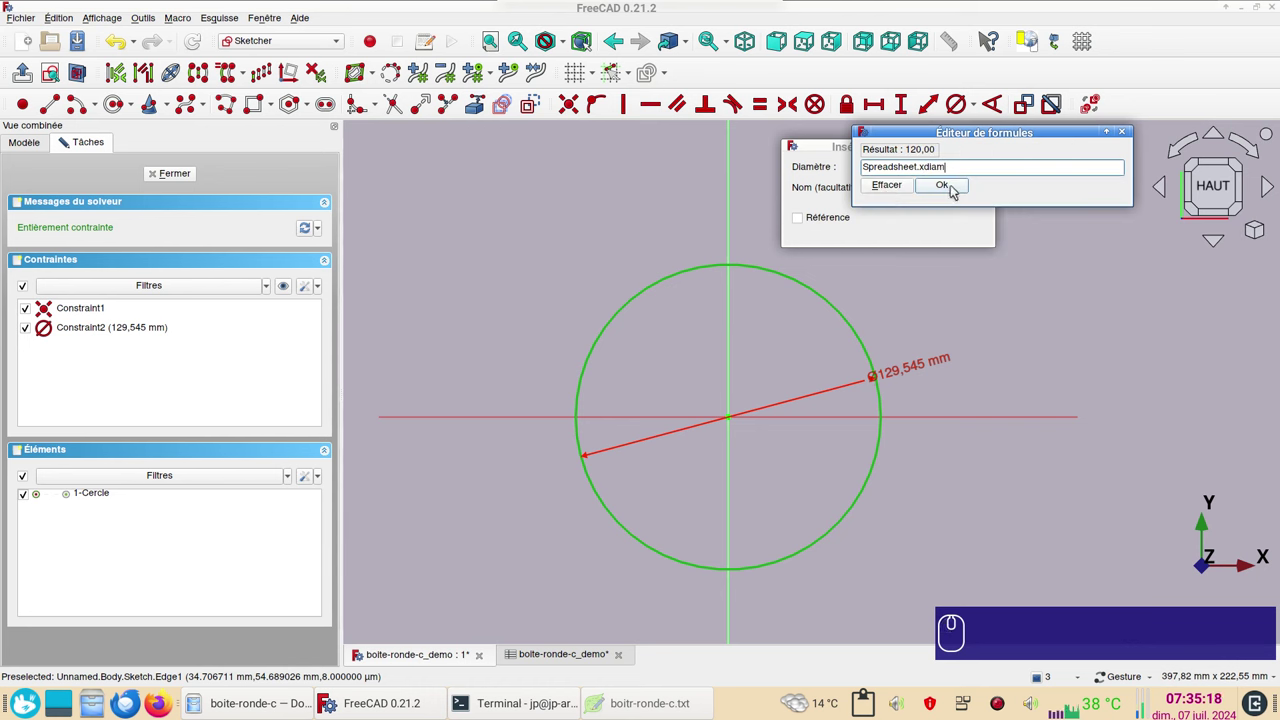
{"action": "left_click", "coordinate": [955, 188]}
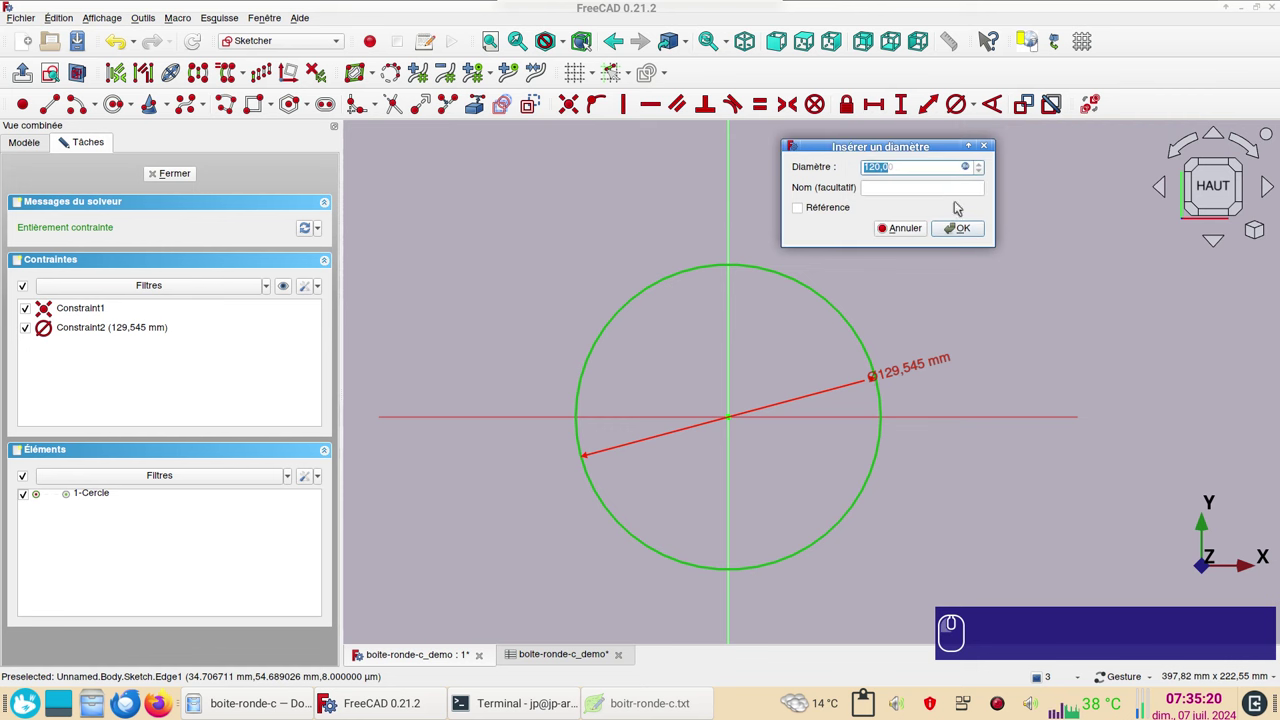
{"action": "left_click", "coordinate": [971, 235]}
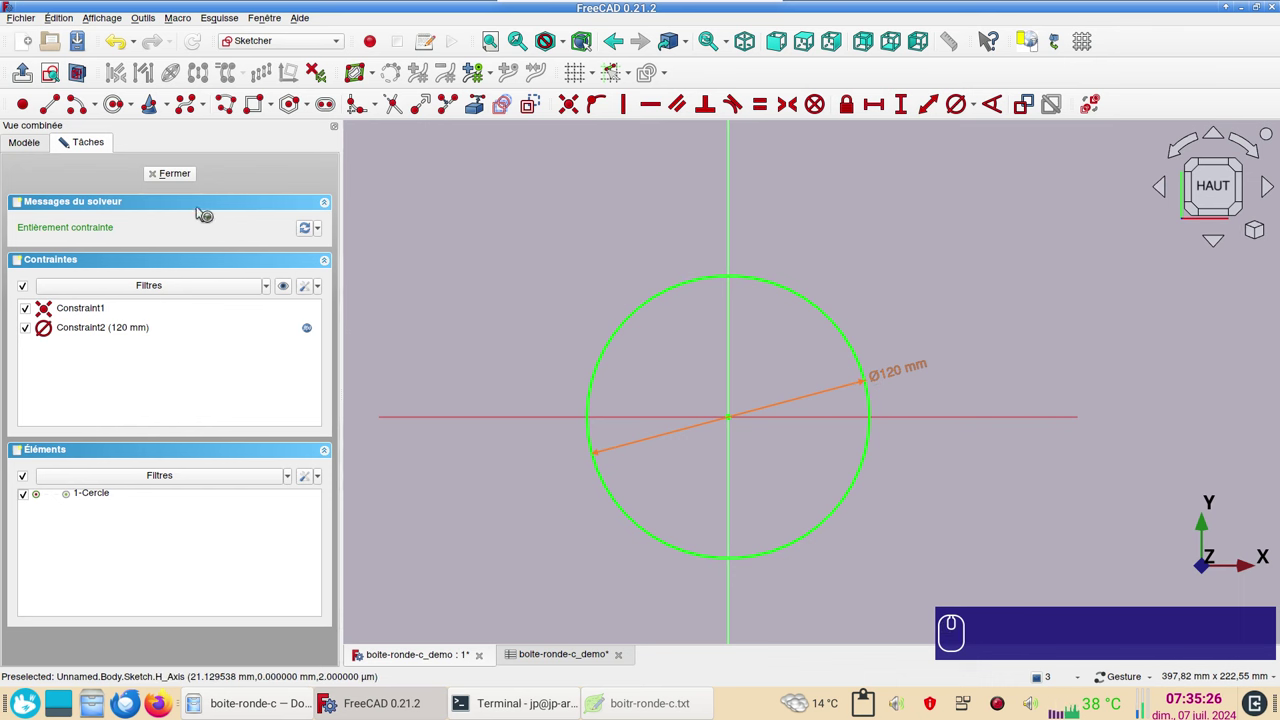
Review the constraint list options and close the sketch back to Part Design.
{"action": "left_click", "coordinate": [307, 292]}
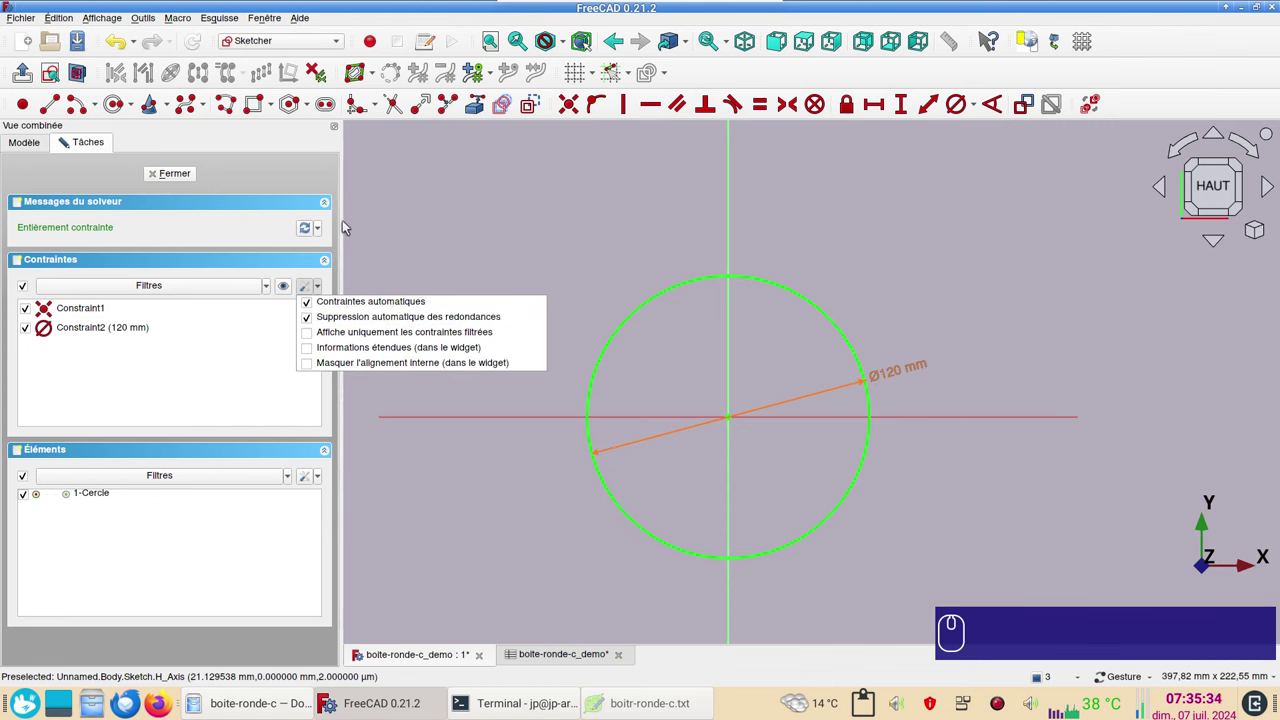
{"action": "left_click", "coordinate": [175, 172]}
{"action": "left_click", "coordinate": [180, 179]}
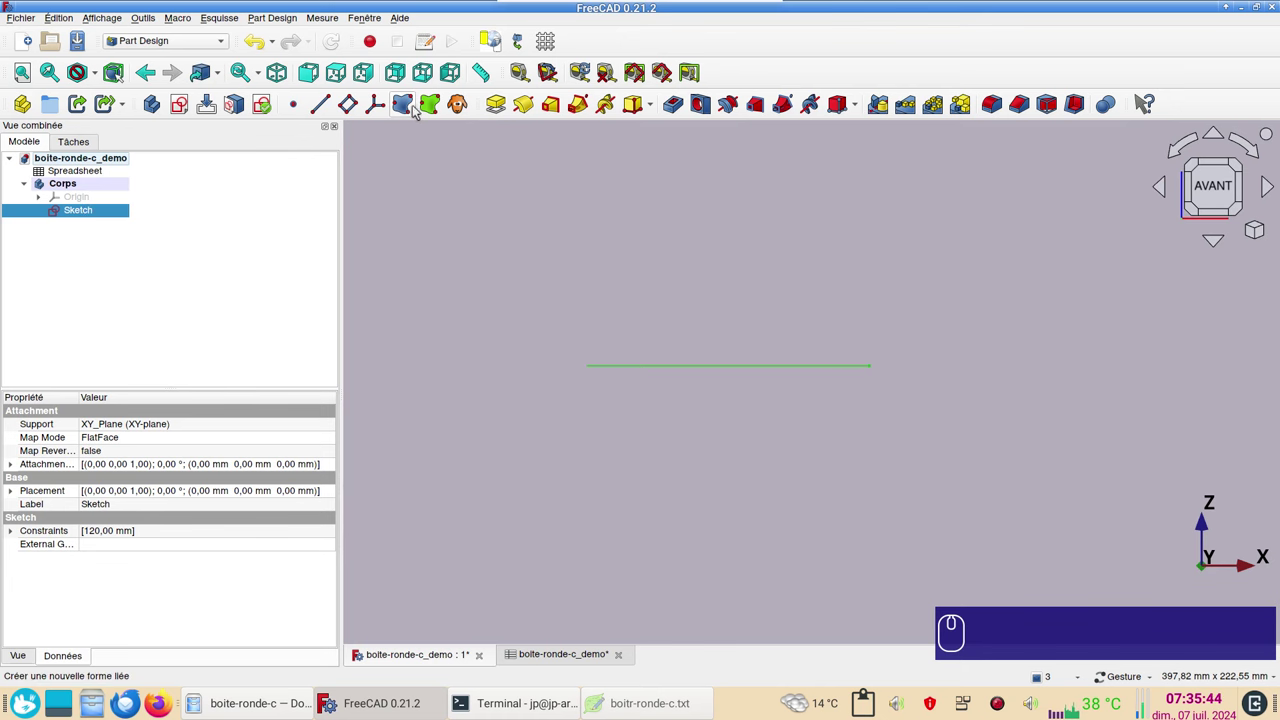
Pad the circle in reverse with its length bound to Spreadsheet.xhaut_box (60 mm).
{"action": "left_click", "coordinate": [502, 108]}
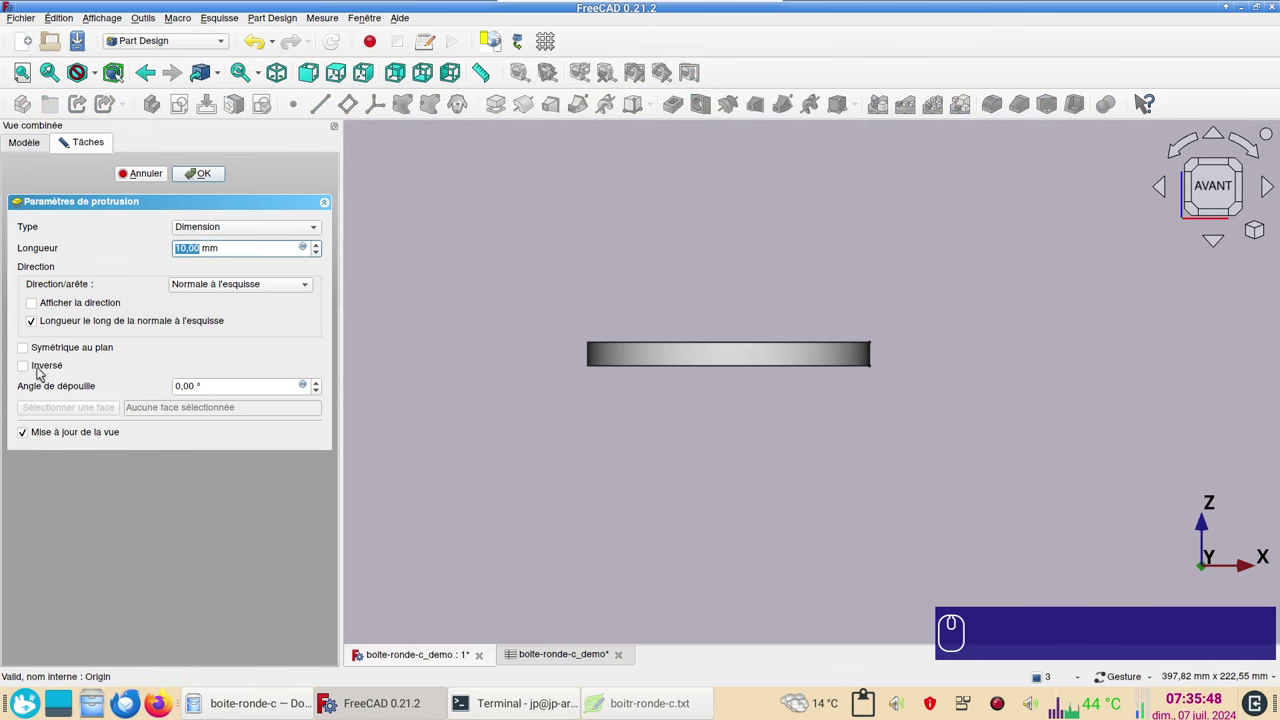
{"action": "left_click", "coordinate": [46, 371]}
{"action": "left_click", "coordinate": [53, 367]}
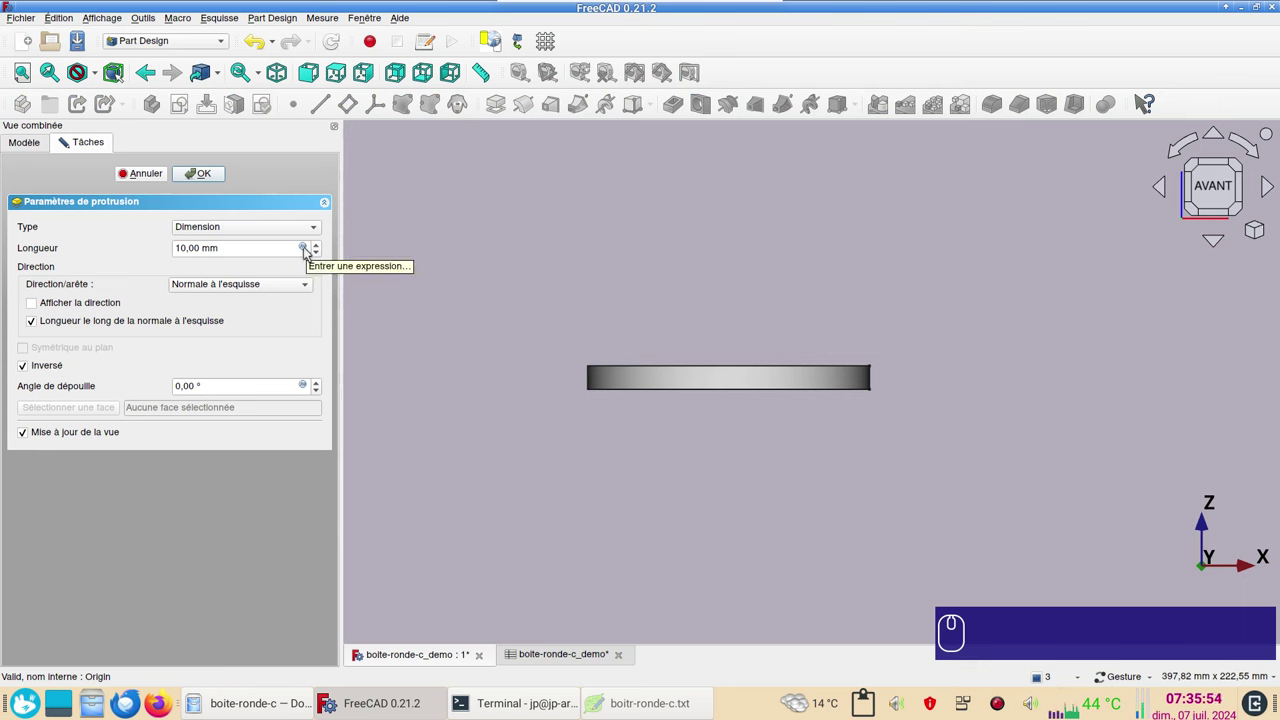
{"action": "left_click", "coordinate": [308, 244]}
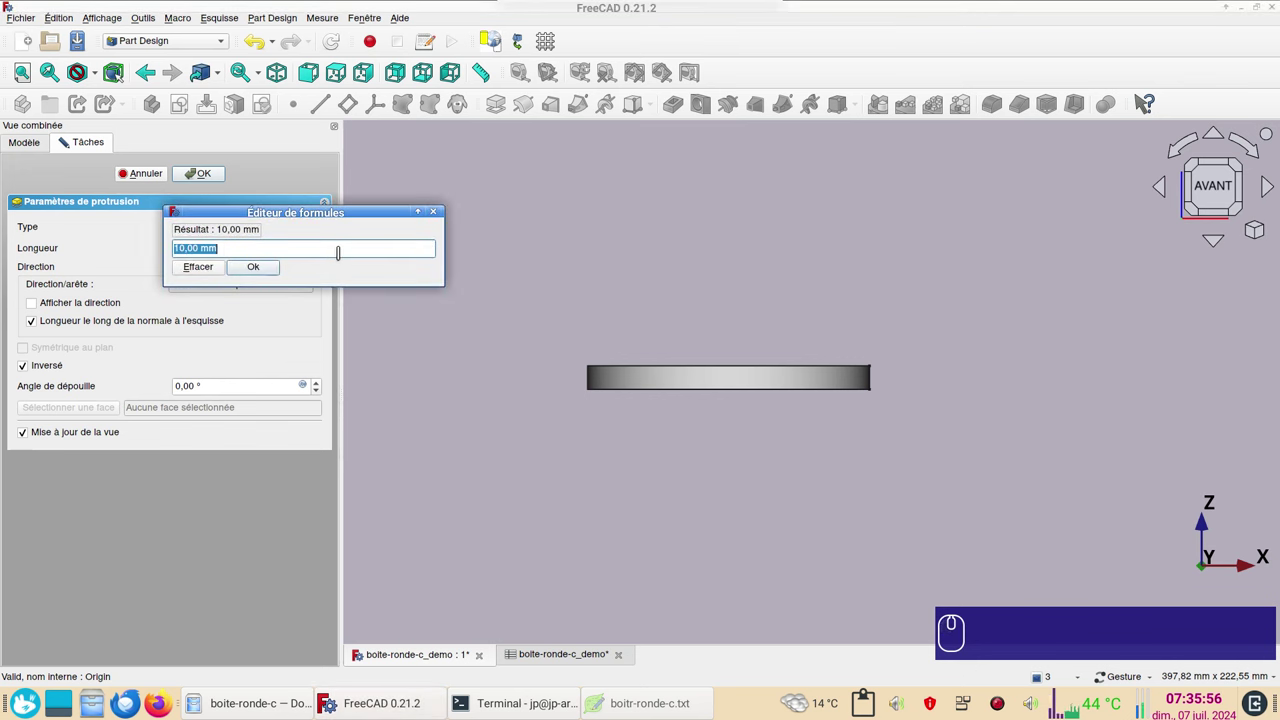
{"action": "key", "text": "ctrl+v"}
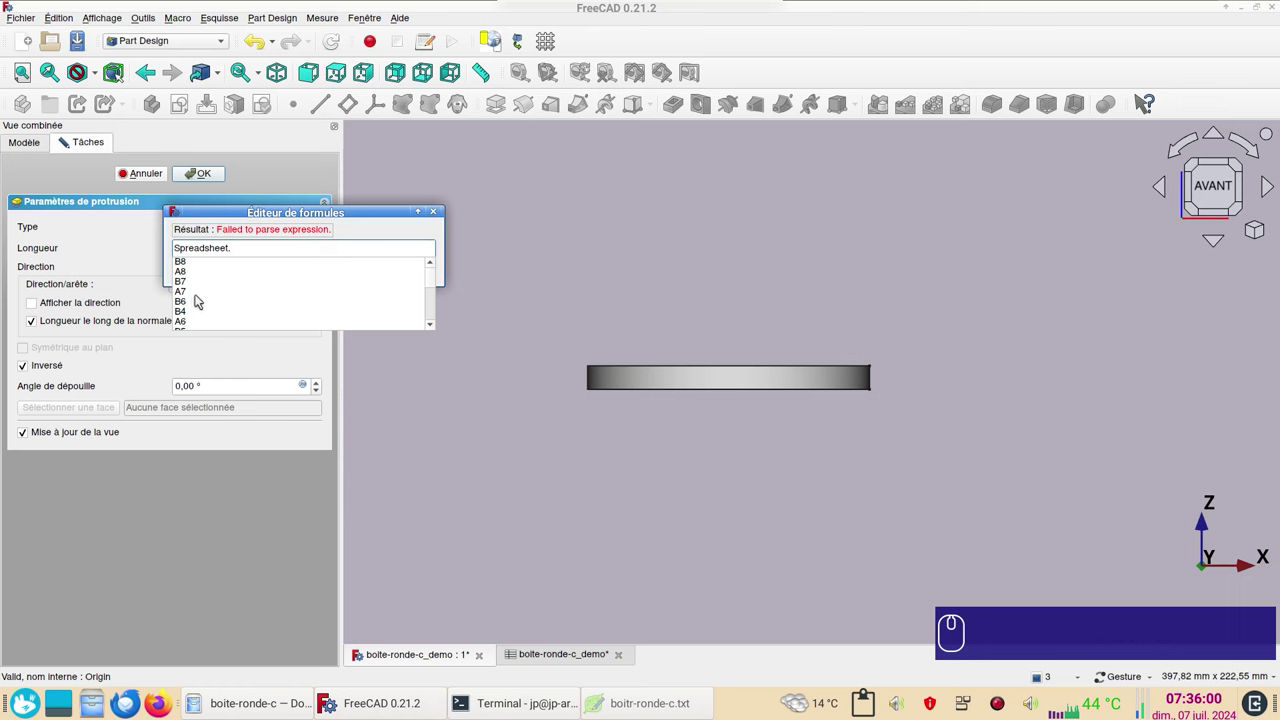
{"action": "key", "text": "x"}
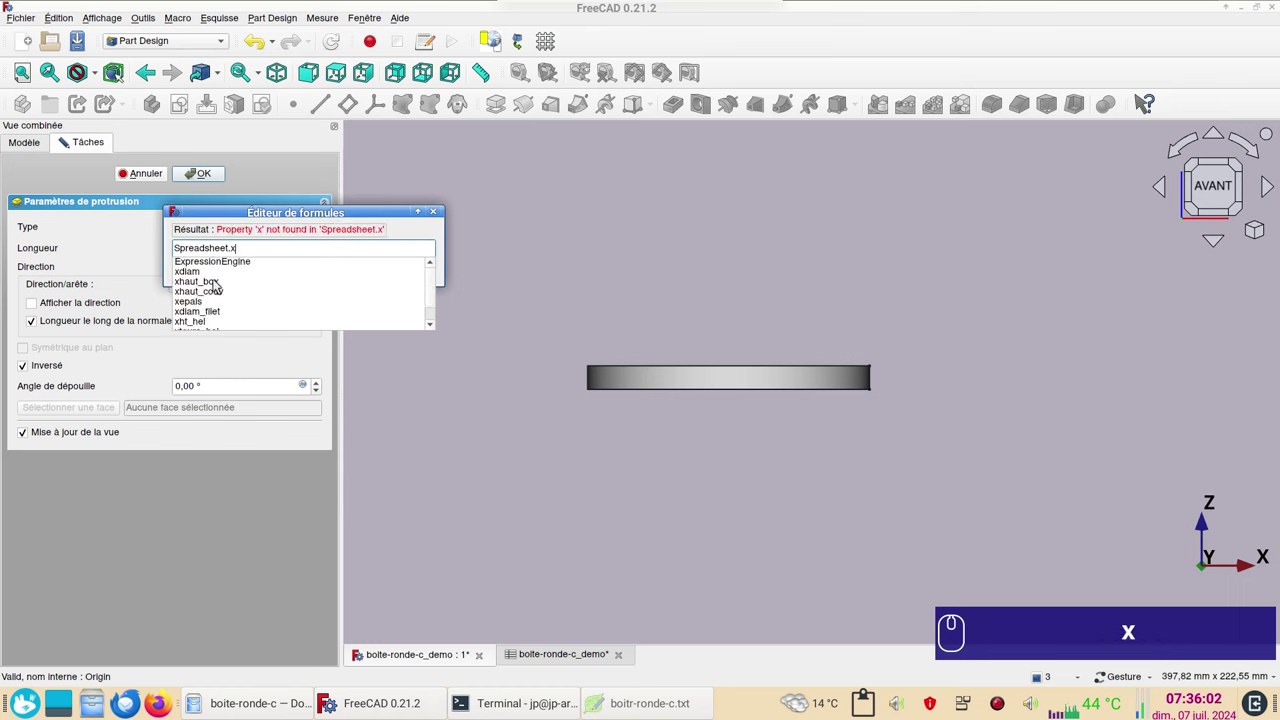
{"action": "left_click", "coordinate": [218, 283]}
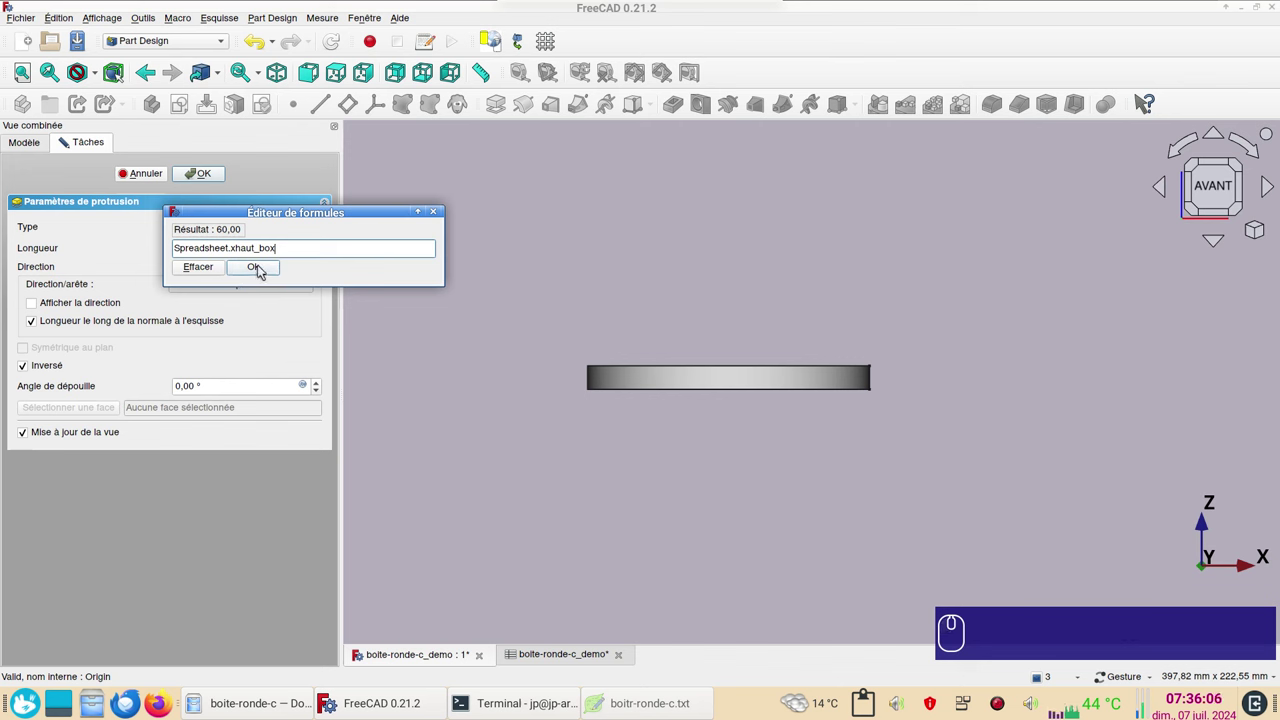
{"action": "left_click", "coordinate": [263, 269]}
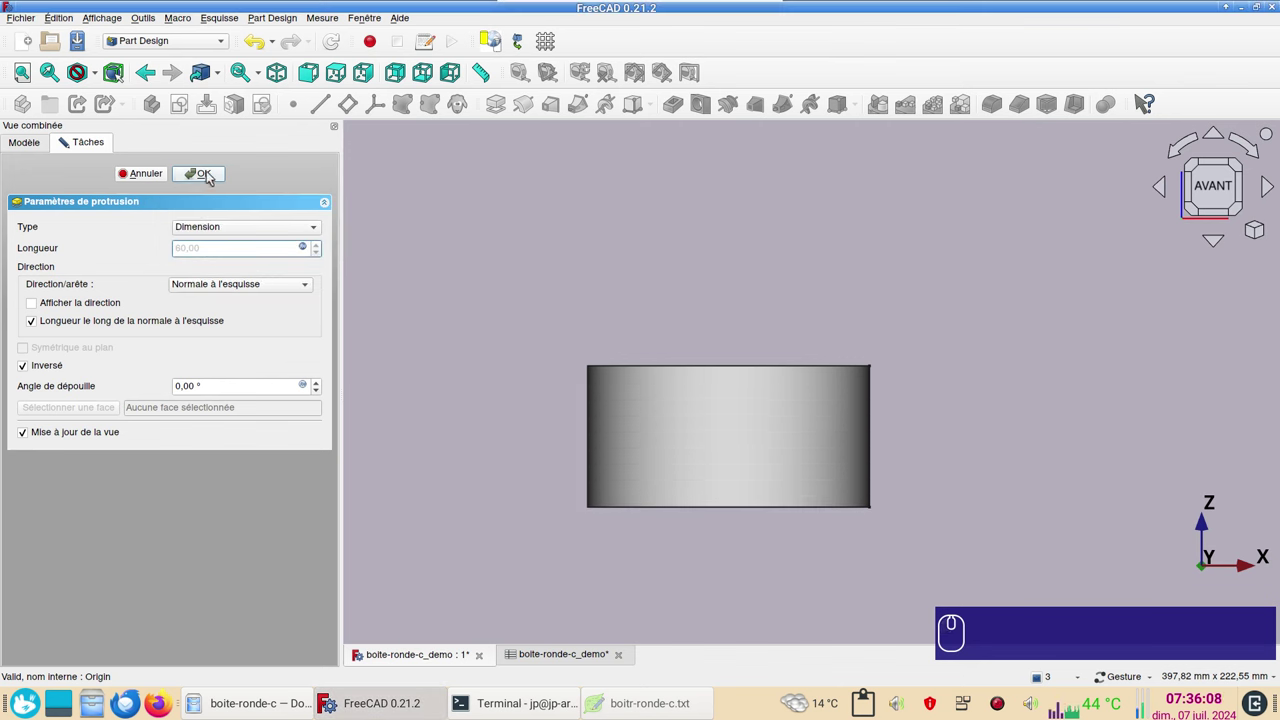
{"action": "left_click", "coordinate": [212, 175]}
Orbit the cylinder to bring its top face into view.
{"action": "left_click_drag", "start_coordinate": [779, 253], "coordinate": [820, 284]}
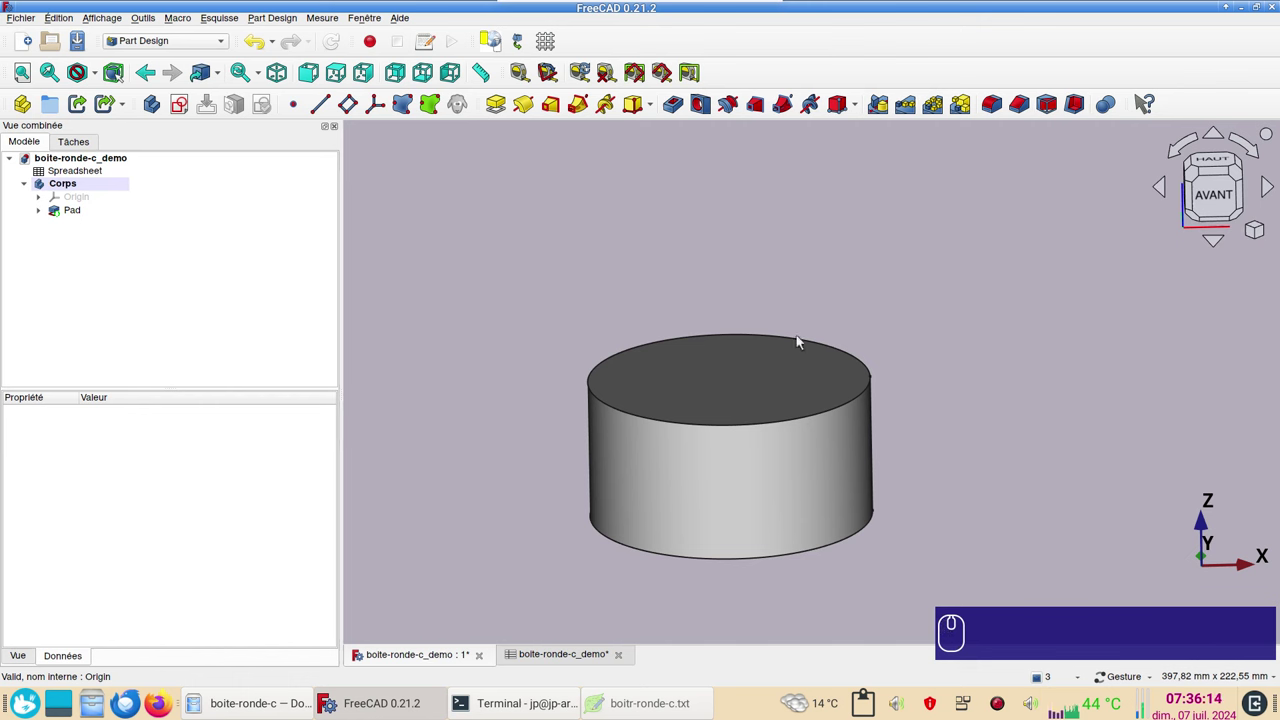
{"action": "left_click_drag", "start_coordinate": [756, 367], "coordinate": [1239, 159]}
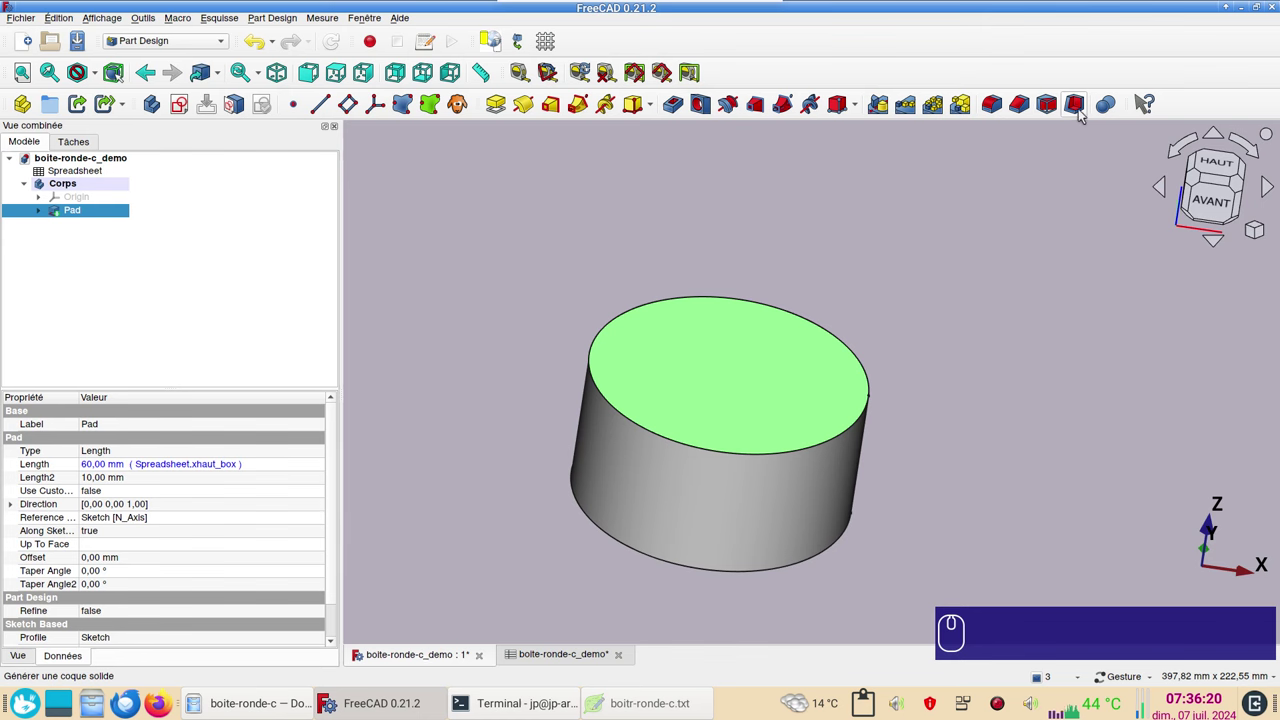
Hollow the cylinder through its top face with a Thickness bound to the spreadsheet wall-thickness parameter.
{"action": "left_click", "coordinate": [1084, 112]}
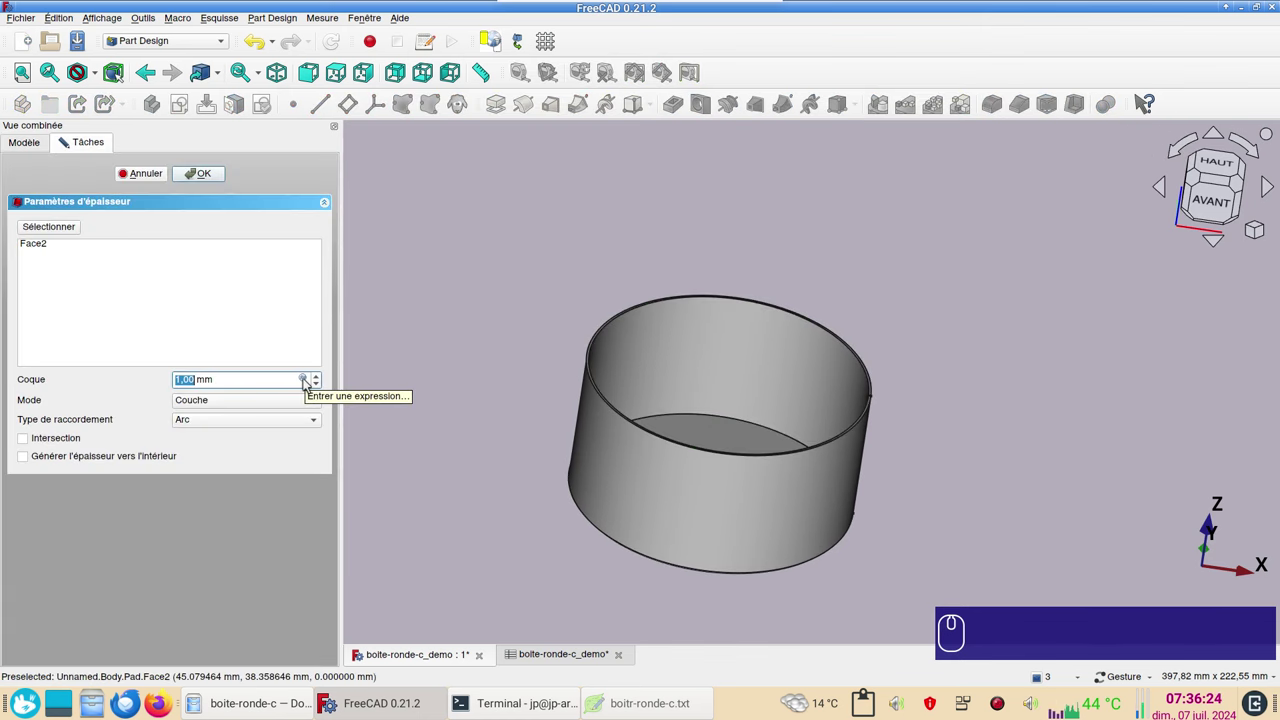
{"action": "left_click", "coordinate": [309, 379]}
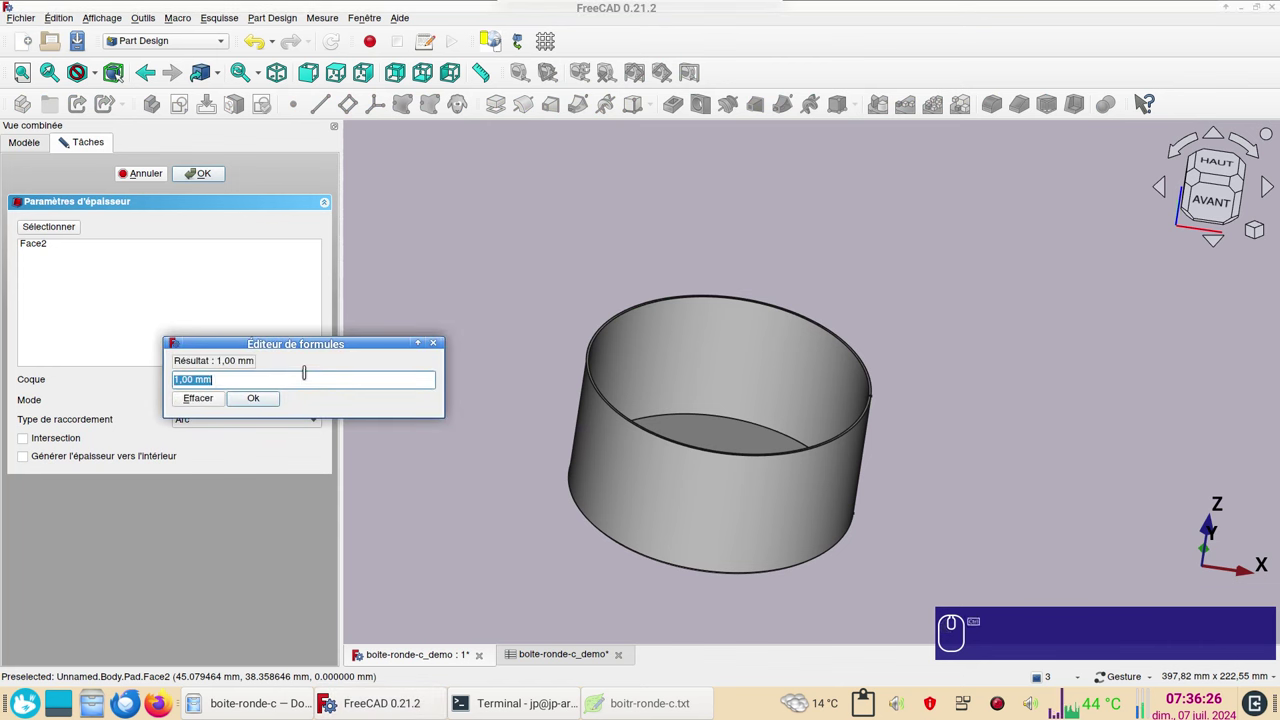
{"action": "key", "text": "ctrl+v"}
{"action": "key", "text": "x"}
{"action": "scroll", "scroll_direction": "down", "scroll_amount": 3}
{"action": "left_click", "coordinate": [211, 419]}
{"action": "left_click", "coordinate": [269, 402]}
{"action": "left_click", "coordinate": [219, 171]}
Inspect the open-topped cup and switch to the front view.
{"action": "left_click_drag", "start_coordinate": [909, 435], "coordinate": [841, 436]}
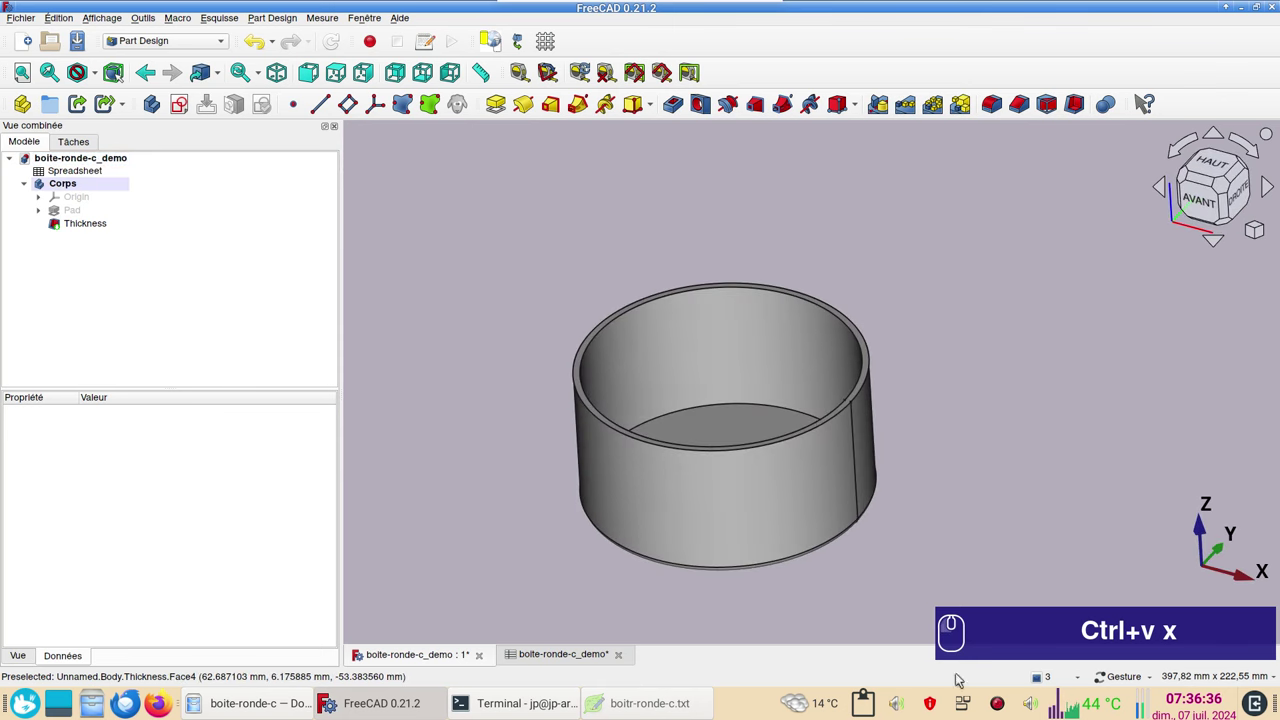
{"action": "left_click", "coordinate": [1099, 493]}
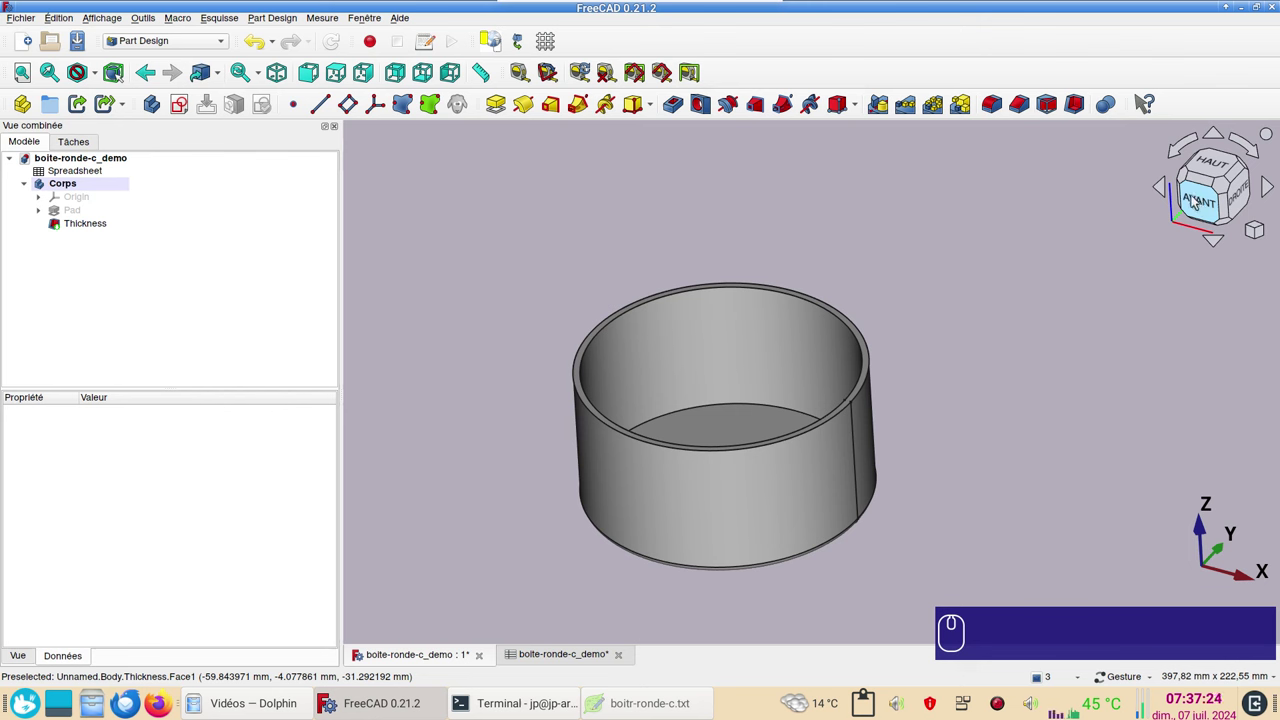
{"action": "left_click", "coordinate": [313, 72]}
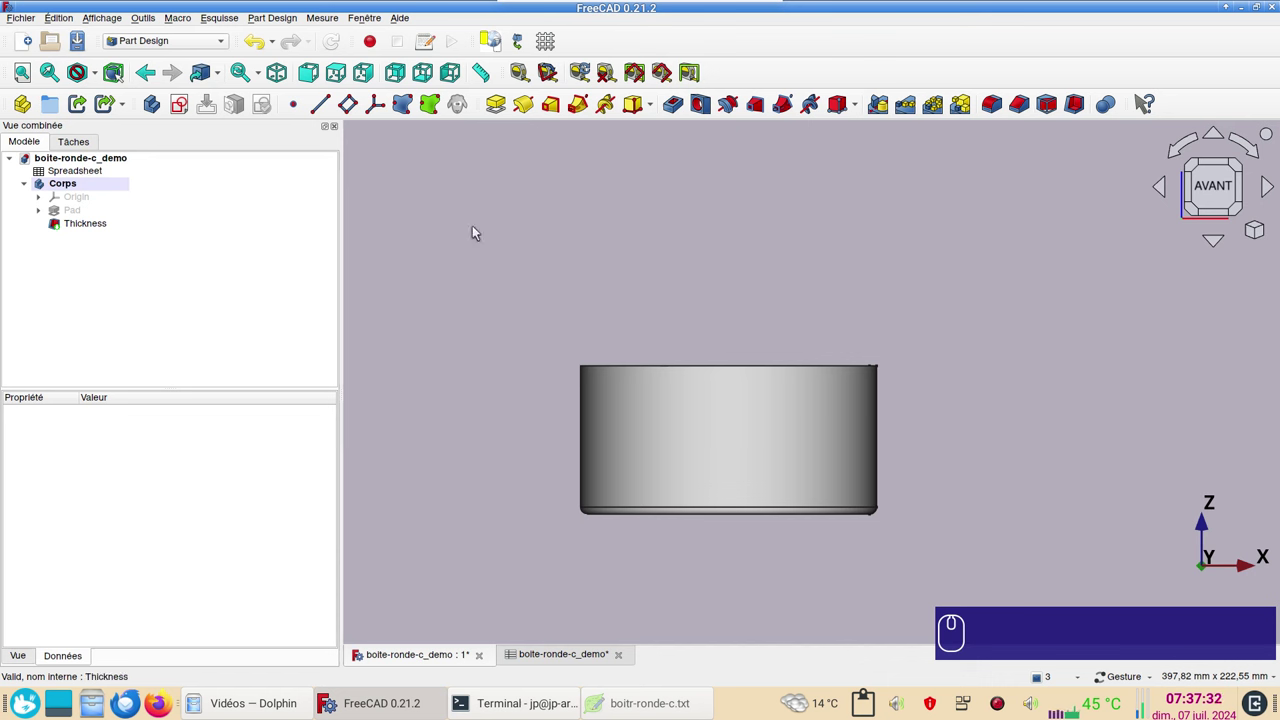
Start a new sketch on the XZ plane and pick the Circle tool near the box wall.
{"action": "left_click", "coordinate": [540, 224]}
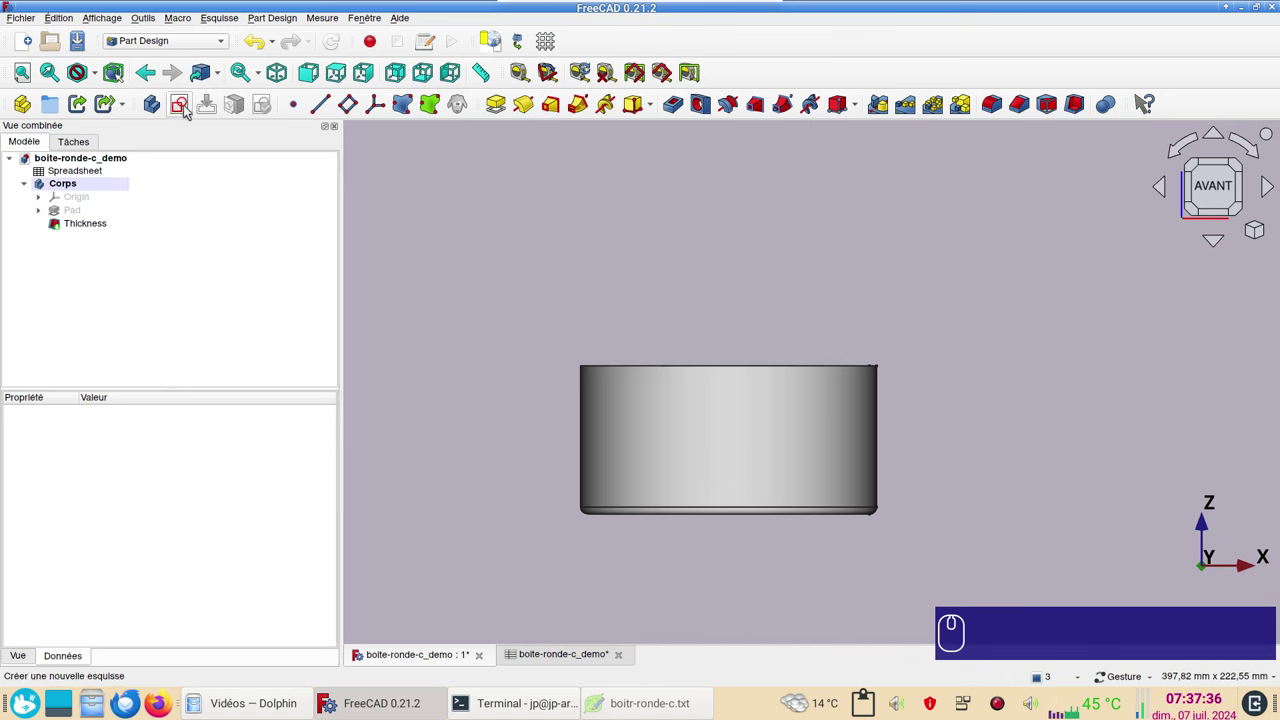
{"action": "left_click", "coordinate": [188, 108]}
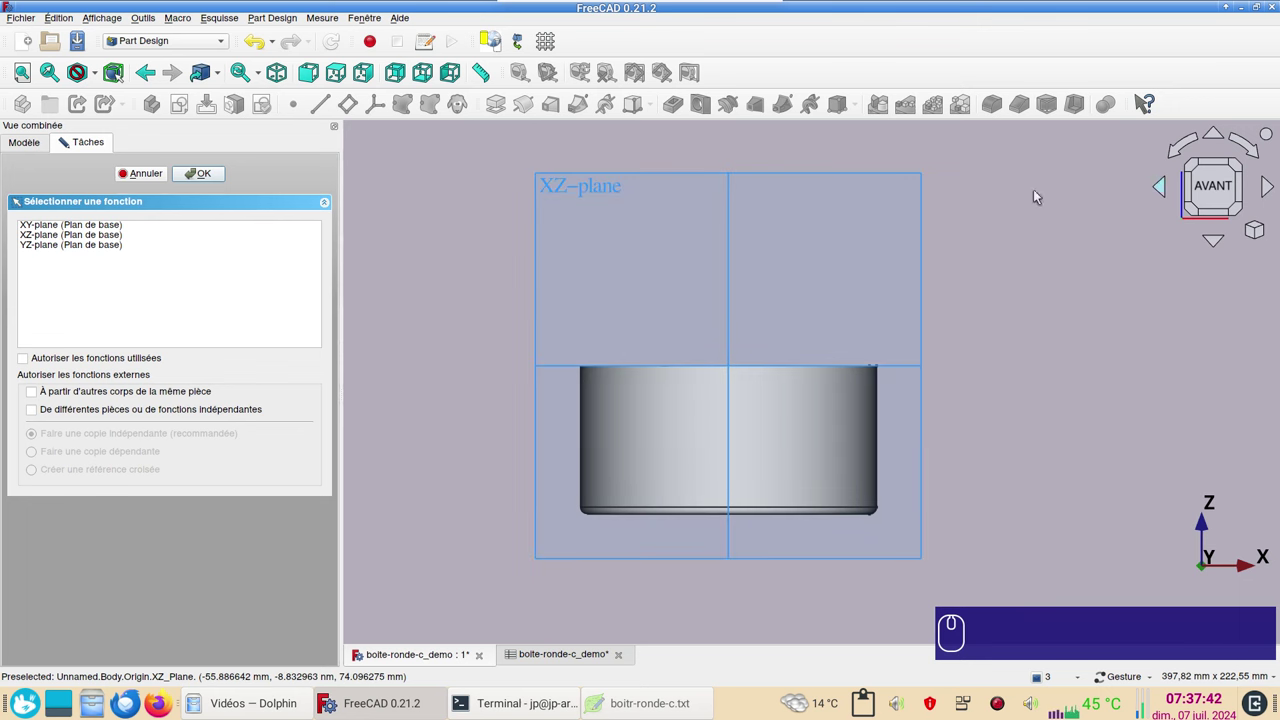
{"action": "left_click", "coordinate": [561, 190]}
{"action": "scroll", "scroll_direction": "up", "scroll_amount": 3}
{"action": "left_click_drag", "start_coordinate": [915, 453], "coordinate": [713, 350]}
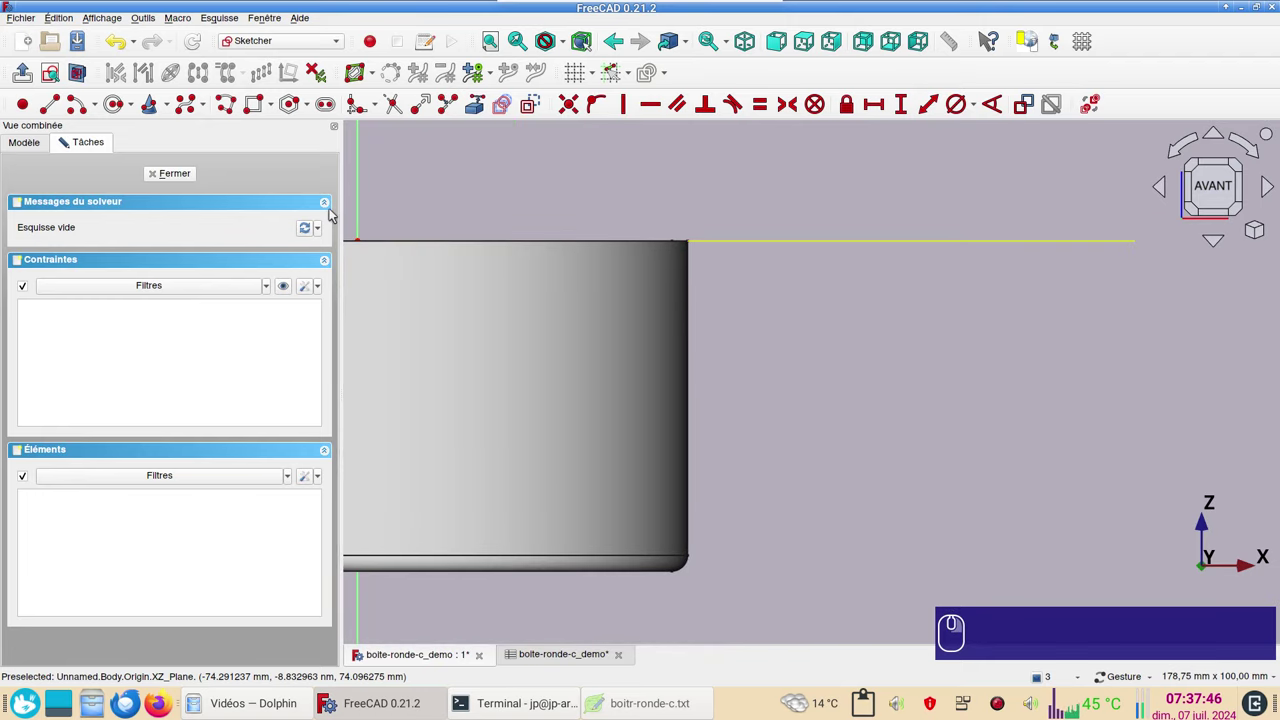
{"action": "left_click", "coordinate": [118, 111]}
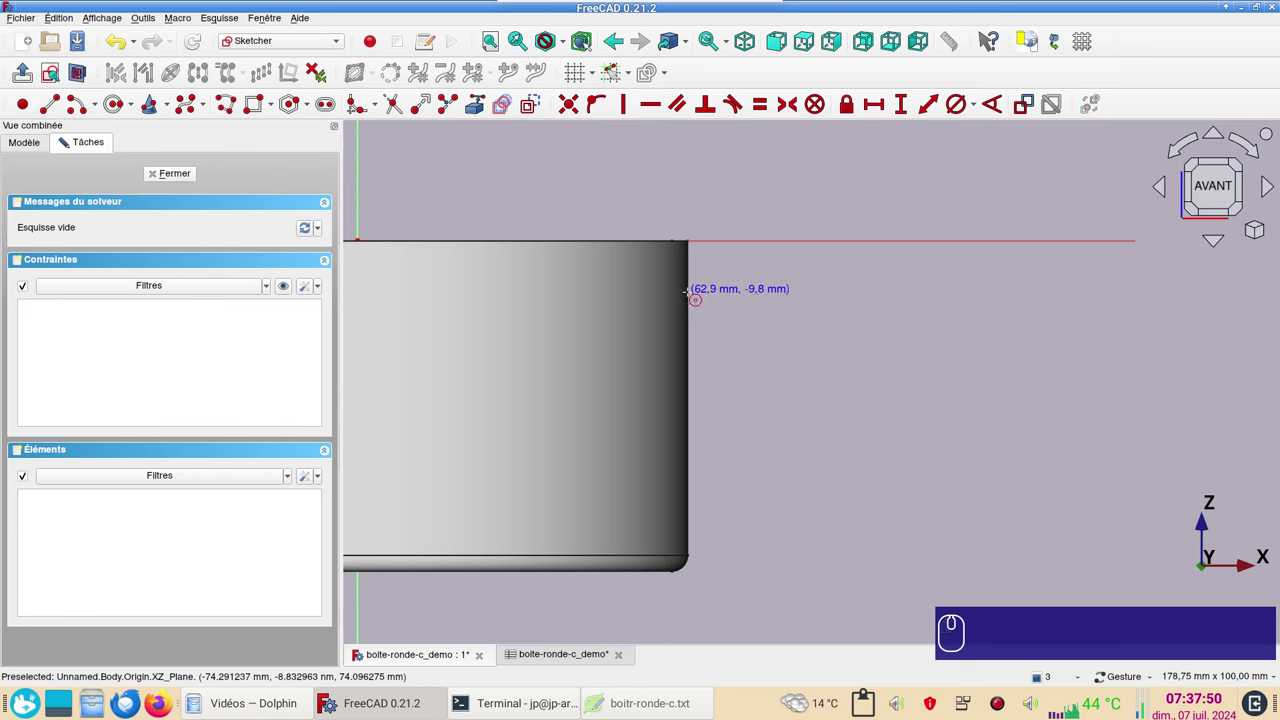
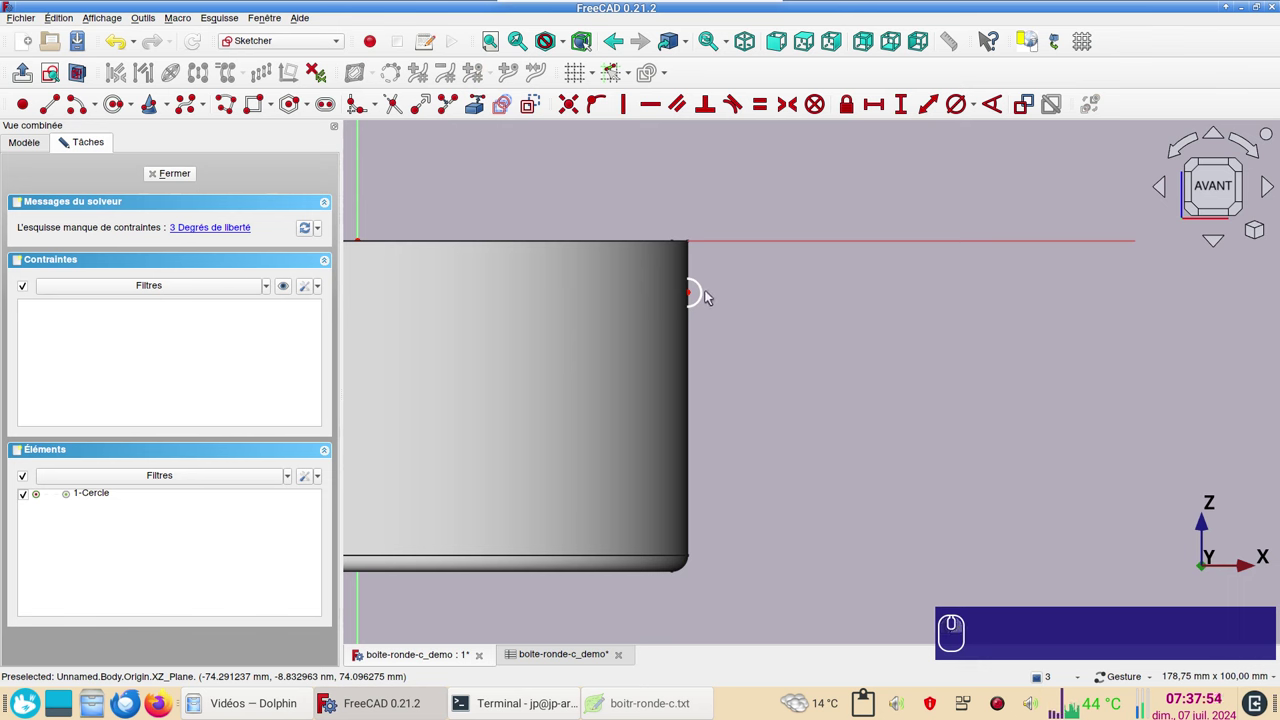
Constrain the circle's diameter to Spreadsheet.xdiam_filet, giving 3 mm.
{"action": "left_click", "coordinate": [709, 291]}
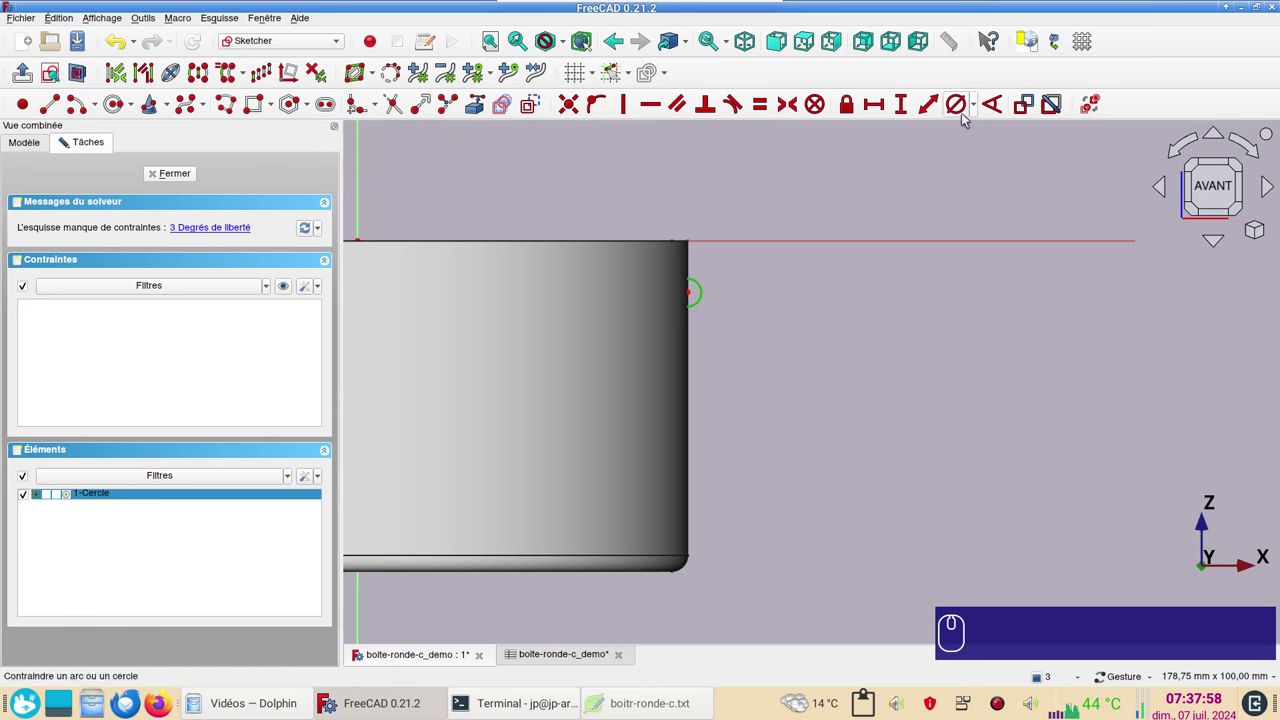
{"action": "key", "text": "r"}
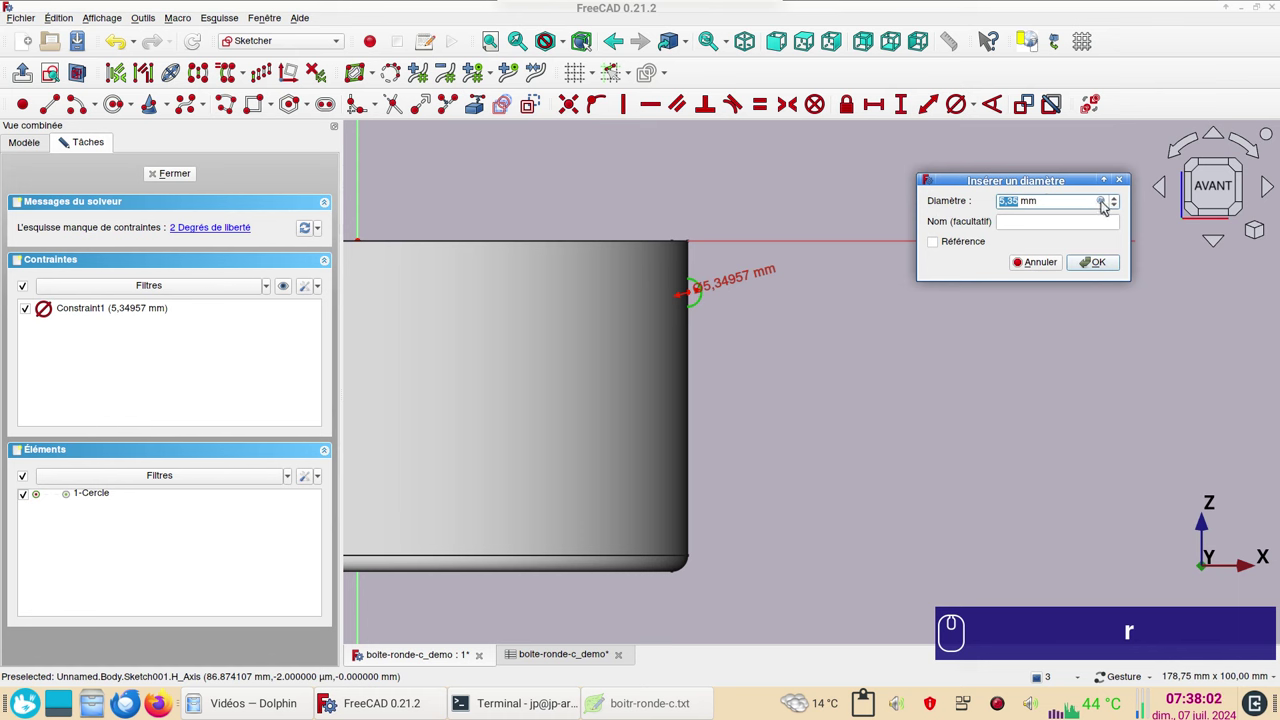
{"action": "left_click", "coordinate": [1105, 204]}
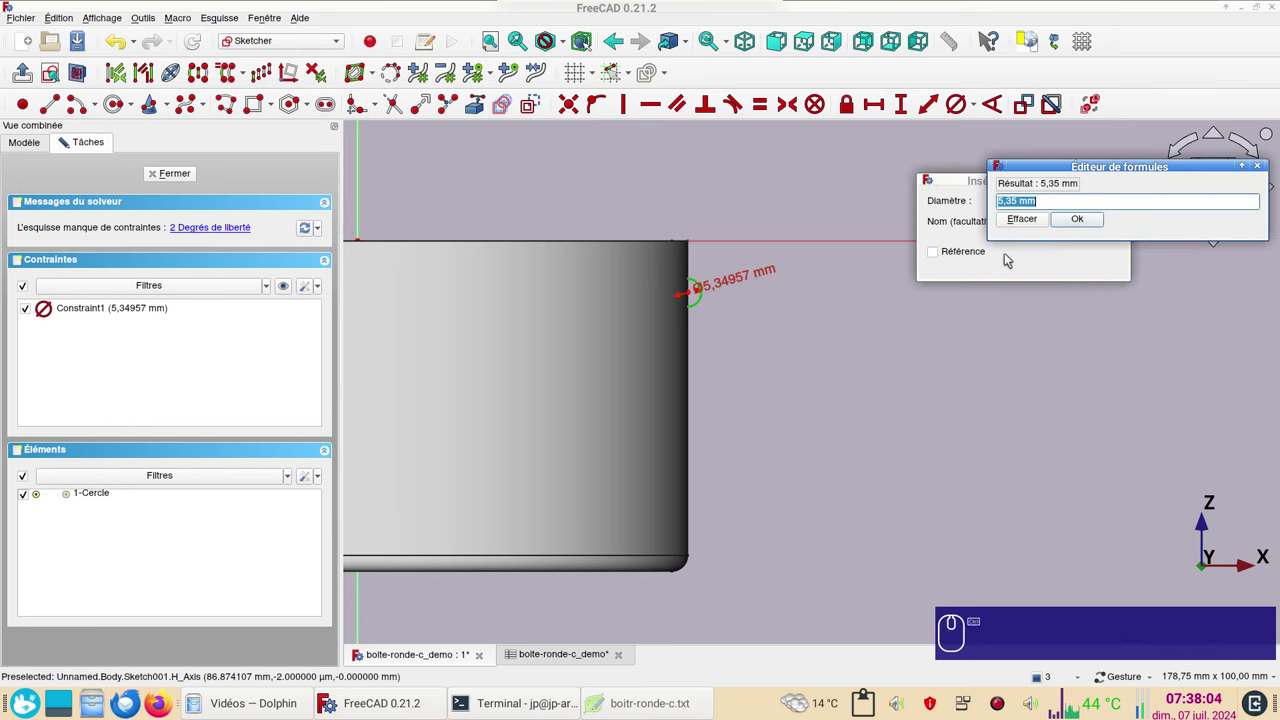
{"action": "key", "text": "ctrl+v"}
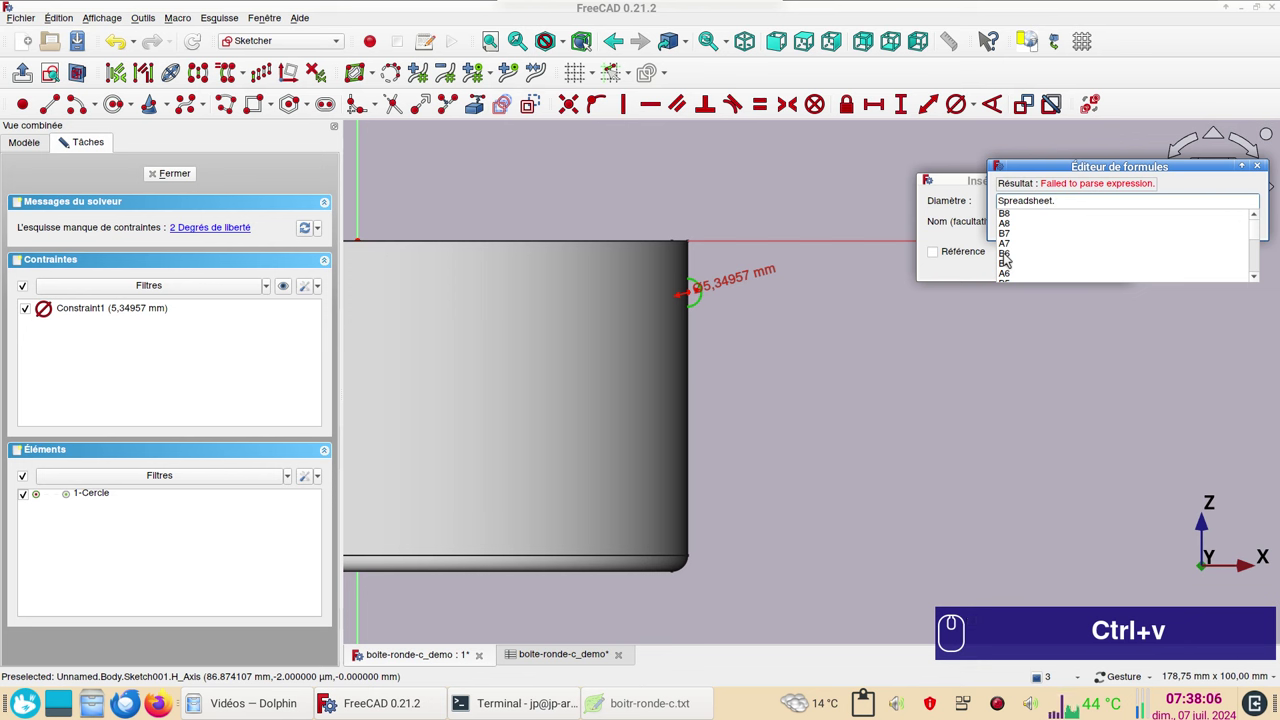
{"action": "key", "text": "x"}
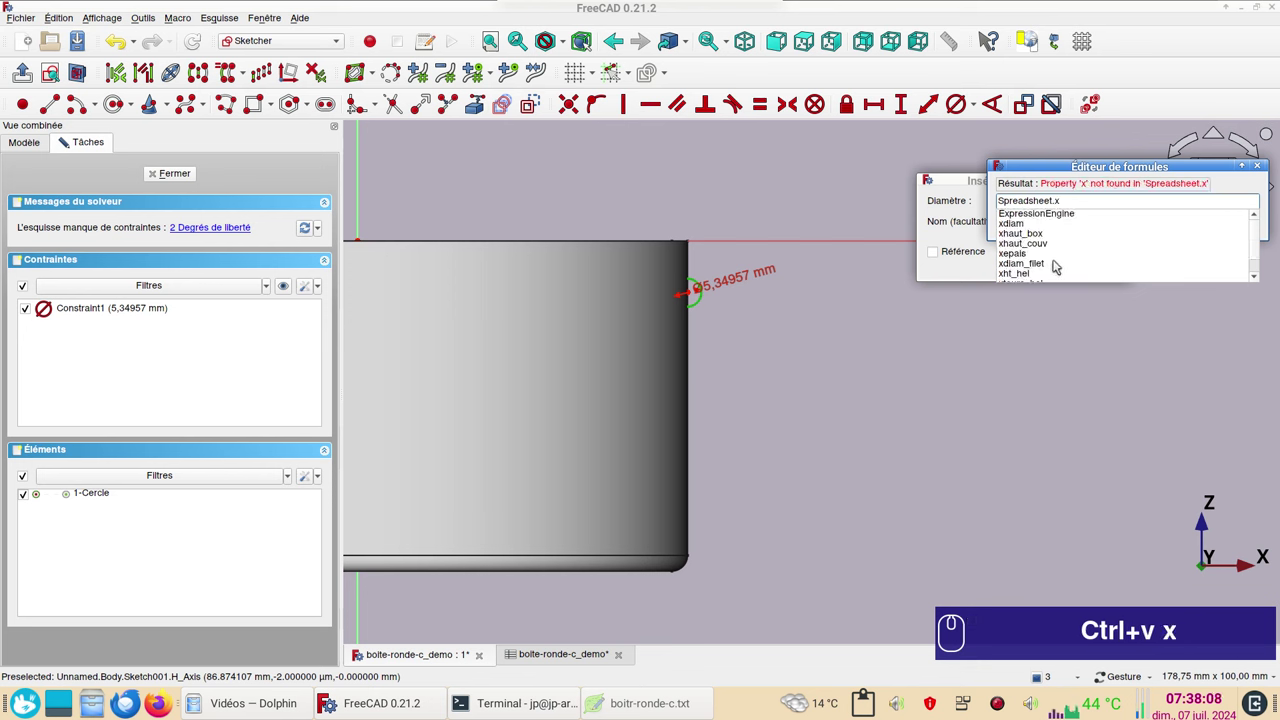
{"action": "left_click", "coordinate": [1040, 266]}
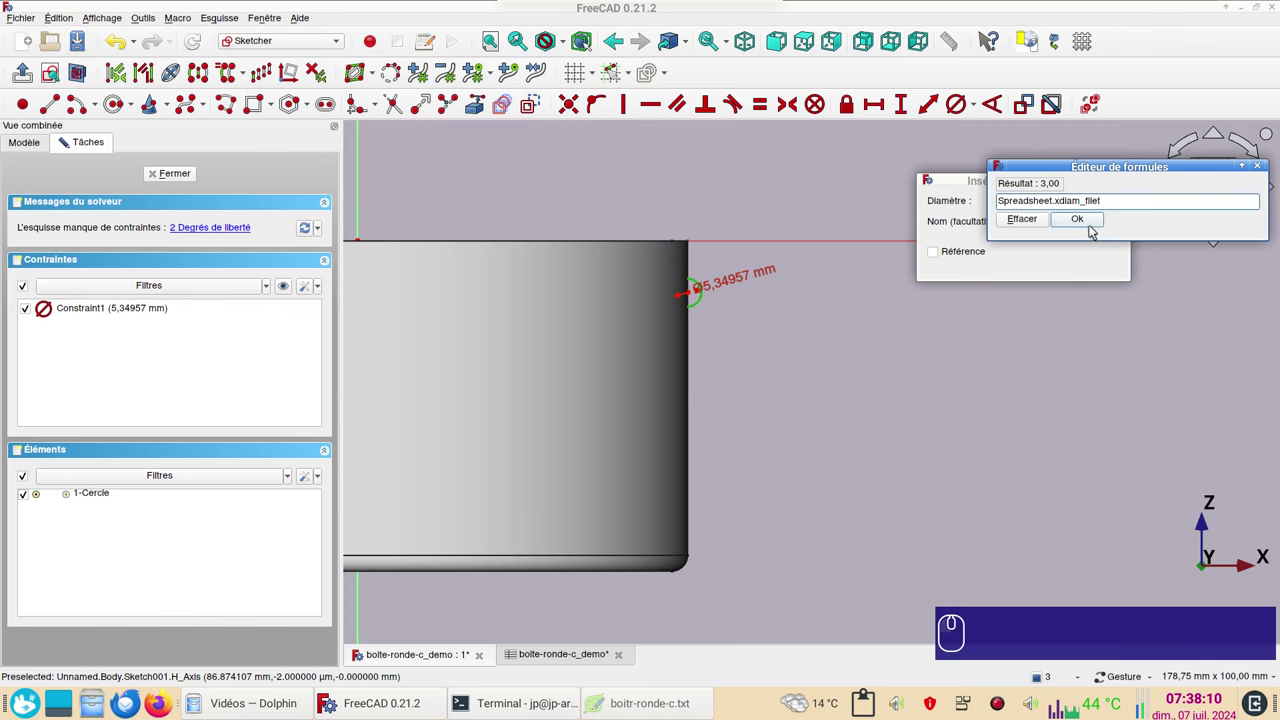
{"action": "left_click", "coordinate": [1091, 221]}
{"action": "left_click", "coordinate": [1088, 265]}
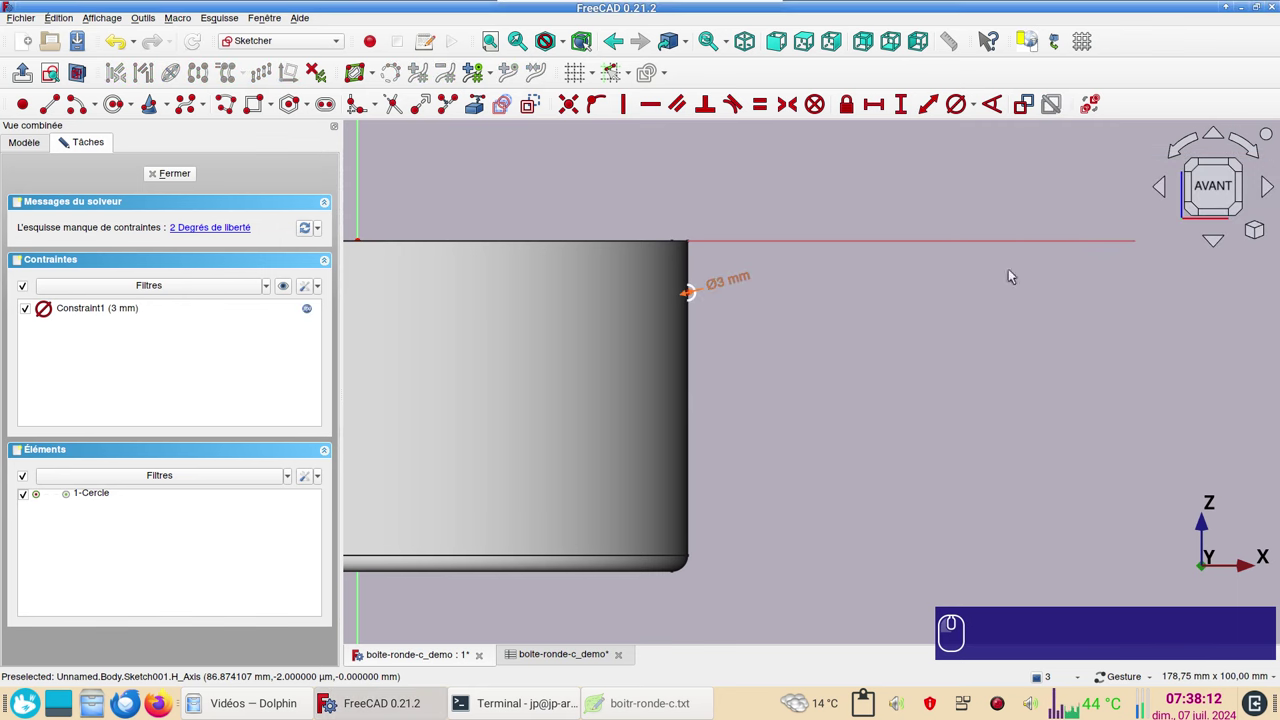
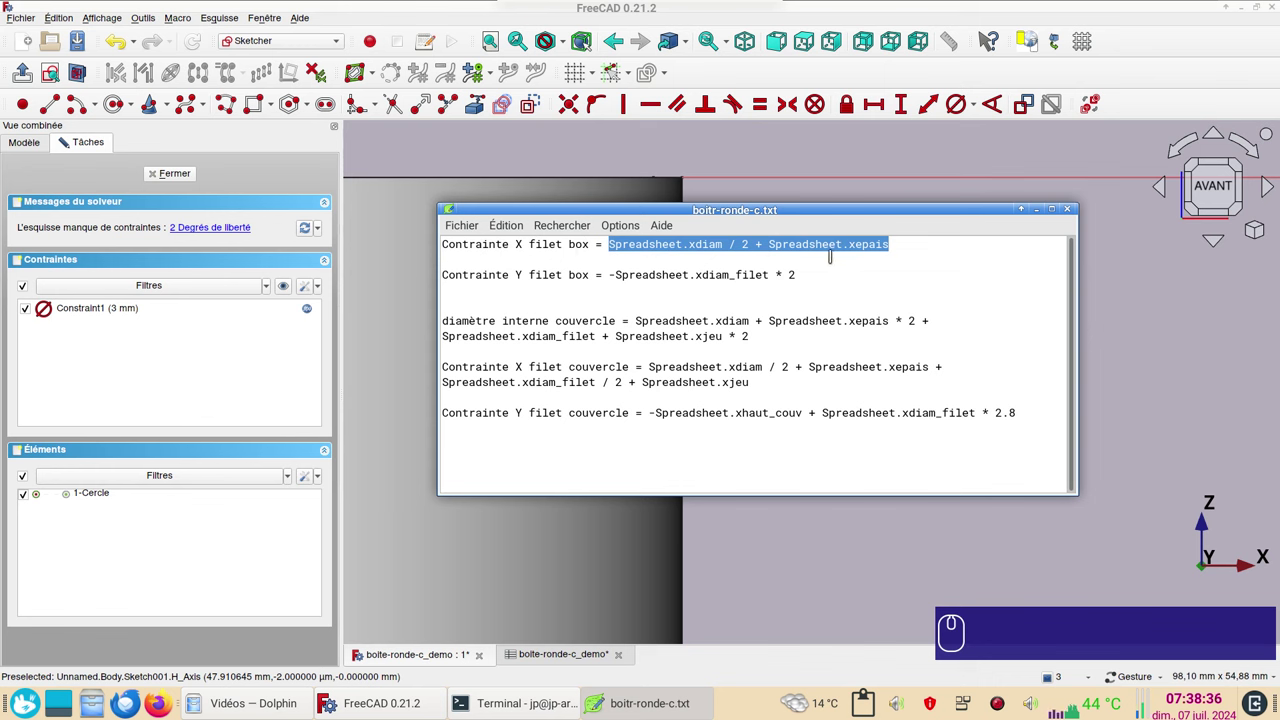
Constrain the circle centre horizontally to Spreadsheet.xdiam / 2 + Spreadsheet.xepais, giving 63 mm.
{"action": "key", "text": "ctrl+c"}
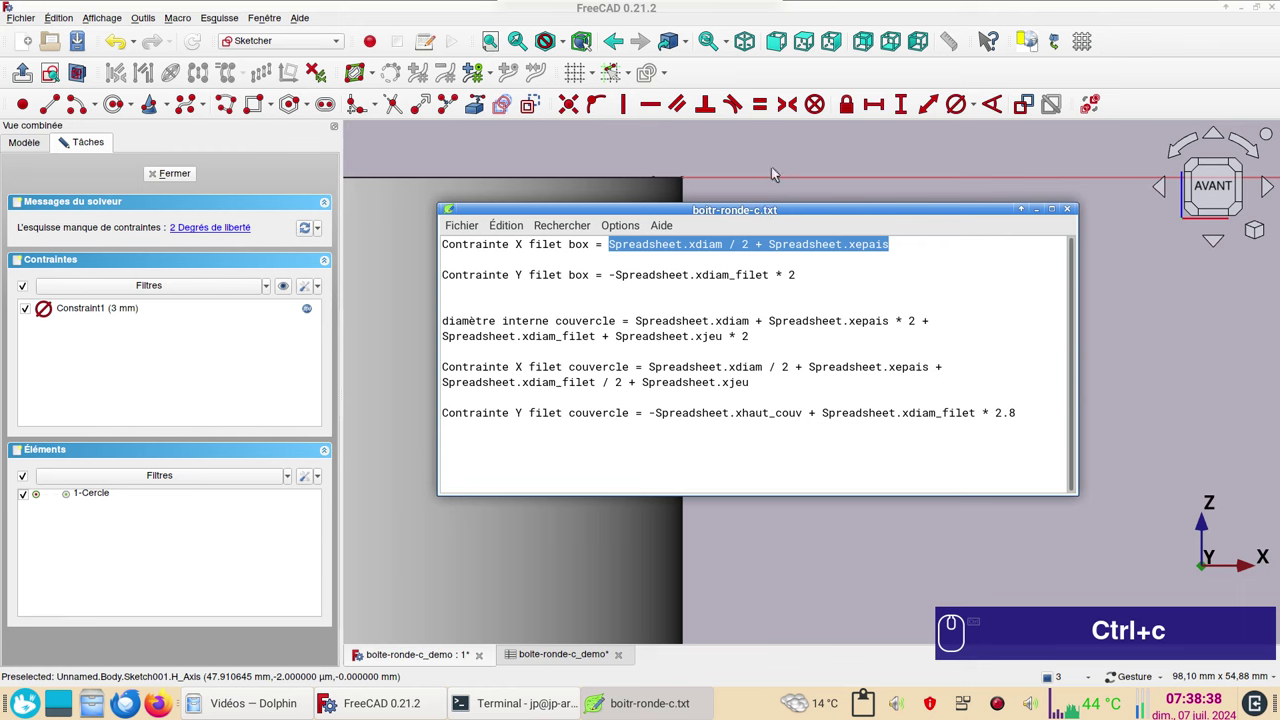
{"action": "left_click", "coordinate": [784, 144]}
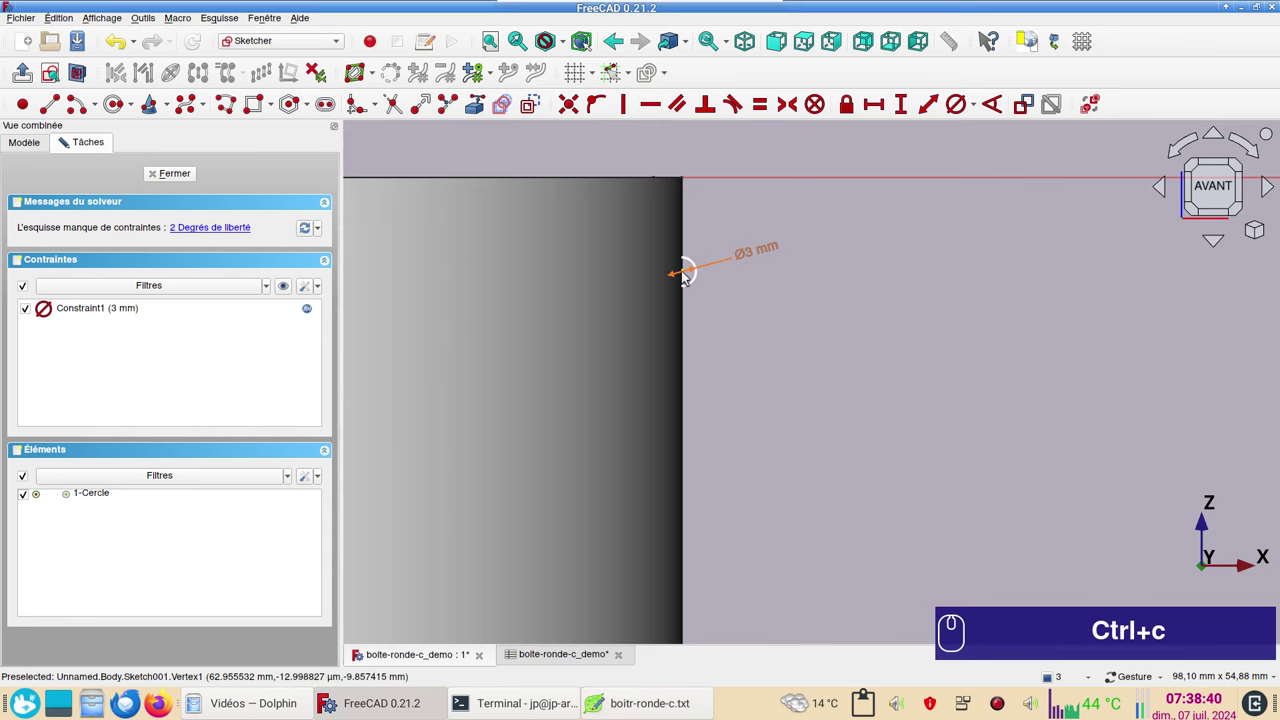
{"action": "left_click", "coordinate": [688, 275]}
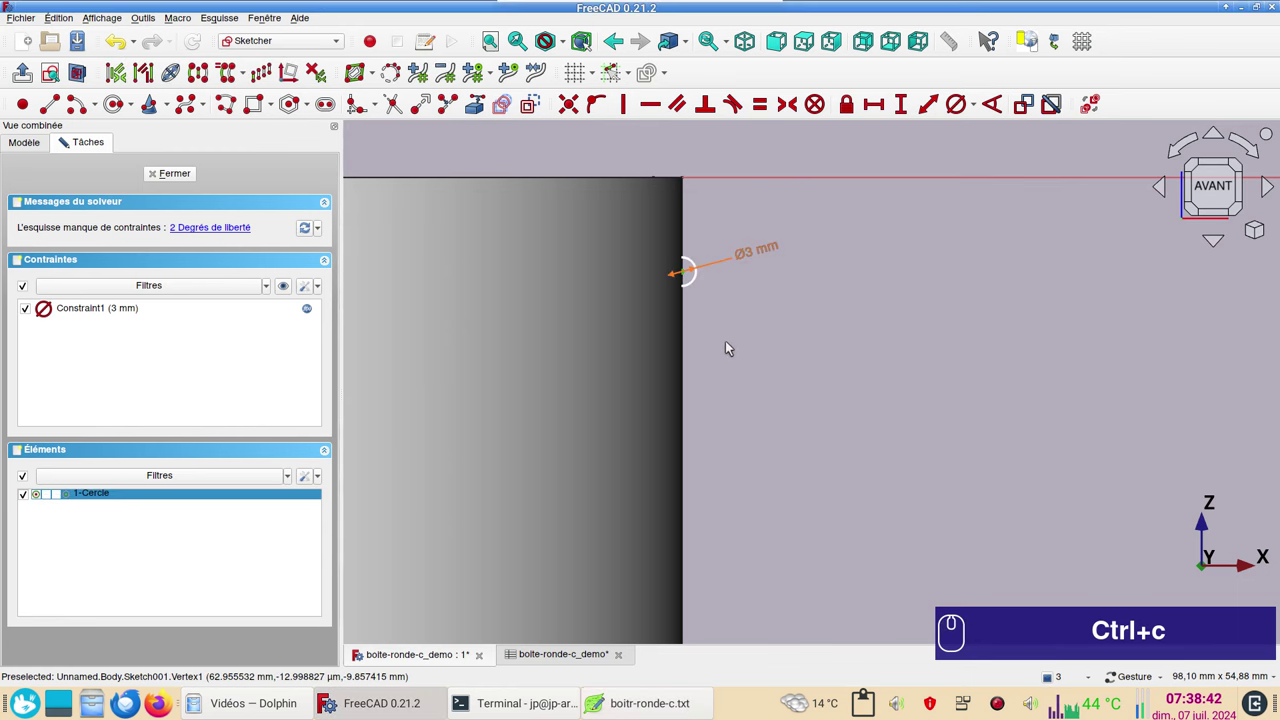
{"action": "key", "text": "i"}
{"action": "left_click", "coordinate": [1066, 125]}
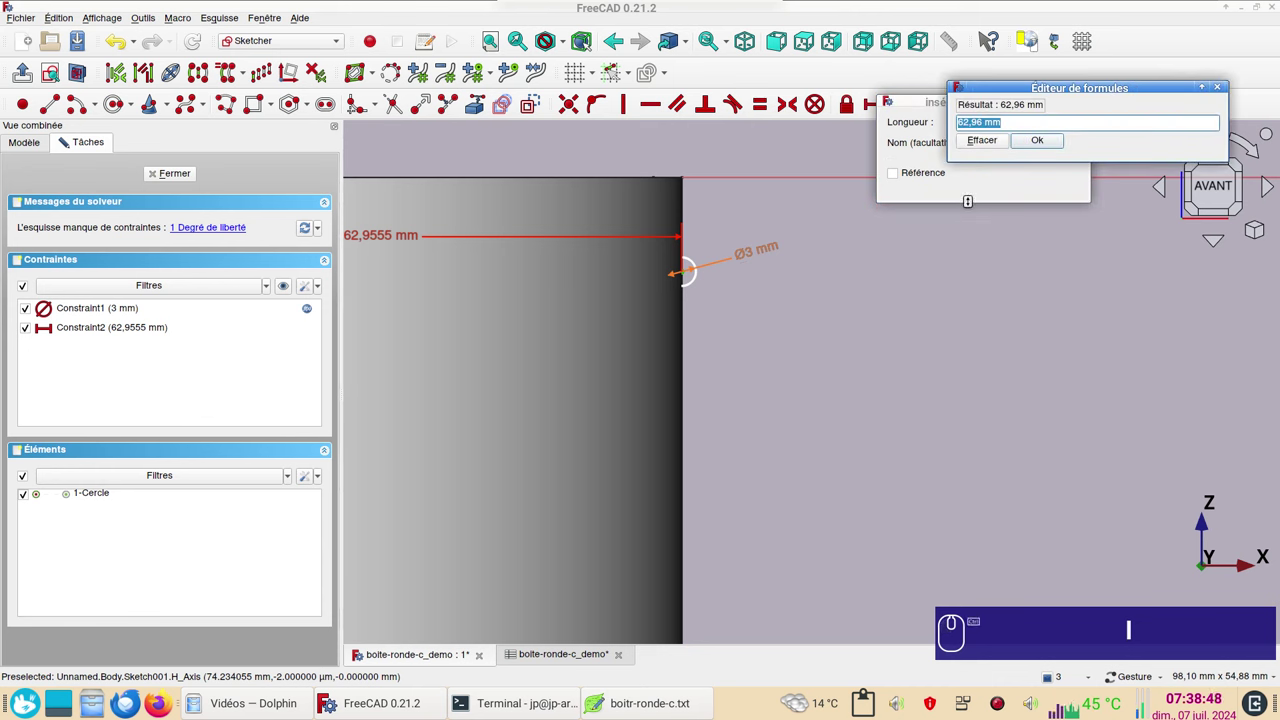
{"action": "key", "text": "ctrl+v"}
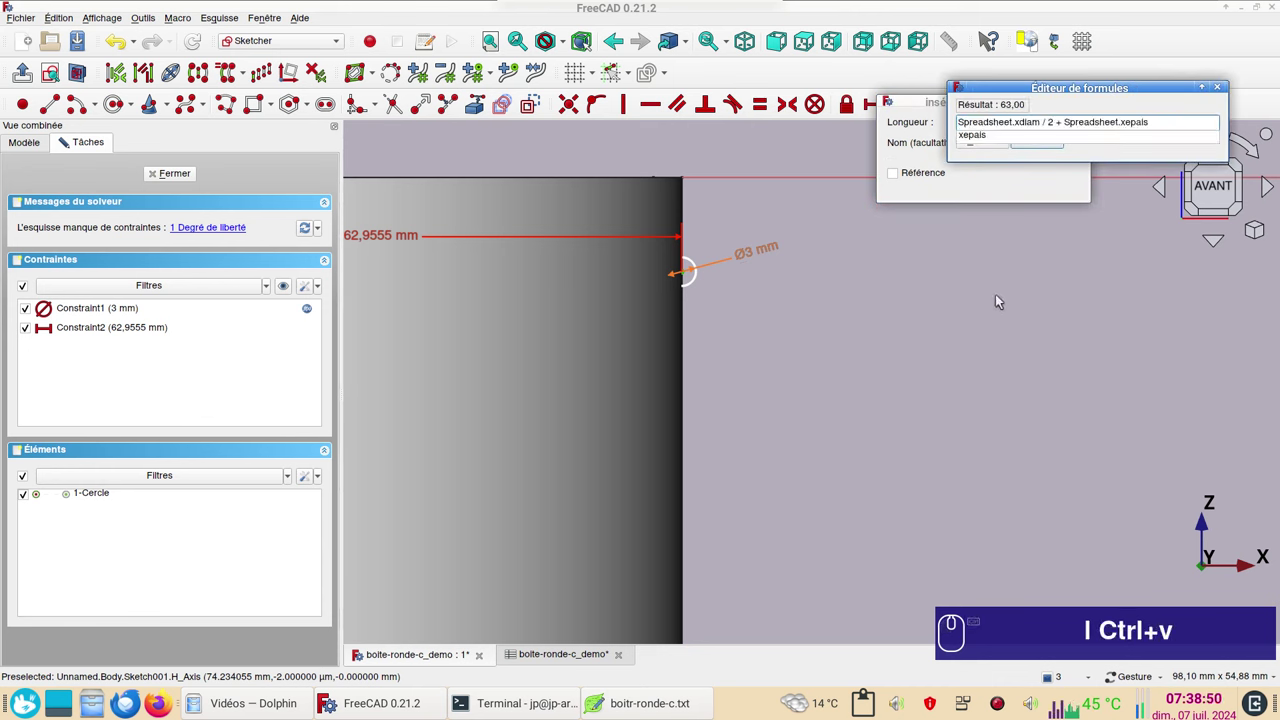
{"action": "type", "text": "l"}
{"action": "key", "text": "ctrl+v"}
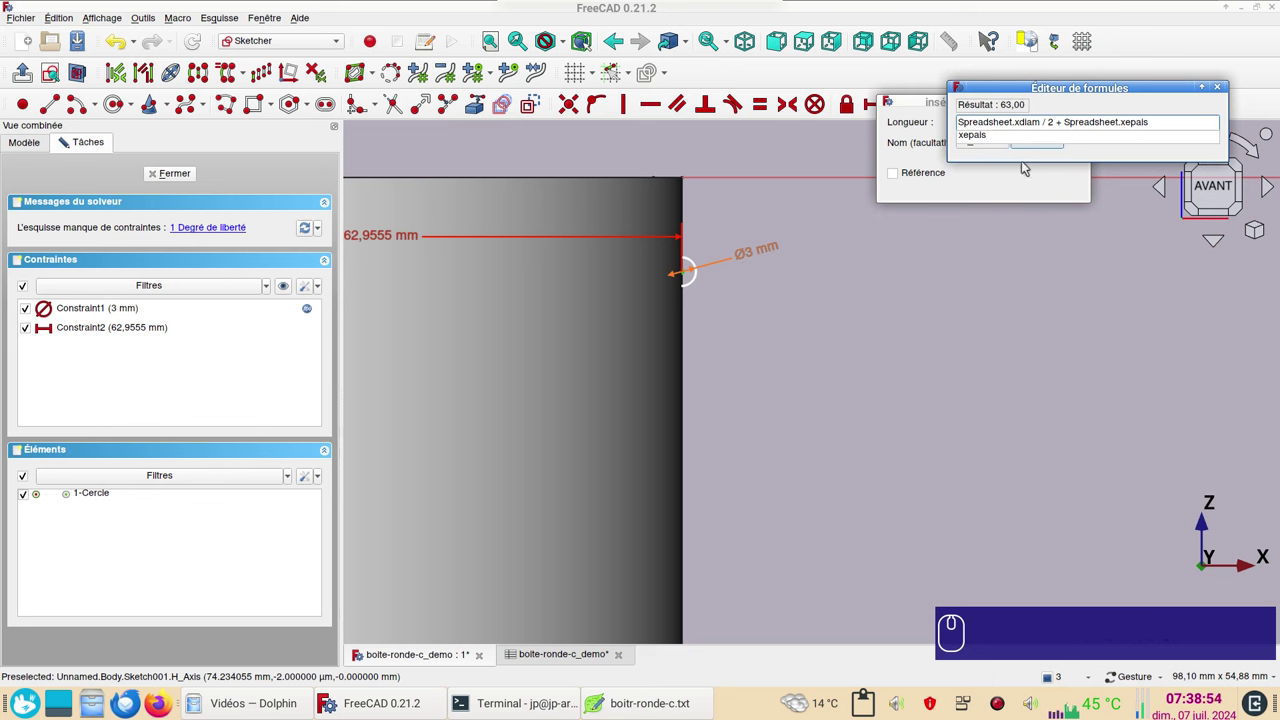
{"action": "left_click", "coordinate": [1087, 106]}
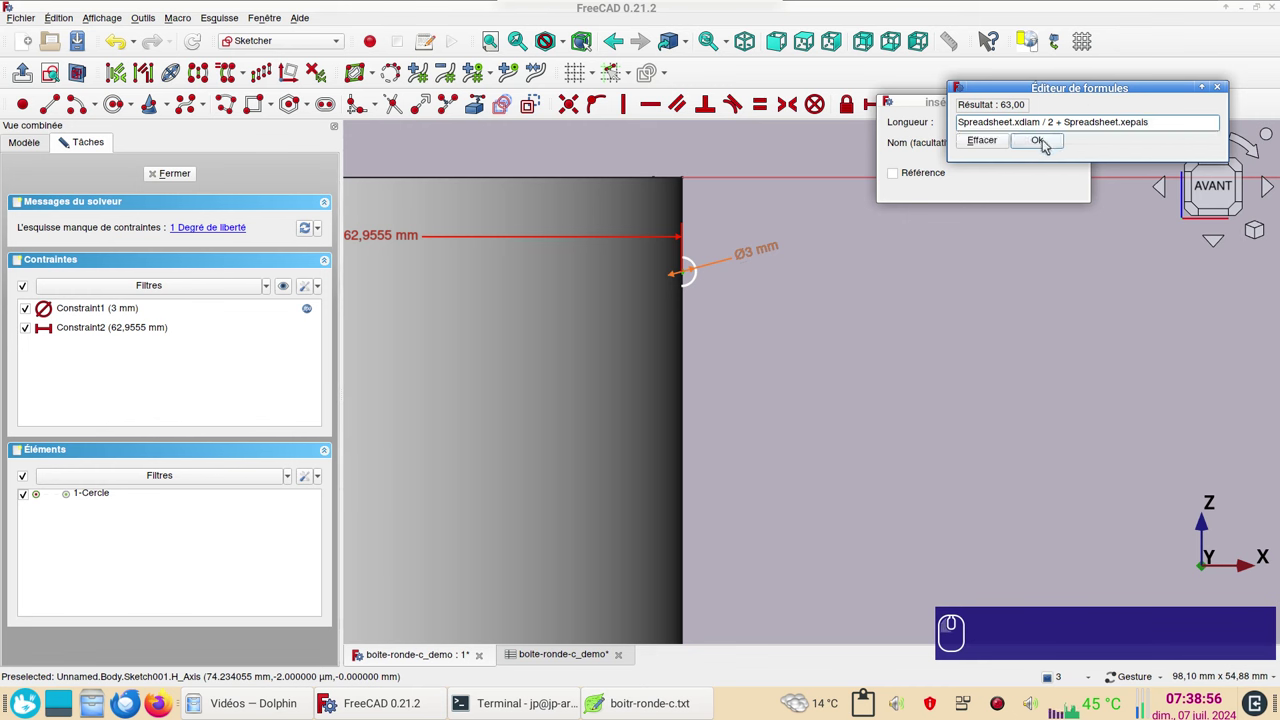
{"action": "left_click", "coordinate": [1048, 144]}
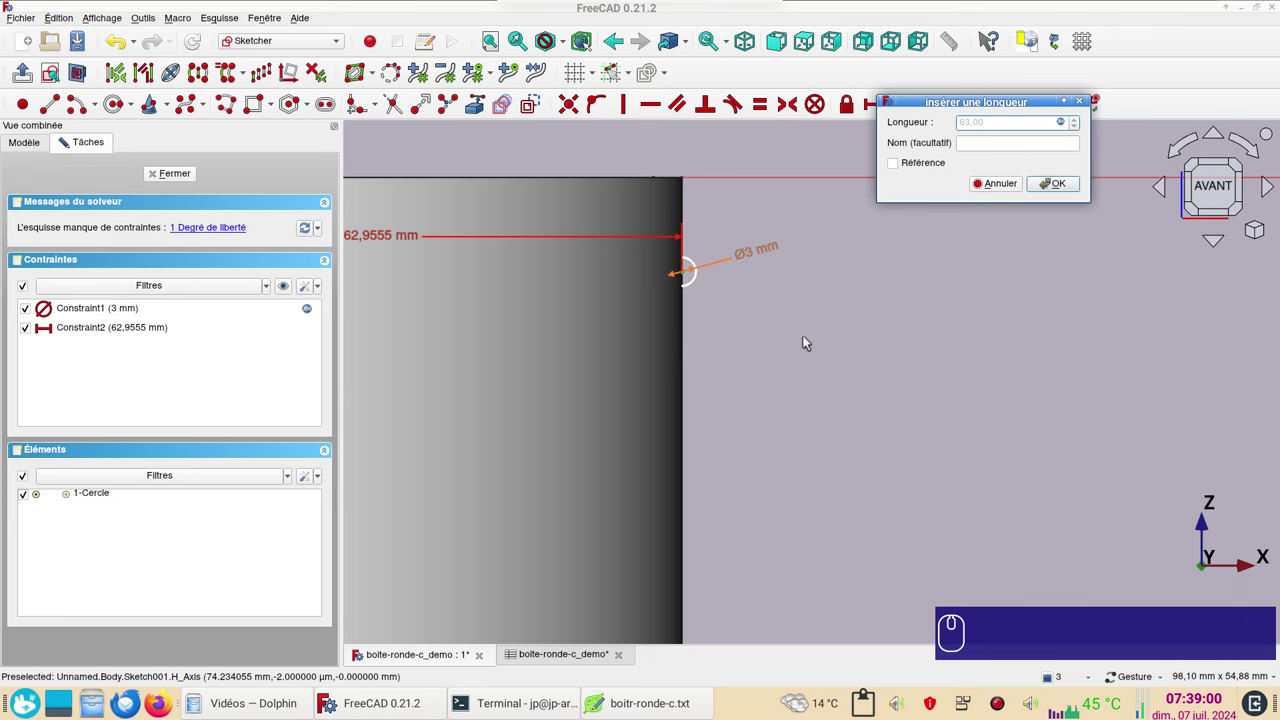
{"action": "left_click", "coordinate": [1064, 186]}
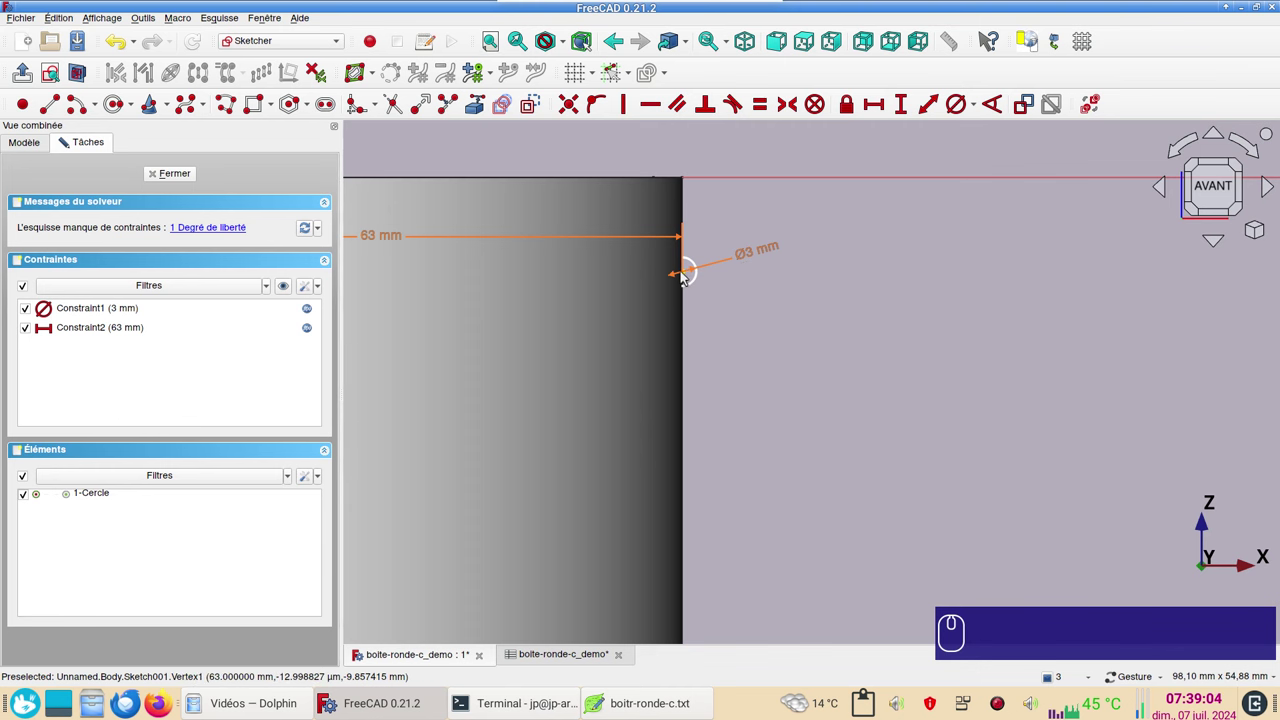
Select the circle again, zooming in and out to check its placement.
{"action": "left_click", "coordinate": [690, 272]}
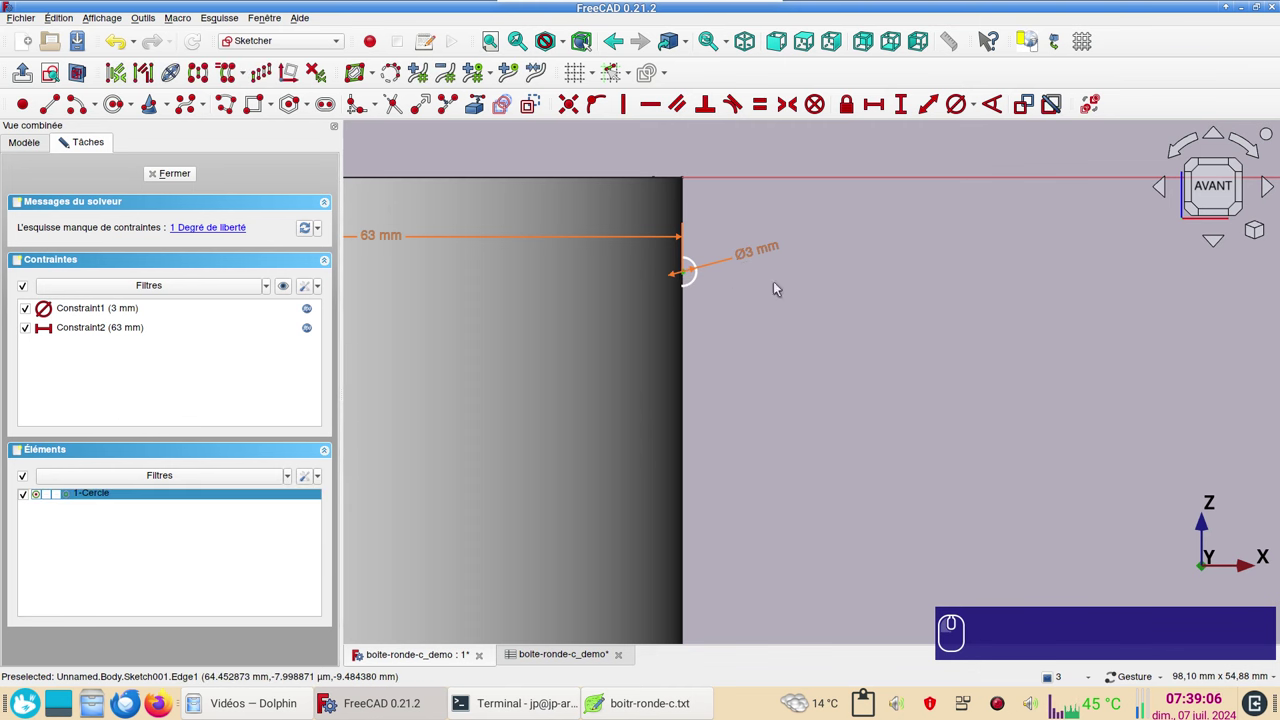
{"action": "scroll", "scroll_direction": "up", "scroll_amount": 3}
{"action": "scroll", "scroll_direction": "down", "scroll_amount": 3}
Constrain the circle's vertical offset to -Spreadsheet.xdiam_filet * 2, giving −6 mm.
{"action": "key", "text": "i"}
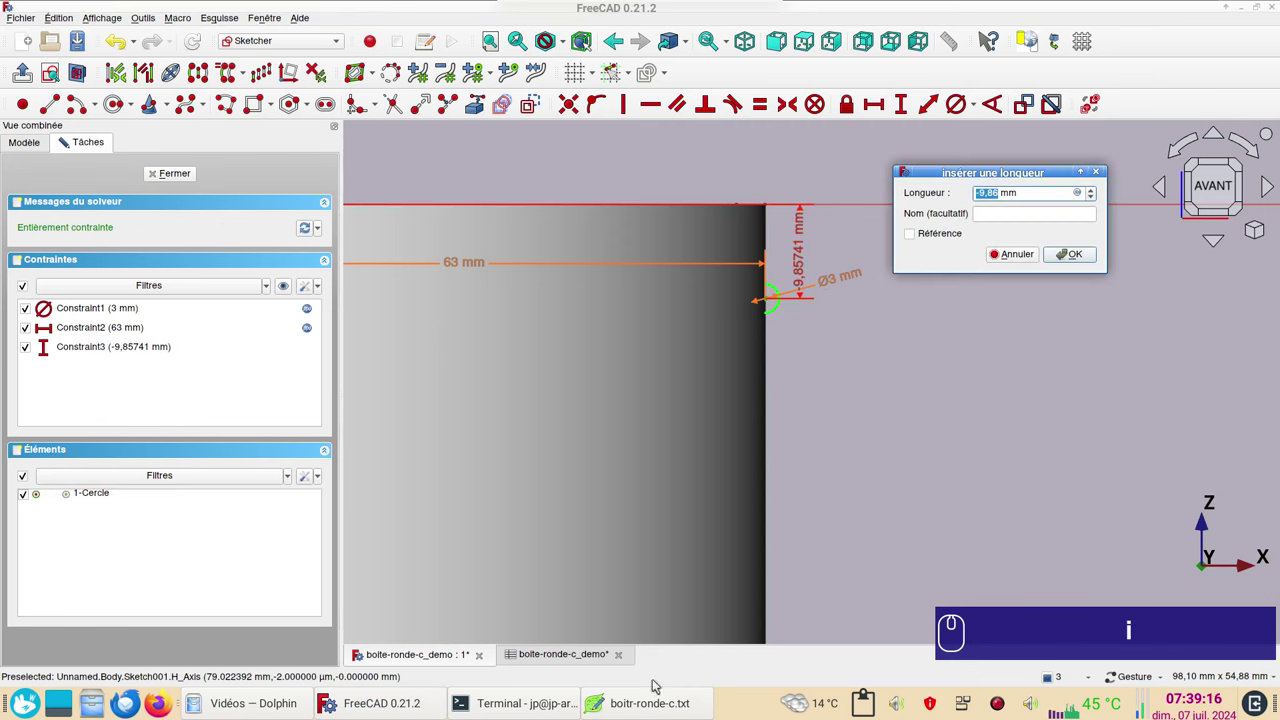
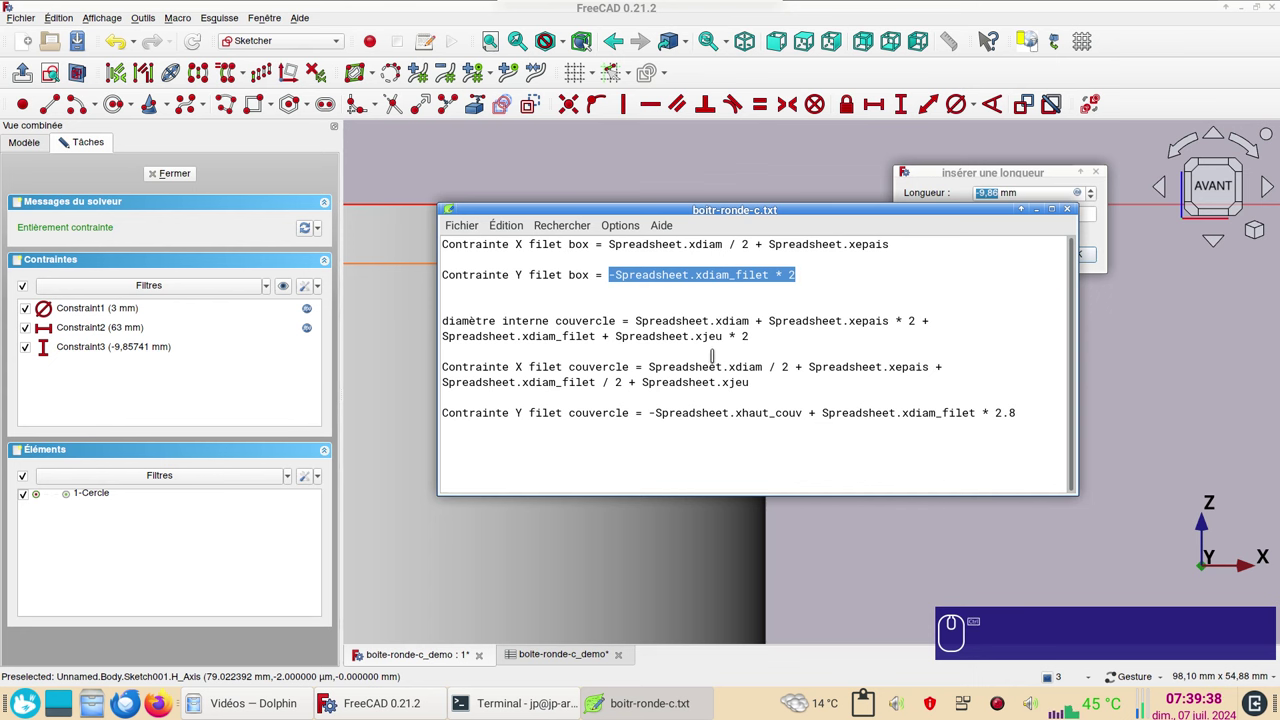
{"action": "key", "text": "ctrl+c"}
{"action": "left_click", "coordinate": [1122, 390]}
{"action": "left_click", "coordinate": [1094, 192]}
{"action": "left_click", "coordinate": [1083, 197]}
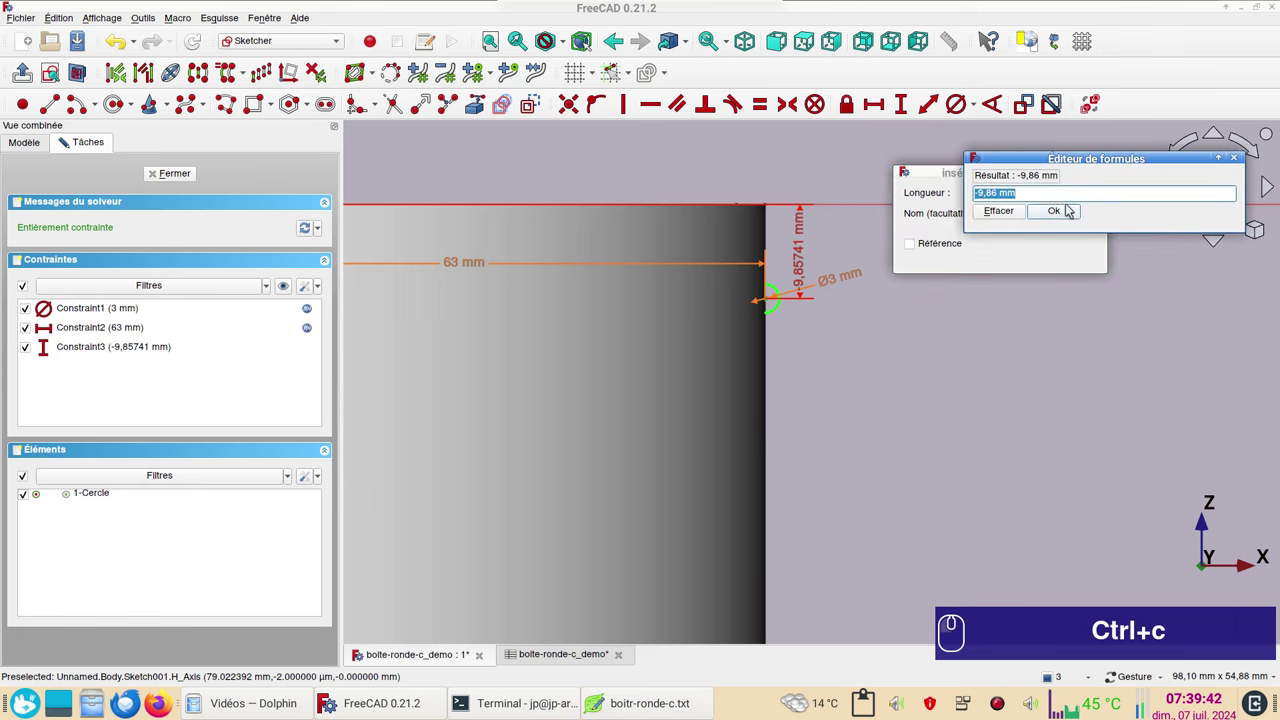
{"action": "key", "text": "ctrl+v"}
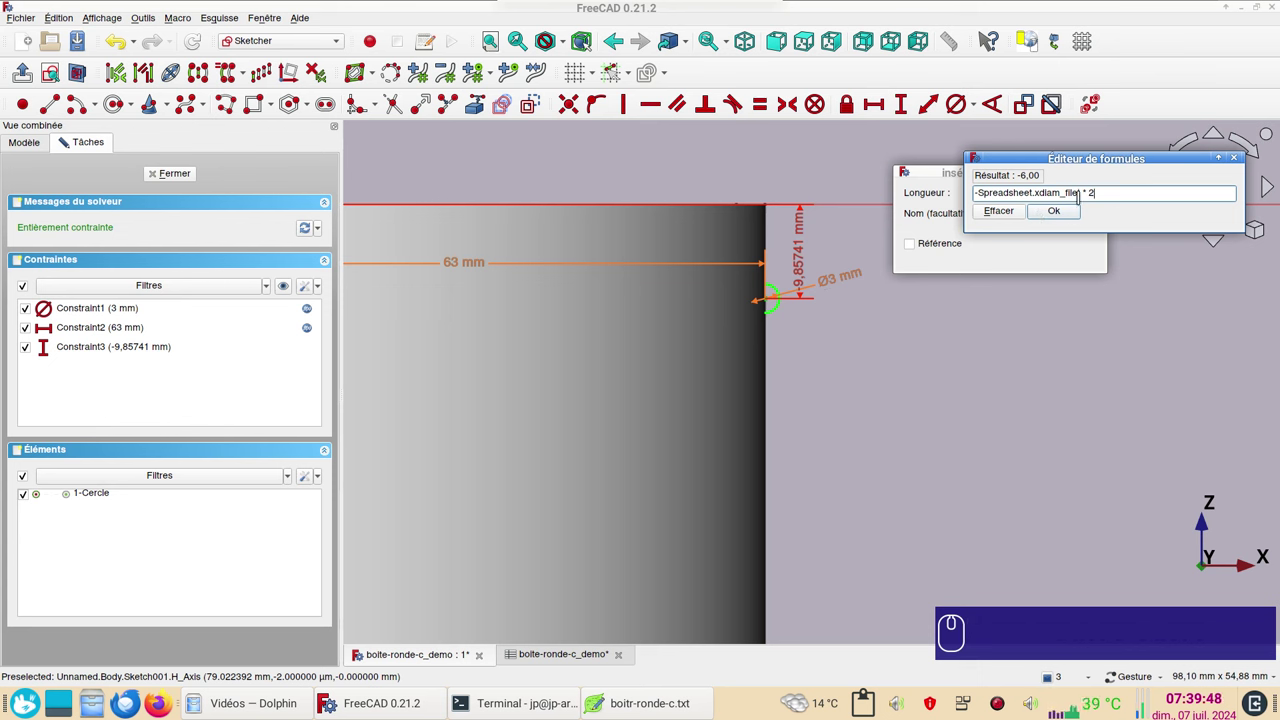
{"action": "left_click", "coordinate": [1073, 217]}
{"action": "left_click", "coordinate": [1074, 255]}
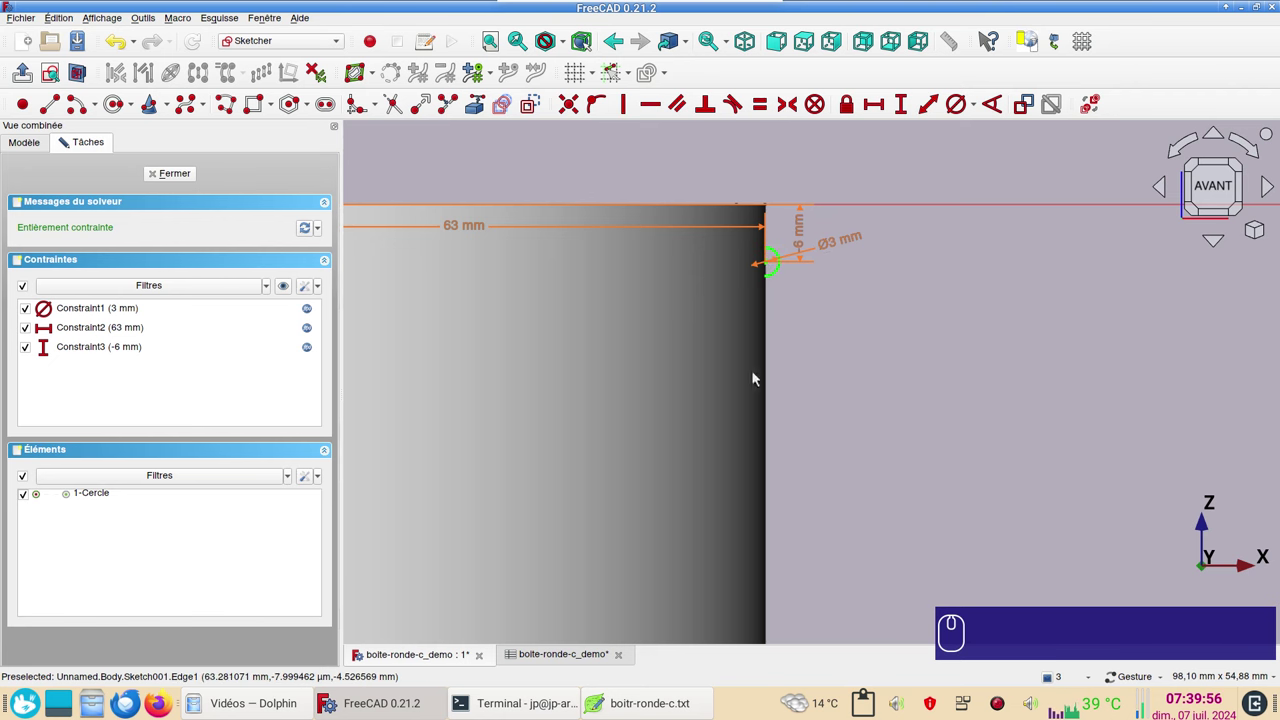
Close the finished thread sketch and orbit to view the box axonometrically.
{"action": "left_click", "coordinate": [182, 176]}
{"action": "left_click_drag", "start_coordinate": [684, 431], "coordinate": [807, 480]}
{"action": "left_click_drag", "start_coordinate": [984, 411], "coordinate": [694, 277]}
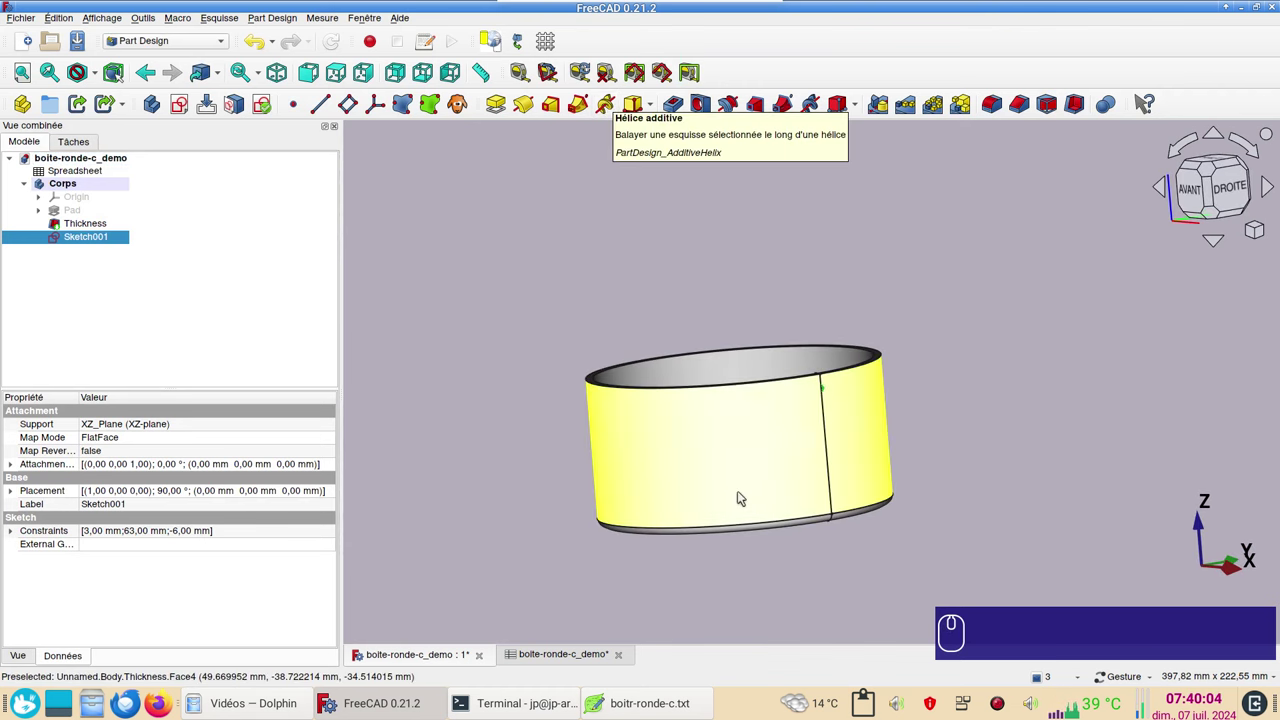
{"action": "left_click", "coordinate": [1077, 543]}
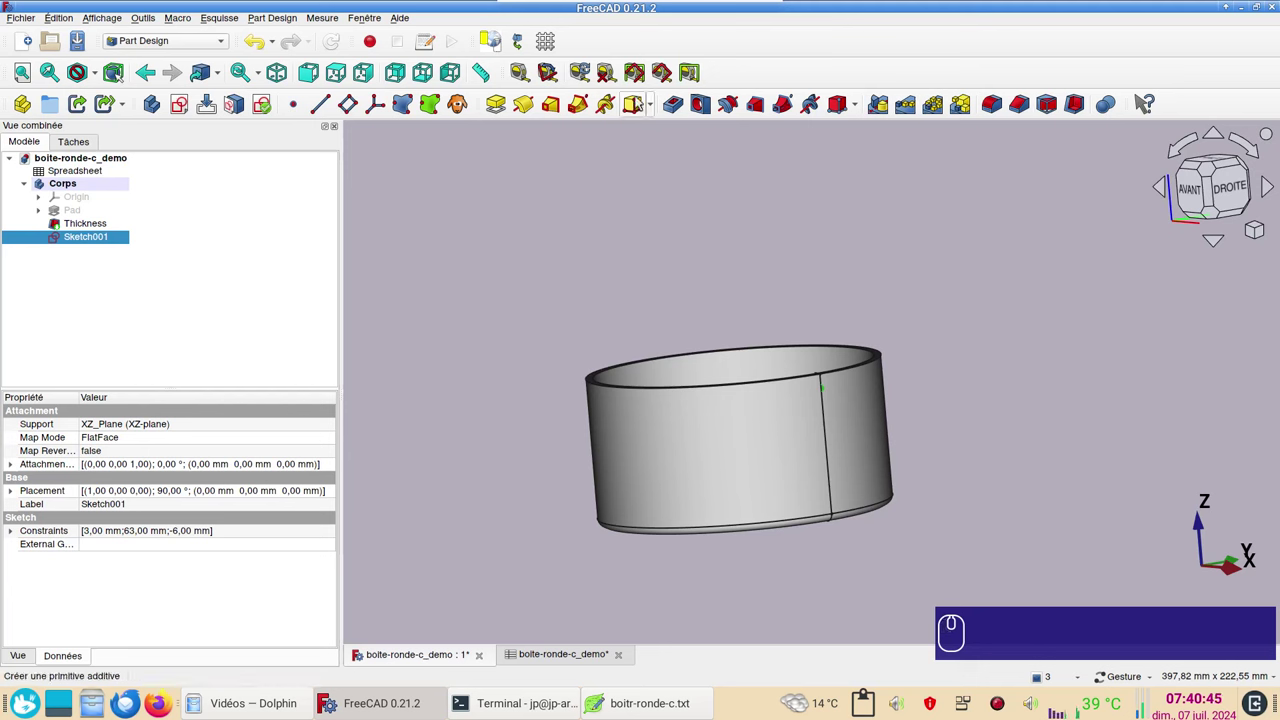
{"action": "left_click", "coordinate": [608, 108]}
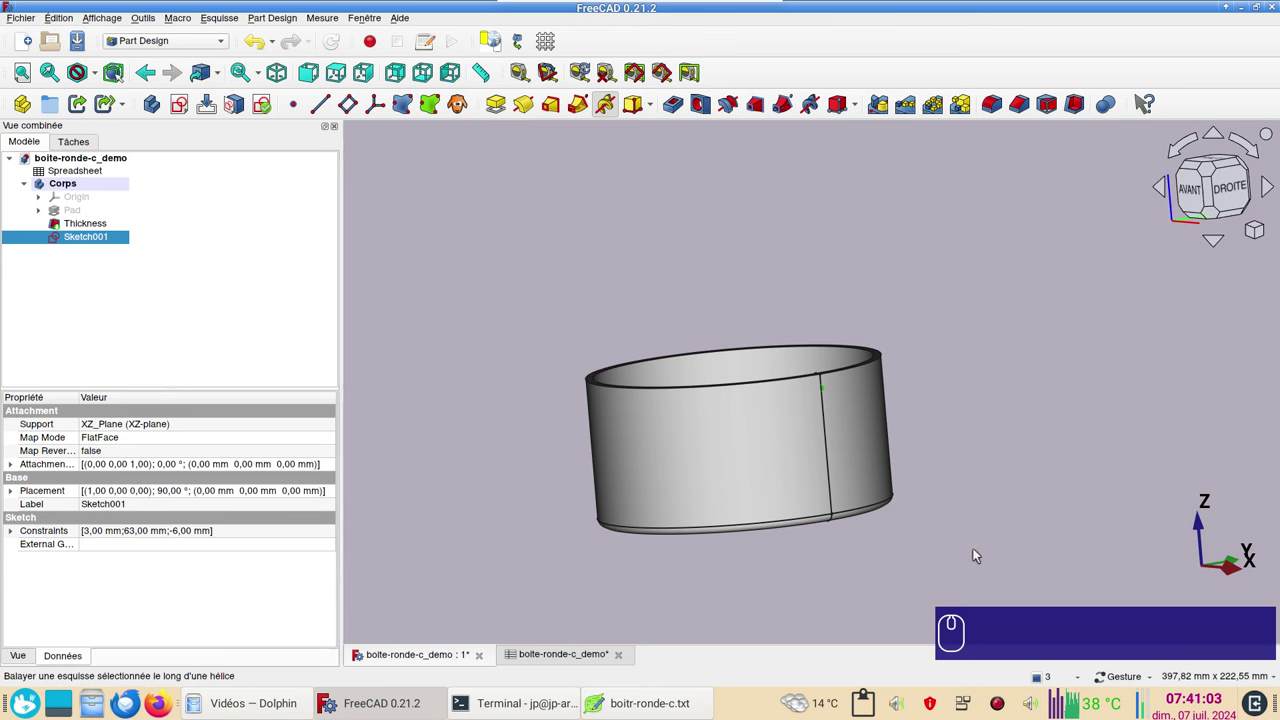
Start an additive helix from the thread sketch and set its mode to Hauteur-Tours-Croissance.
{"action": "left_click", "coordinate": [968, 557]}
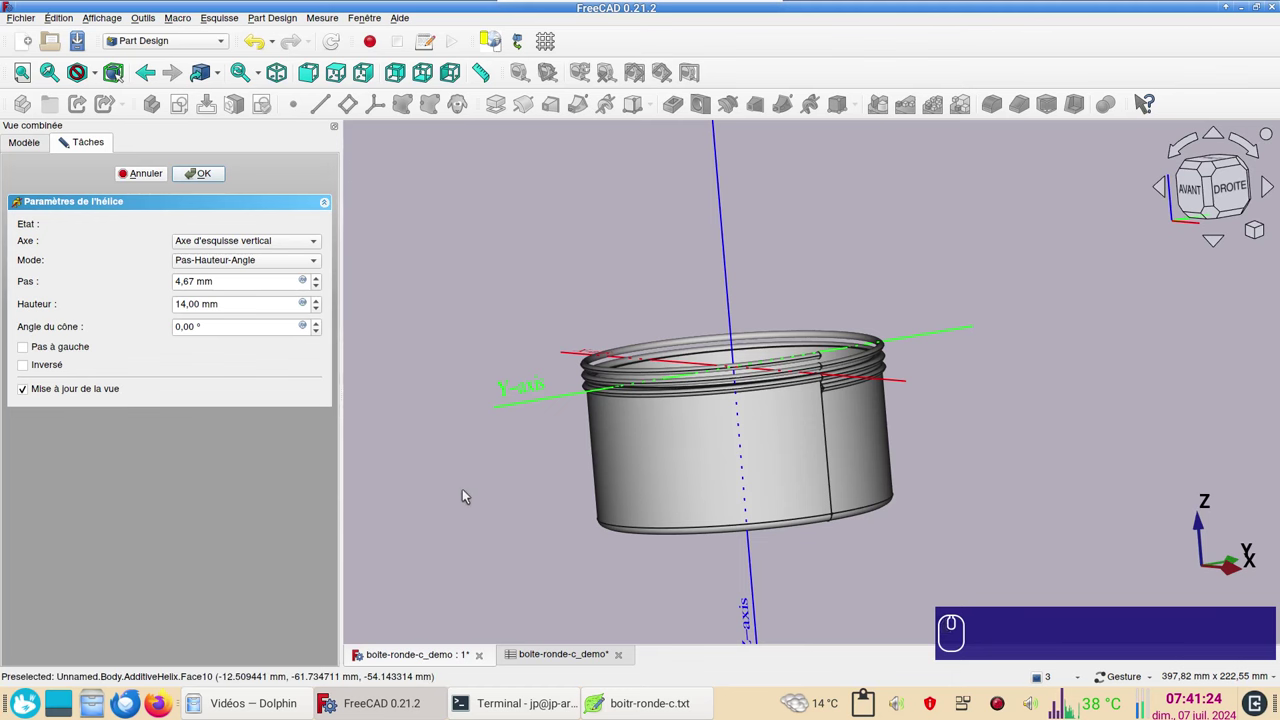
{"action": "left_click_drag", "start_coordinate": [472, 494], "coordinate": [560, 507]}
{"action": "left_click", "coordinate": [930, 484]}
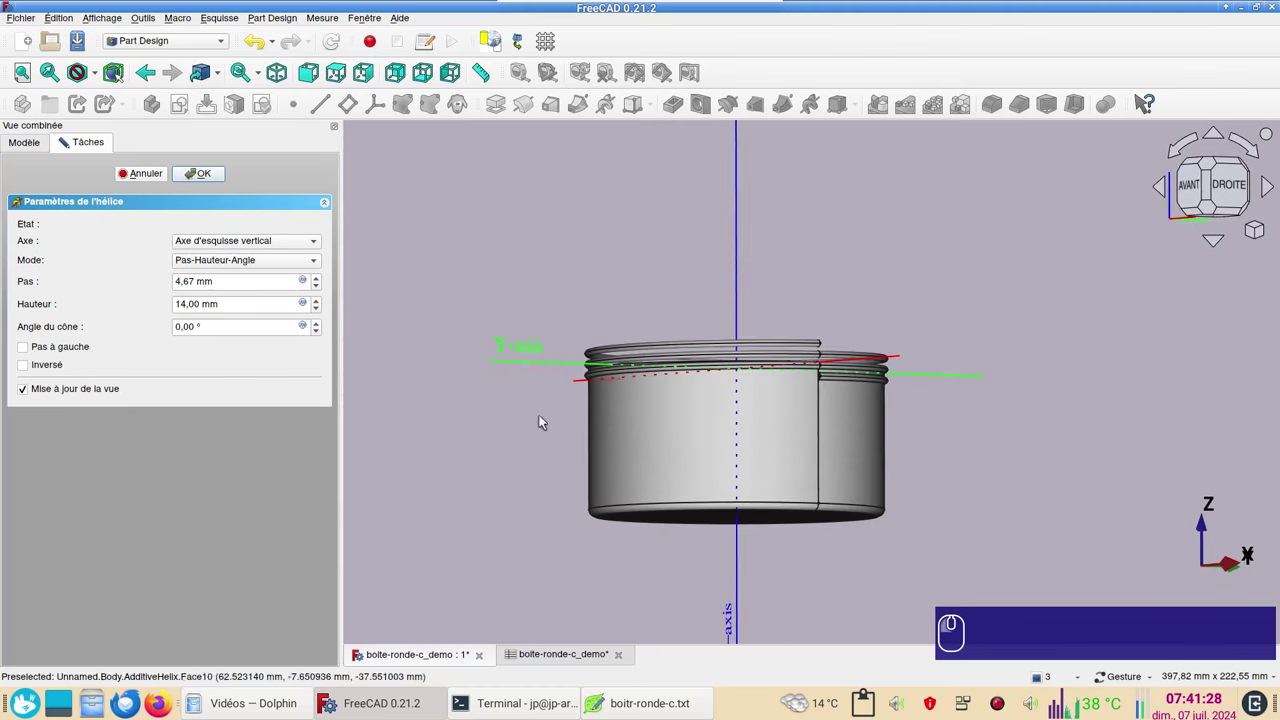
{"action": "left_click_drag", "start_coordinate": [672, 251], "coordinate": [671, 284]}
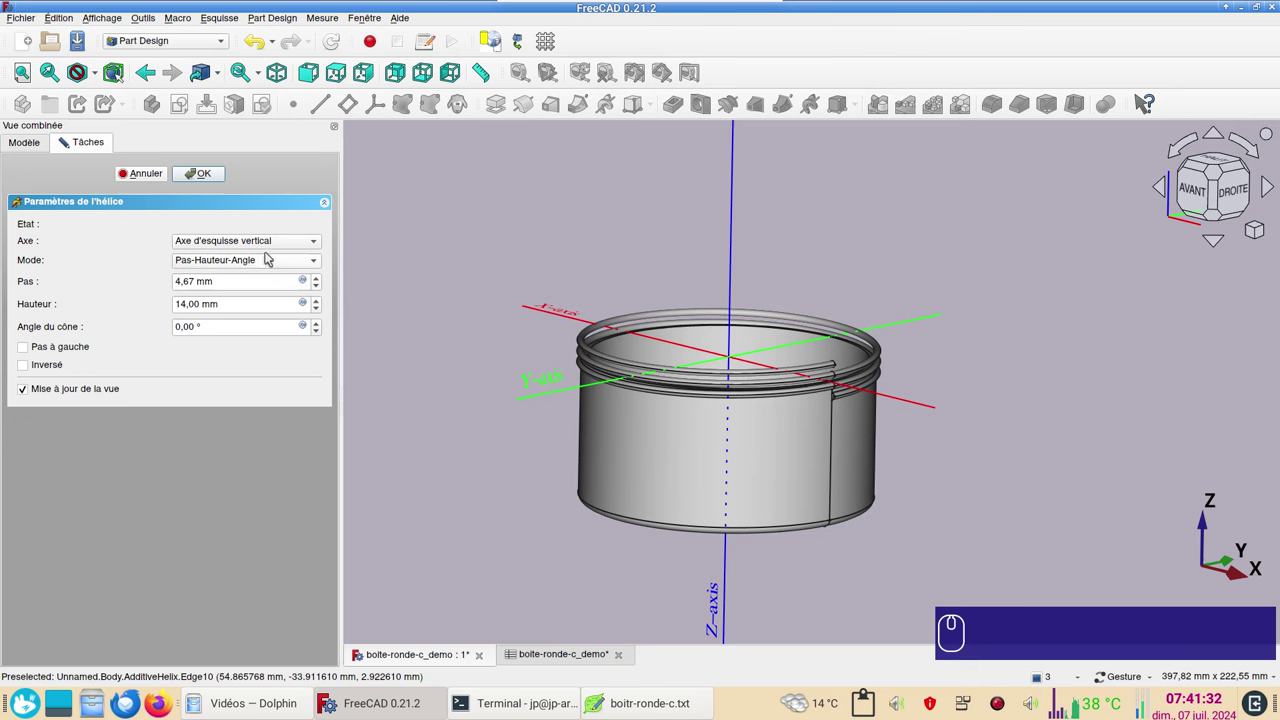
{"action": "left_click_drag", "start_coordinate": [305, 264], "coordinate": [287, 311]}
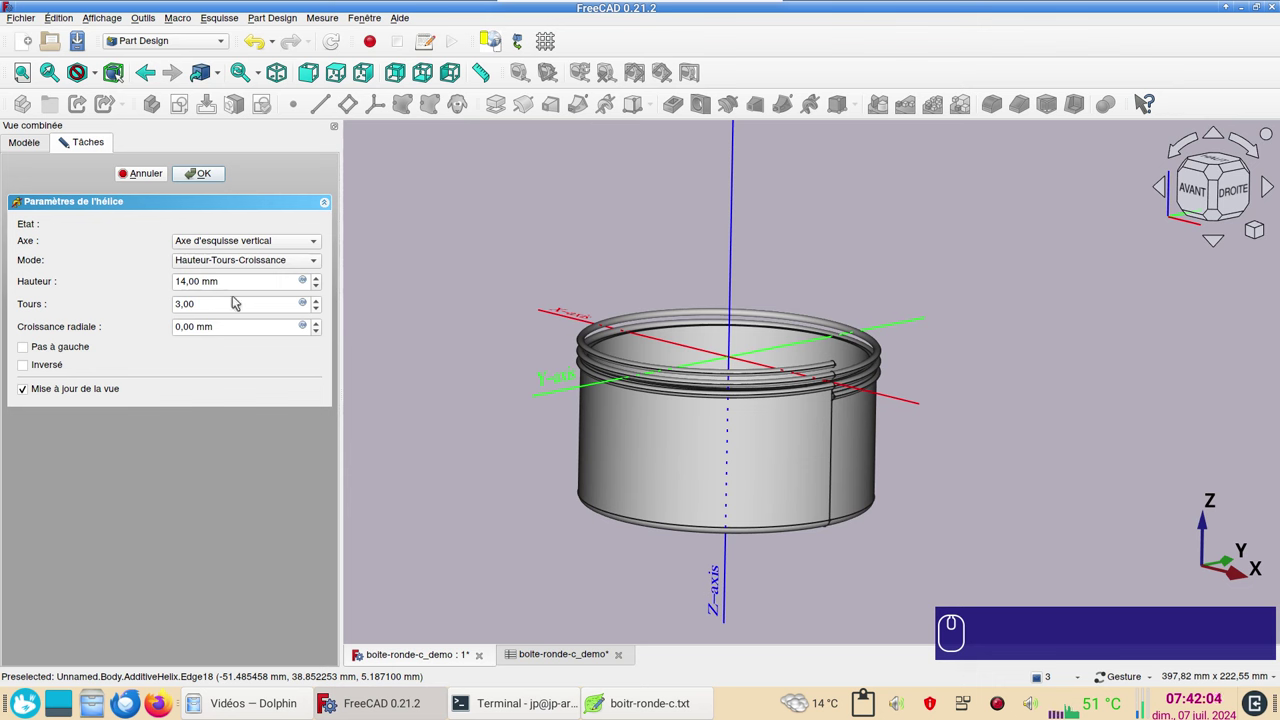
Drive the helix height from Spreadsheet.xht_hel, giving 4 mm.
{"action": "left_click", "coordinate": [307, 283]}
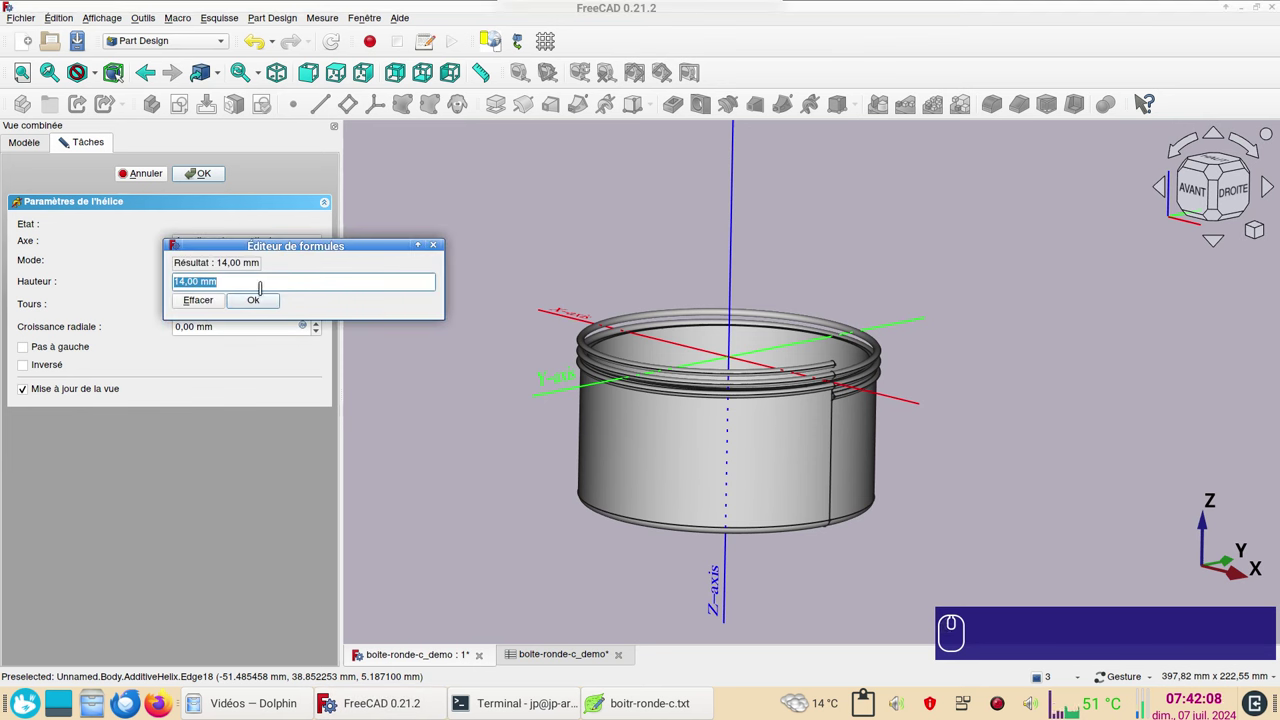
{"action": "key", "text": "ctrl+v"}
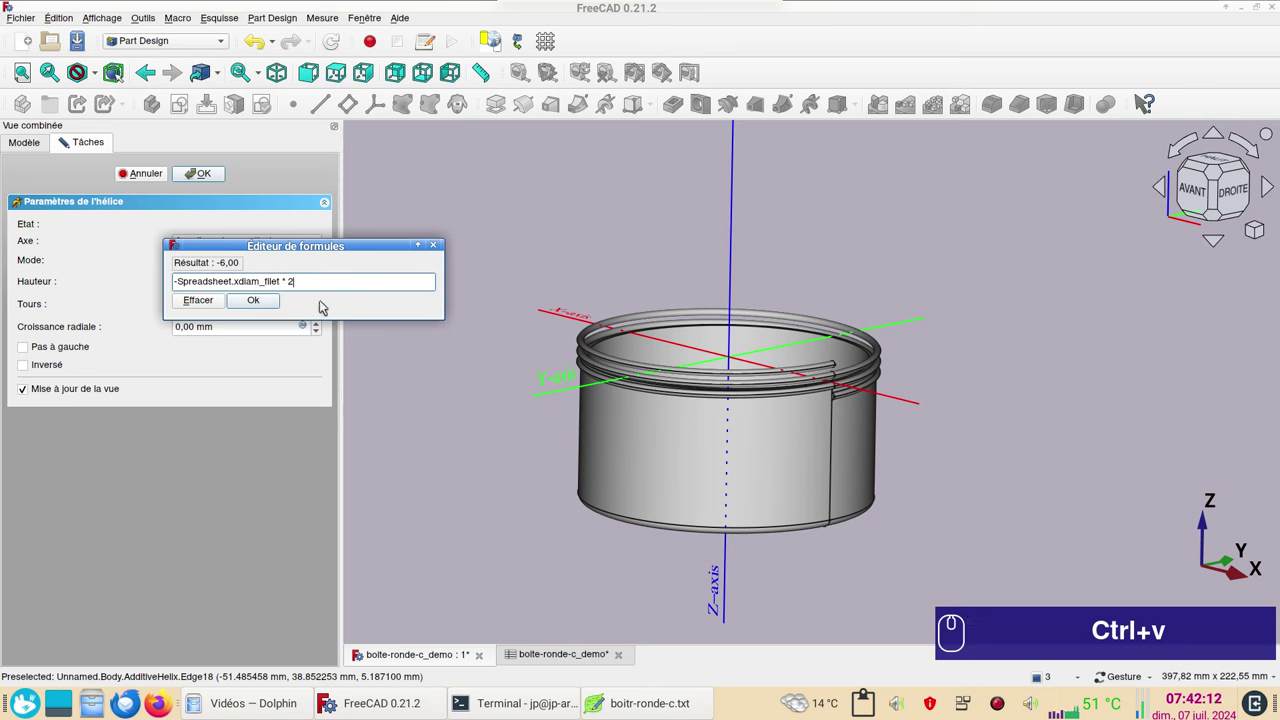
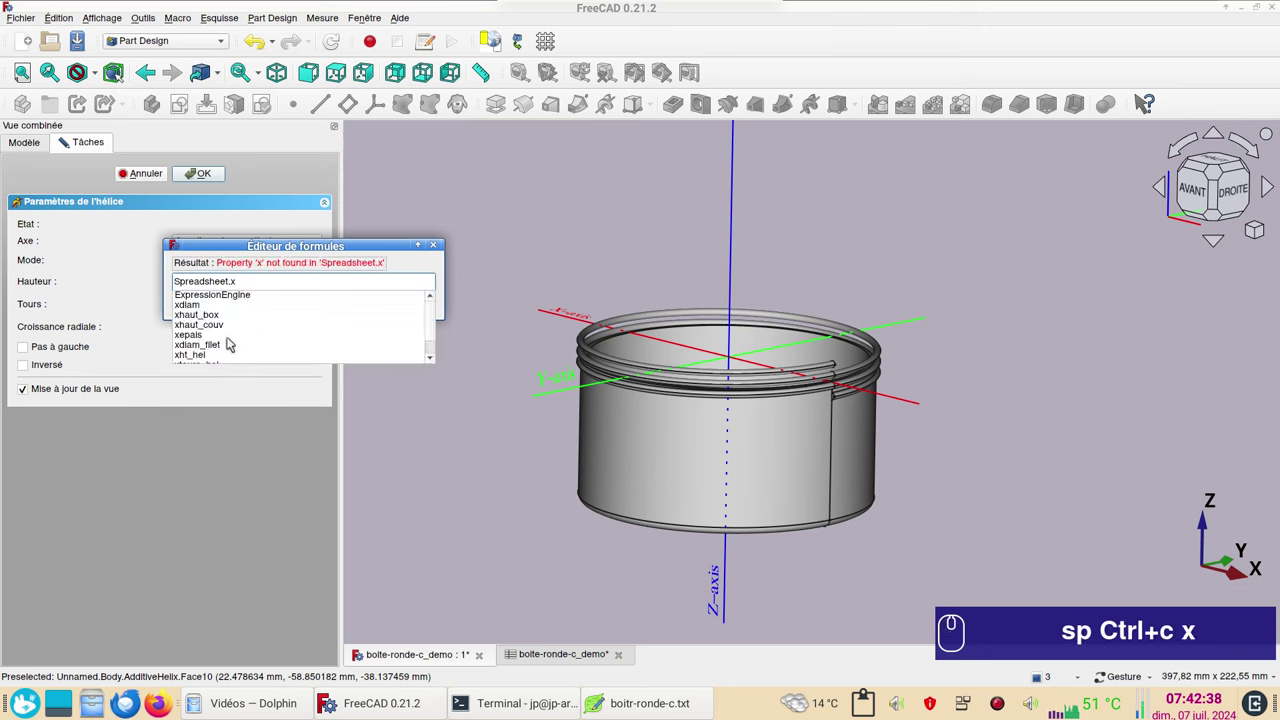
{"action": "scroll", "scroll_direction": "down", "scroll_amount": 3}
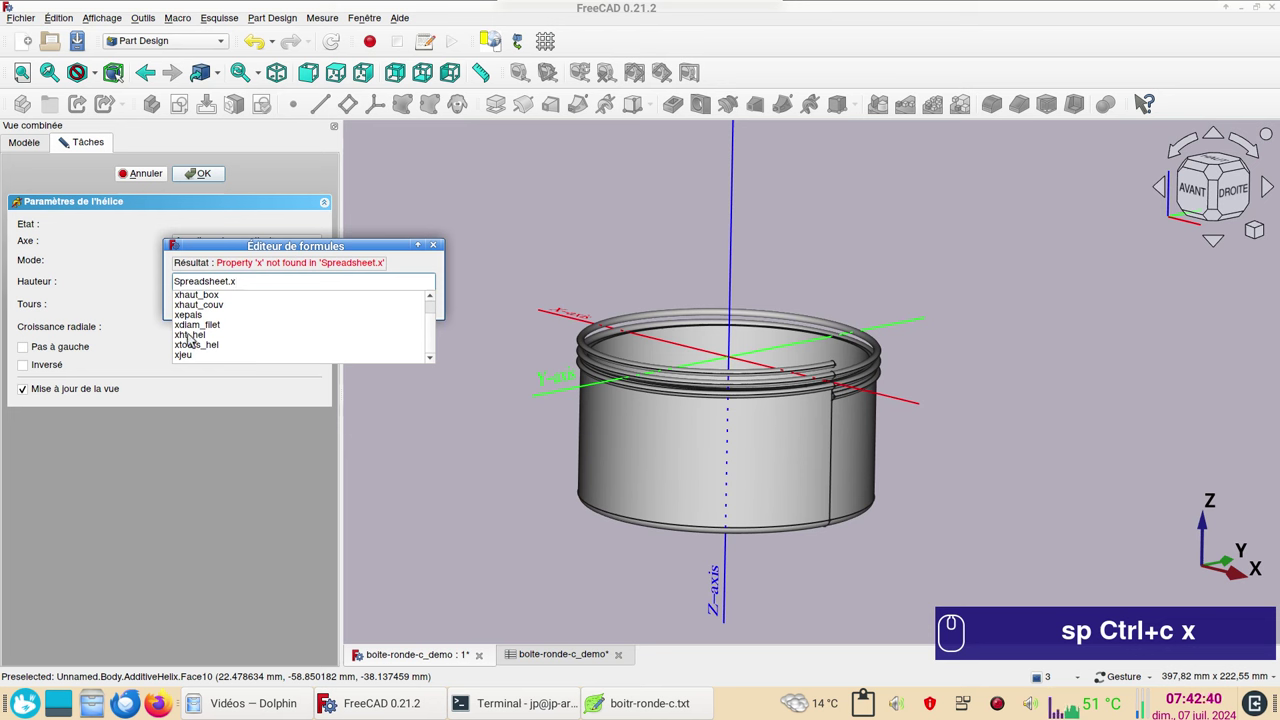
{"action": "left_click", "coordinate": [210, 339]}
{"action": "left_click", "coordinate": [270, 300]}
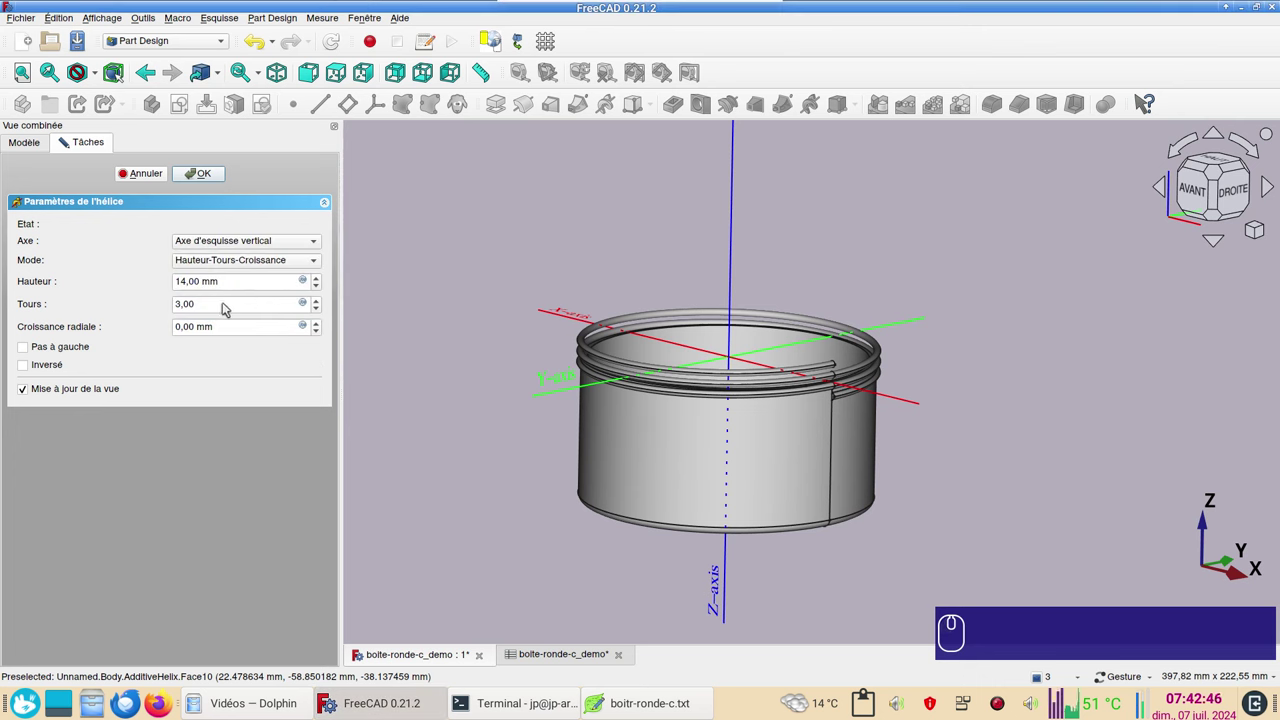
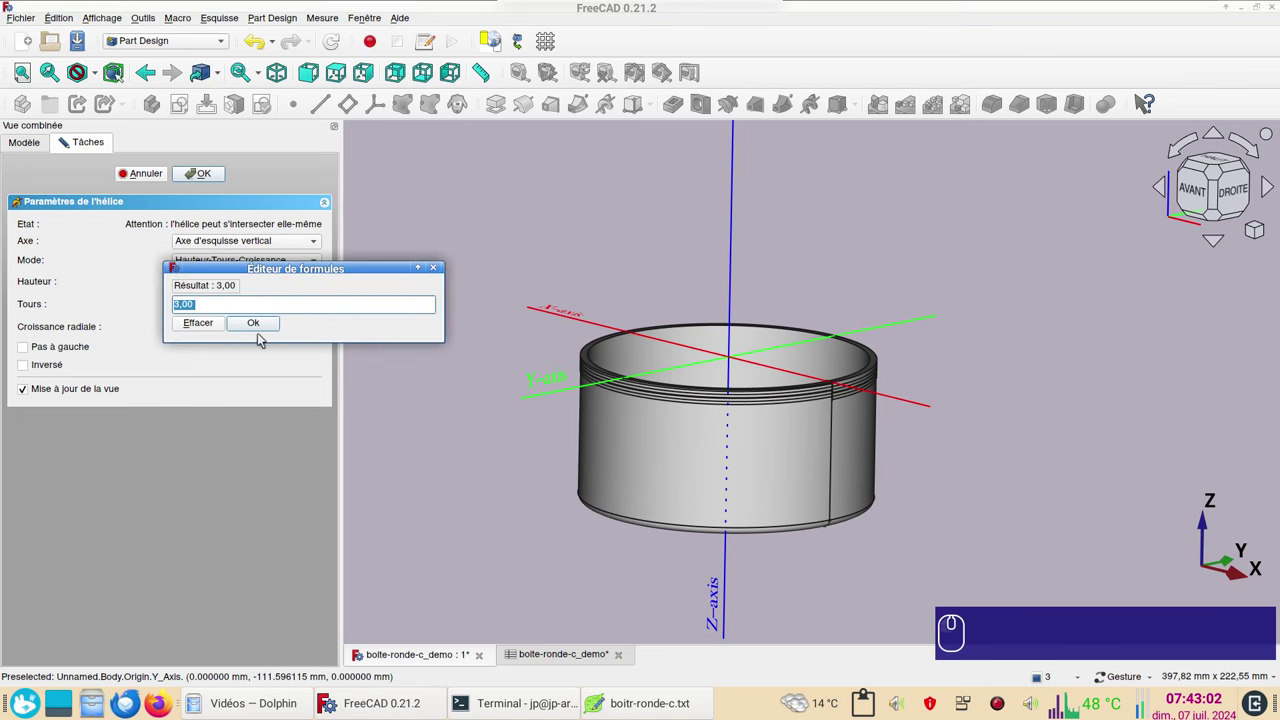
Drive the helix turns from Spreadsheet.xtours_hel, giving 0.15 turns.
{"action": "key", "text": "ctrl+v"}
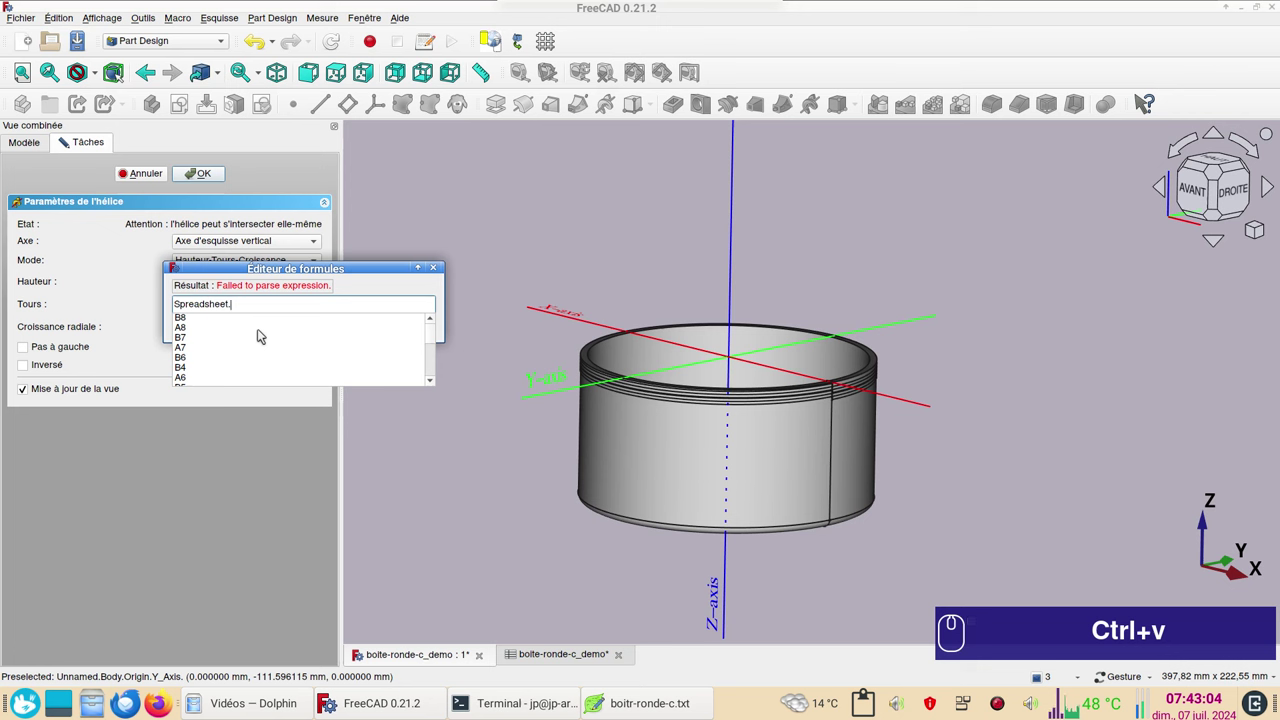
{"action": "key", "text": "x"}
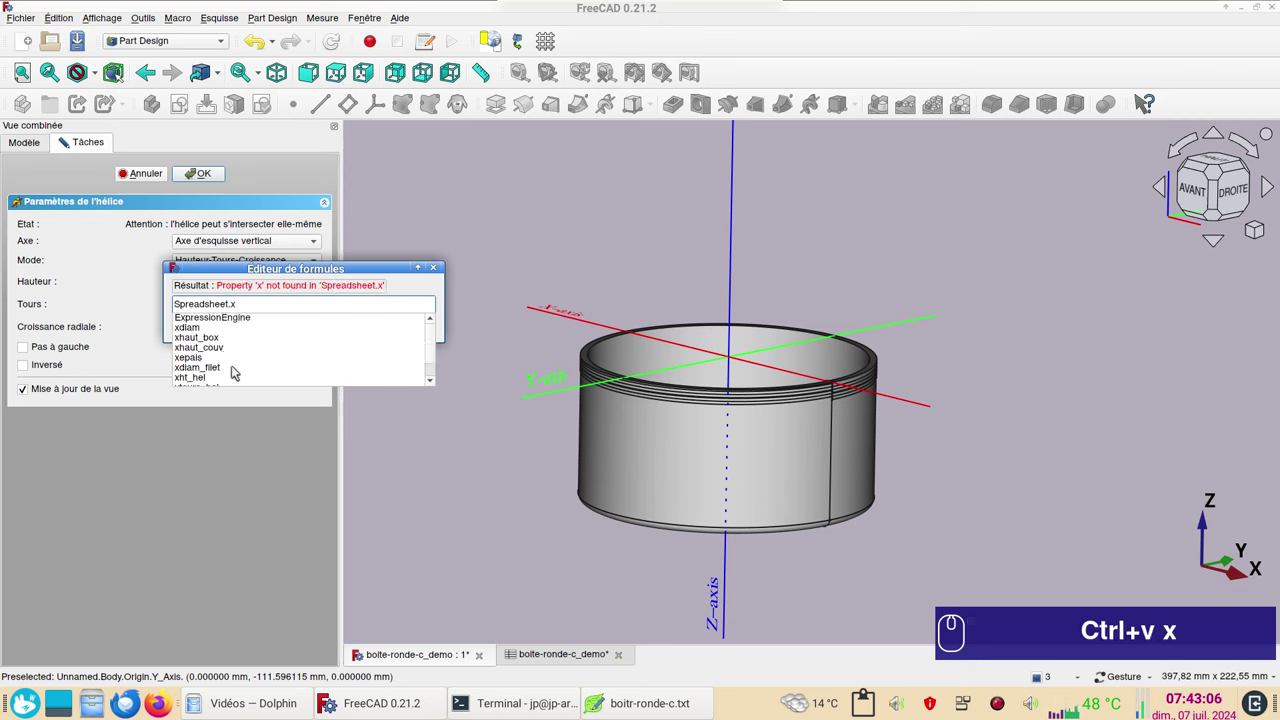
{"action": "scroll", "scroll_direction": "down", "scroll_amount": 3}
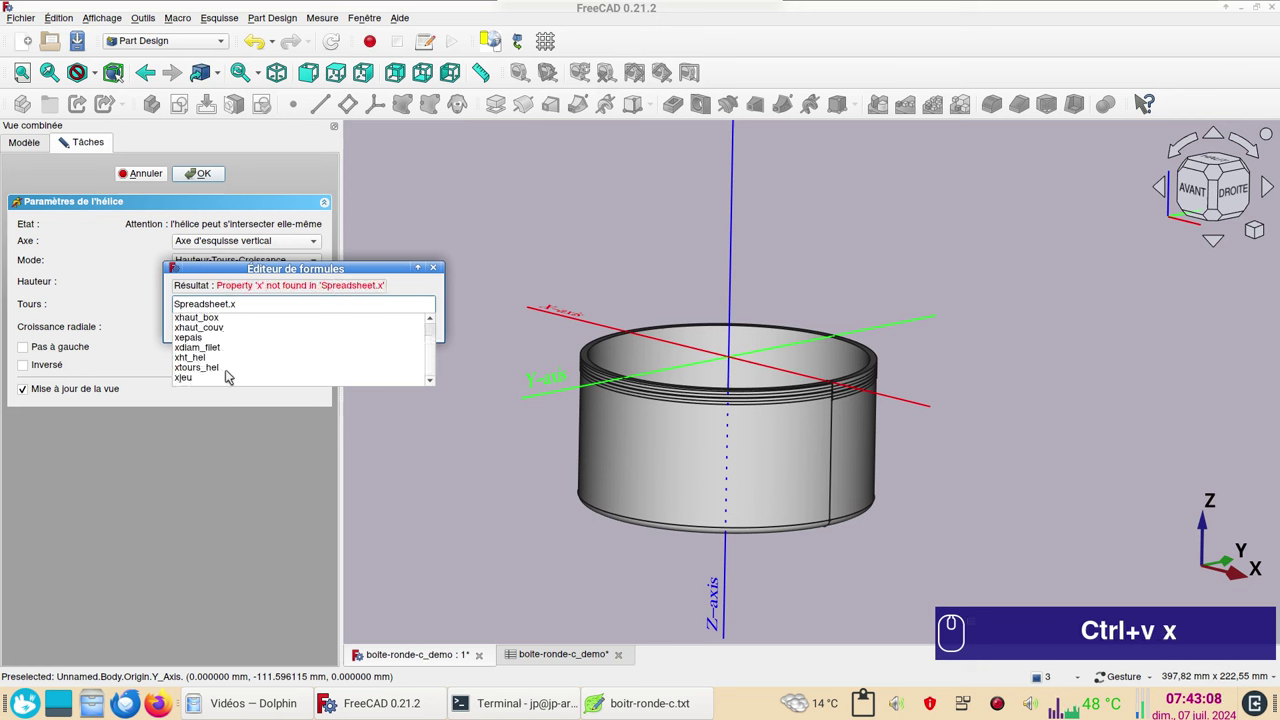
{"action": "left_click", "coordinate": [218, 368]}
{"action": "left_click", "coordinate": [278, 327]}
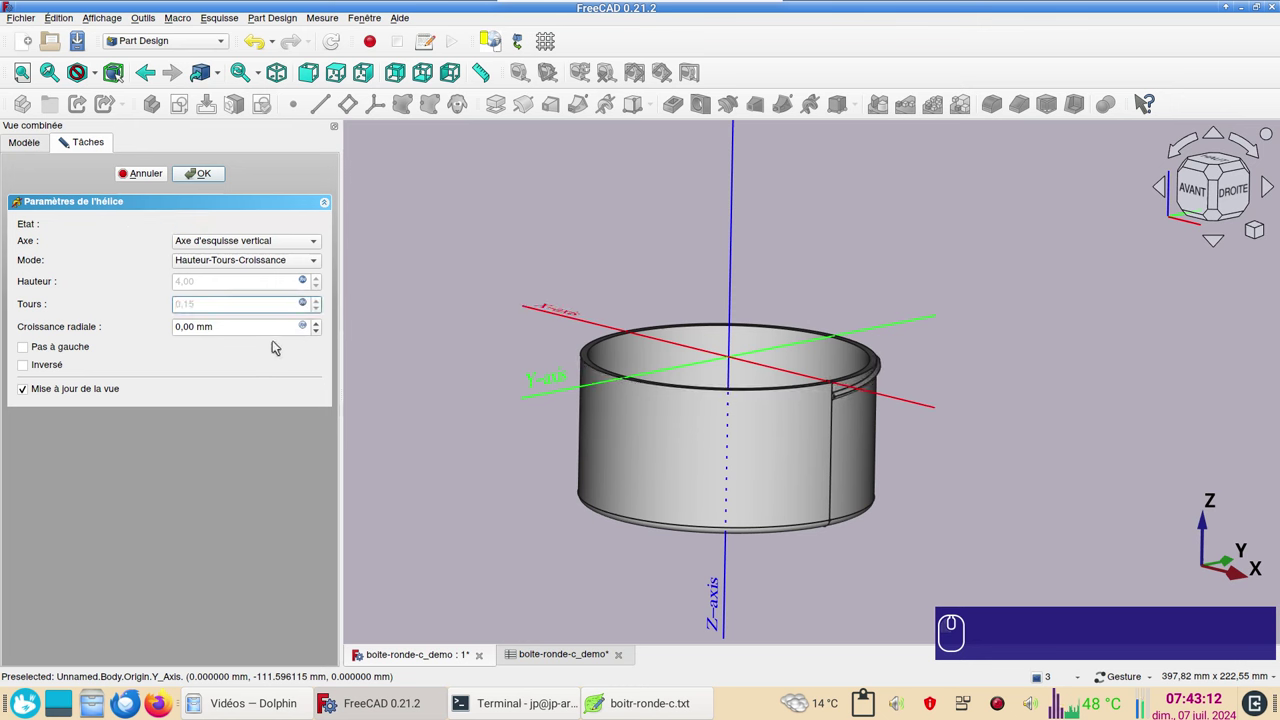
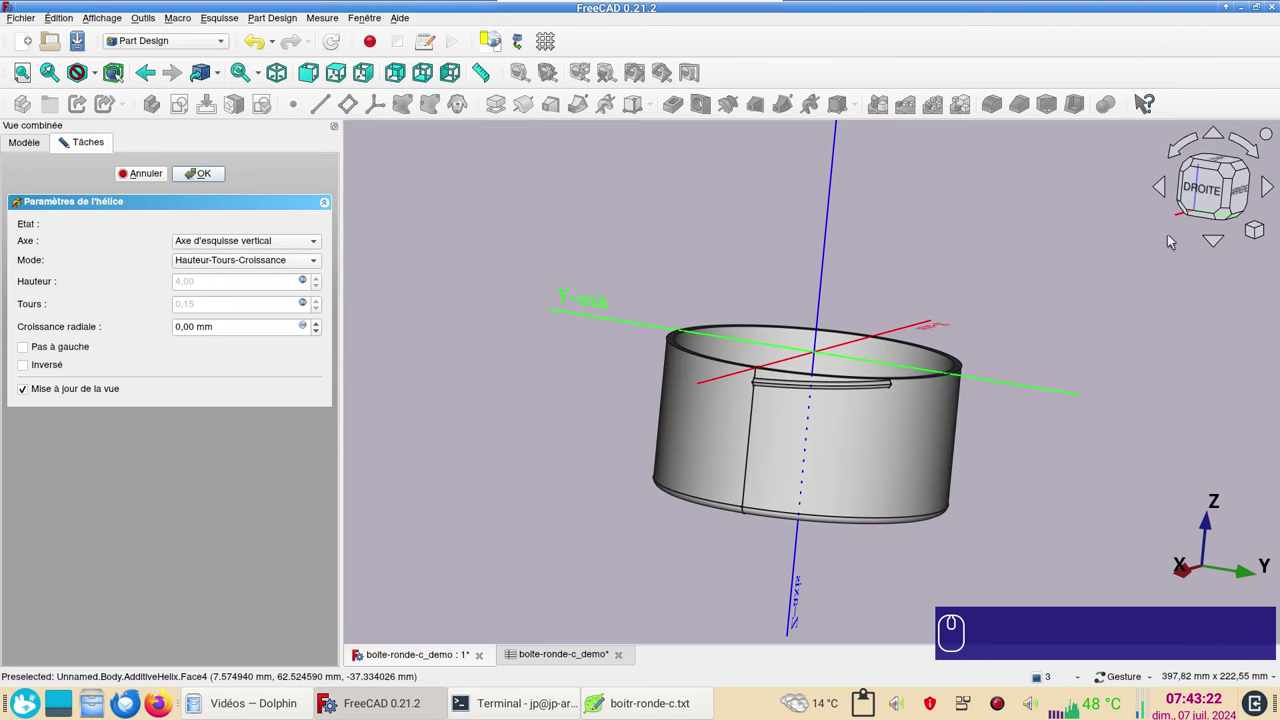
{"action": "left_click", "coordinate": [1233, 195]}
{"action": "scroll", "scroll_direction": "up", "scroll_amount": 3}
{"action": "left_click", "coordinate": [558, 663]}
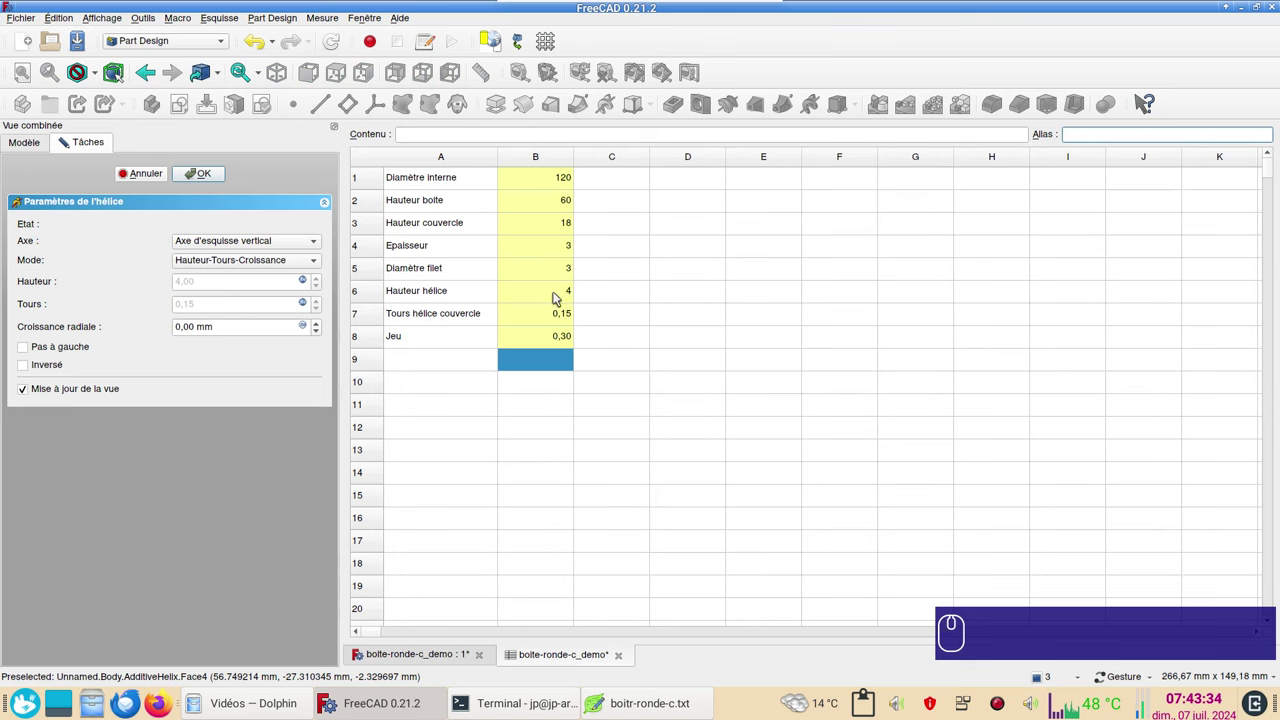
{"action": "left_click", "coordinate": [415, 666]}
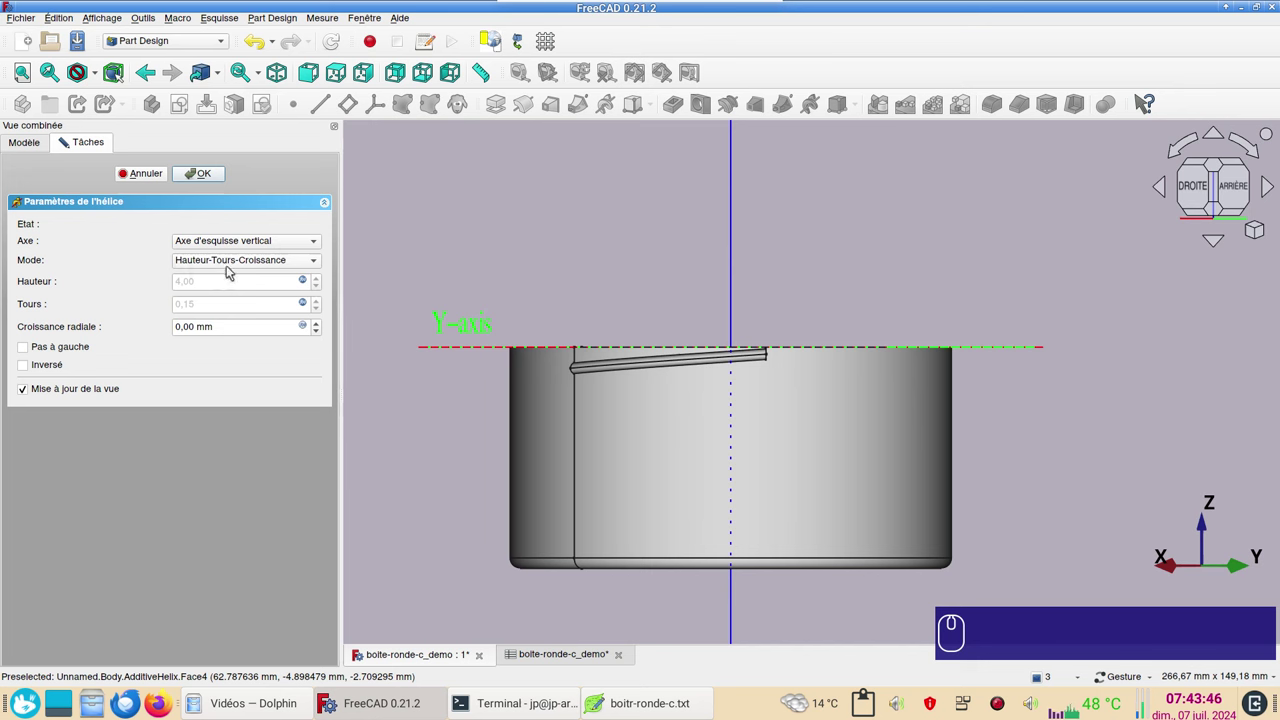
Commit the AdditiveHelix feature and select it in the Model tree.
{"action": "left_click", "coordinate": [218, 178]}
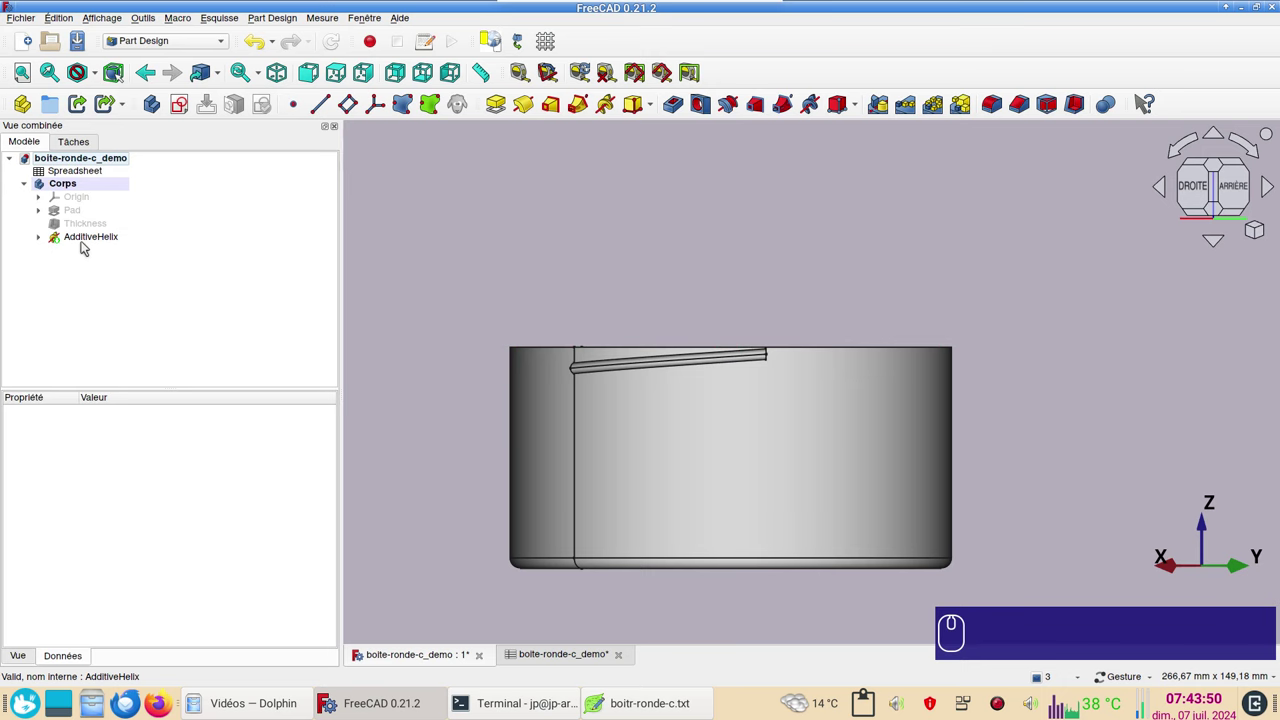
{"action": "left_click", "coordinate": [85, 244]}
{"action": "scroll", "scroll_direction": "down", "scroll_amount": 3}
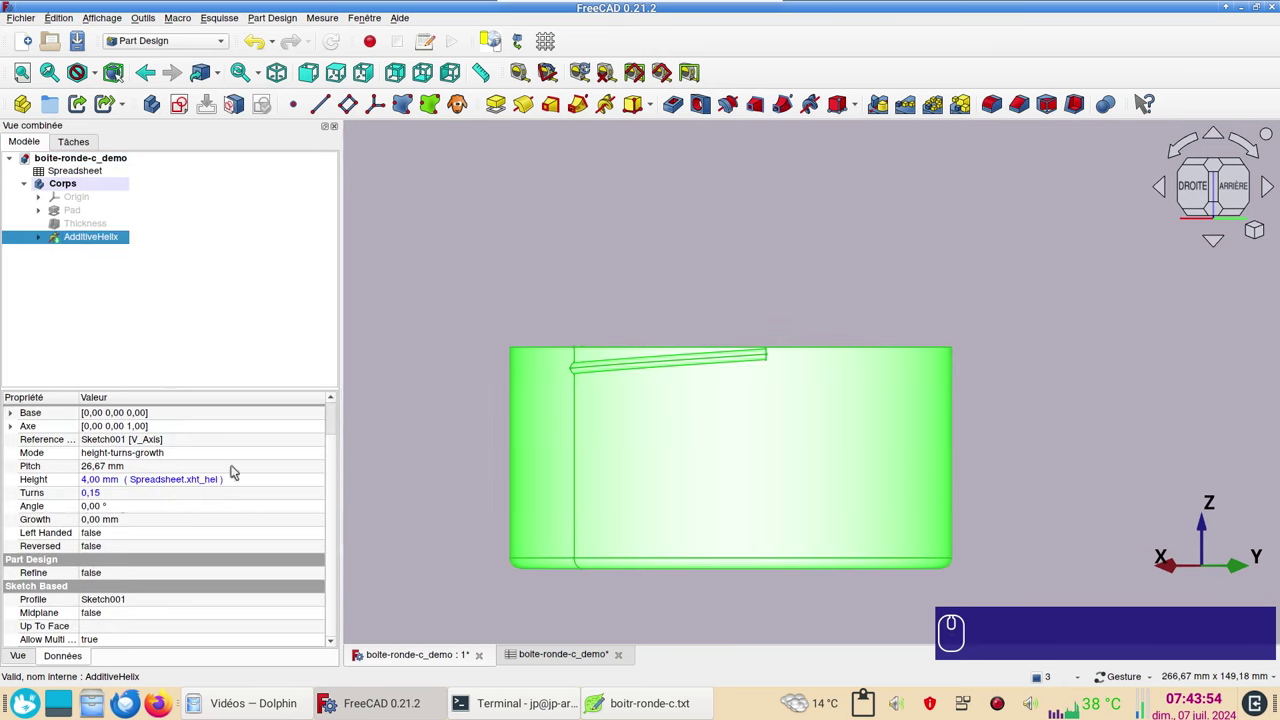
{"action": "left_click", "coordinate": [1051, 589]}
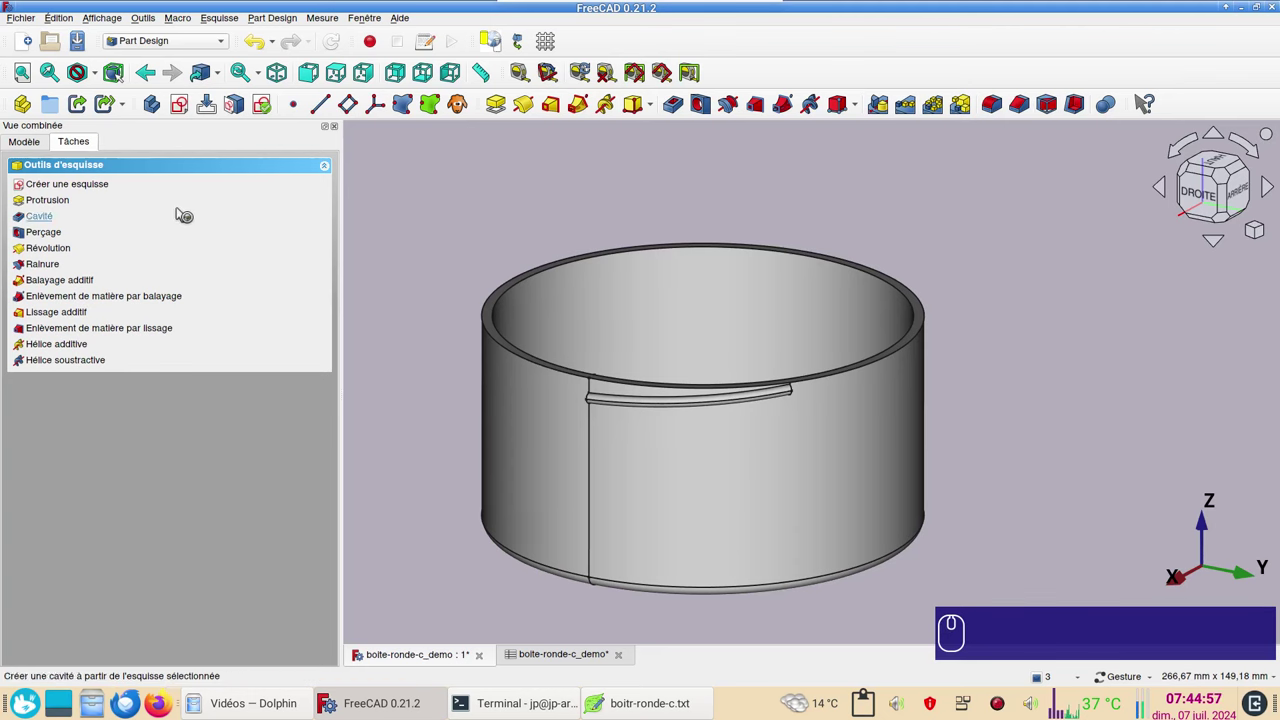
{"action": "left_click", "coordinate": [25, 146]}
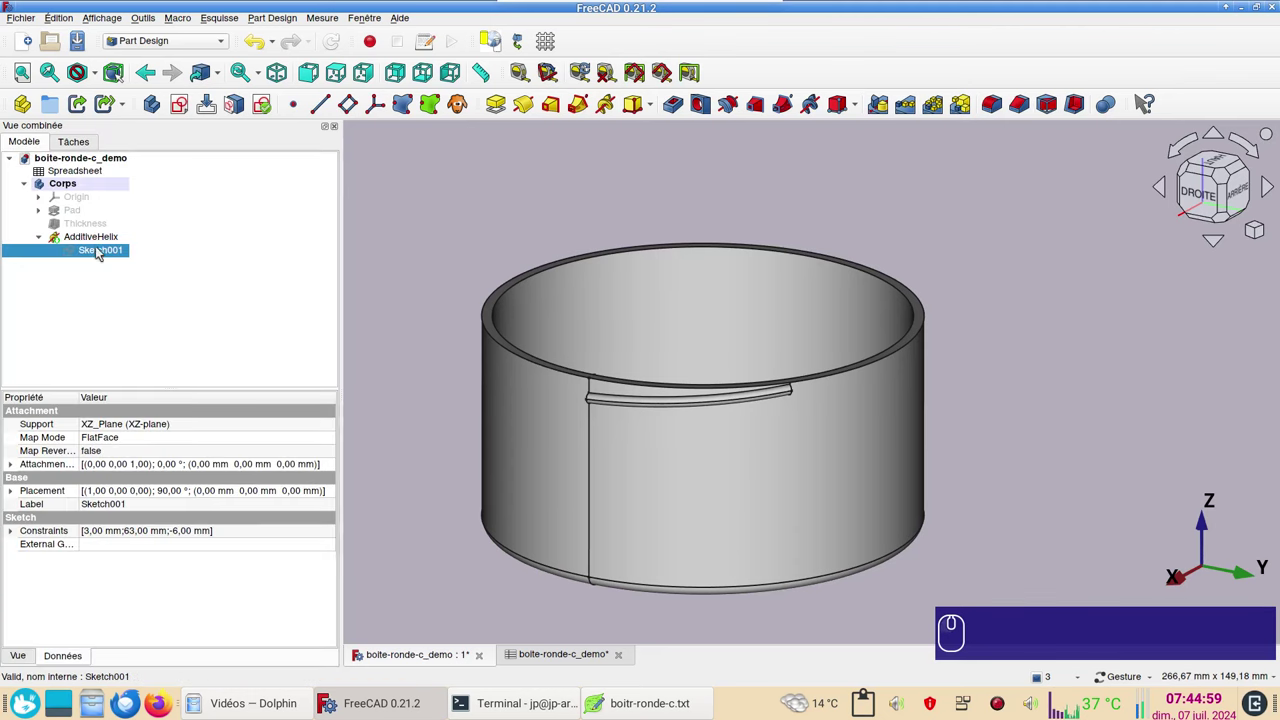
{"action": "left_click", "coordinate": [101, 237]}
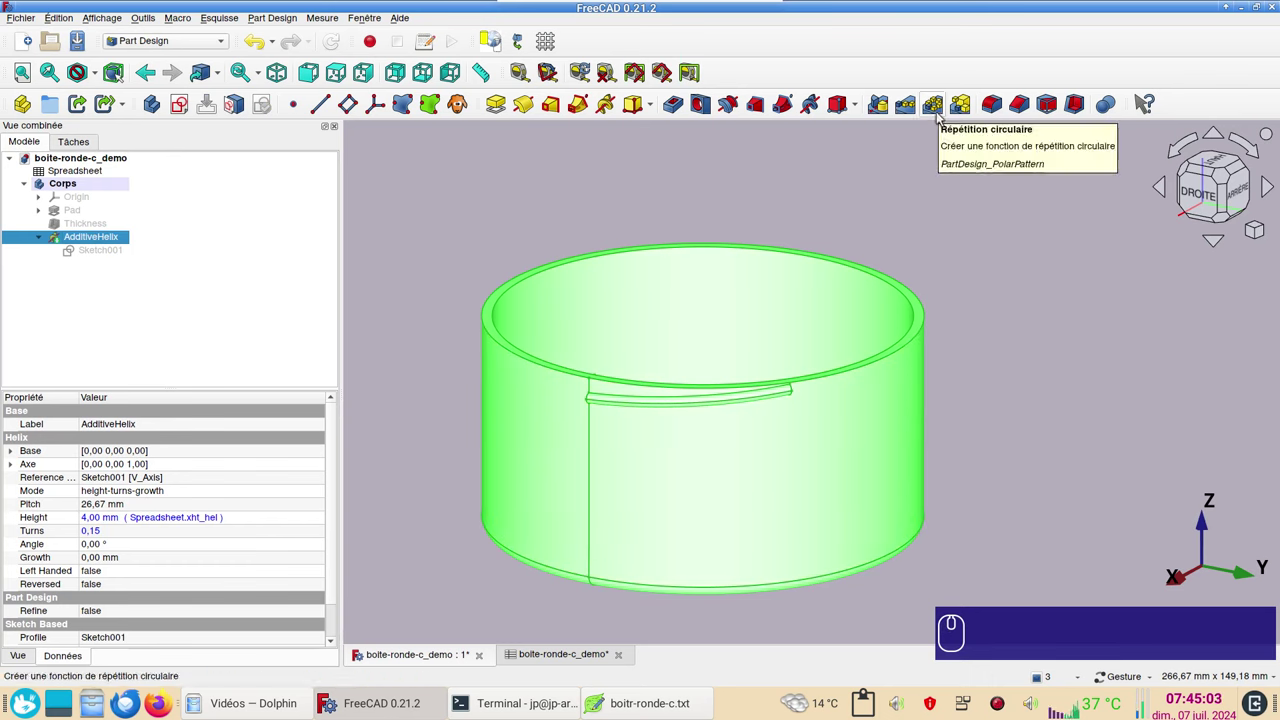
Polar-pattern the helix around the sketch's vertical axis, 360°, and confirm it.
{"action": "left_click", "coordinate": [944, 112]}
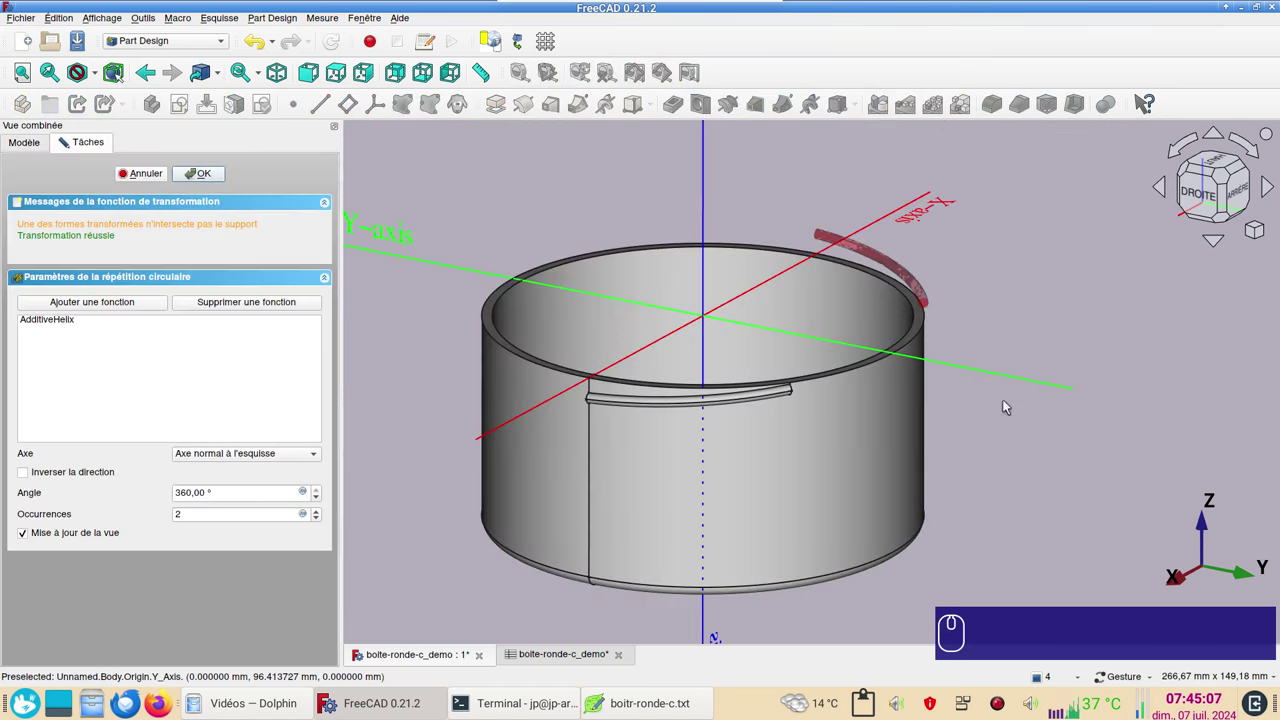
{"action": "left_click_drag", "start_coordinate": [998, 475], "coordinate": [862, 457]}
{"action": "left_click", "coordinate": [263, 455]}
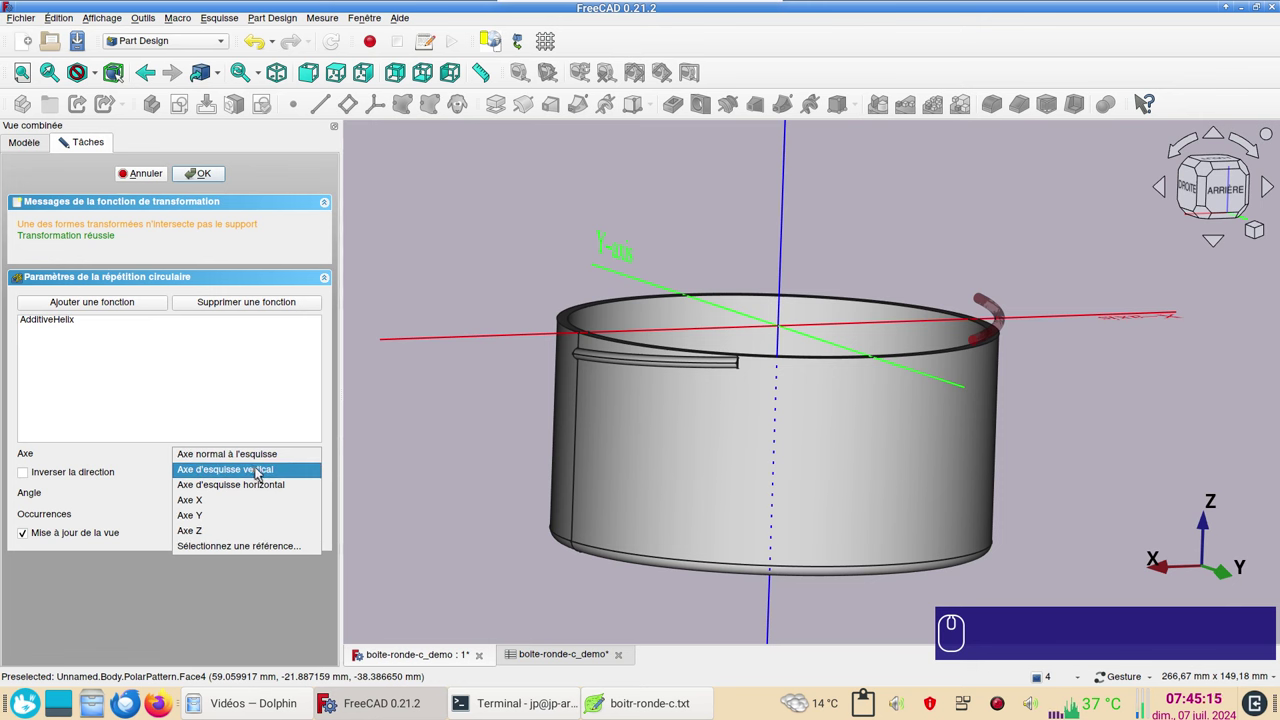
{"action": "left_click", "coordinate": [260, 470]}
{"action": "left_click", "coordinate": [260, 470]}
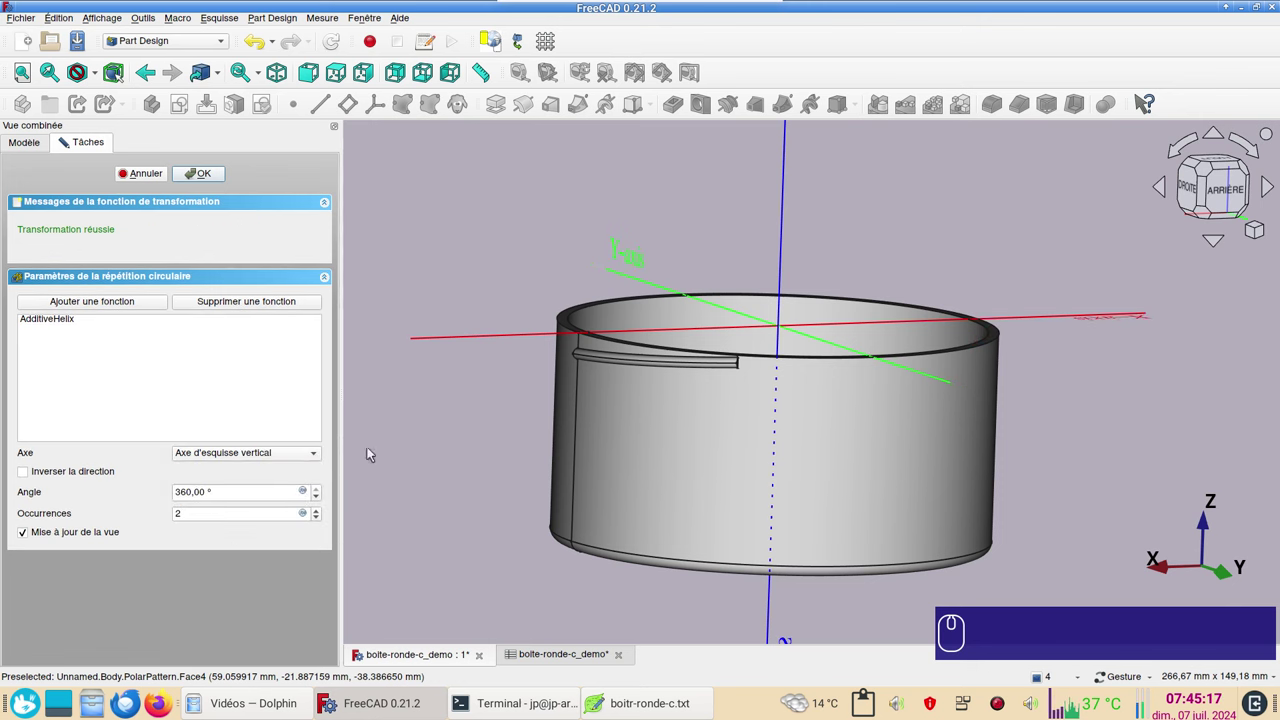
{"action": "left_click", "coordinate": [1007, 400]}
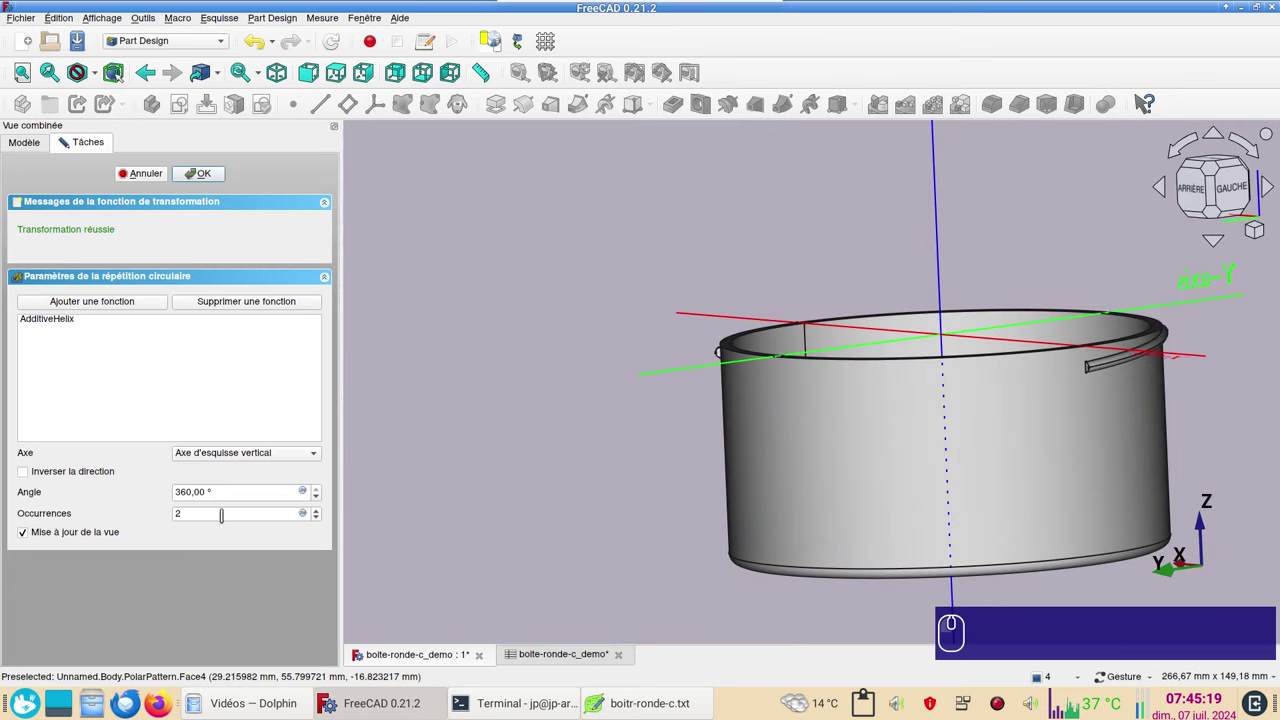
{"action": "scroll", "scroll_direction": "up", "scroll_amount": 3}
{"action": "left_click", "coordinate": [220, 175]}
{"action": "left_click_drag", "start_coordinate": [613, 320], "coordinate": [689, 357]}
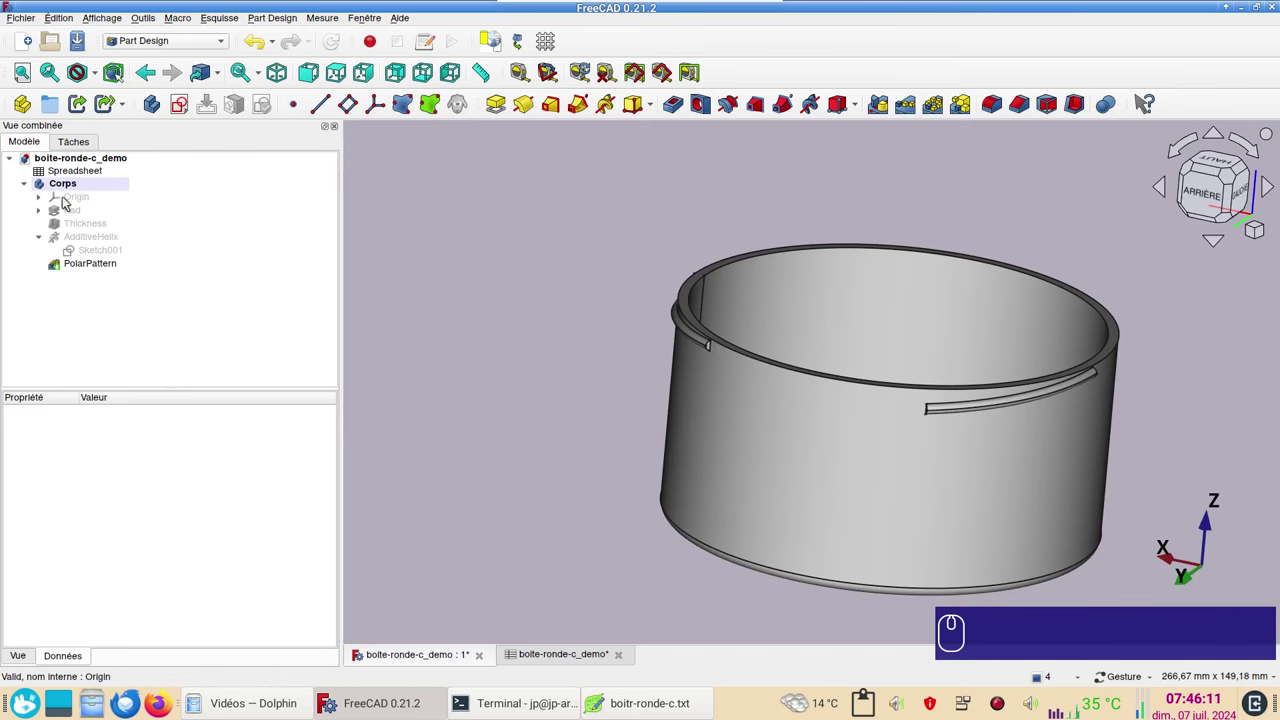
Rename the Corps body to Box.
{"action": "double_click", "coordinate": [93, 187]}
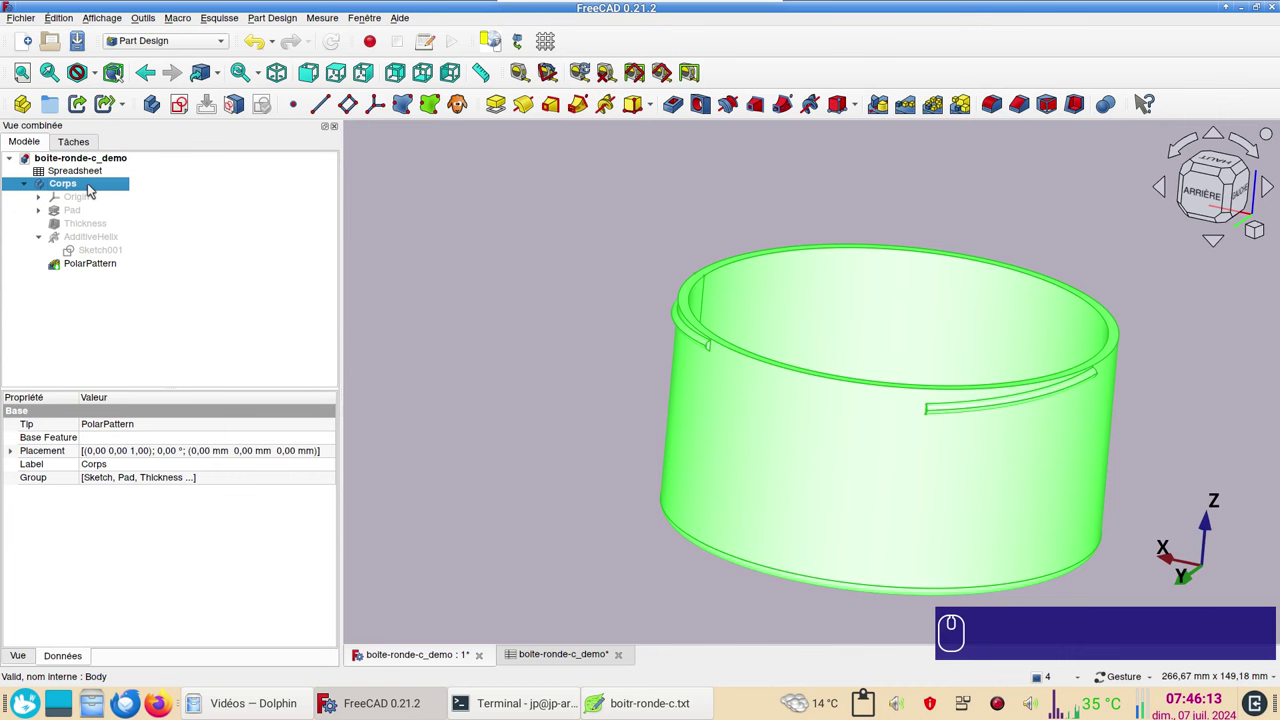
{"action": "key", "text": "F2"}
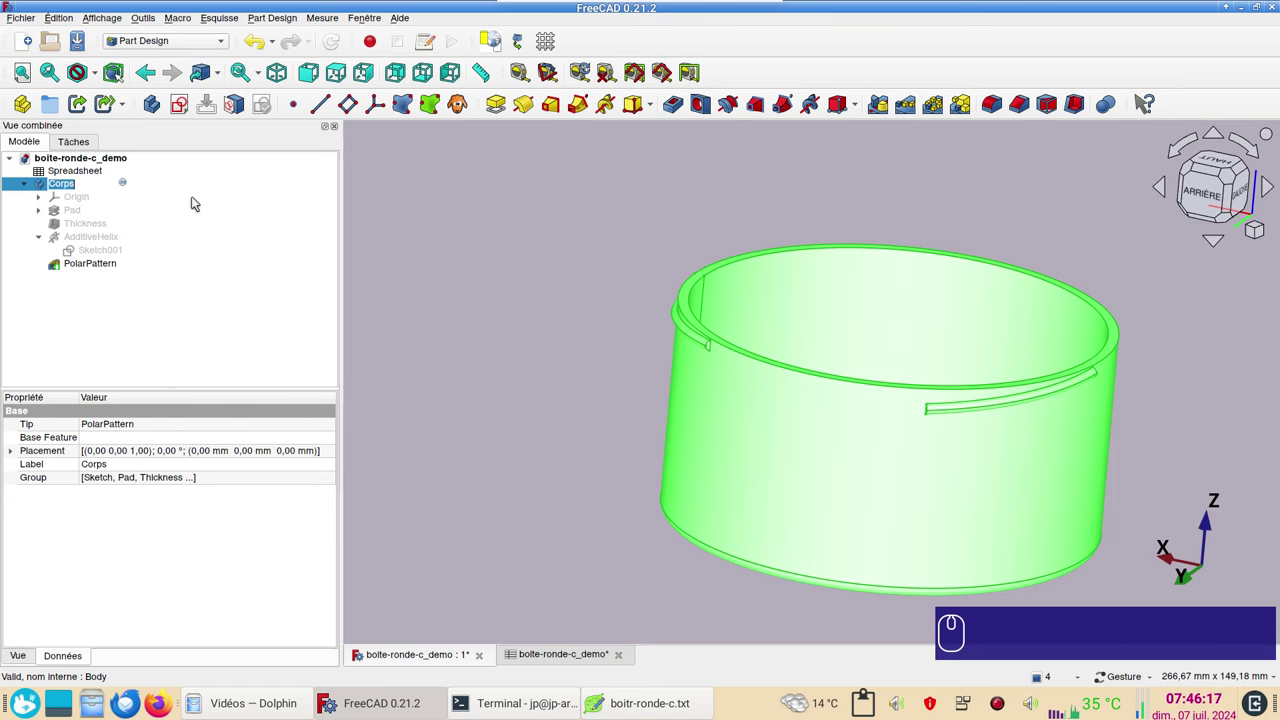
{"action": "type", "text": "box"}
{"action": "key", "text": "Return"}
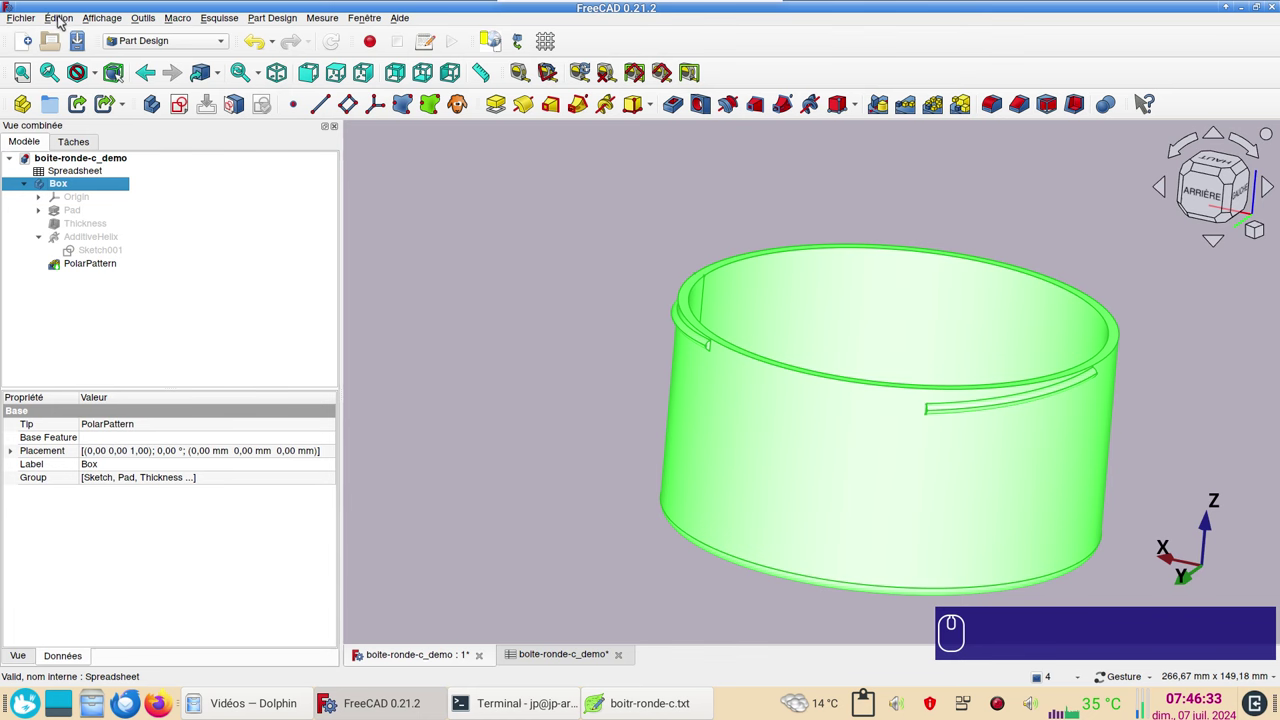
Duplicate the Box body, leaving Spreadsheet out of the copied dependencies.
{"action": "left_click", "coordinate": [63, 20]}
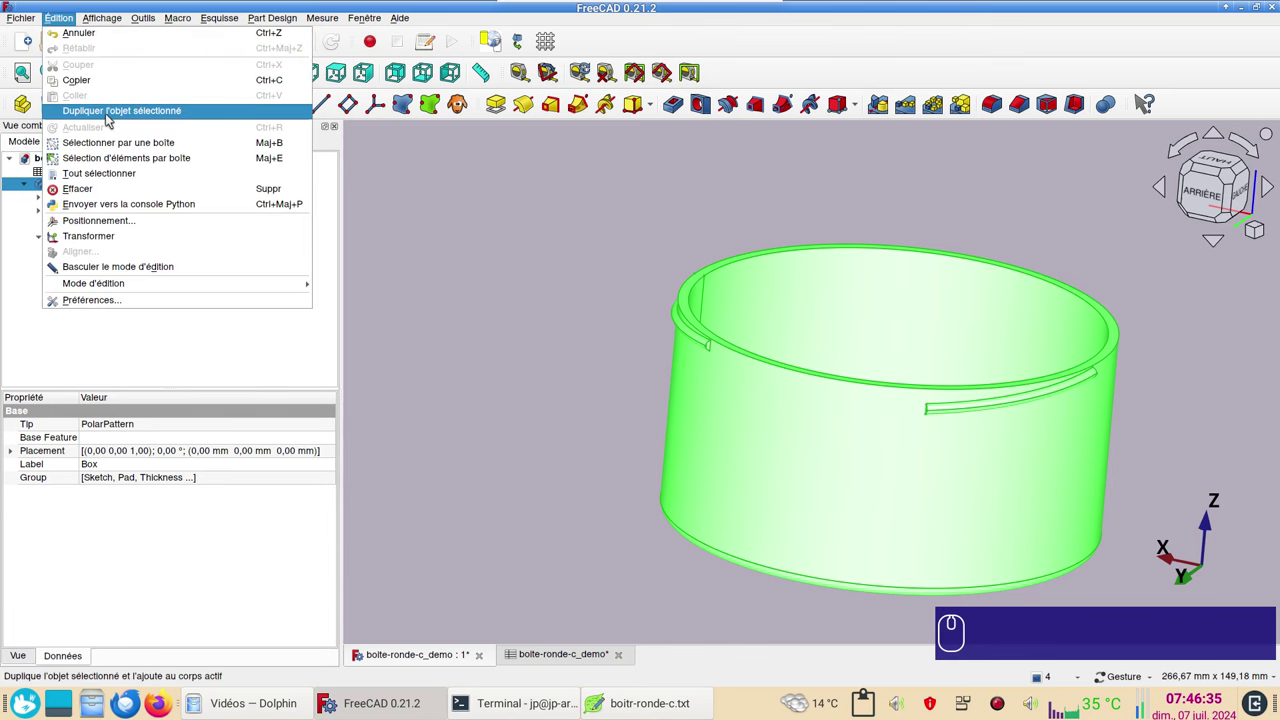
{"action": "left_click", "coordinate": [111, 117]}
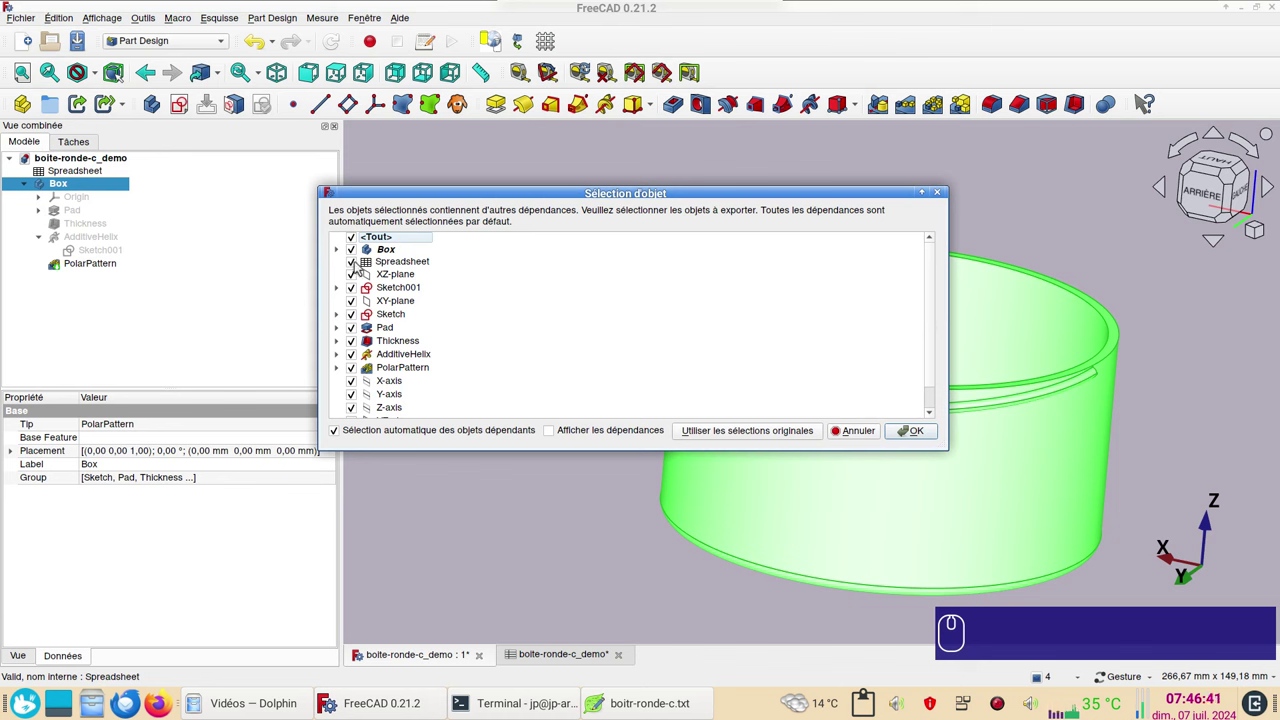
{"action": "left_click", "coordinate": [359, 262]}
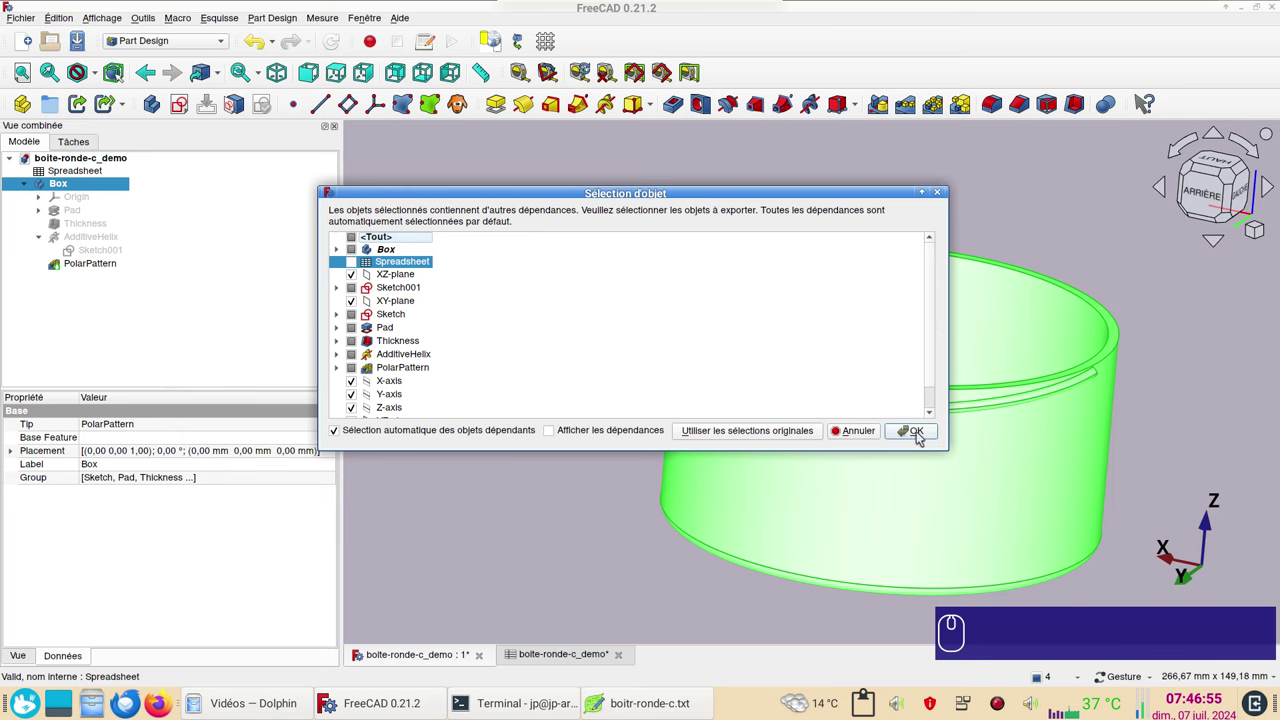
{"action": "left_click", "coordinate": [924, 432]}
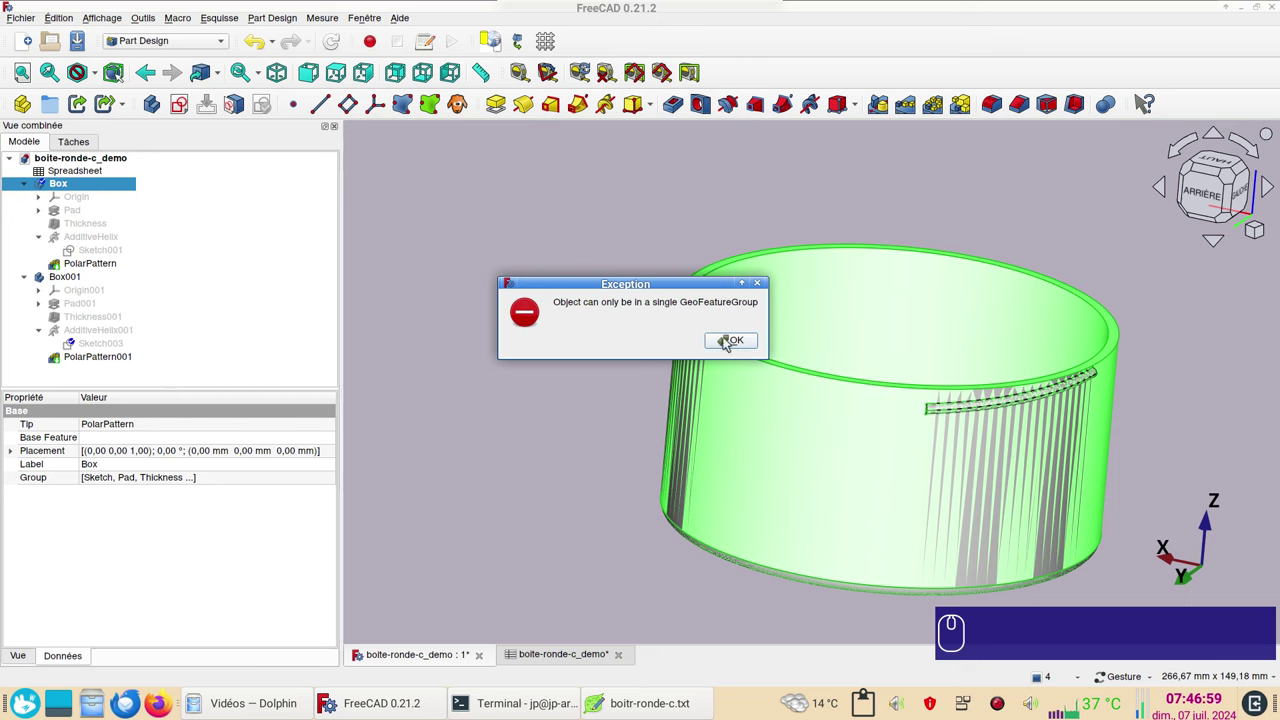
Dismiss the single-group error and select the new Box001 body.
{"action": "left_click", "coordinate": [728, 341]}
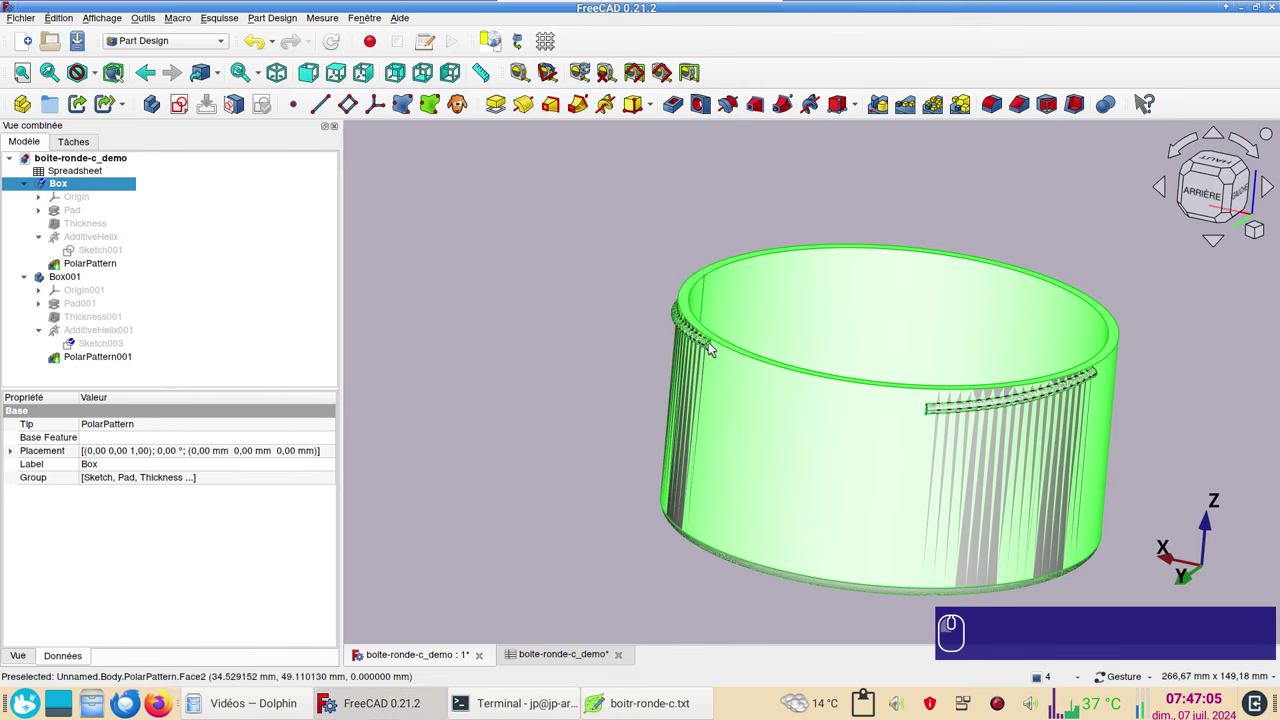
{"action": "left_click", "coordinate": [524, 372]}
{"action": "left_click", "coordinate": [256, 371]}
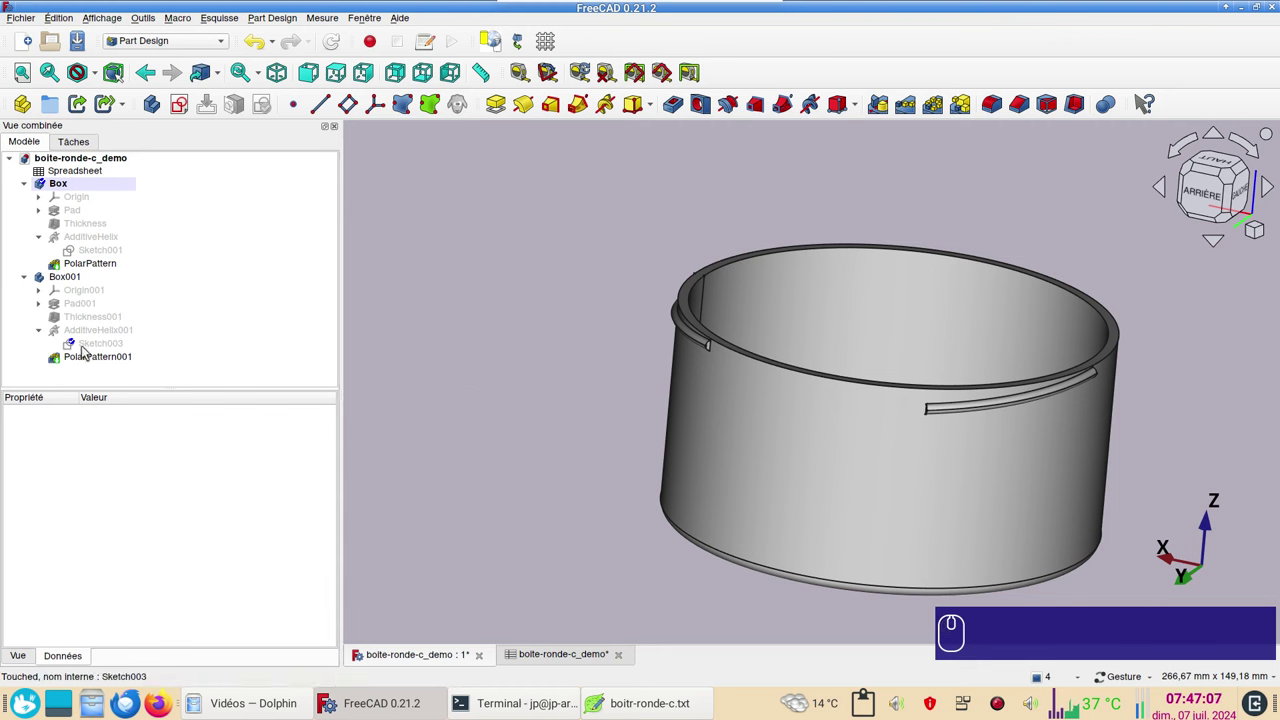
{"action": "left_click", "coordinate": [80, 281]}
Rename the copied body to Couvercle and confirm the new name.
{"action": "key", "text": "F2"}
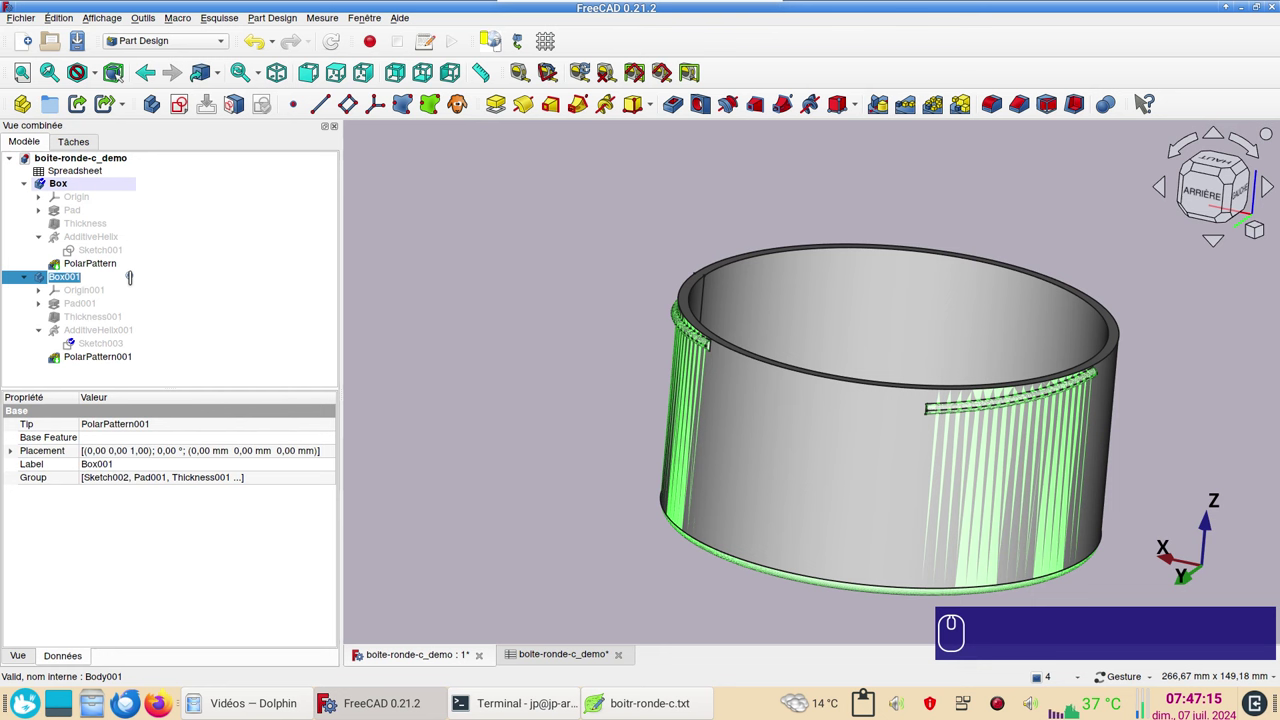
{"action": "type", "text": "couvercl"}
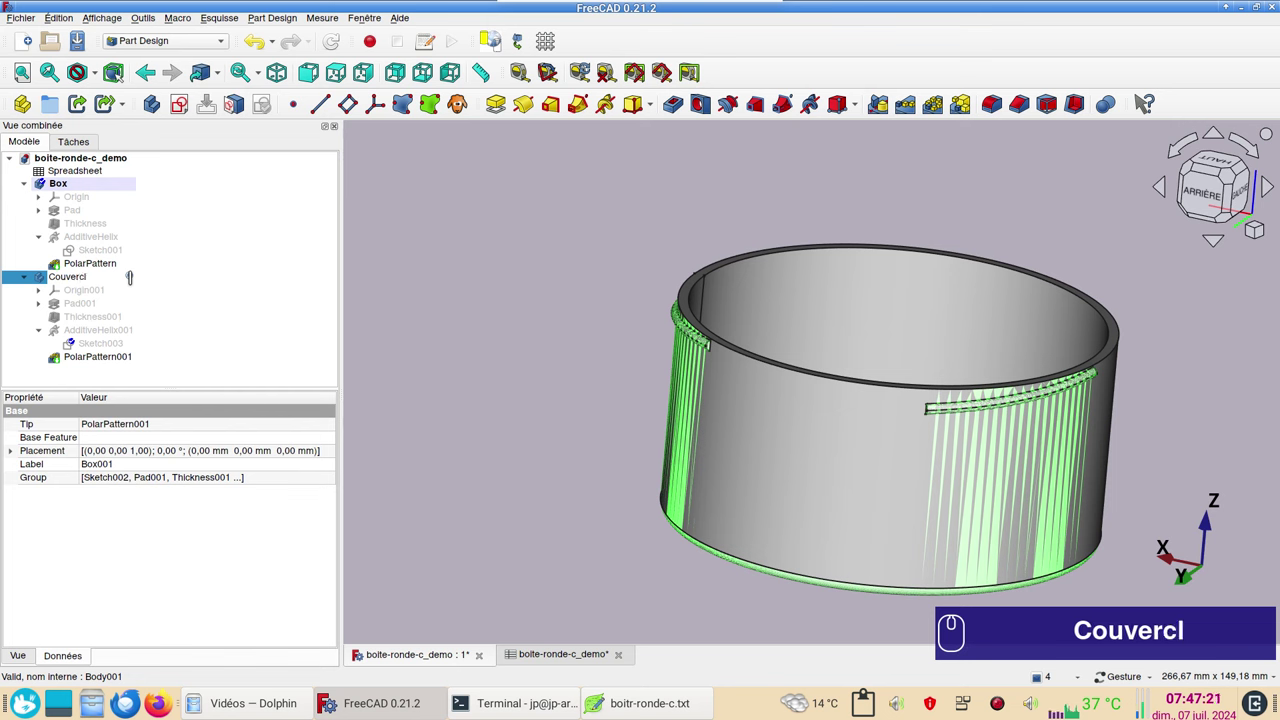
{"action": "type", "text": "e"}
{"action": "key", "text": "Return"}
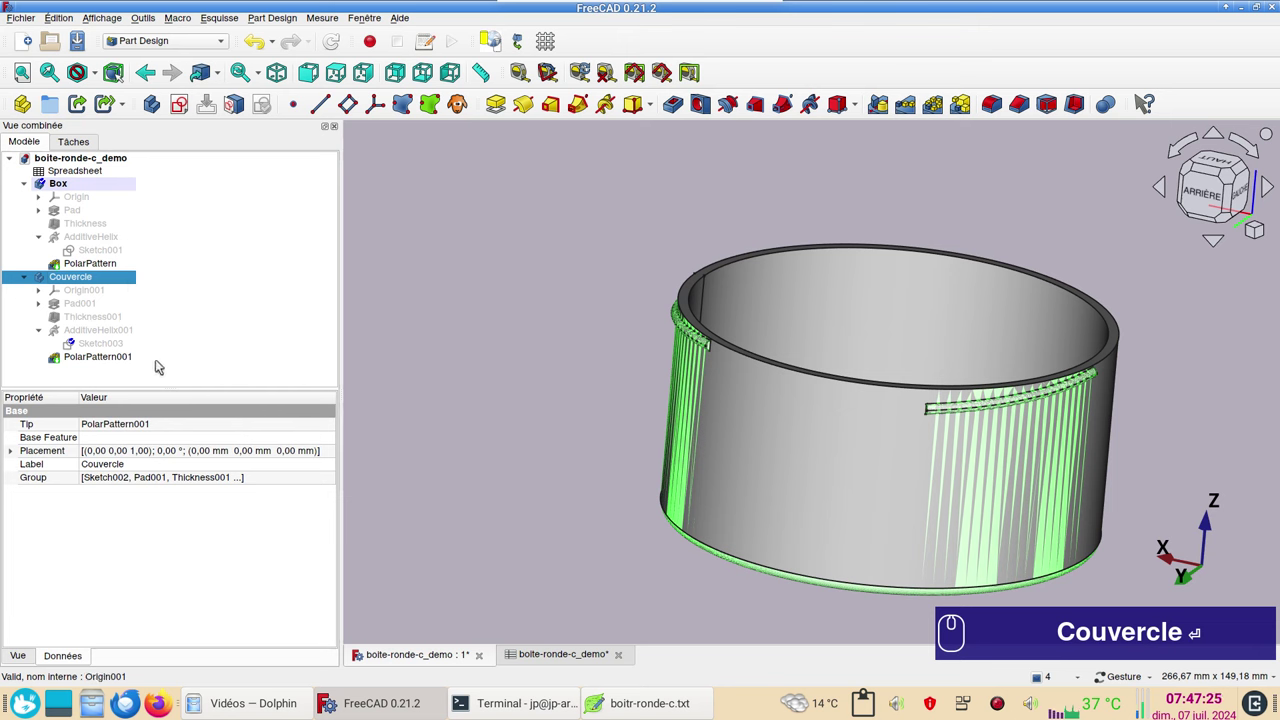
{"action": "left_click_drag", "start_coordinate": [1193, 483], "coordinate": [1074, 462]}
{"action": "left_click", "coordinate": [1074, 456]}
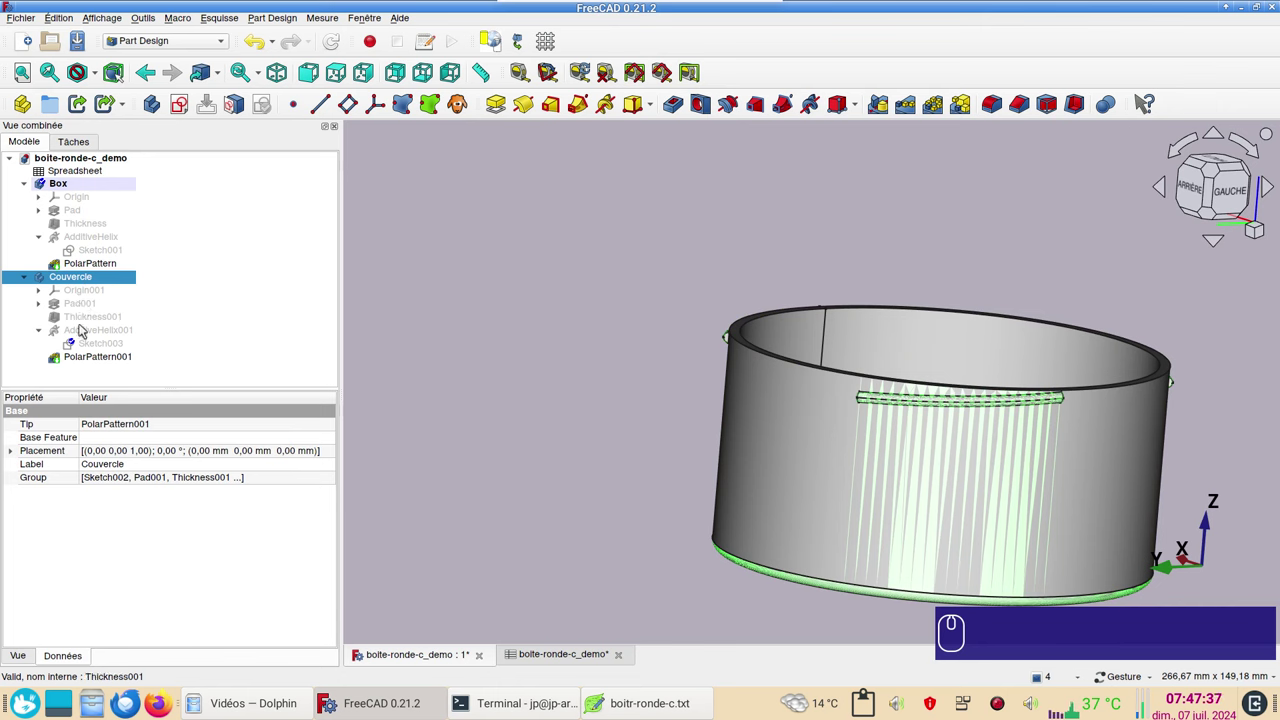
Set the Couvercle placement rotation angle to 180°.
{"action": "left_click", "coordinate": [92, 279]}
{"action": "left_click", "coordinate": [15, 451]}
{"action": "left_click", "coordinate": [130, 470]}
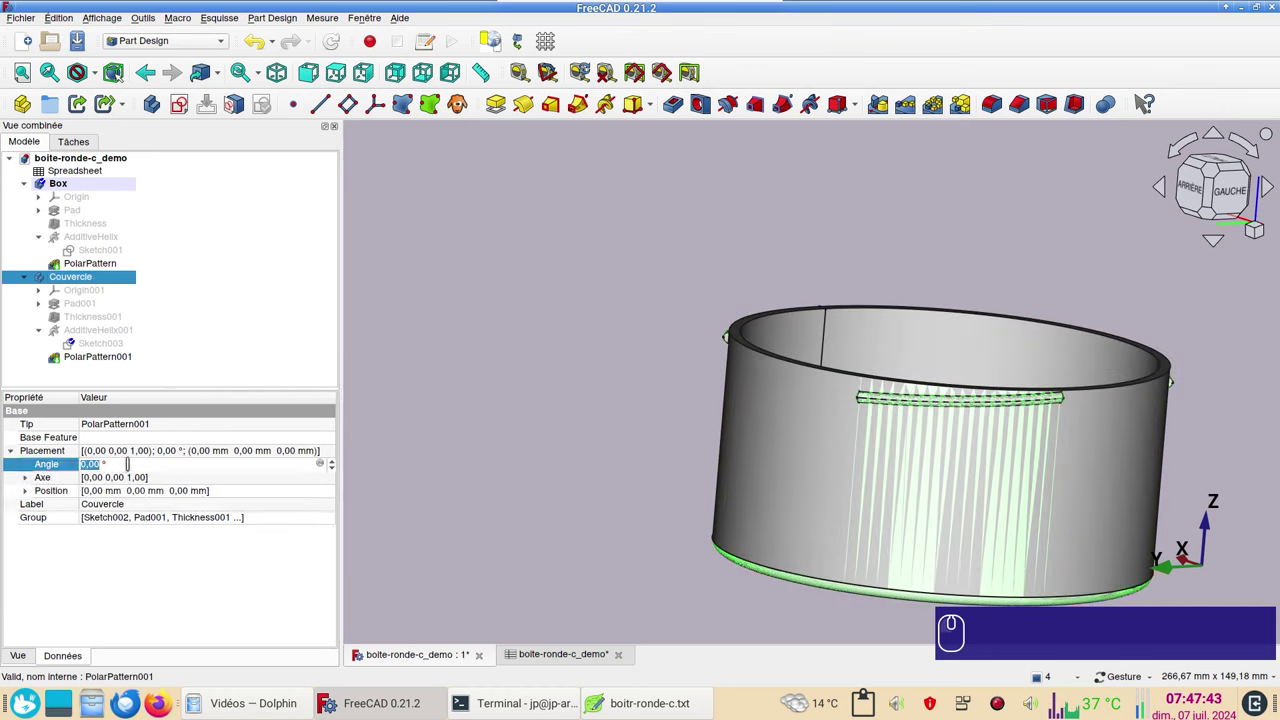
{"action": "key", "text": "KP_1"}
{"action": "key", "text": "KP_8"}
{"action": "key", "text": "KP_0"}
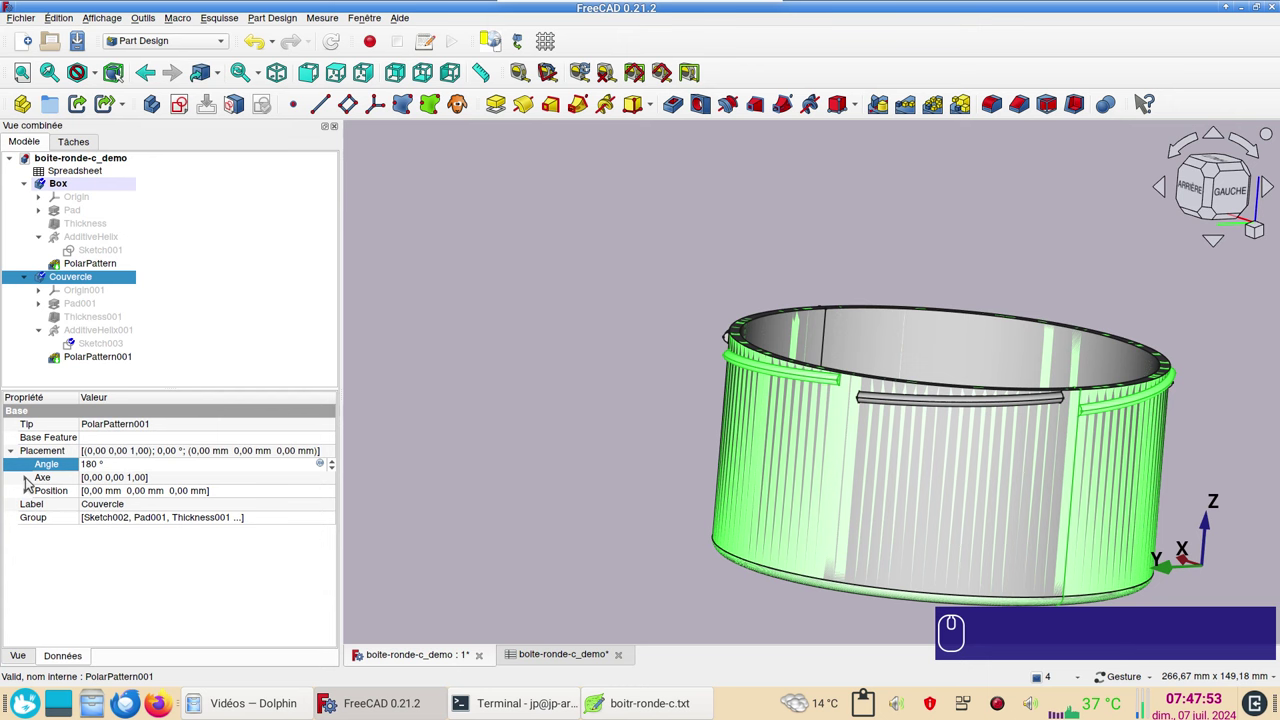
{"action": "left_click", "coordinate": [30, 480]}
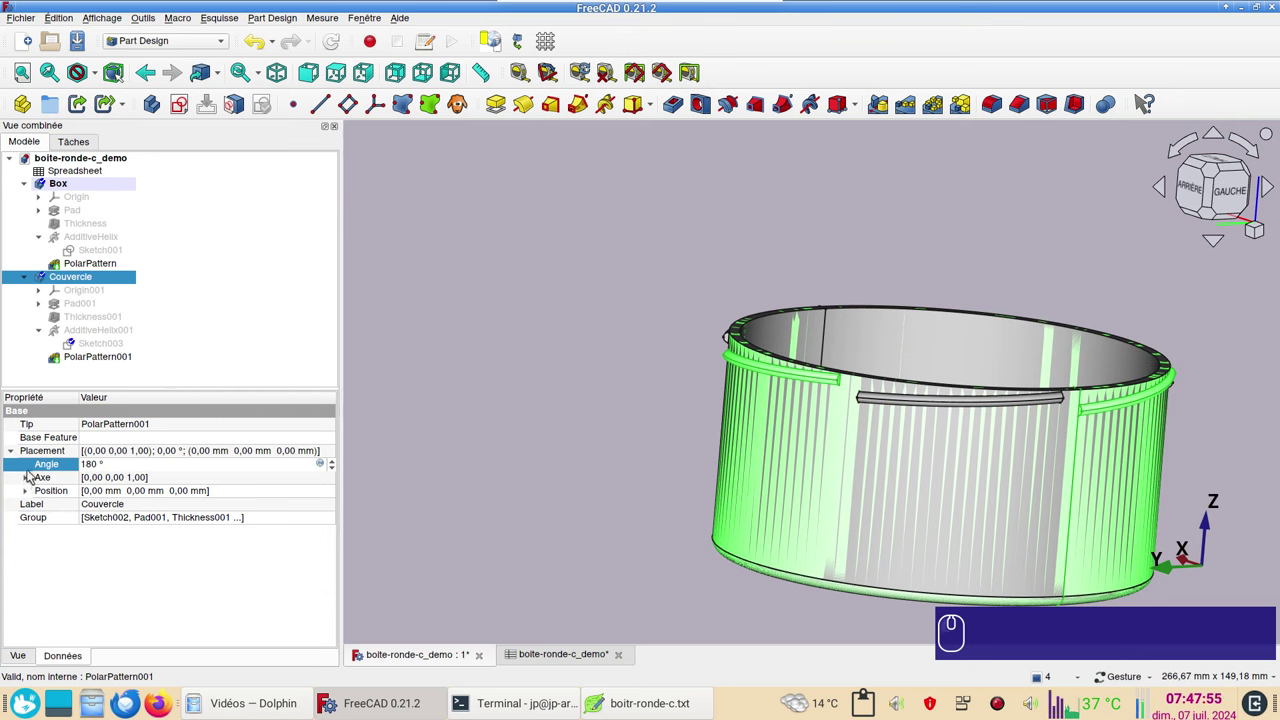
Set the rotation axis to X (x=1, y=0, z=0) so the lid flips over the box.
{"action": "left_click", "coordinate": [117, 517]}
{"action": "key", "text": "KP_0"}
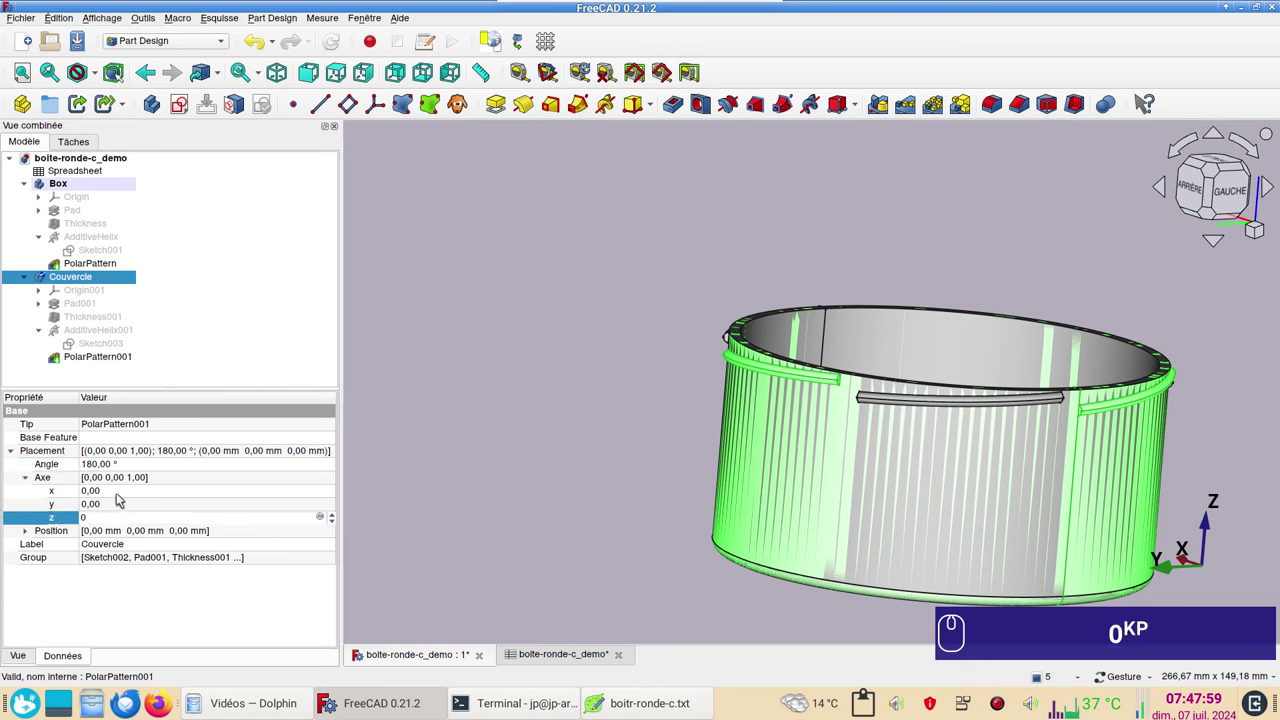
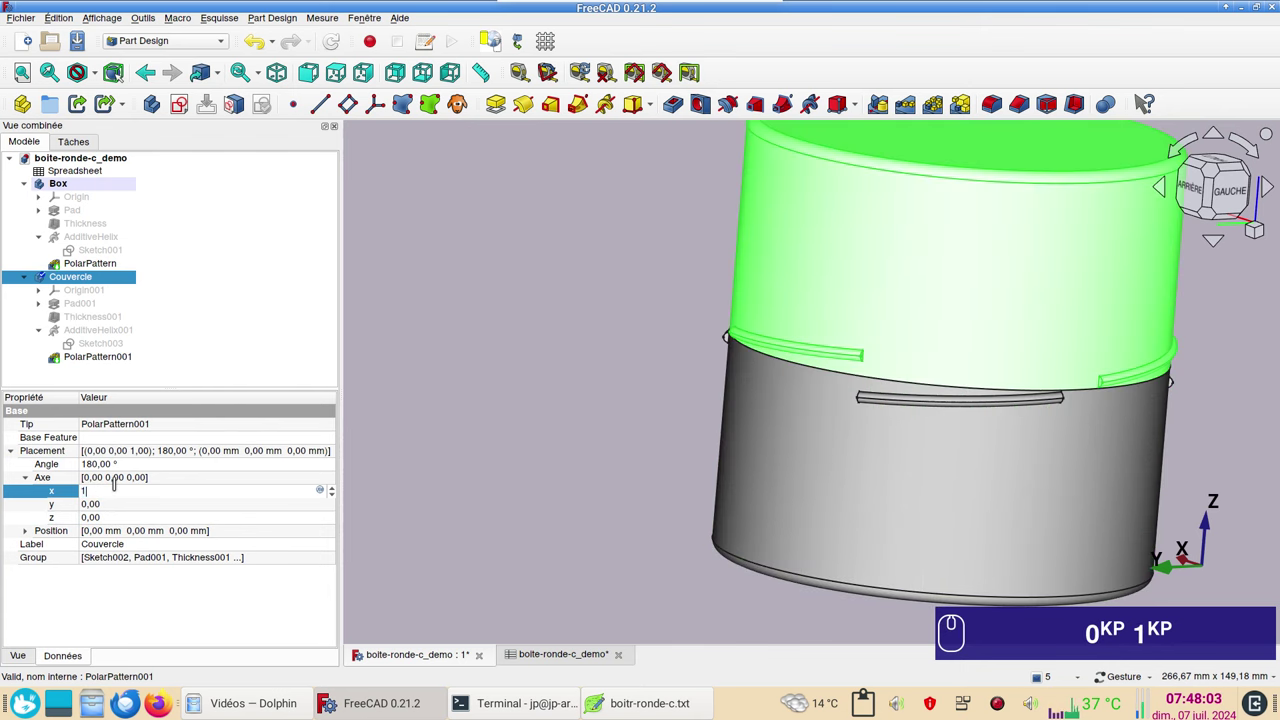
{"action": "key", "text": "Return"}
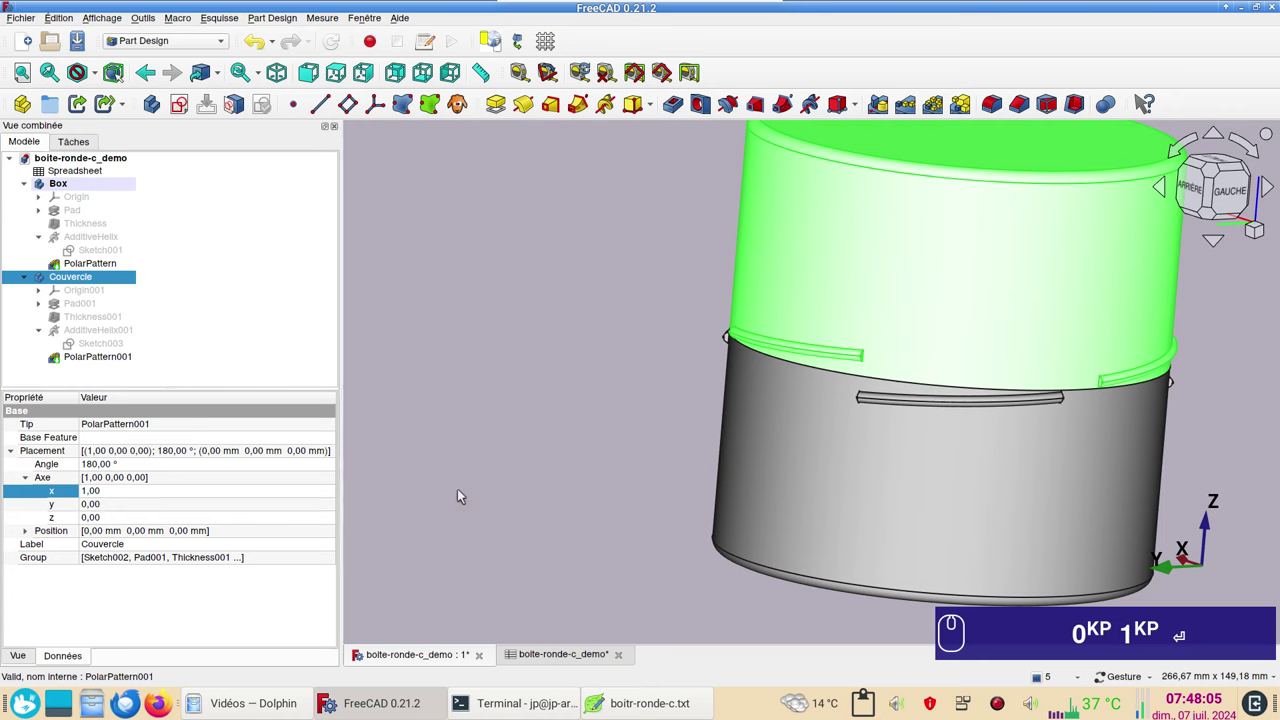
{"action": "scroll", "scroll_direction": "down", "scroll_amount": 3}
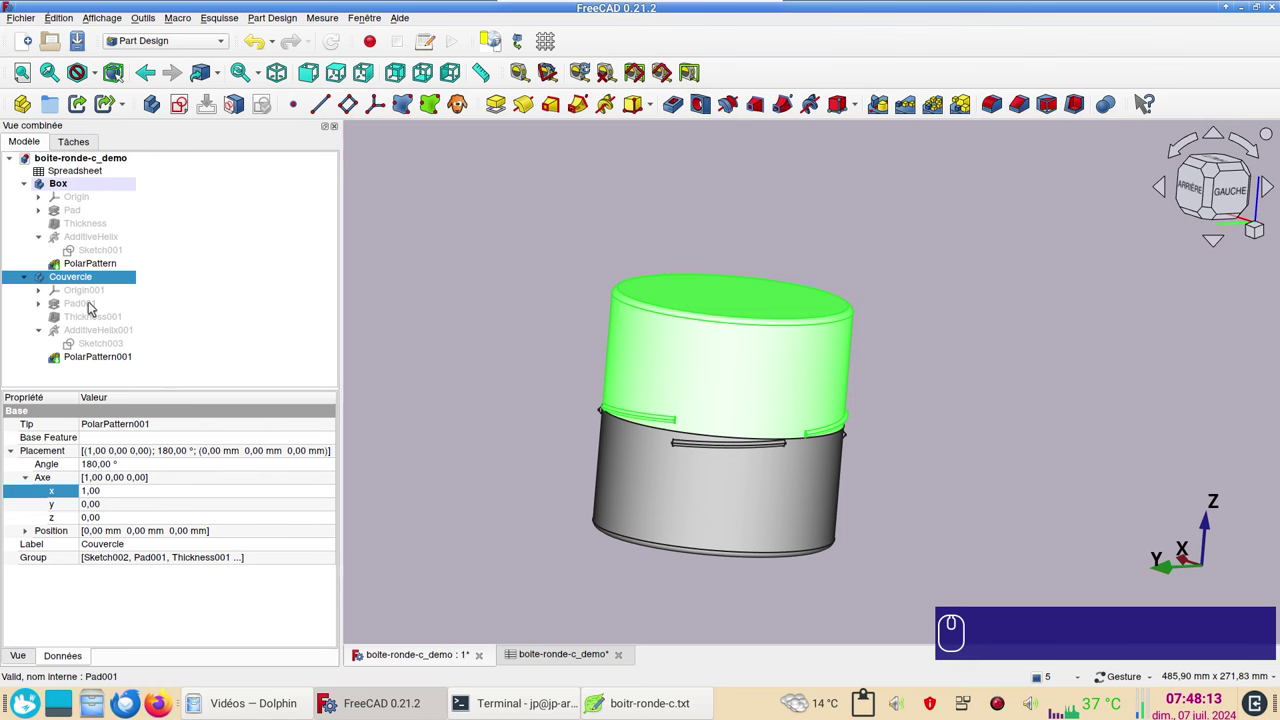
Drive Pad001's length from Spreadsheet.xhaut_couv, giving an 18 mm lid.
{"action": "left_click", "coordinate": [96, 302]}
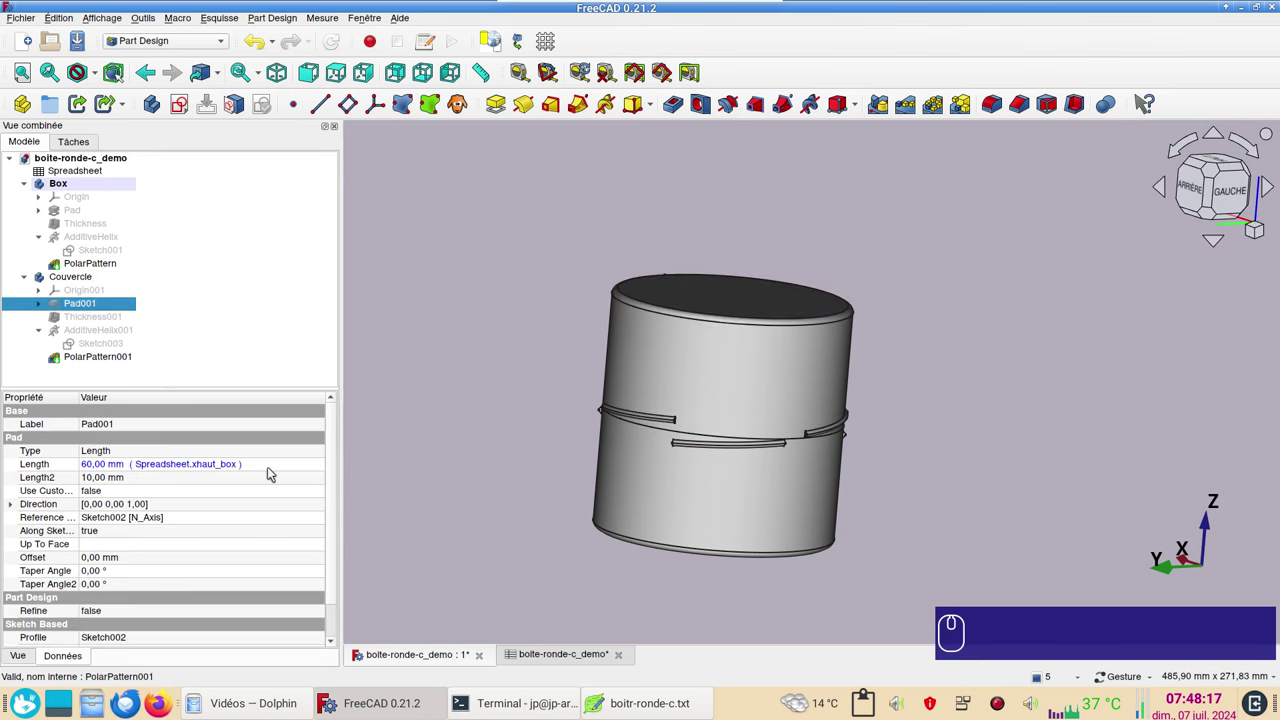
{"action": "left_click", "coordinate": [263, 466]}
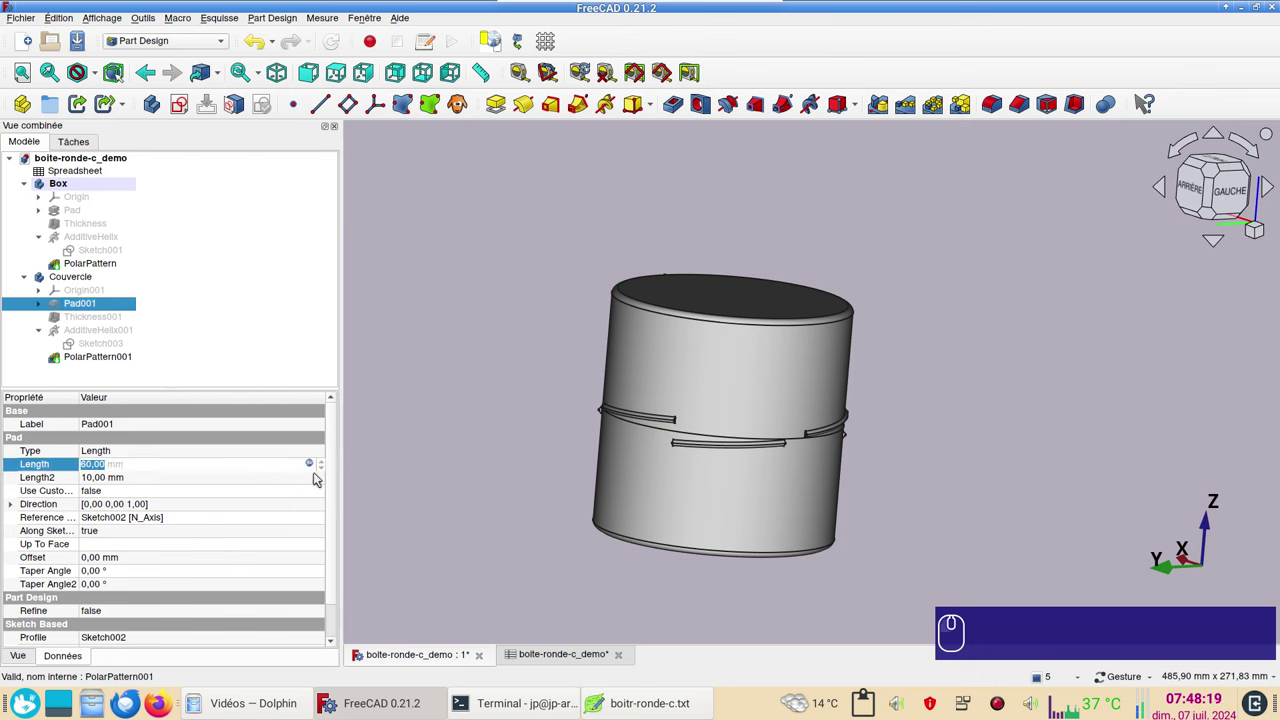
{"action": "left_click", "coordinate": [315, 462]}
{"action": "key", "text": "ctrl+v"}
{"action": "key", "text": "x"}
Expand Pad001 to reveal its sketch and view the model from the front.
{"action": "double_click", "coordinate": [131, 509]}
{"action": "left_click", "coordinate": [430, 479]}
{"action": "left_click", "coordinate": [919, 424]}
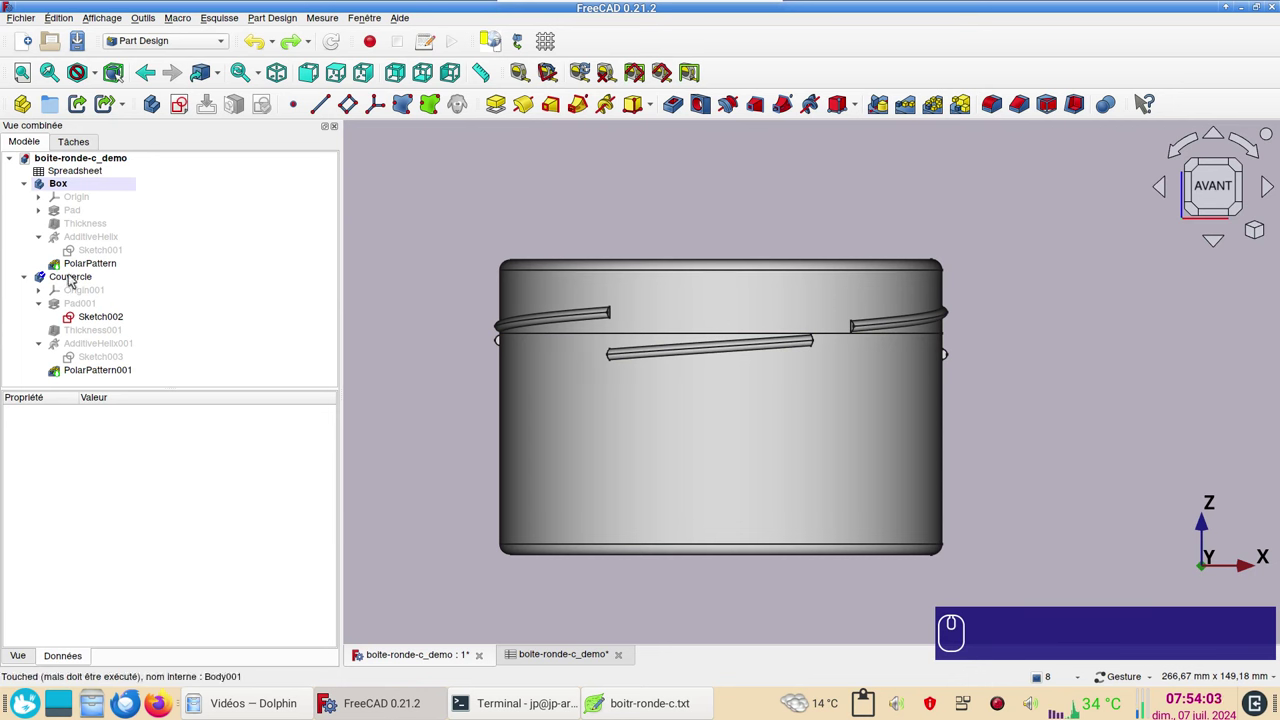
Enter Spreadsheet.xhaut_couv as the formula for the Couvercle's z placement.
{"action": "left_click", "coordinate": [76, 275]}
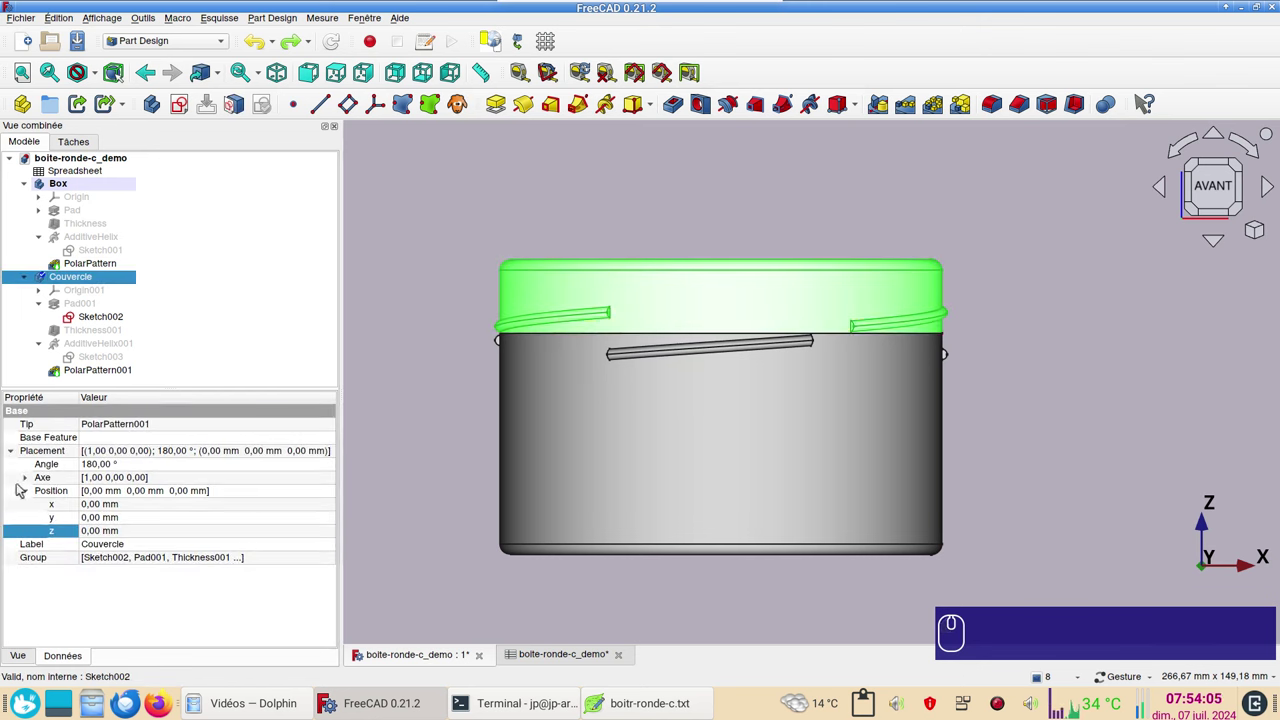
{"action": "left_click", "coordinate": [32, 493]}
{"action": "left_click", "coordinate": [32, 492]}
{"action": "left_click", "coordinate": [121, 530]}
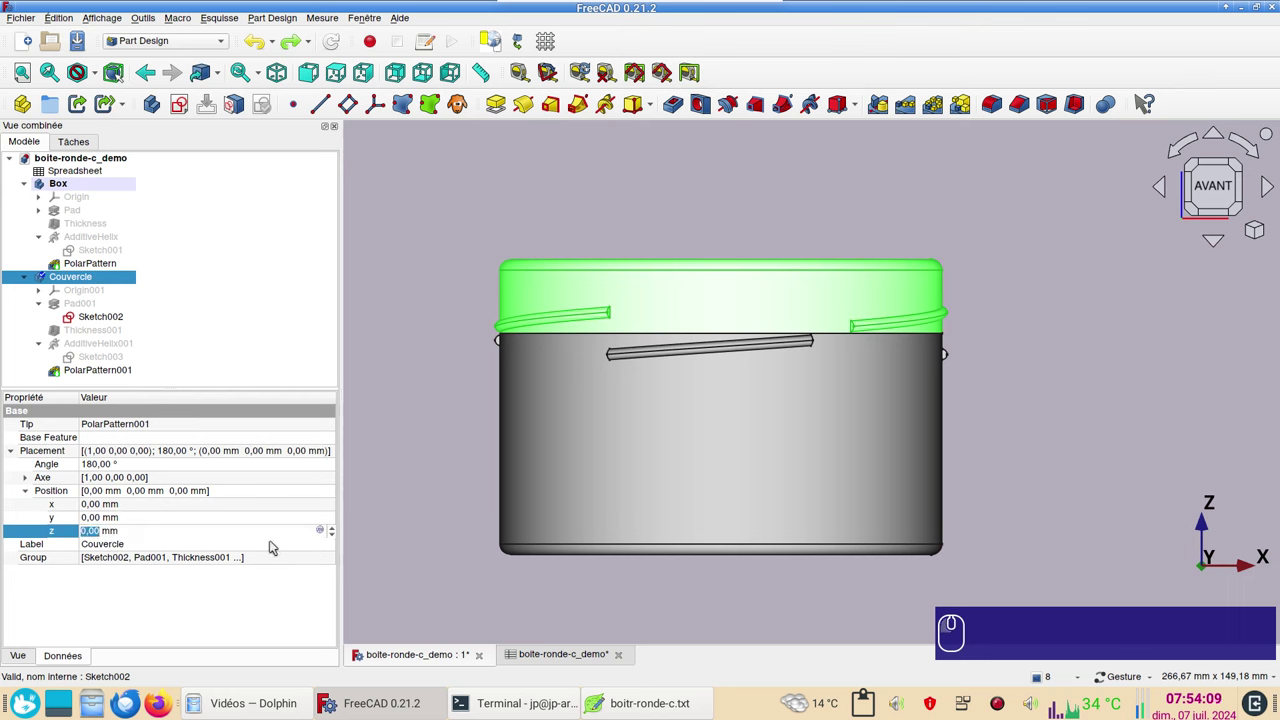
{"action": "left_click", "coordinate": [324, 532]}
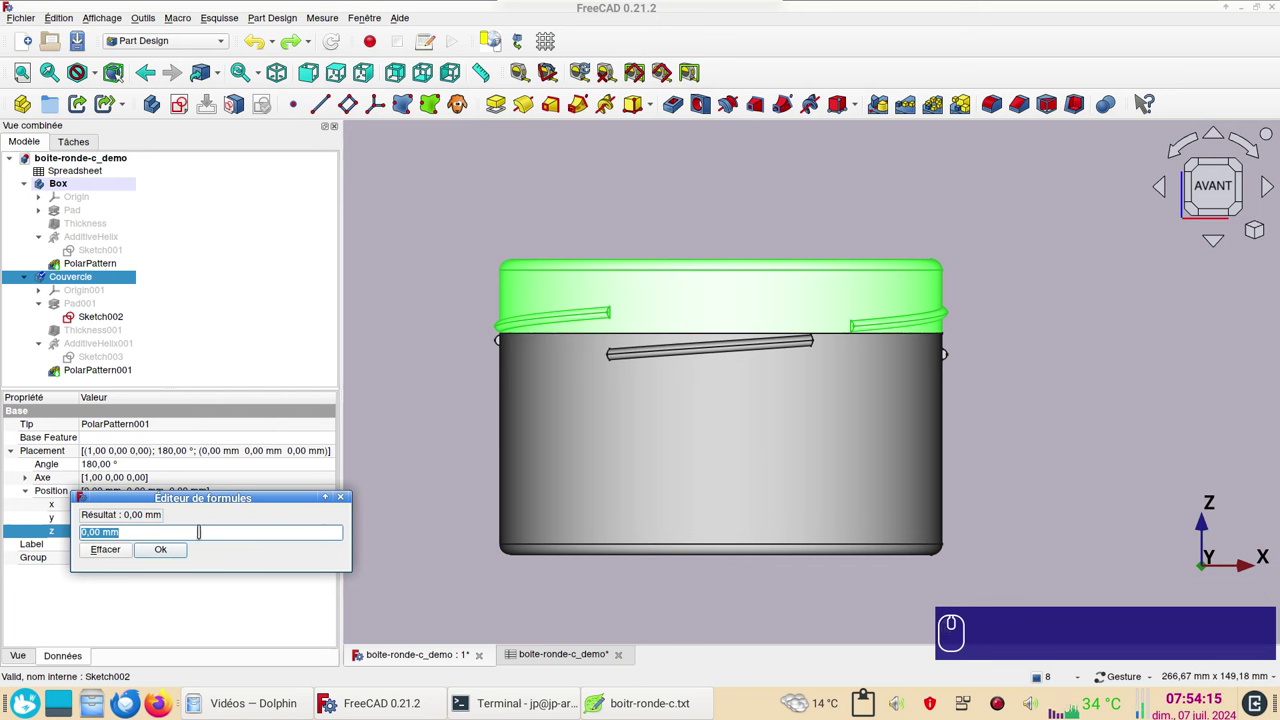
{"action": "key", "text": "ctrl+v"}
{"action": "key", "text": "ctrl+z"}
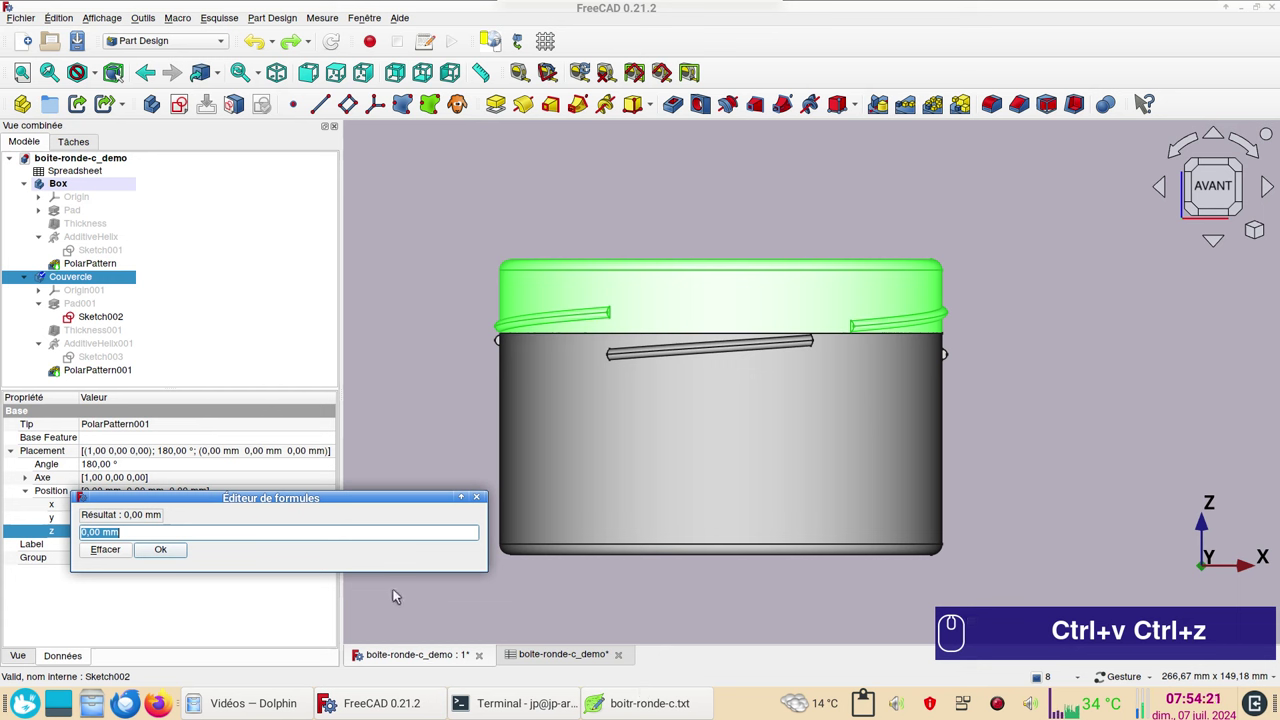
{"action": "type", "text": "sp"}
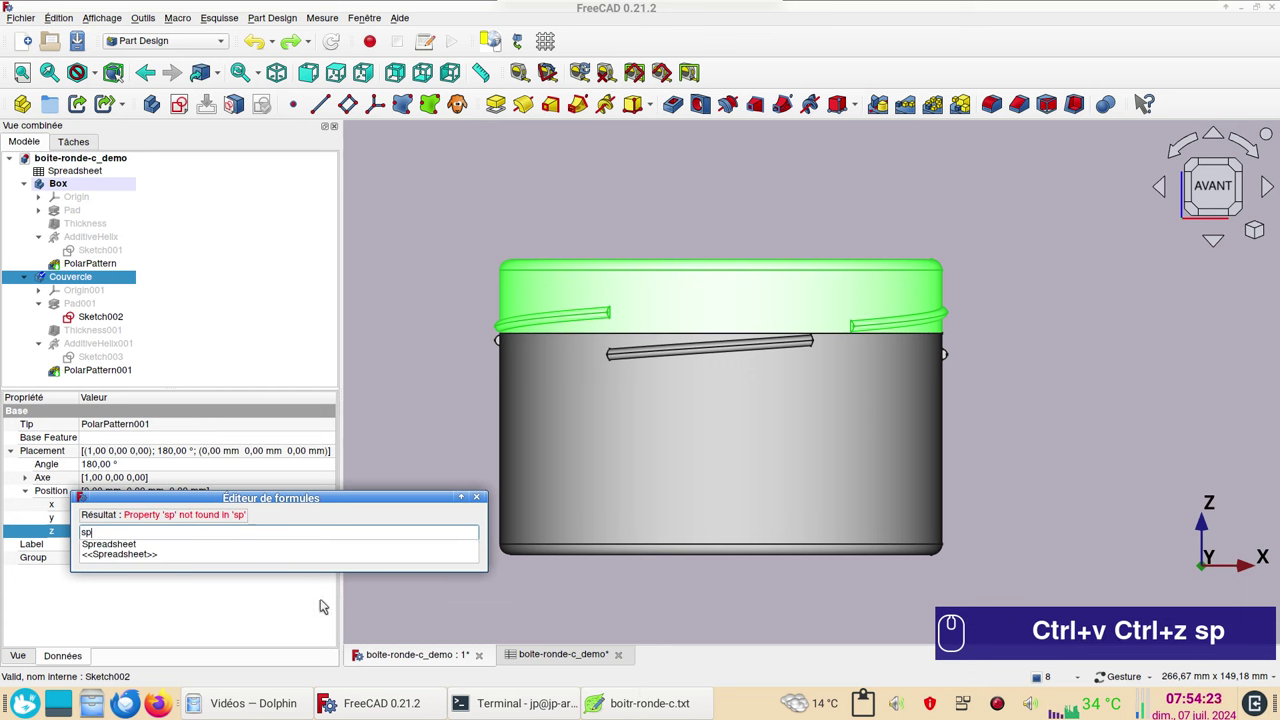
{"action": "left_click", "coordinate": [166, 544]}
{"action": "key", "text": "x"}
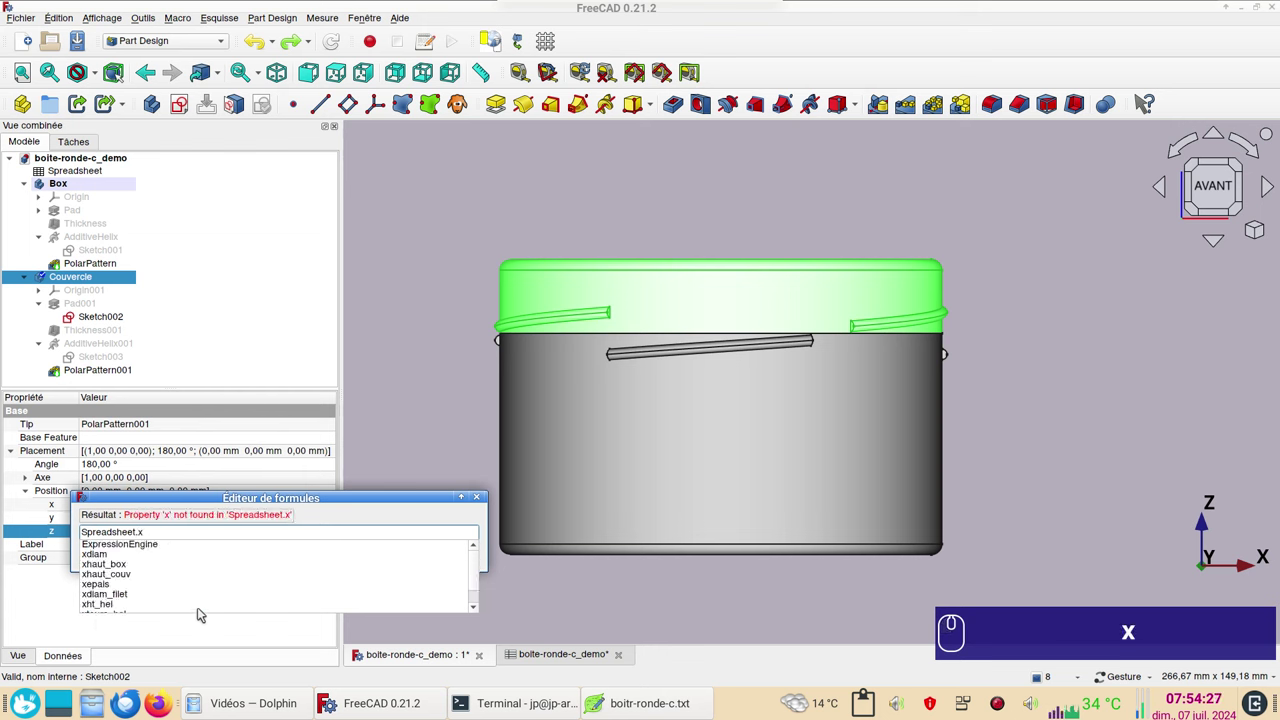
{"action": "left_click", "coordinate": [130, 573]}
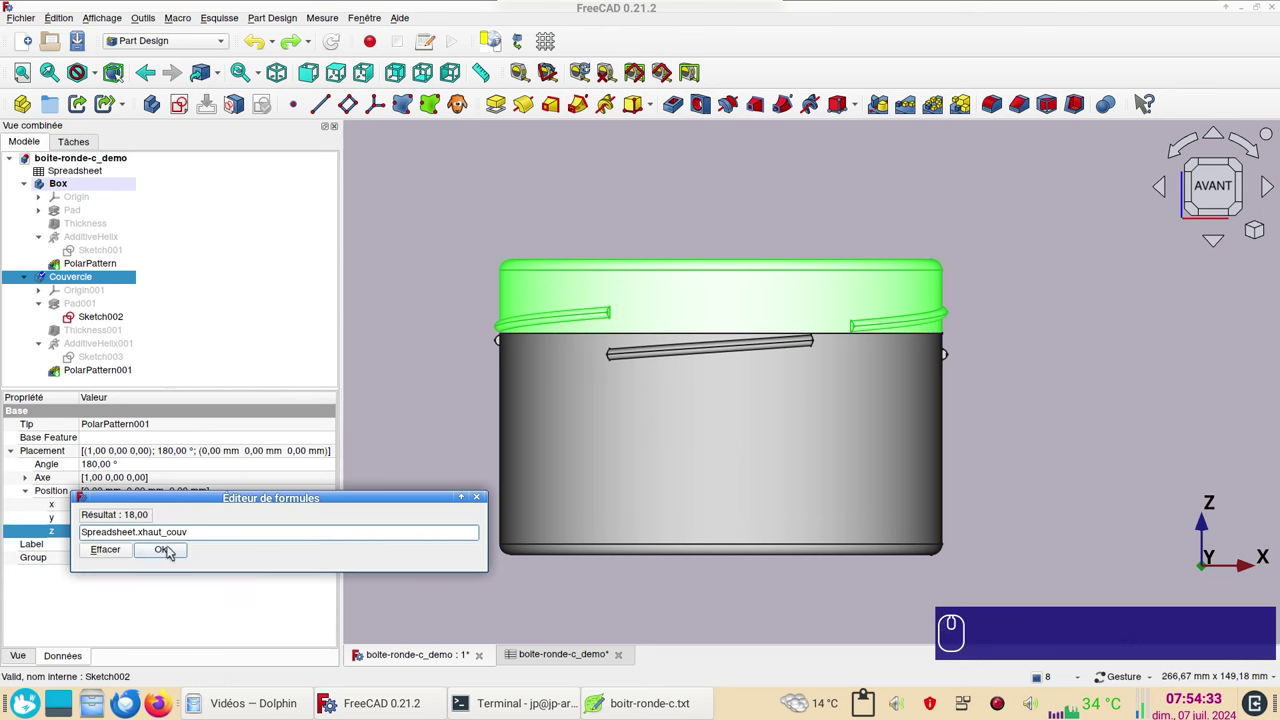
{"action": "left_click", "coordinate": [175, 546]}
{"action": "left_click", "coordinate": [429, 560]}
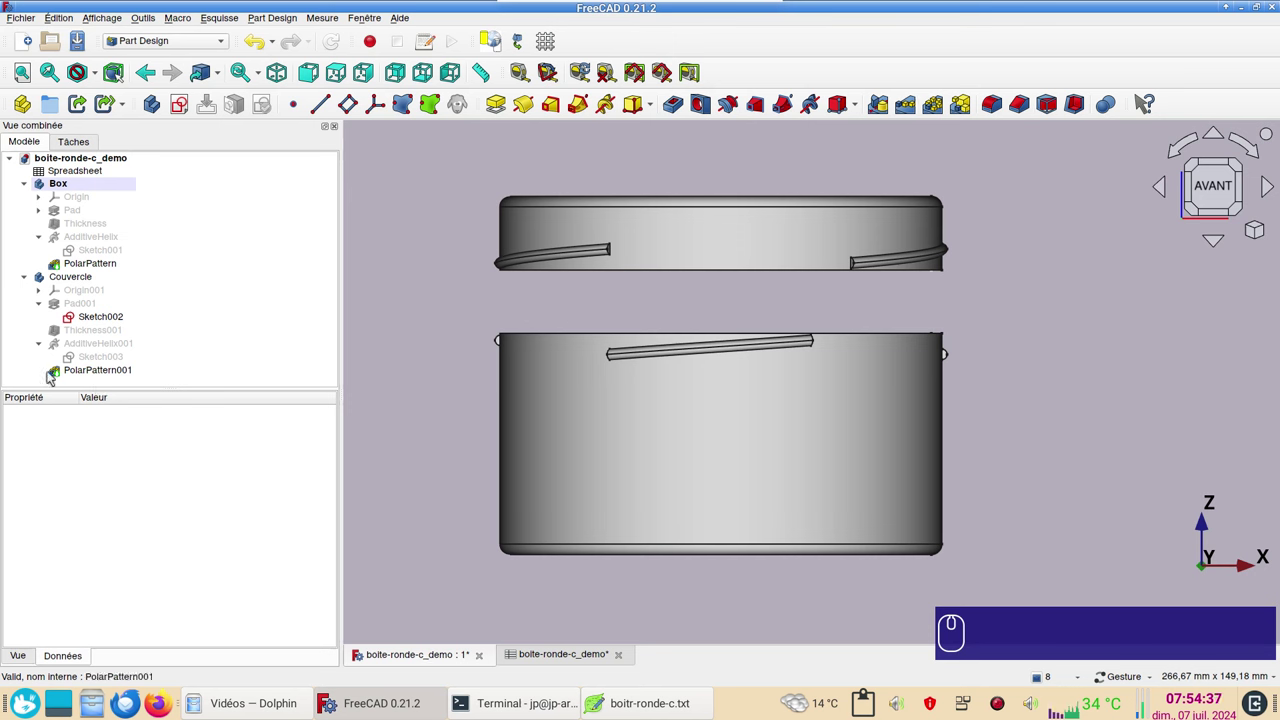
Negate the z formula to -Spreadsheet.xhaut_couv, placing the lid at -18 mm.
{"action": "left_click", "coordinate": [76, 279]}
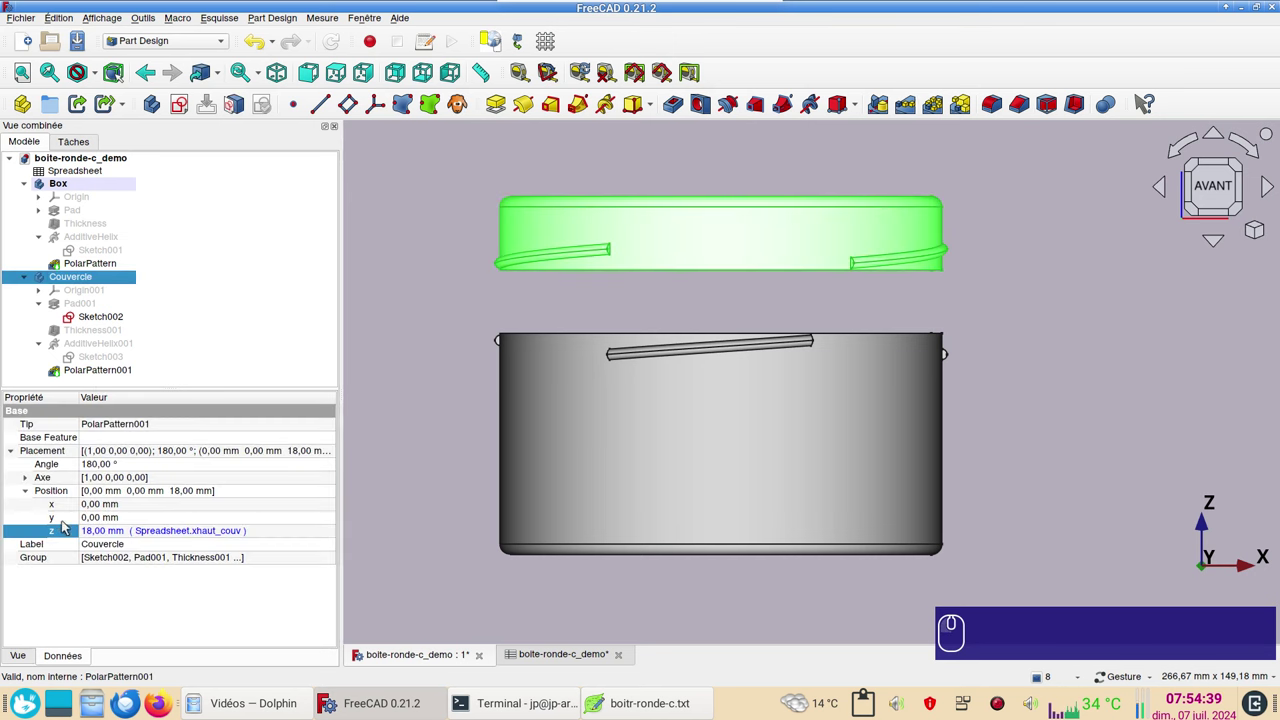
{"action": "left_click", "coordinate": [282, 534]}
{"action": "left_click", "coordinate": [323, 536]}
{"action": "double_click", "coordinate": [323, 531]}
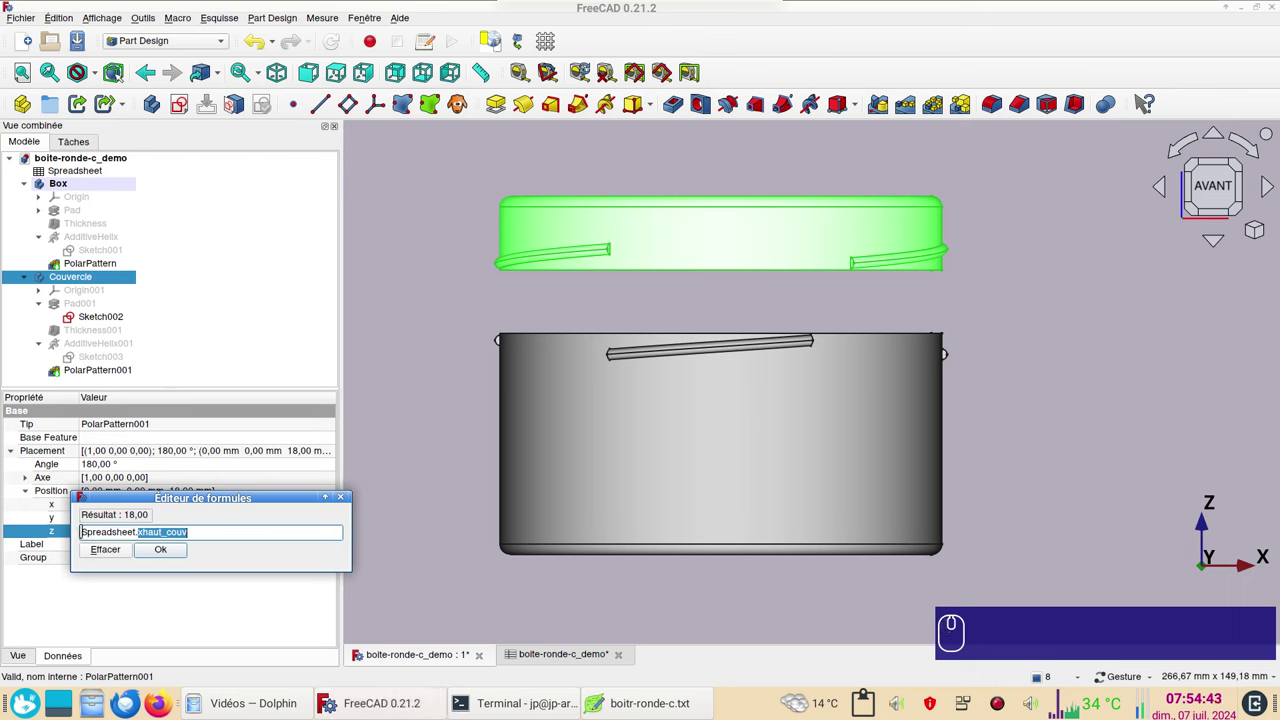
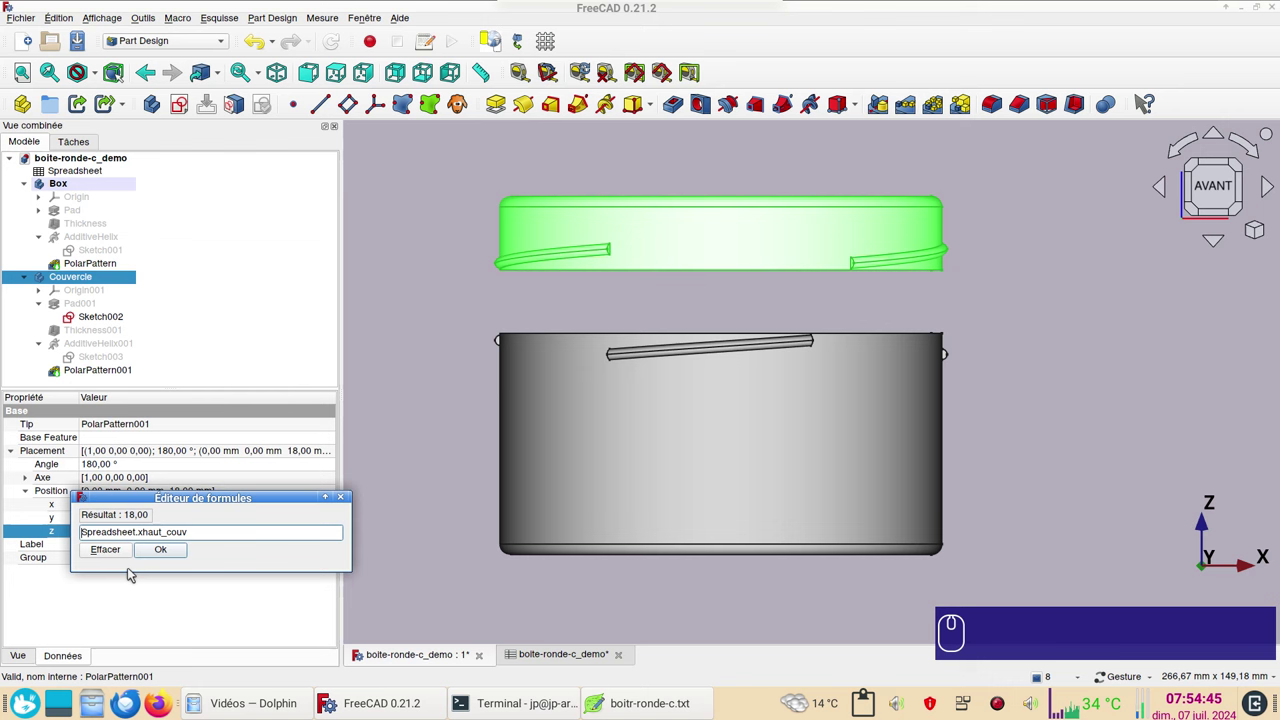
{"action": "key", "text": "-"}
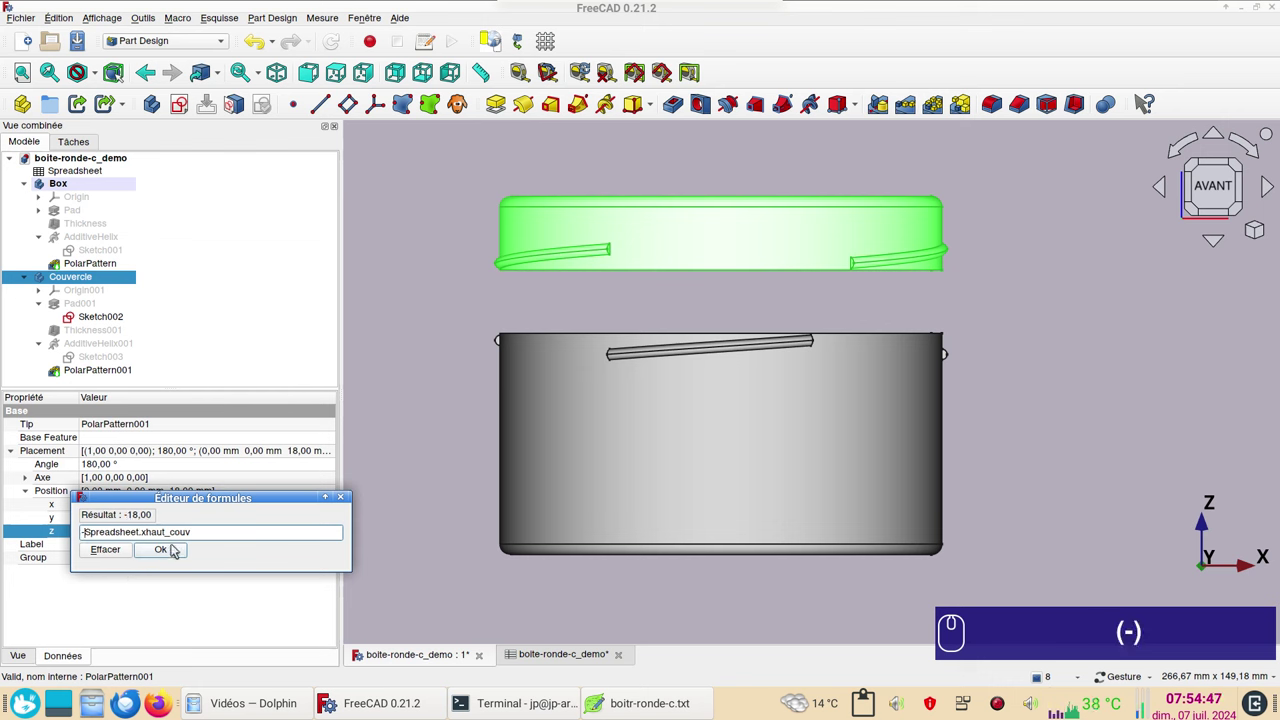
{"action": "left_click", "coordinate": [175, 550]}
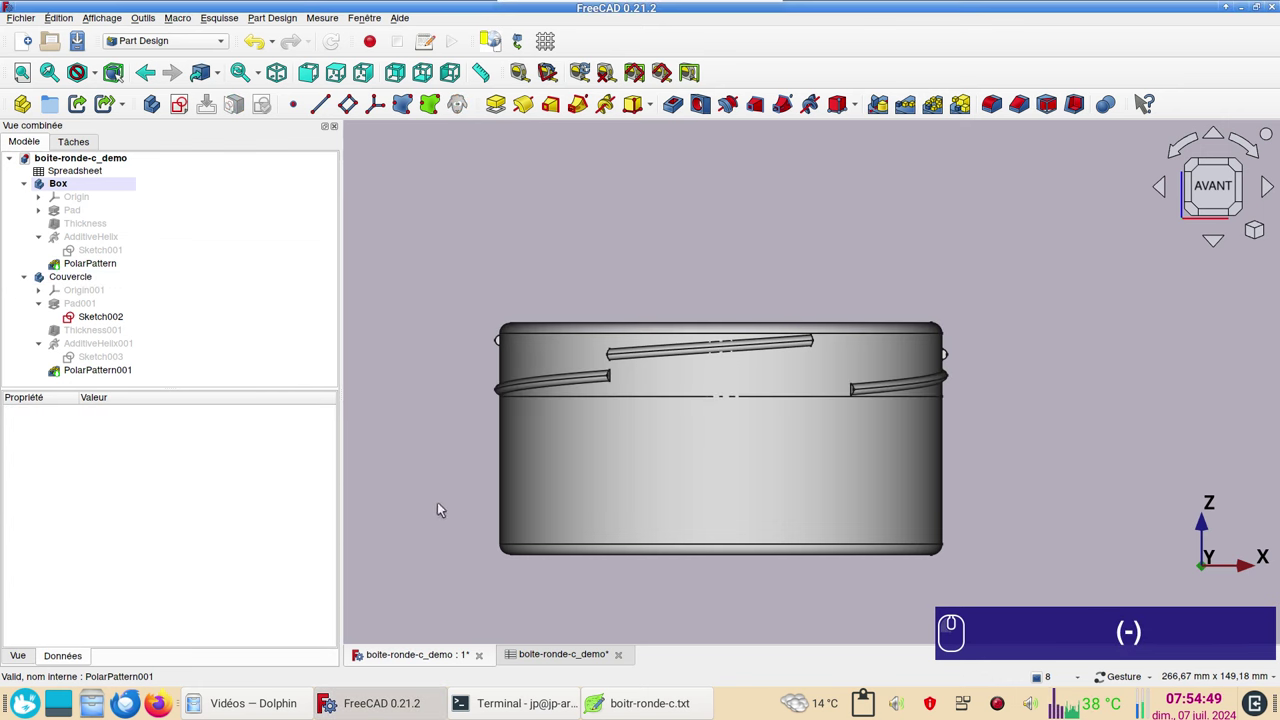
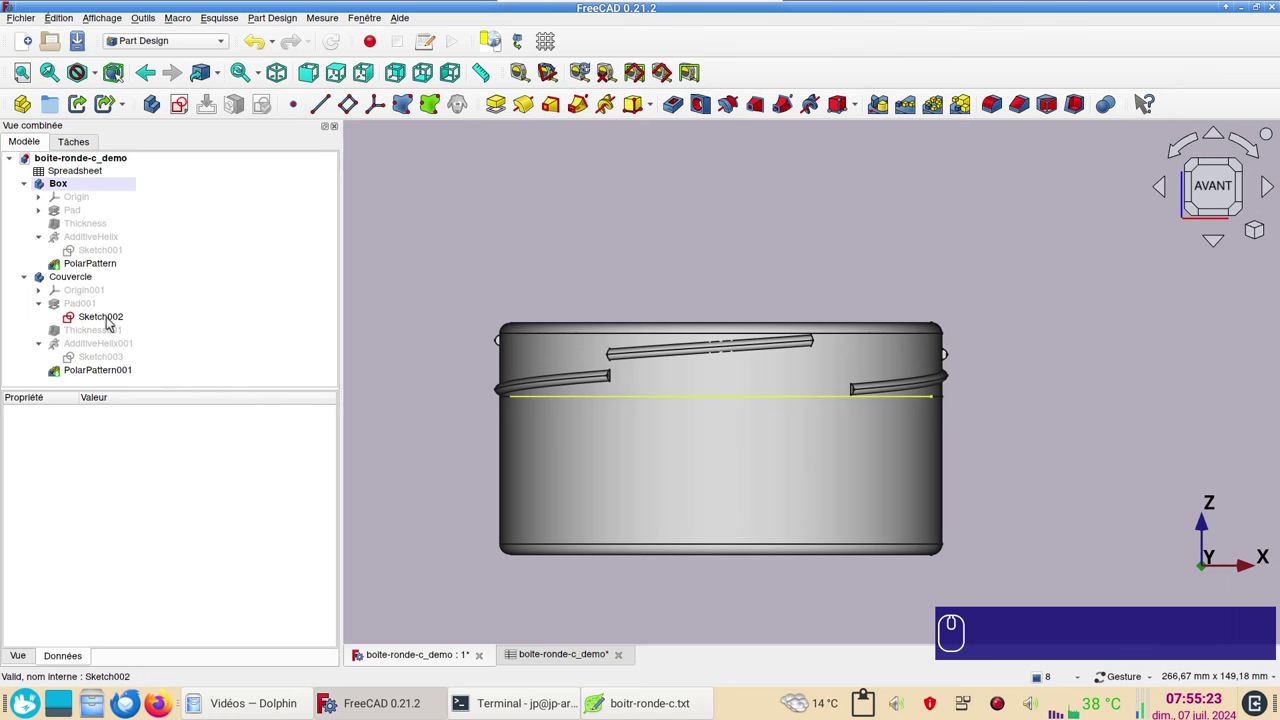
Edit the circle's 120 mm diameter constraint and copy the inner lid diameter formula from the notes.
{"action": "left_click", "coordinate": [111, 320]}
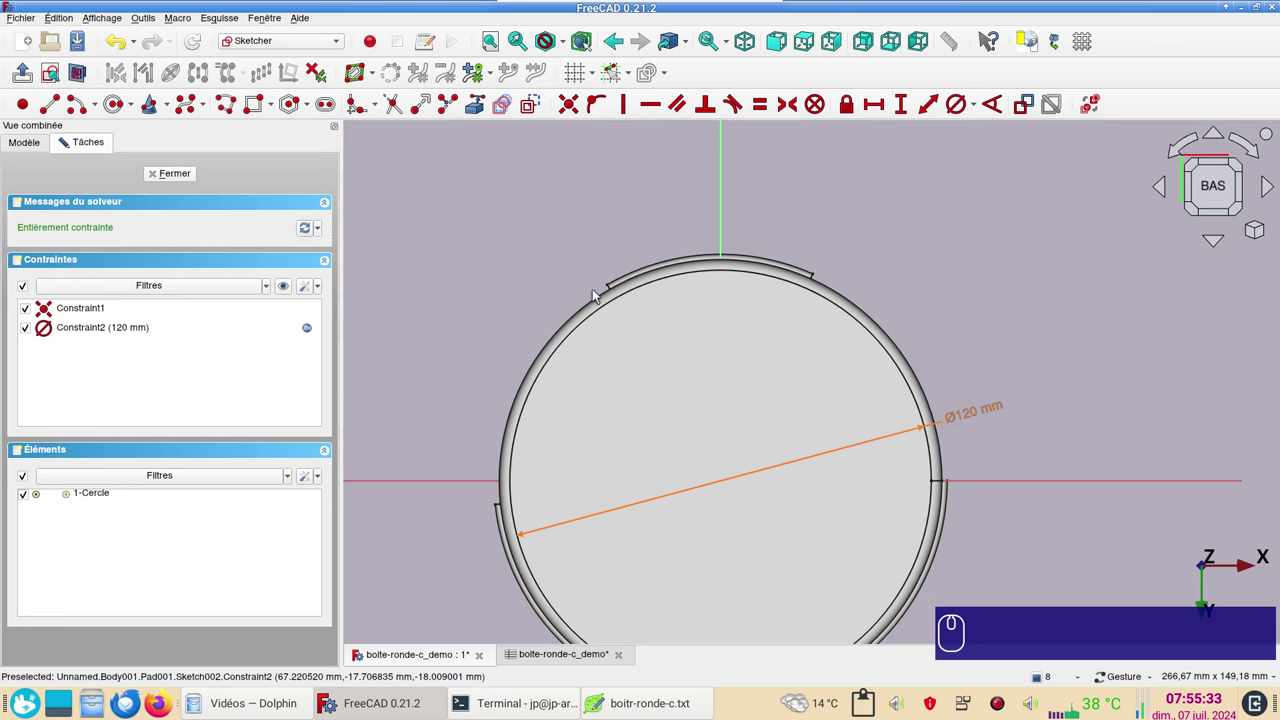
{"action": "left_click", "coordinate": [980, 418]}
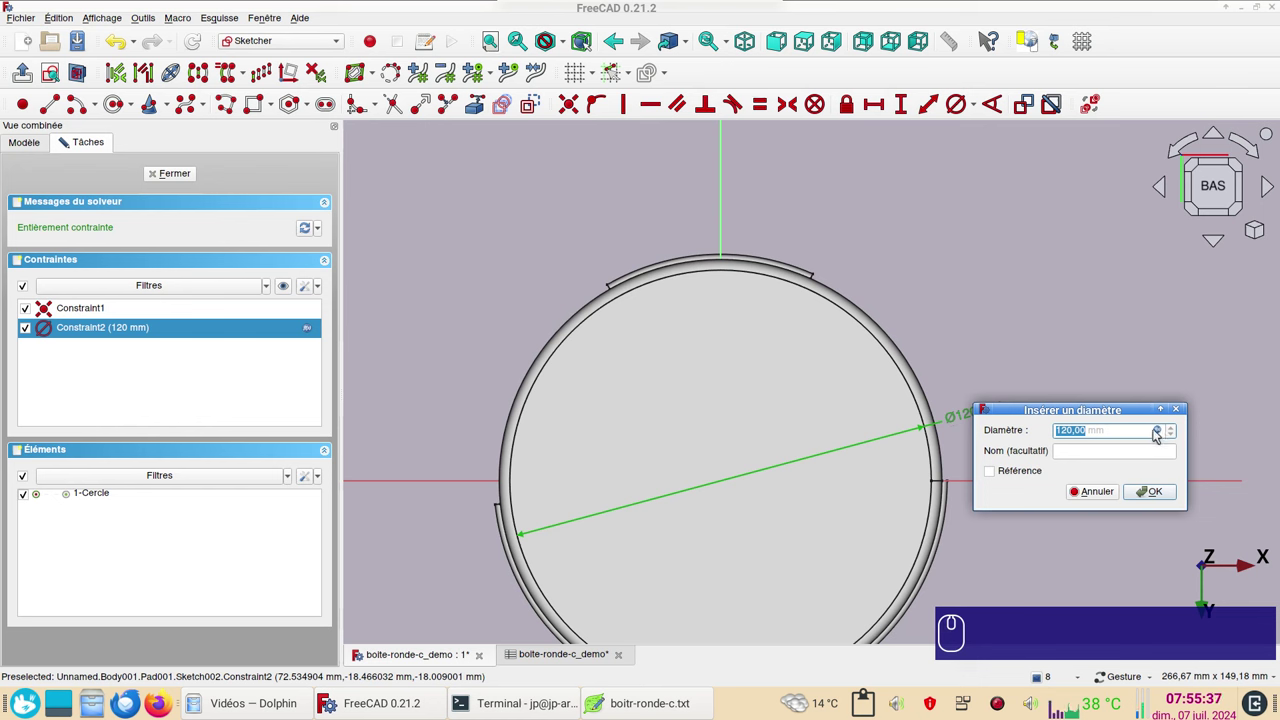
{"action": "left_click", "coordinate": [1162, 432]}
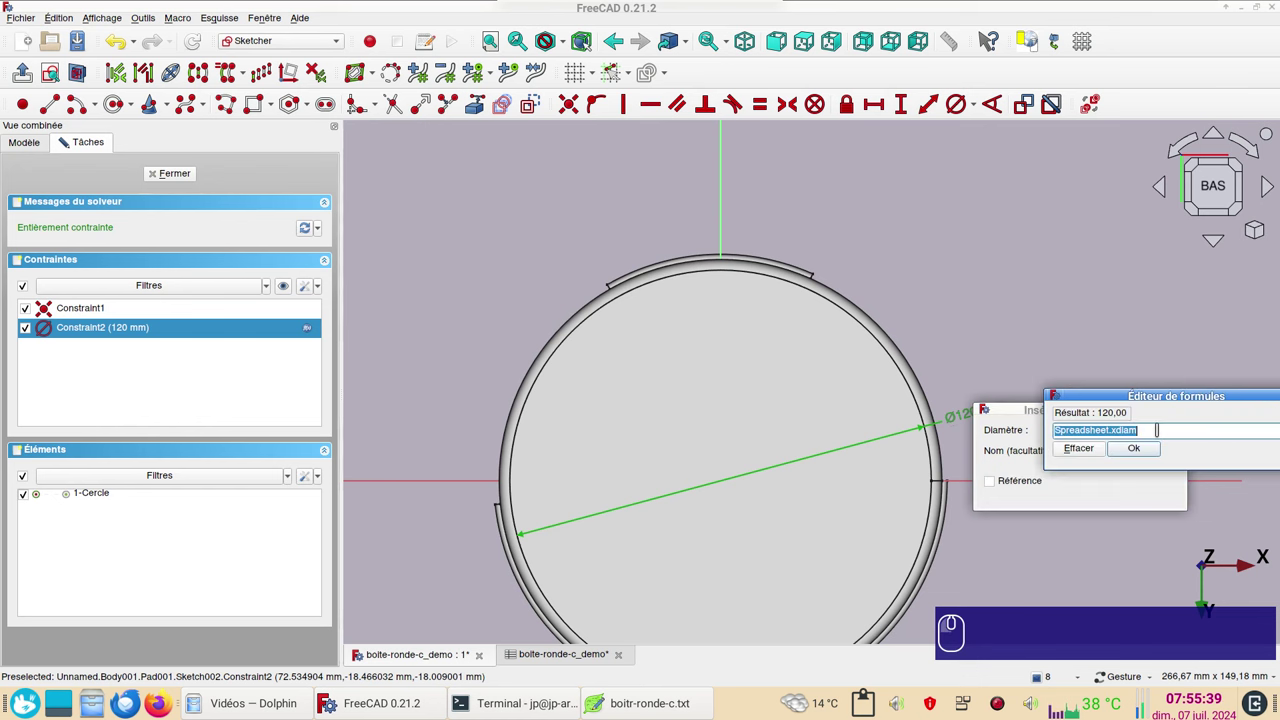
{"action": "left_click", "coordinate": [1123, 399]}
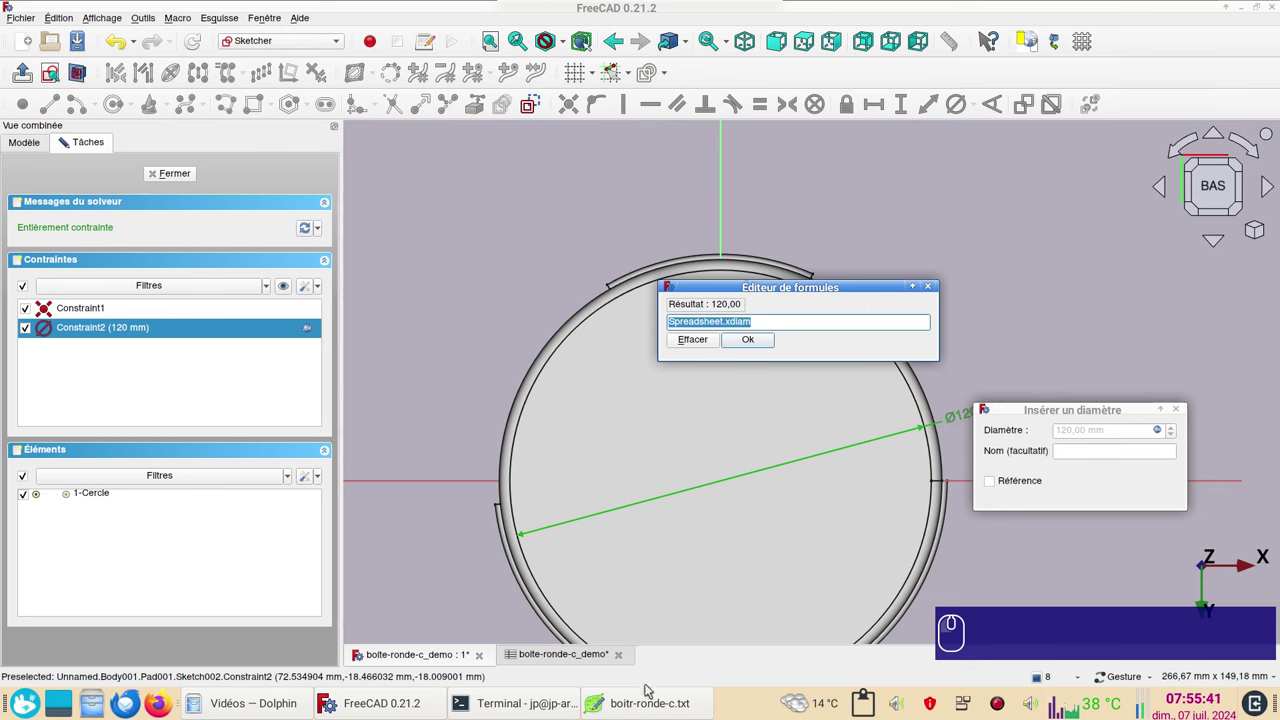
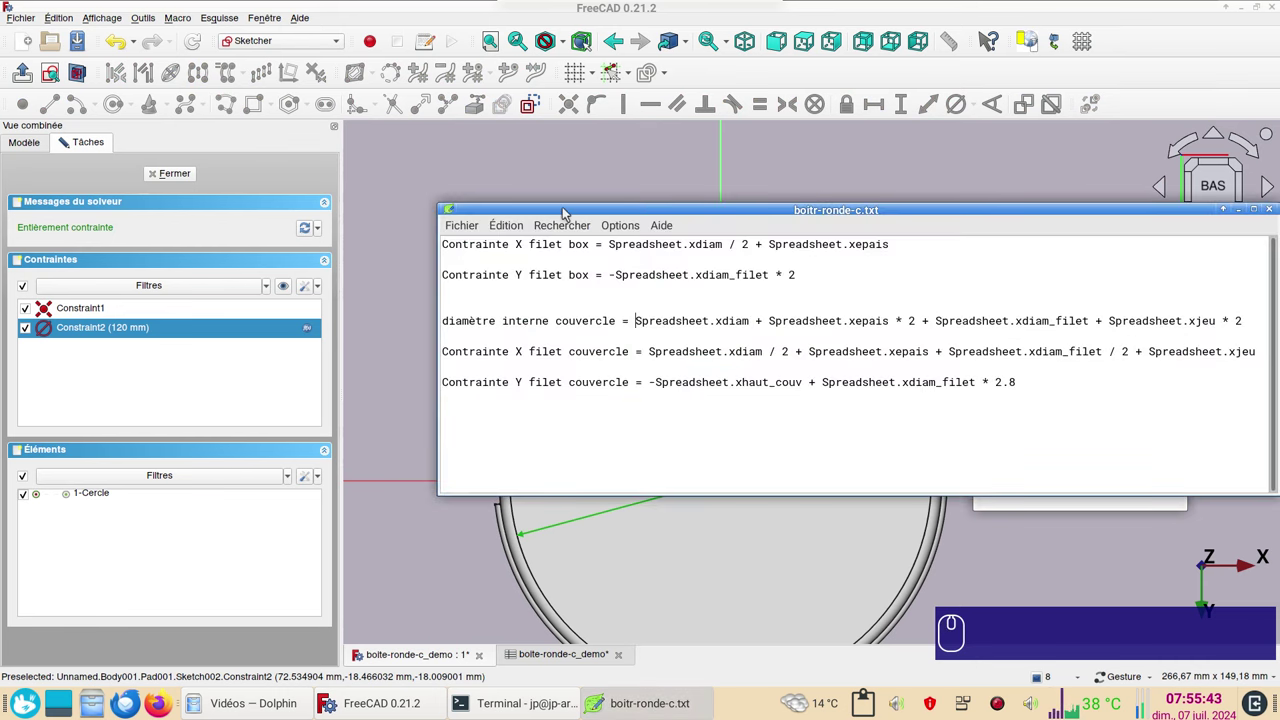
{"action": "left_click", "coordinate": [573, 208]}
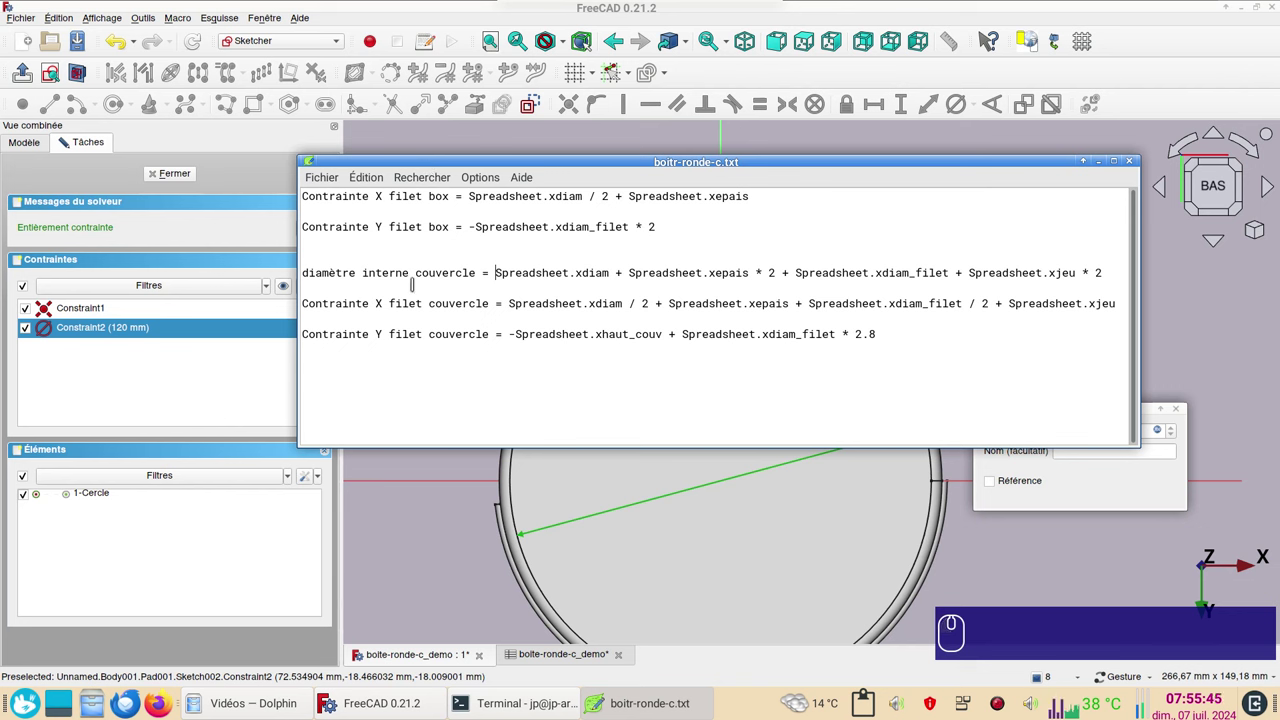
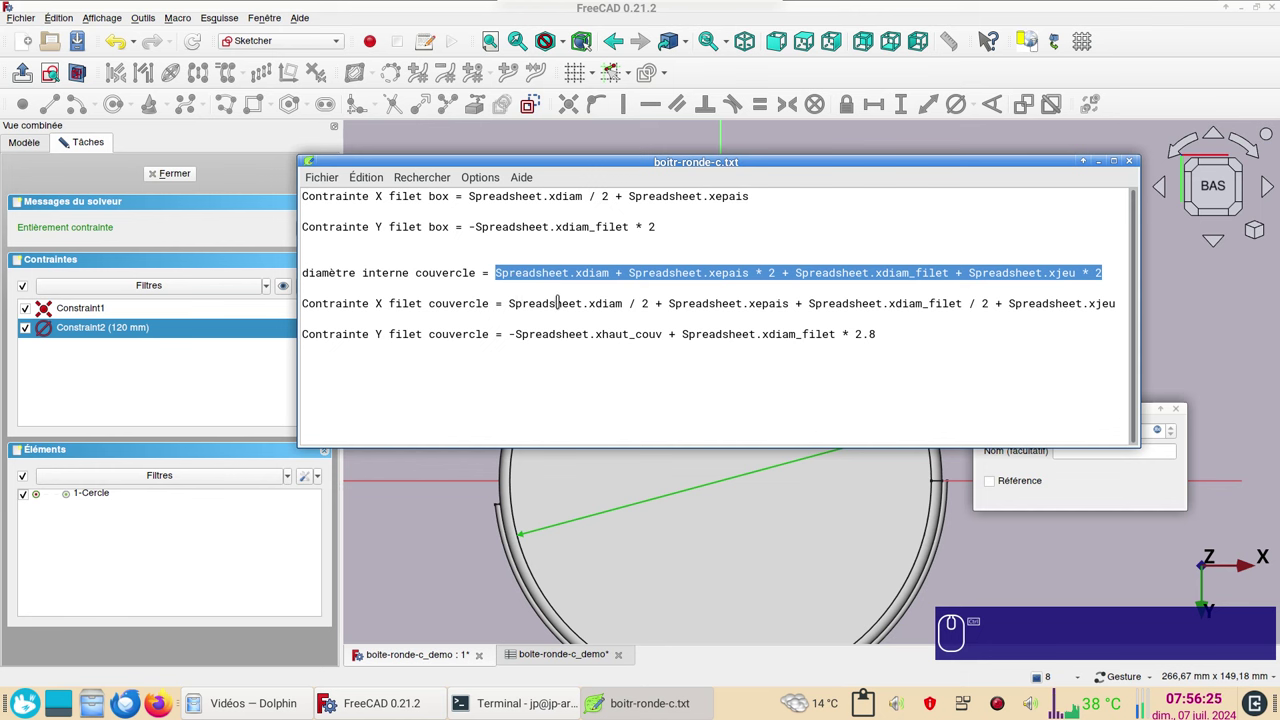
{"action": "key", "text": "ctrl+c"}
Paste the formula into the diameter constraint, giving 129,6 mm, and confirm it.
{"action": "left_click", "coordinate": [1073, 491]}
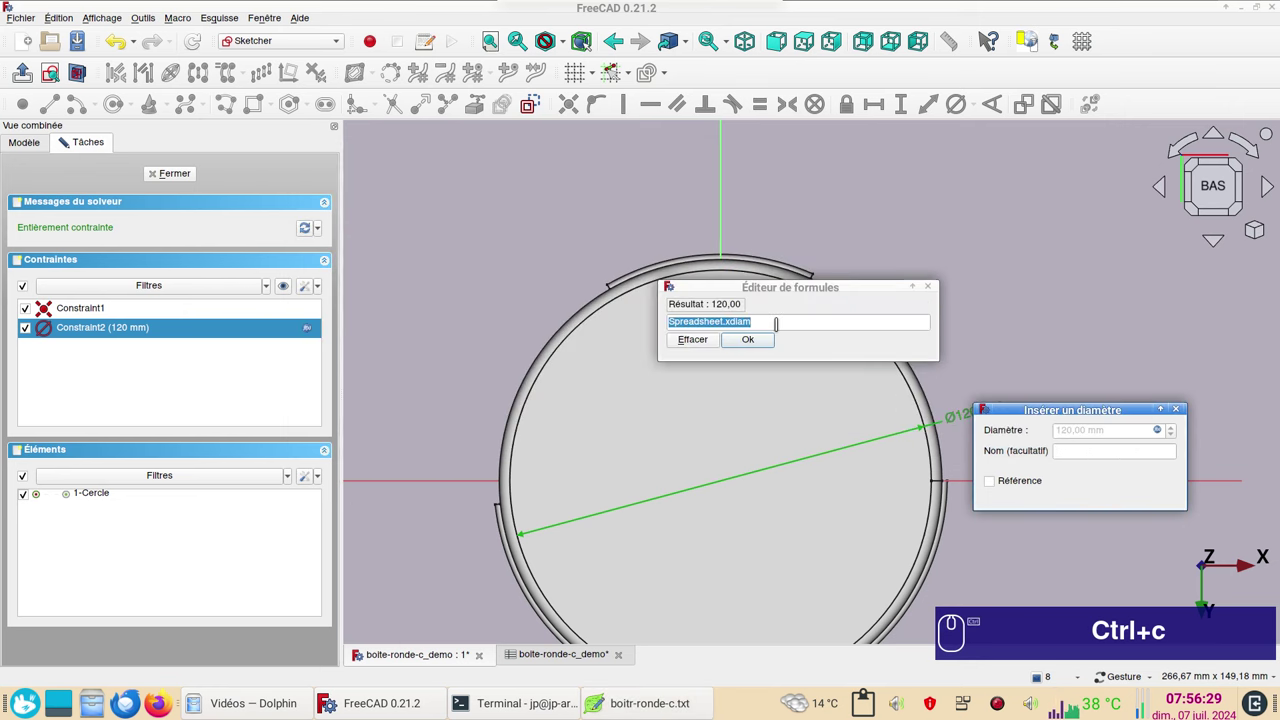
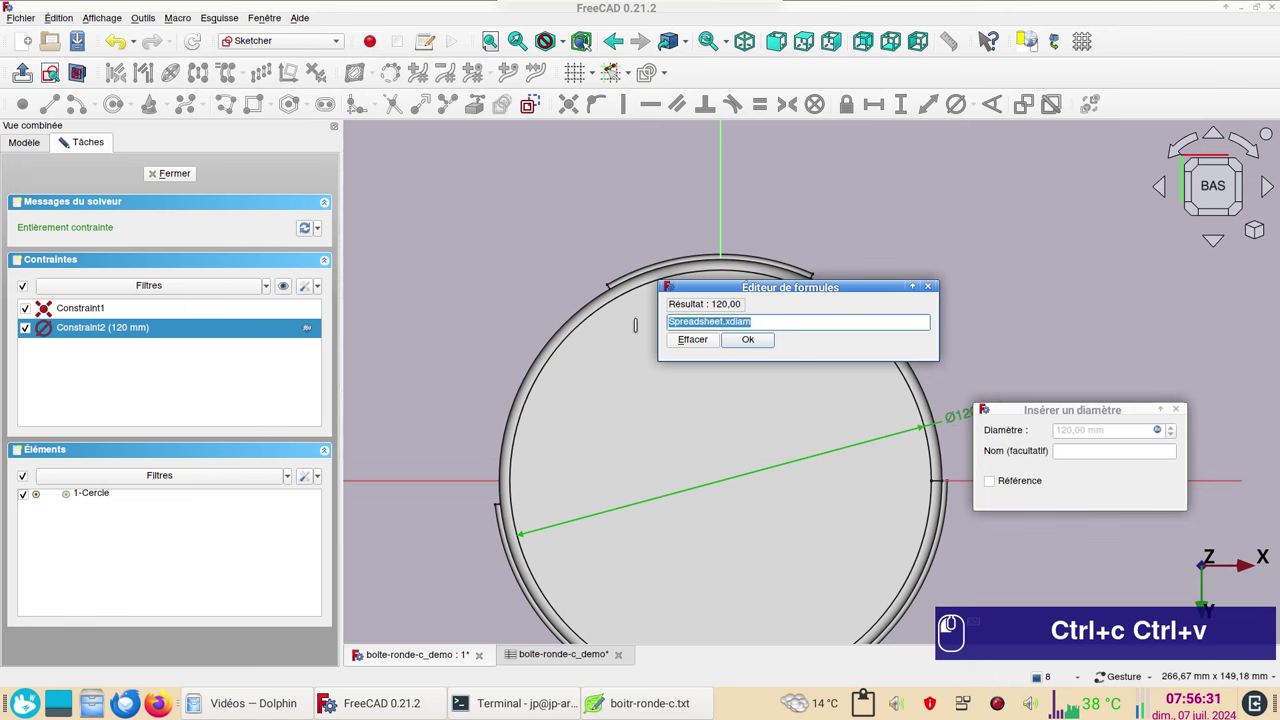
{"action": "left_click", "coordinate": [640, 334]}
{"action": "key", "text": "ctrl+v"}
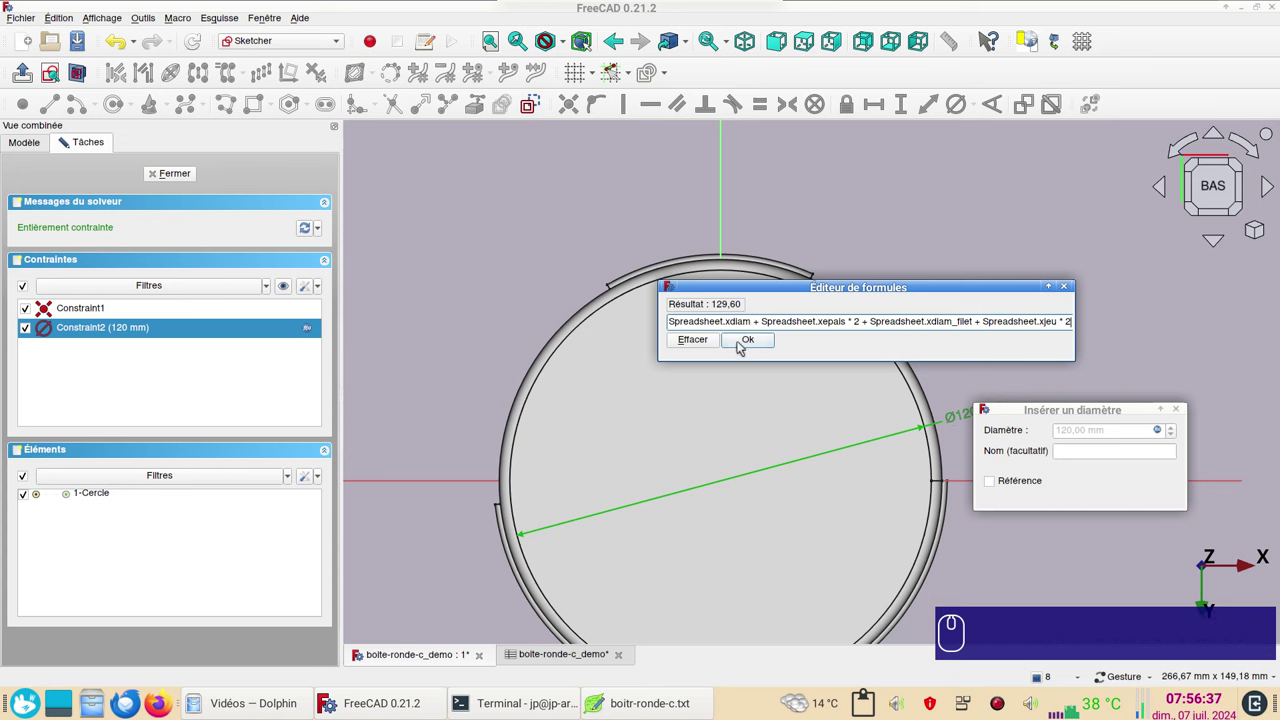
{"action": "left_click", "coordinate": [742, 345]}
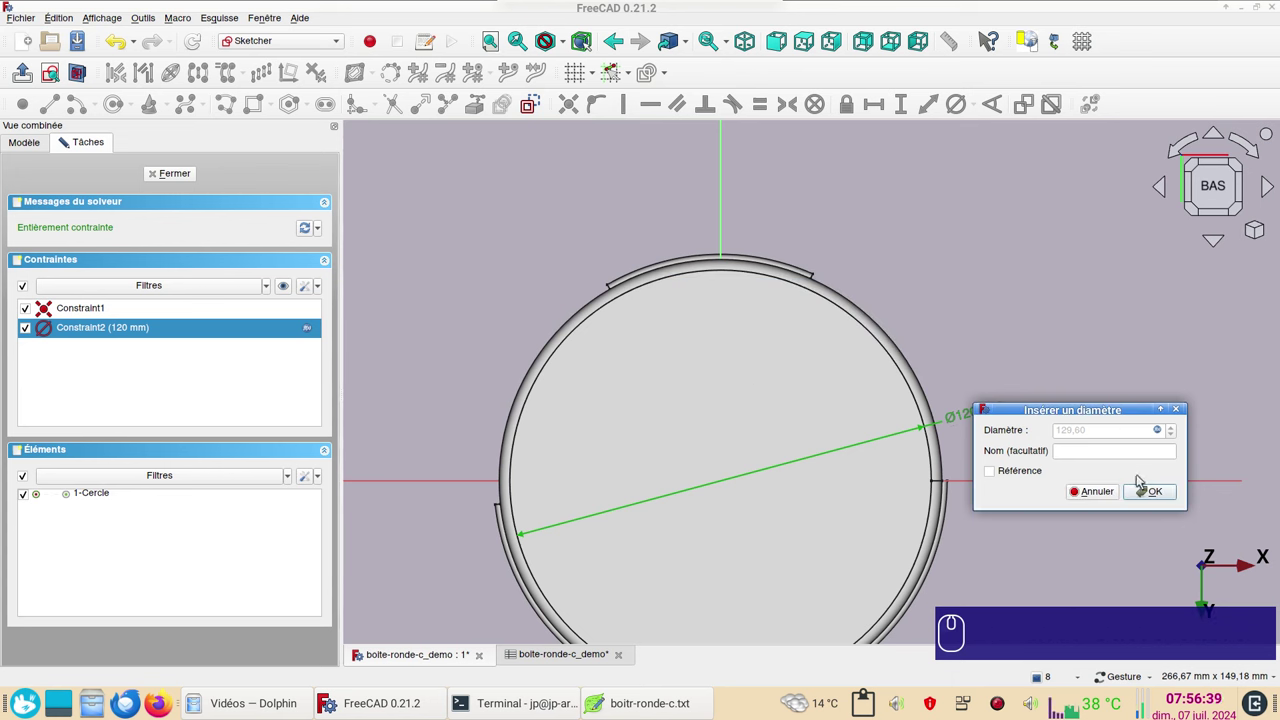
{"action": "left_click", "coordinate": [1158, 496]}
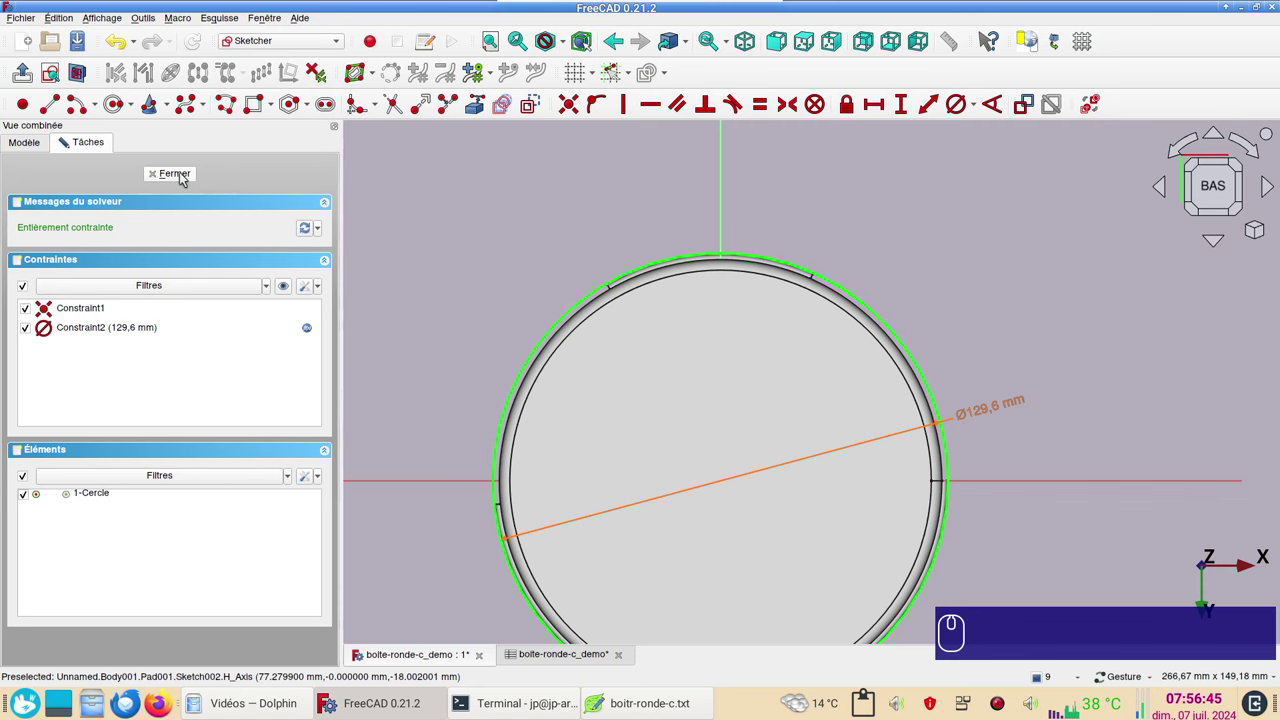
Give PolarPattern001 80% transparency and a green shape colour.
{"action": "left_click", "coordinate": [185, 177]}
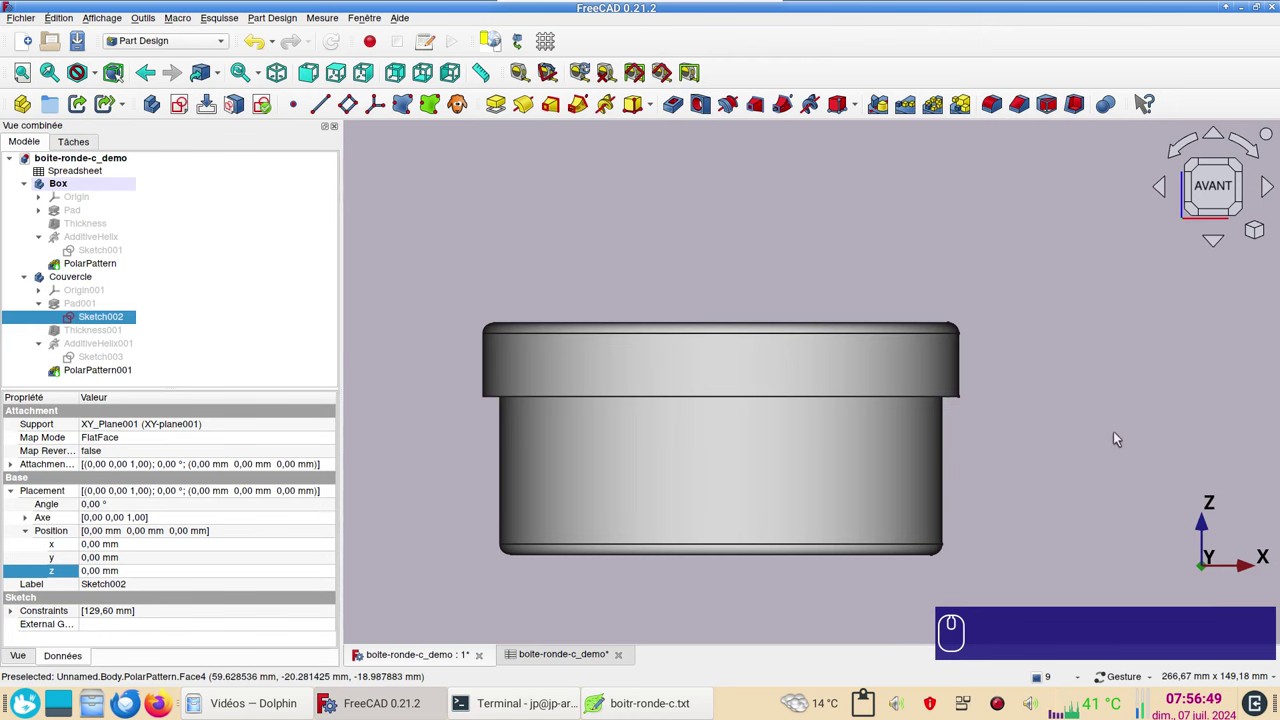
{"action": "left_click", "coordinate": [784, 371]}
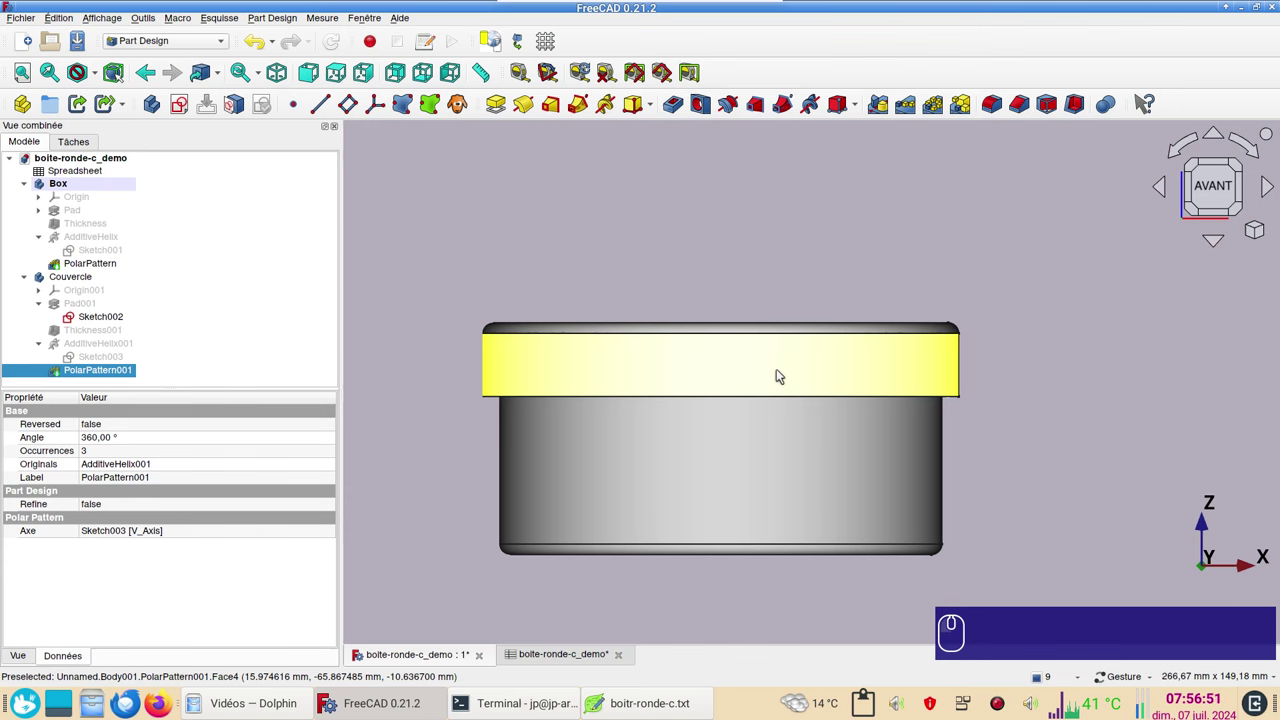
{"action": "key", "text": "ctrl+d"}
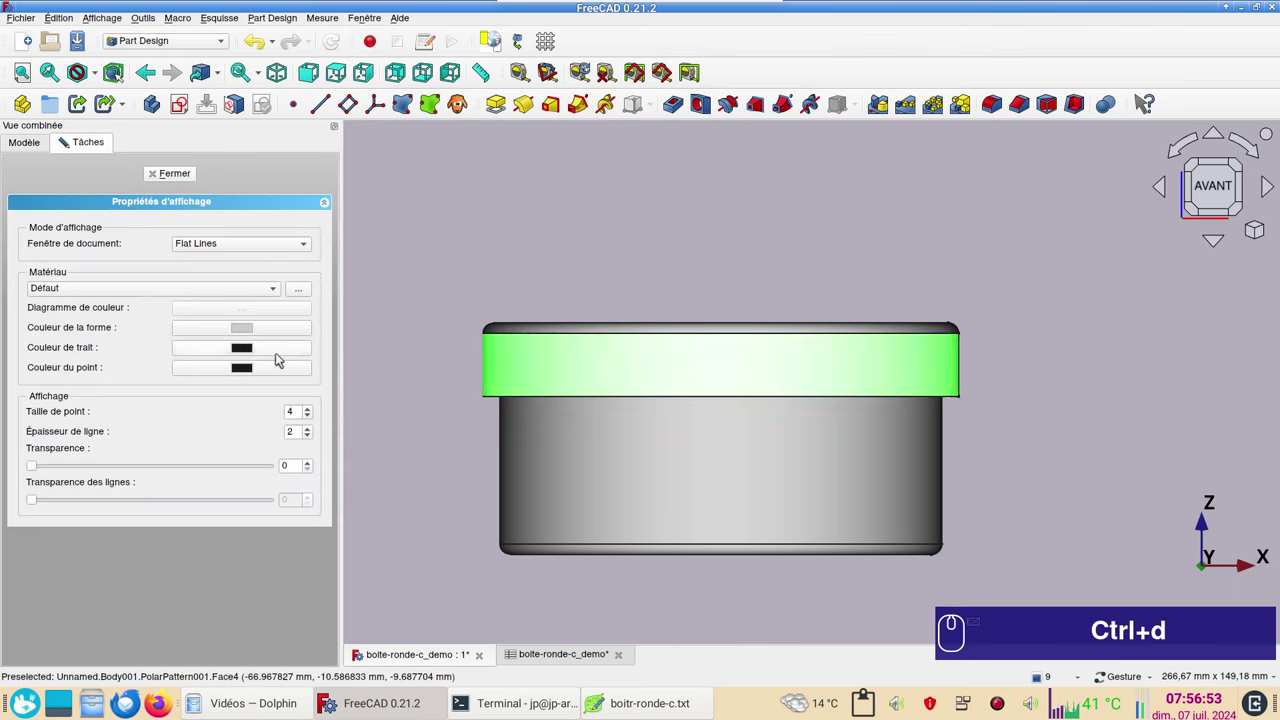
{"action": "left_click_drag", "start_coordinate": [35, 467], "coordinate": [224, 478]}
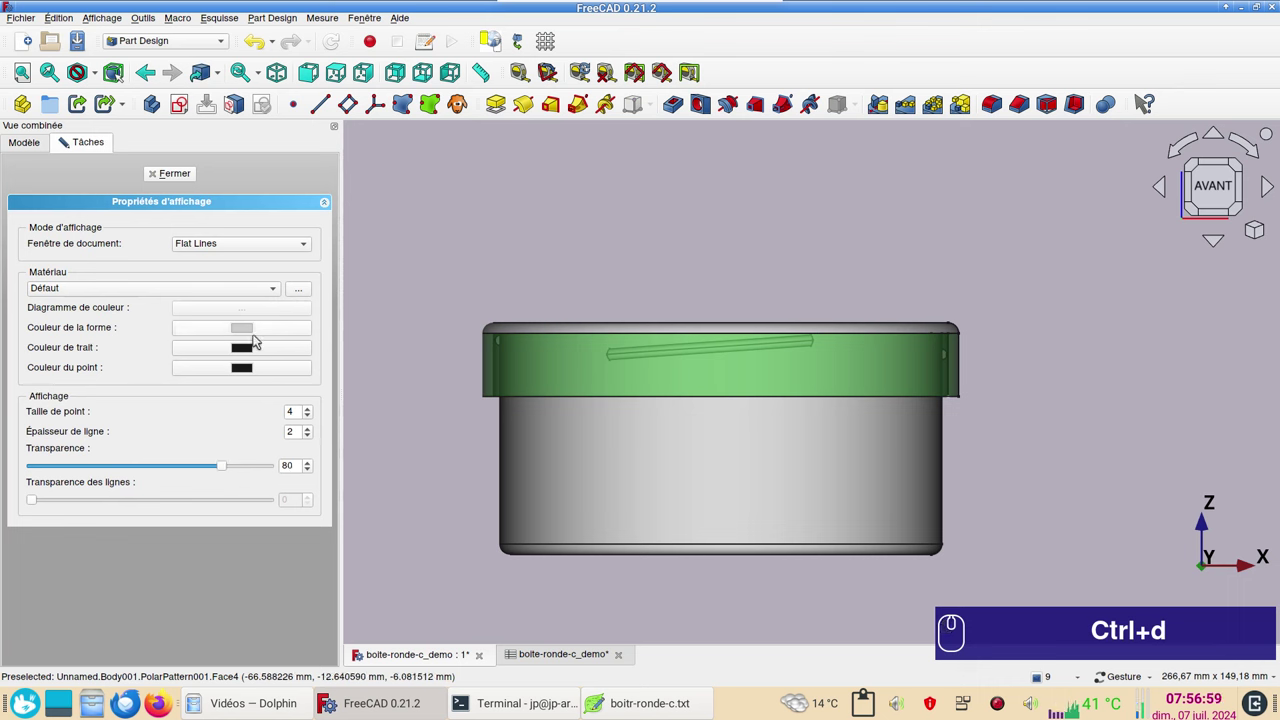
{"action": "left_click", "coordinate": [249, 330]}
{"action": "left_click", "coordinate": [580, 222]}
{"action": "left_click", "coordinate": [798, 444]}
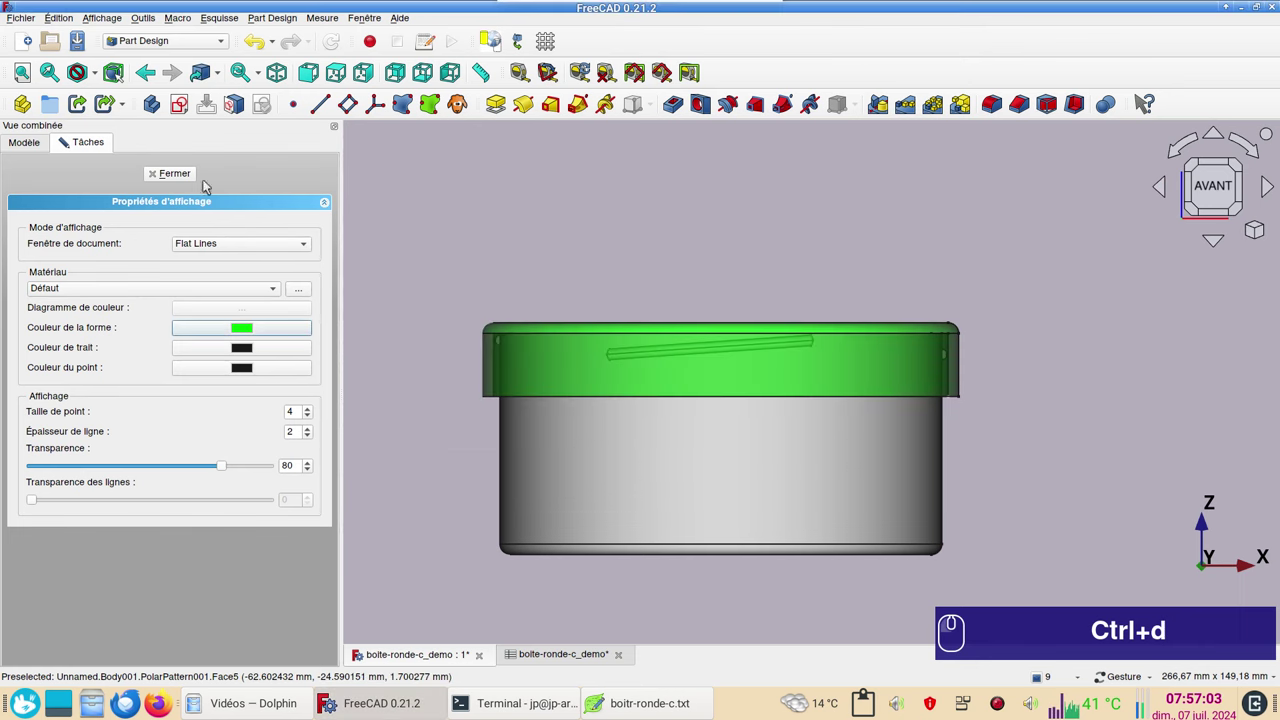
{"action": "left_click", "coordinate": [172, 175]}
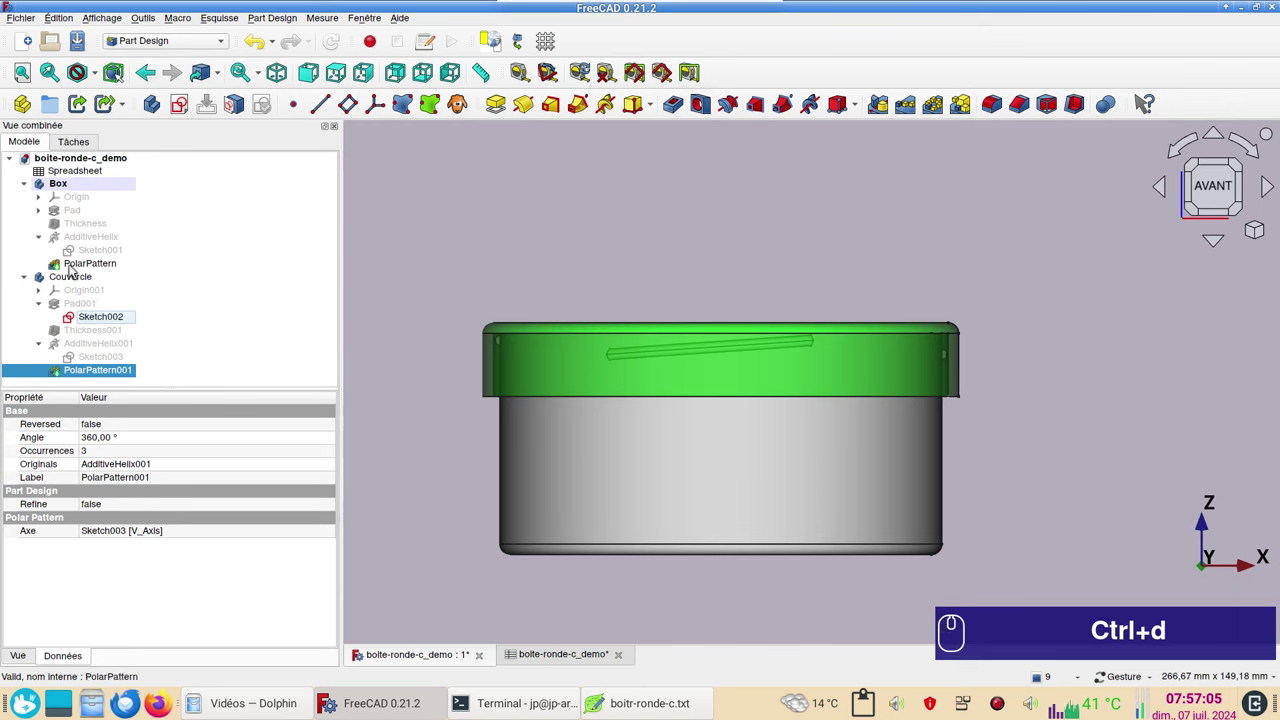
Give the Couvercle body 80% transparency and a bright green shape colour.
{"action": "left_click", "coordinate": [75, 279]}
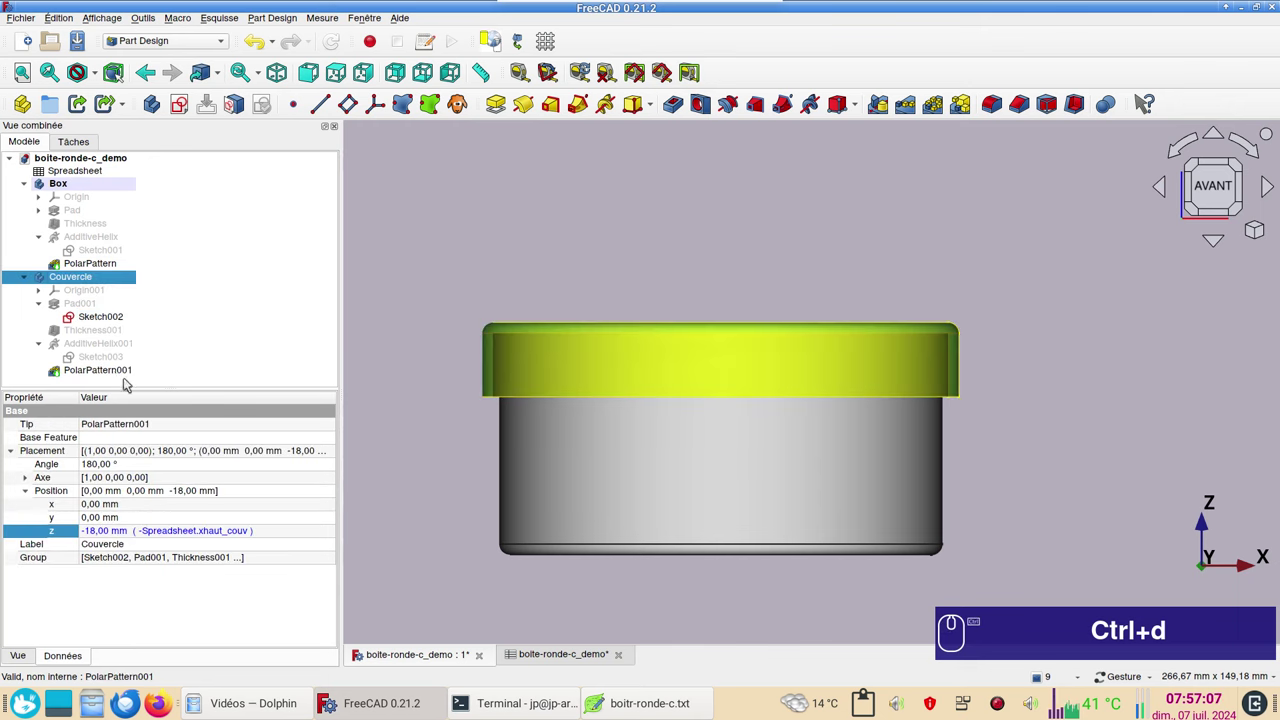
{"action": "key", "text": "ctrl+d"}
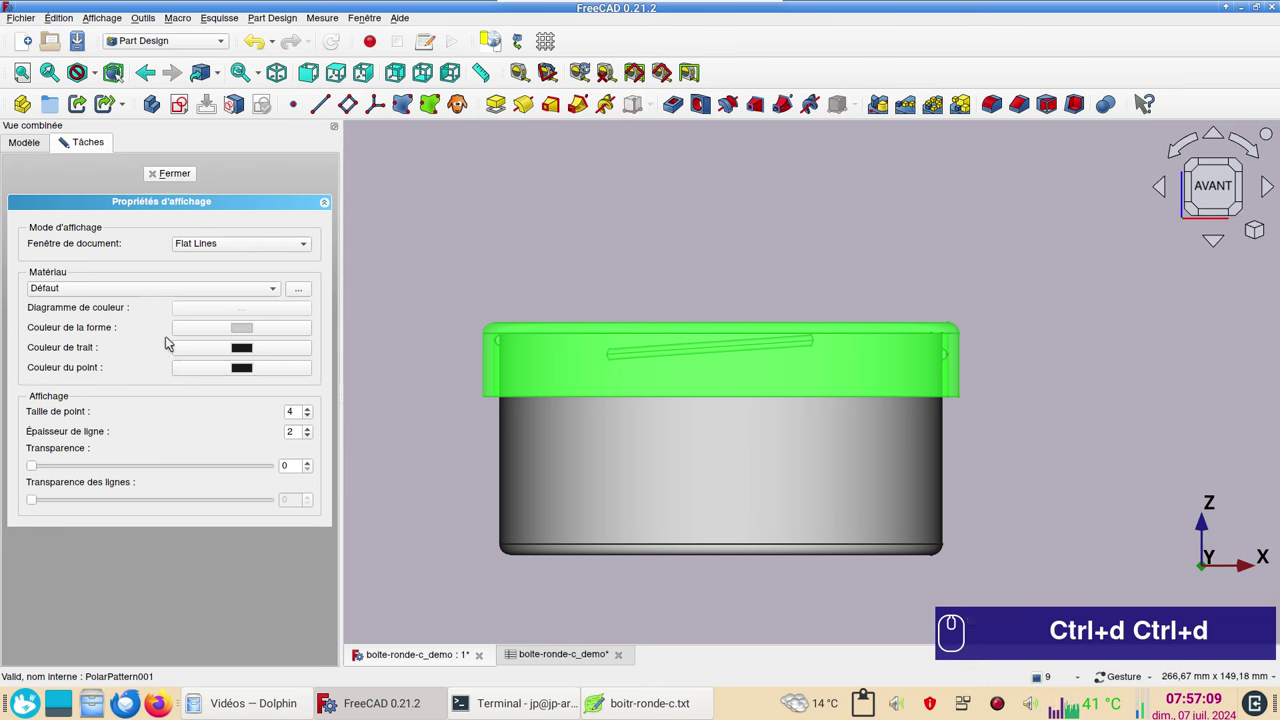
{"action": "left_click_drag", "start_coordinate": [37, 468], "coordinate": [228, 471]}
{"action": "left_click", "coordinate": [252, 328]}
{"action": "left_click", "coordinate": [585, 231]}
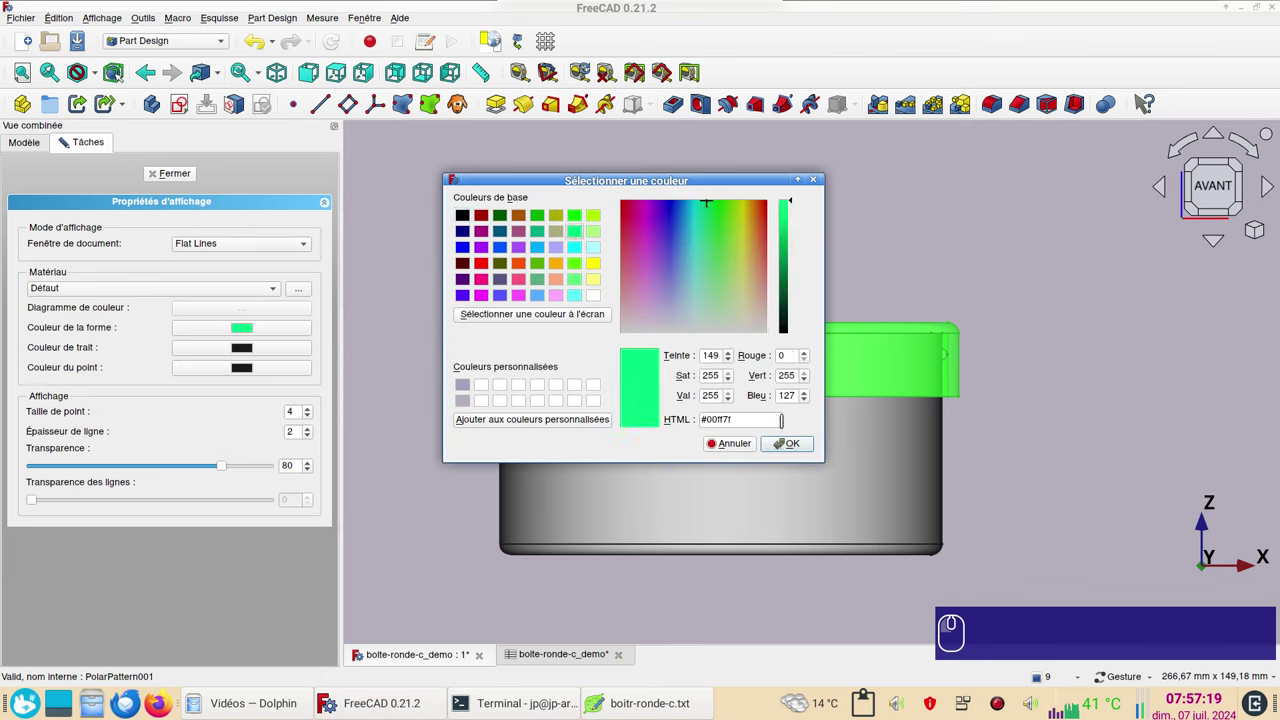
{"action": "left_click", "coordinate": [794, 448]}
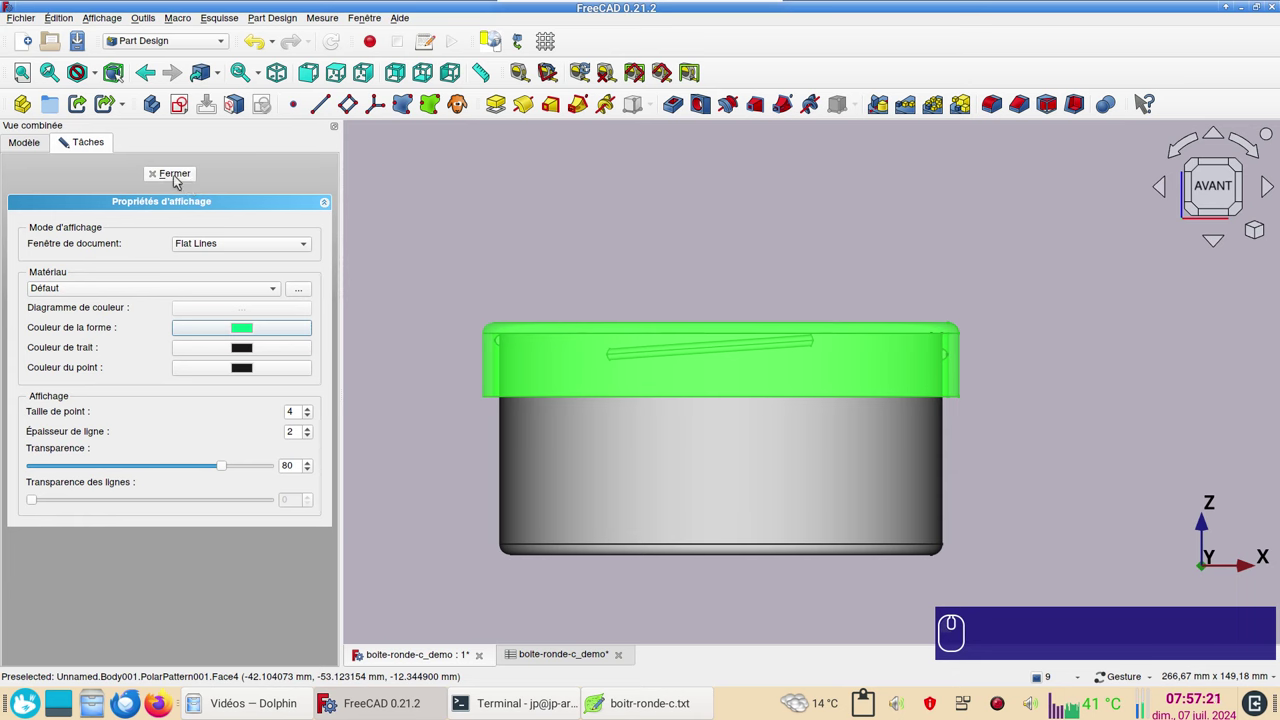
{"action": "left_click", "coordinate": [179, 179]}
Clear the selection and tilt the view to look down on the box.
{"action": "left_click", "coordinate": [531, 223]}
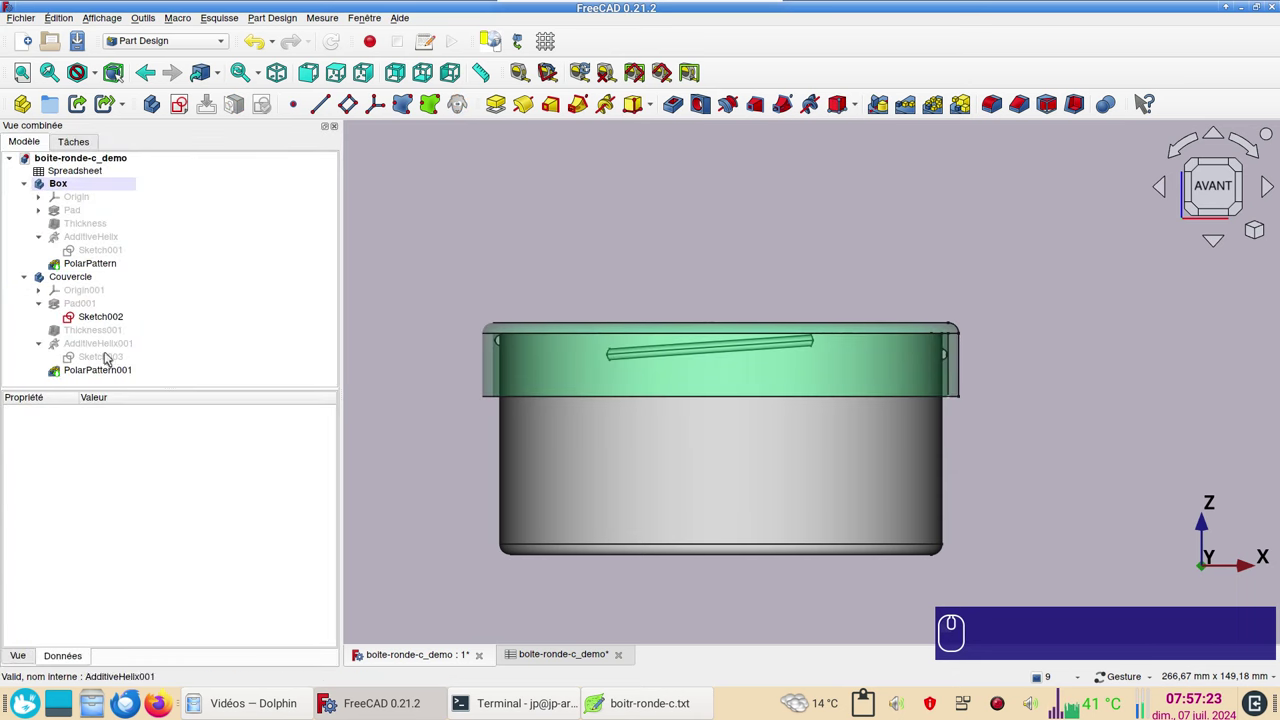
{"action": "left_click", "coordinate": [596, 277]}
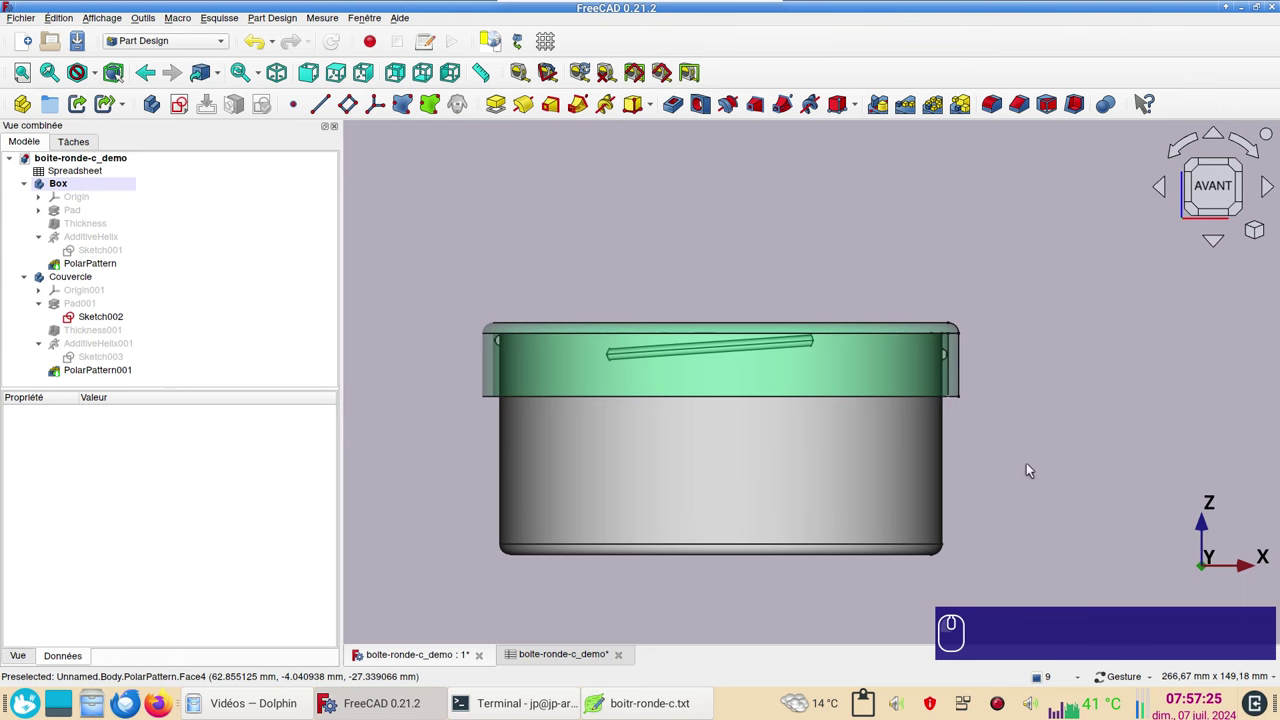
{"action": "left_click_drag", "start_coordinate": [1038, 469], "coordinate": [1056, 337]}
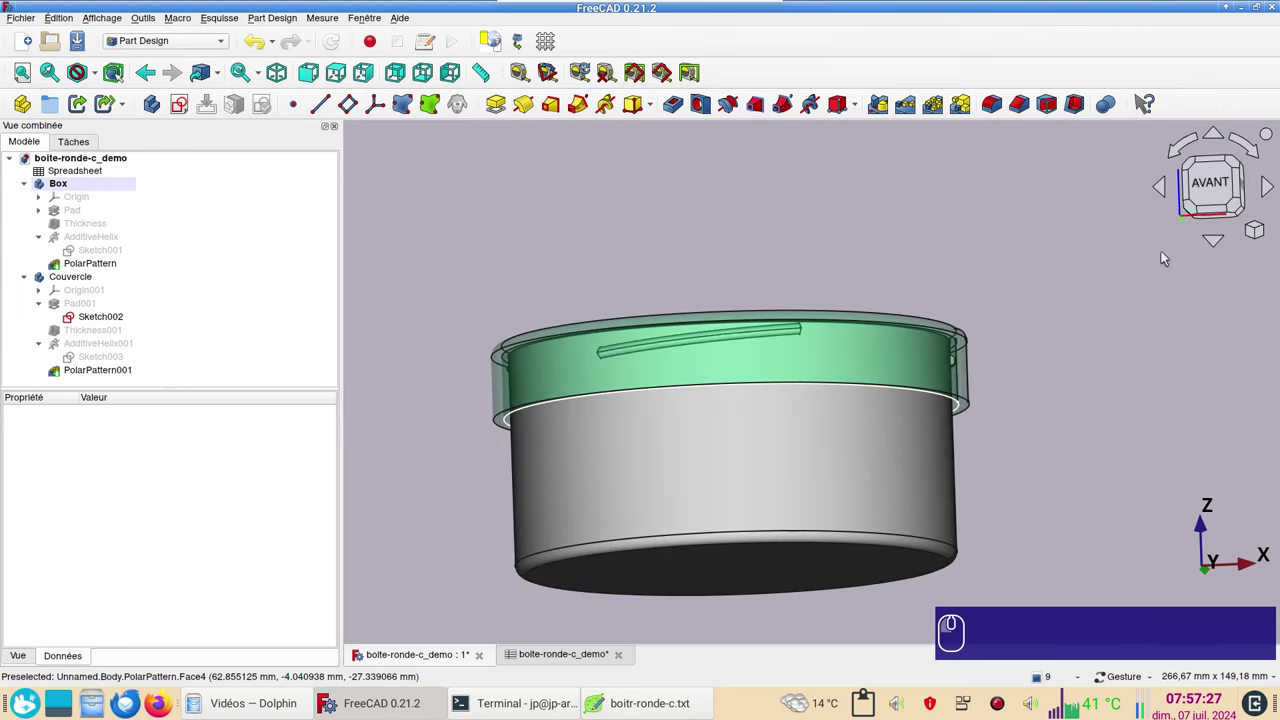
{"action": "left_click", "coordinate": [1217, 178]}
{"action": "scroll", "scroll_direction": "up", "scroll_amount": 3}
{"action": "scroll", "scroll_direction": "up", "scroll_amount": 3}
{"action": "scroll", "scroll_direction": "down", "scroll_amount": 3}
{"action": "left_click", "coordinate": [581, 656]}
{"action": "left_click", "coordinate": [555, 483]}
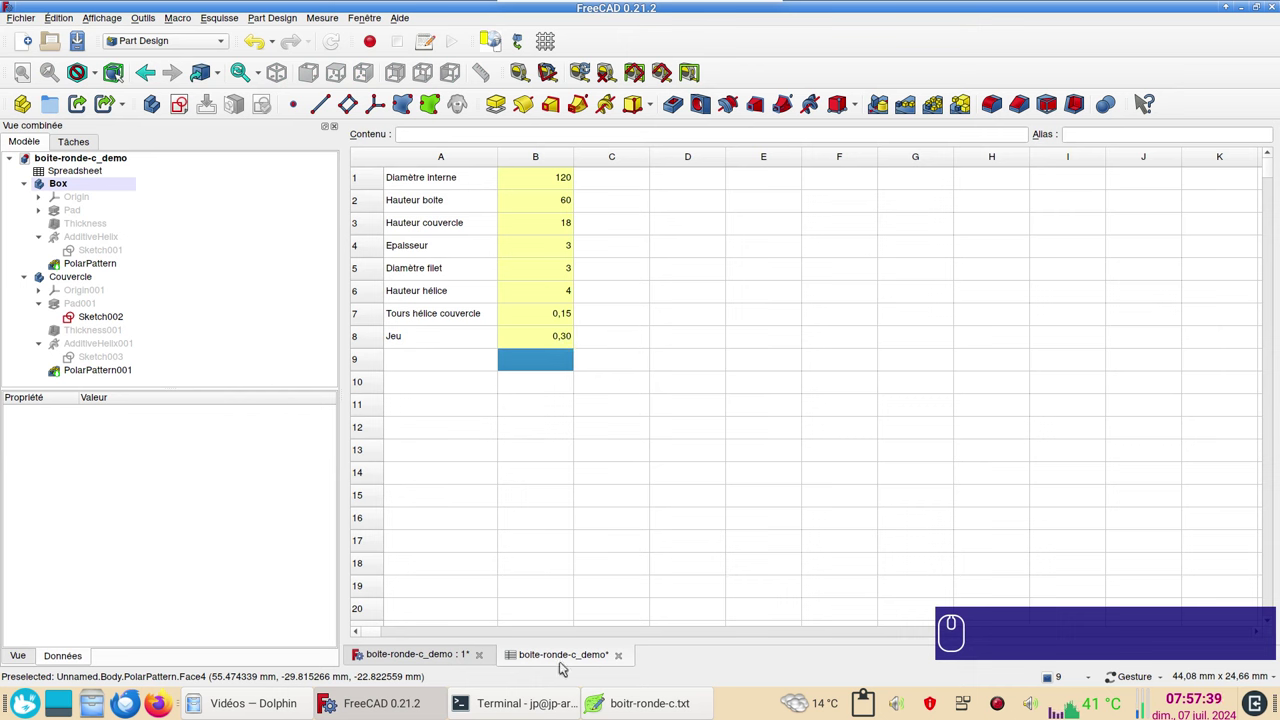
{"action": "left_click", "coordinate": [442, 655]}
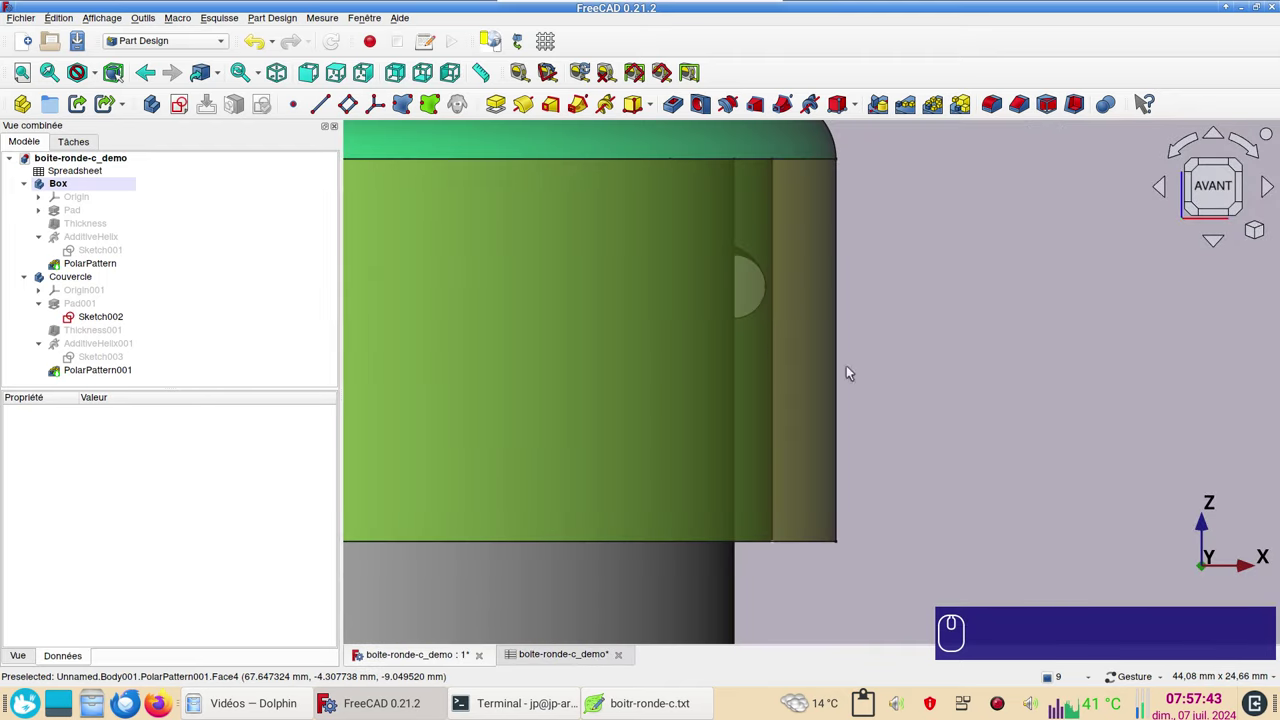
{"action": "scroll", "scroll_direction": "down", "scroll_amount": 3}
{"action": "left_click_drag", "start_coordinate": [743, 320], "coordinate": [816, 341]}
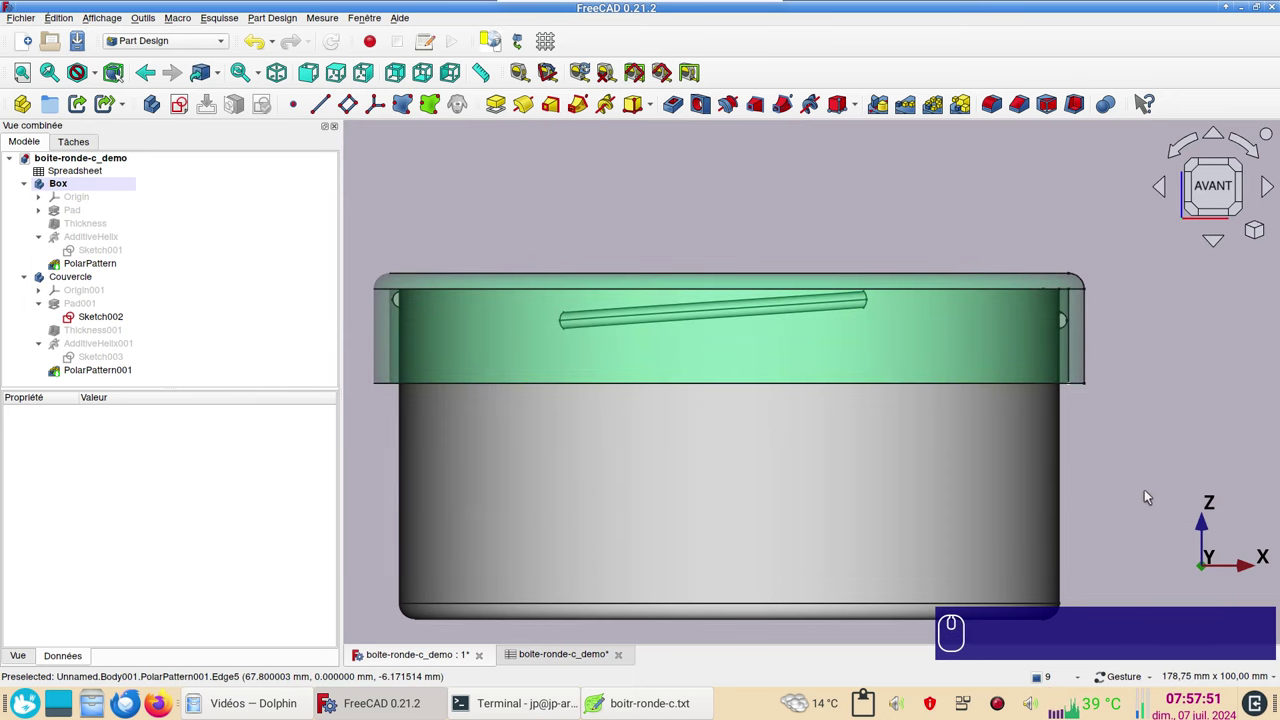
Toggle visibility of the box thread pattern, zoom into the rim and select the lid thread sketch Sketch003.
{"action": "left_click", "coordinate": [1074, 580]}
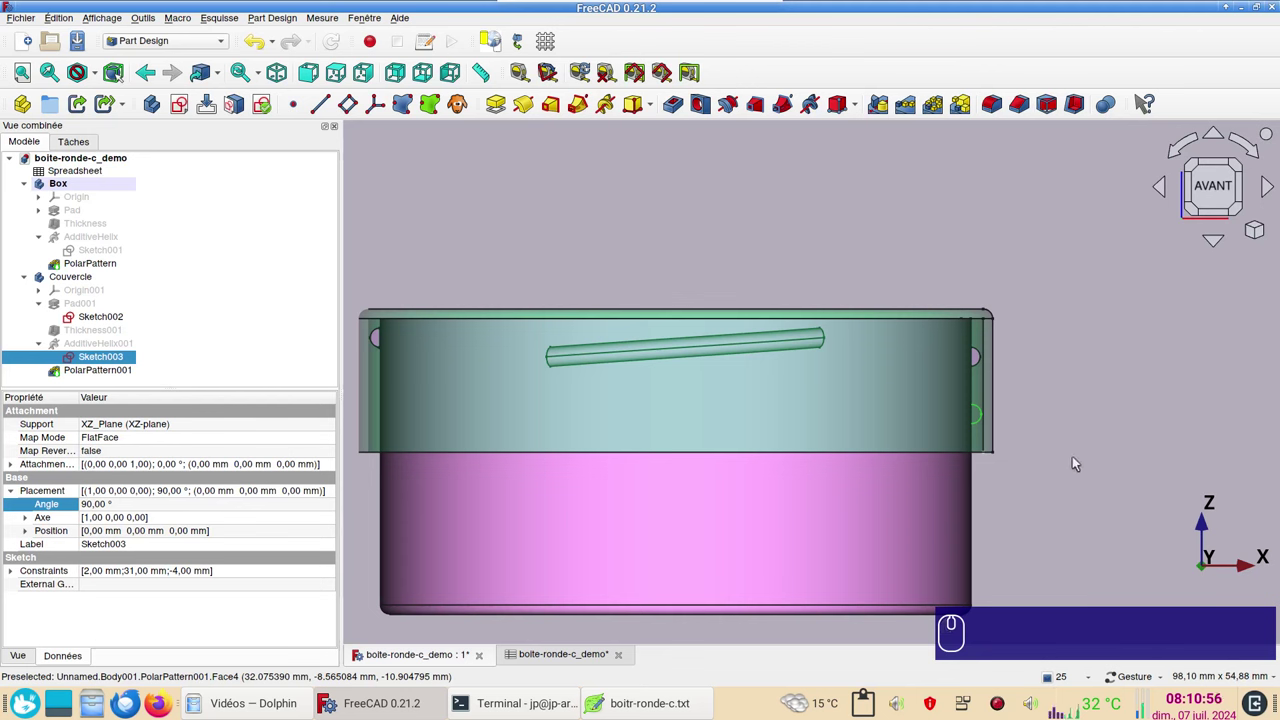
{"action": "left_click", "coordinate": [771, 484]}
{"action": "key", "text": "space"}
{"action": "key", "text": "space"}
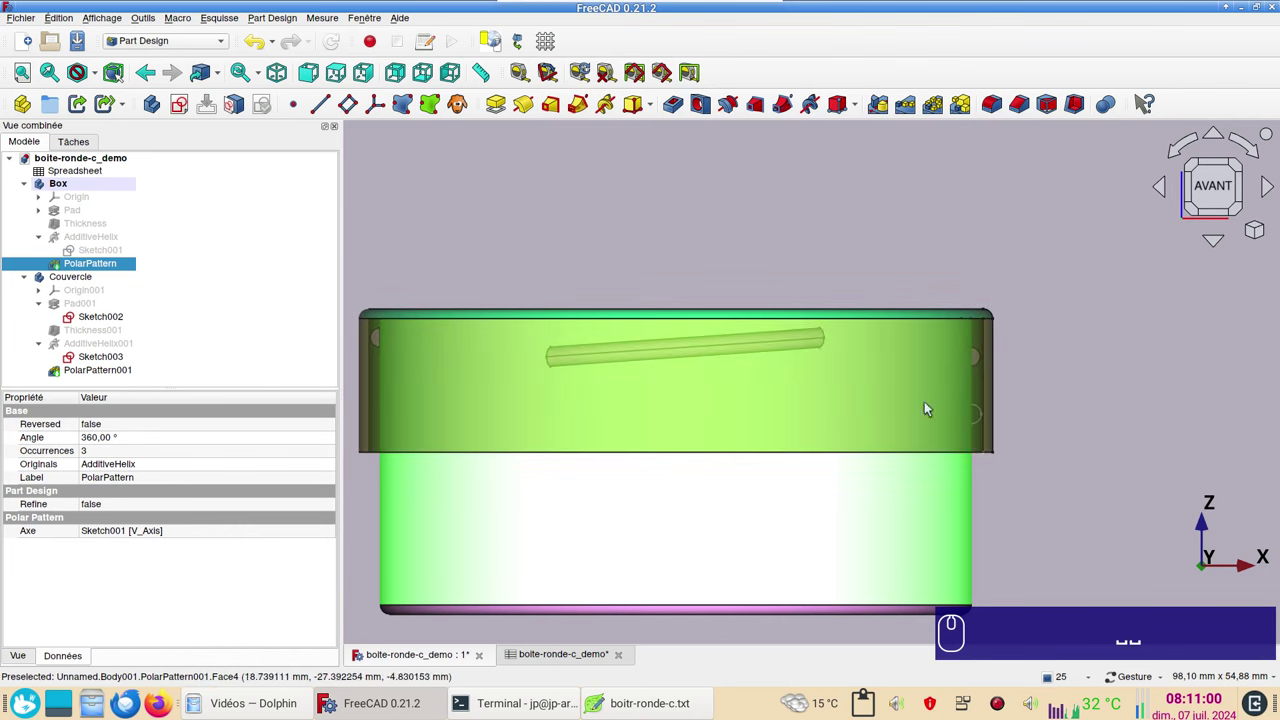
{"action": "scroll", "scroll_direction": "up", "scroll_amount": 3}
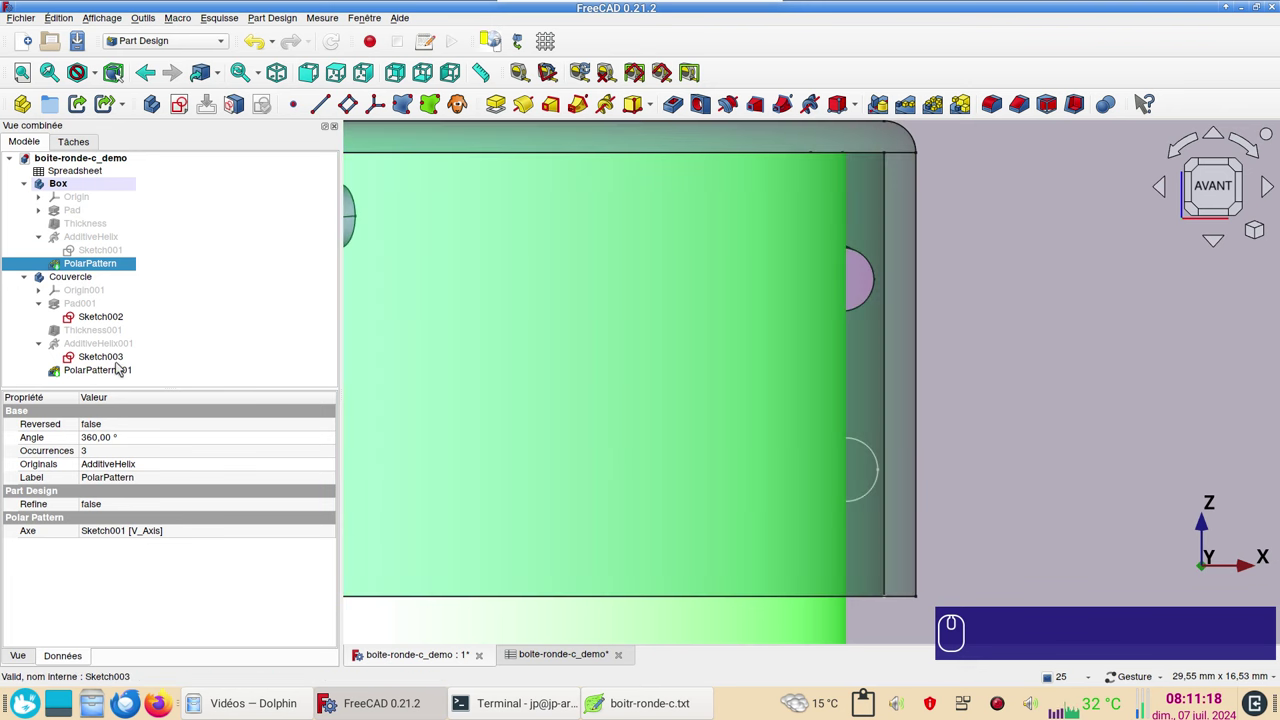
{"action": "left_click", "coordinate": [119, 357]}
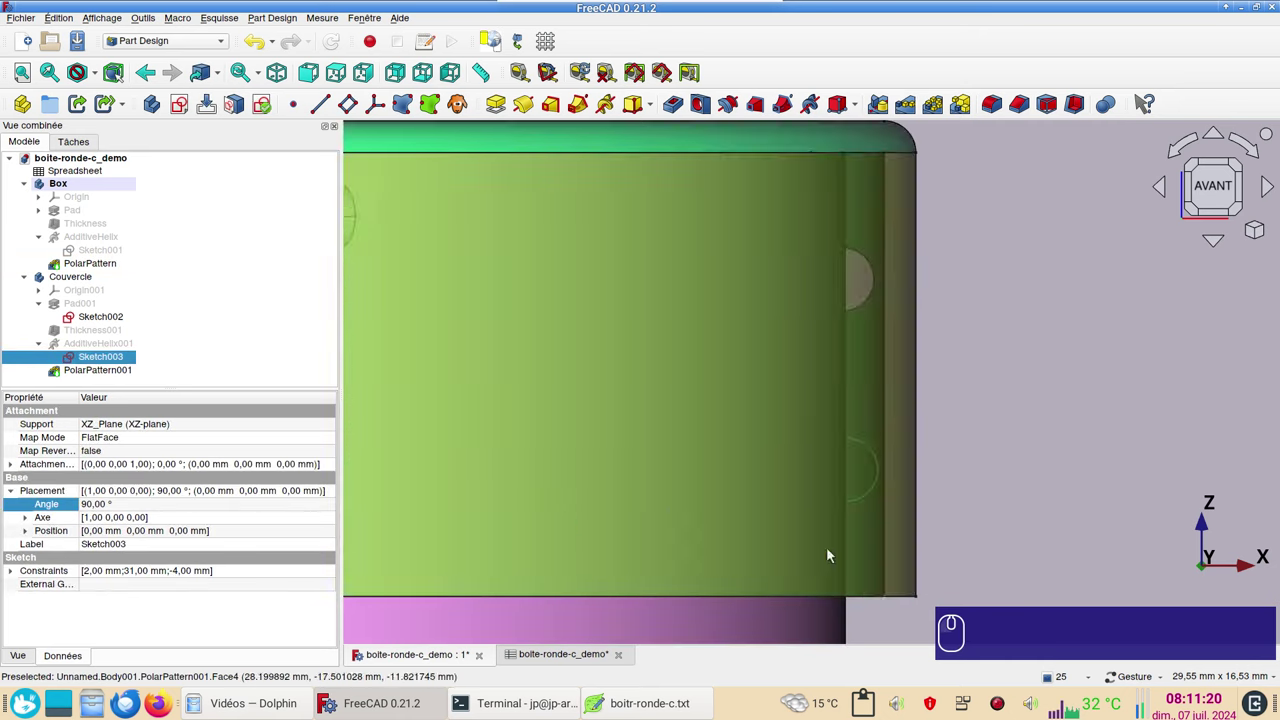
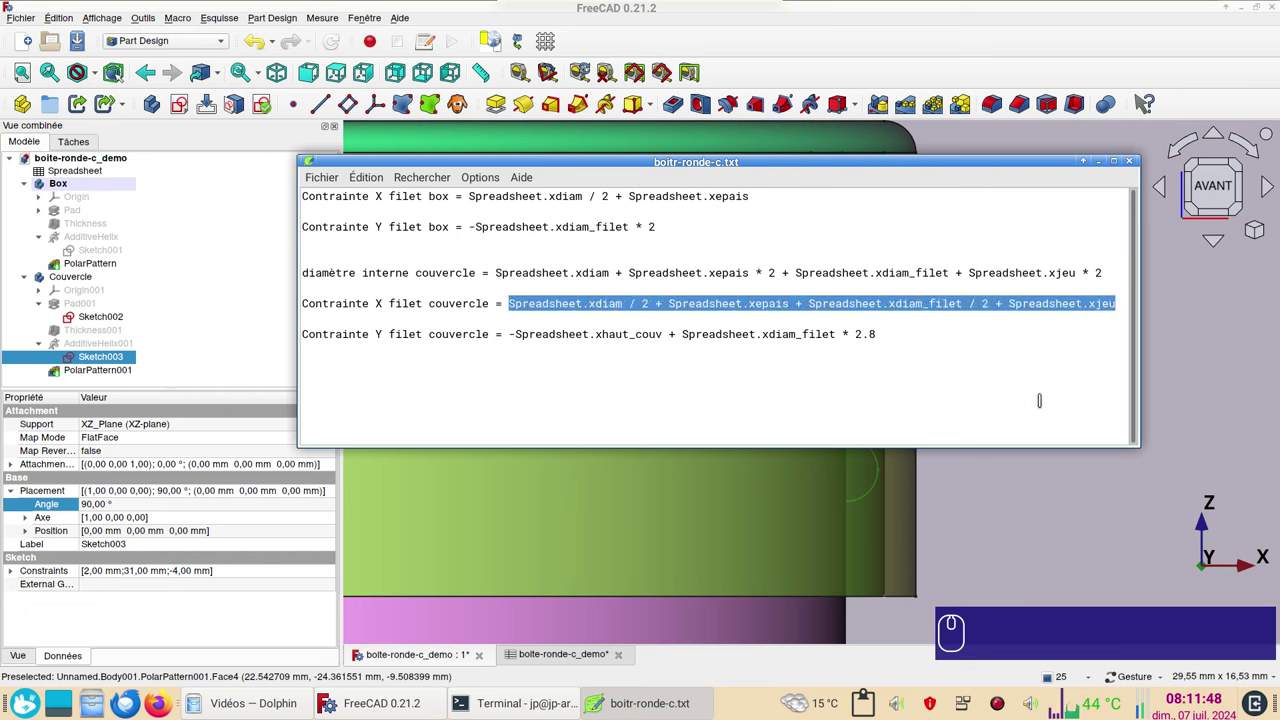
Paste the X position formula into Sketch003's 31 mm horizontal constraint, giving 32.20 mm.
{"action": "key", "text": "ctrl+c"}
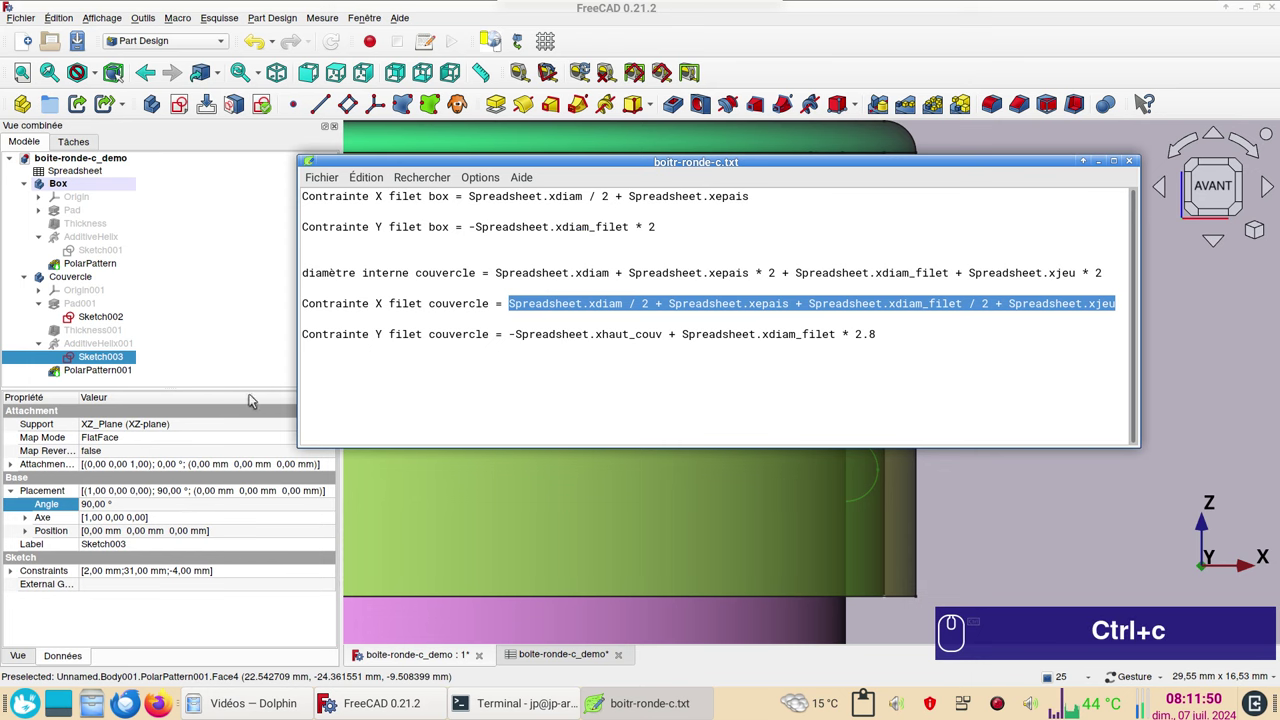
{"action": "left_click", "coordinate": [125, 356]}
{"action": "double_click", "coordinate": [125, 356]}
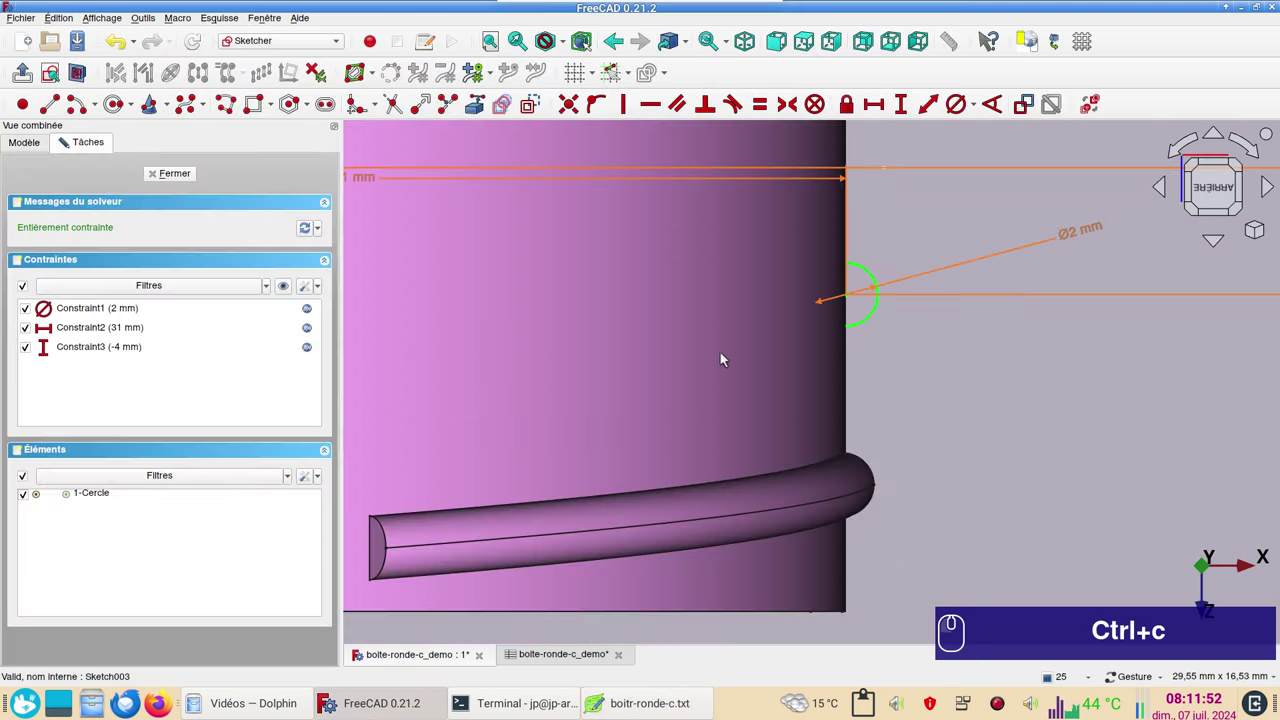
{"action": "scroll", "scroll_direction": "down", "scroll_amount": 3}
{"action": "scroll", "scroll_direction": "down", "scroll_amount": 3}
{"action": "left_click_drag", "start_coordinate": [649, 368], "coordinate": [601, 447]}
{"action": "left_click", "coordinate": [602, 449]}
{"action": "left_click", "coordinate": [781, 461]}
{"action": "key", "text": "ctrl+v"}
{"action": "left_click_drag", "start_coordinate": [800, 434], "coordinate": [676, 407]}
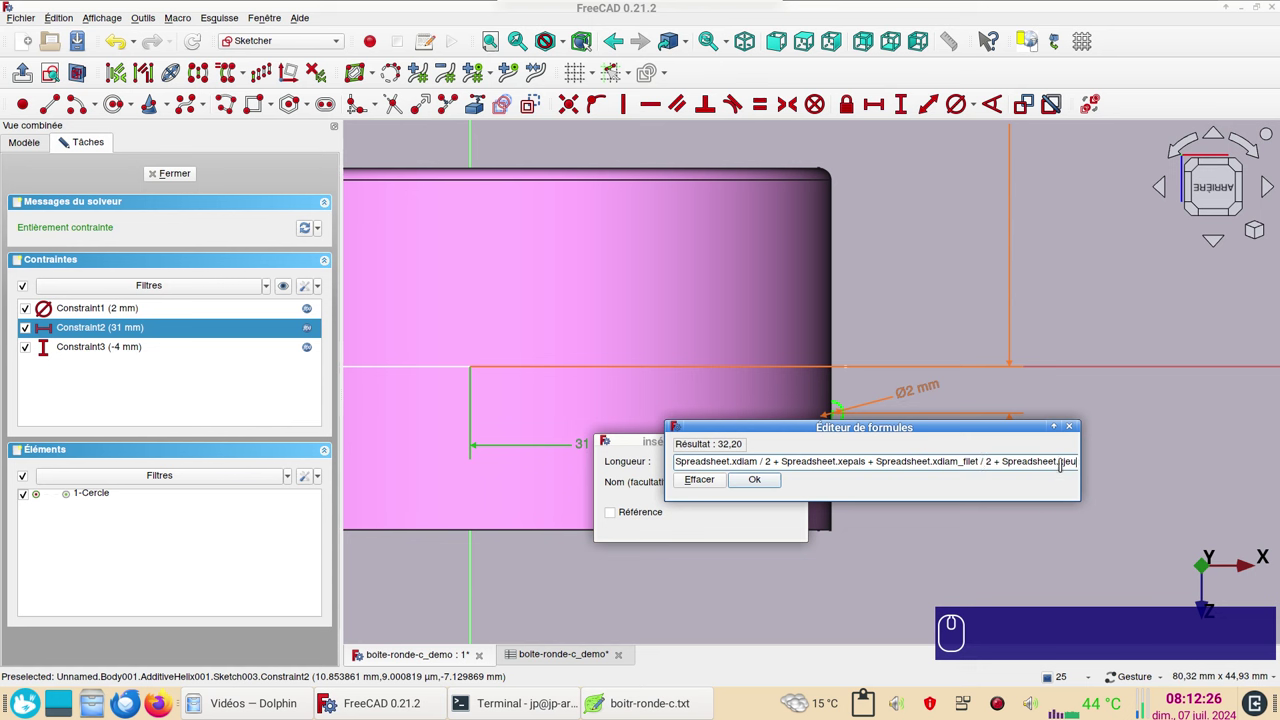
{"action": "left_click", "coordinate": [769, 484]}
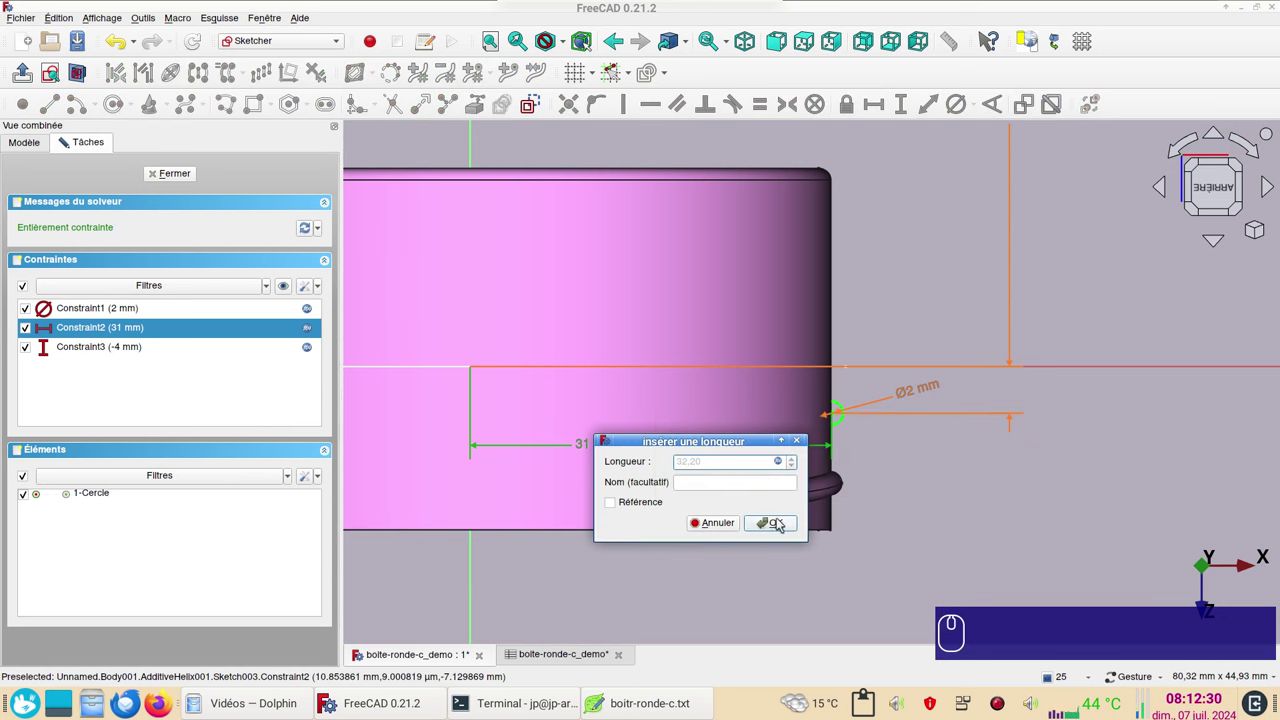
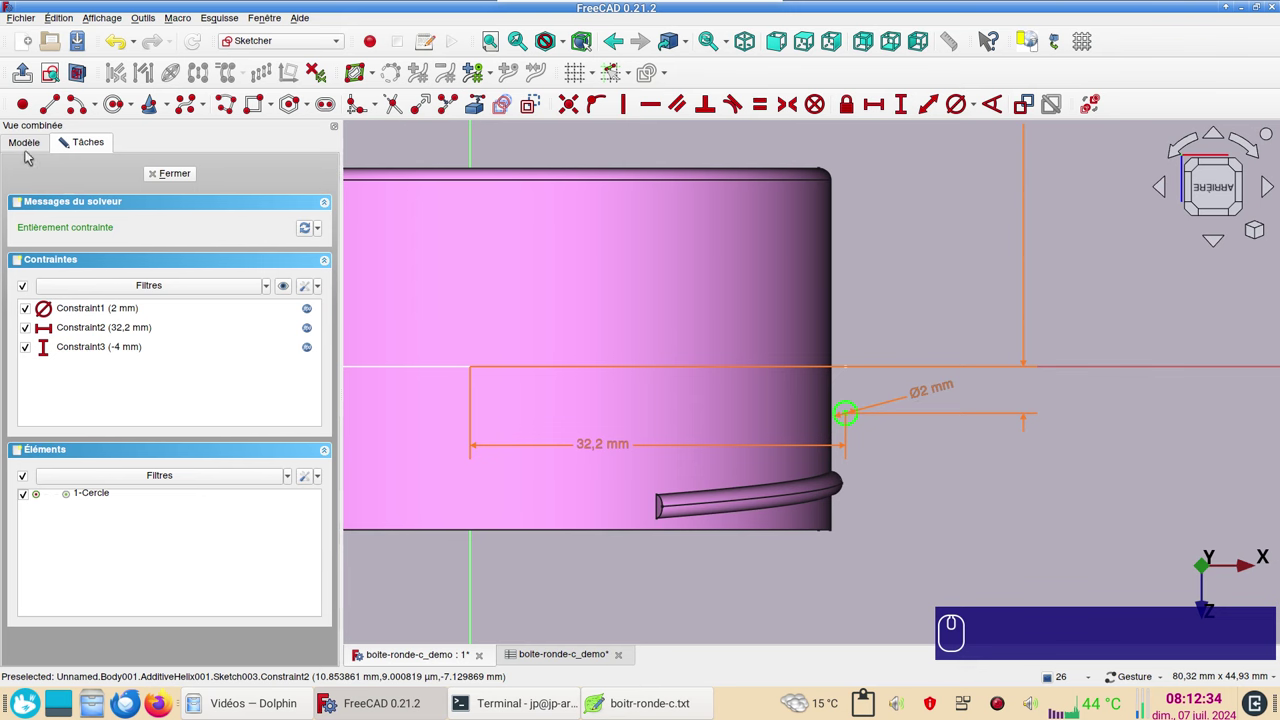
Show the lid body, reframe the view and copy the Y position formula from the notes.
{"action": "left_click", "coordinate": [33, 153]}
{"action": "left_click", "coordinate": [103, 371]}
{"action": "key", "text": "space"}
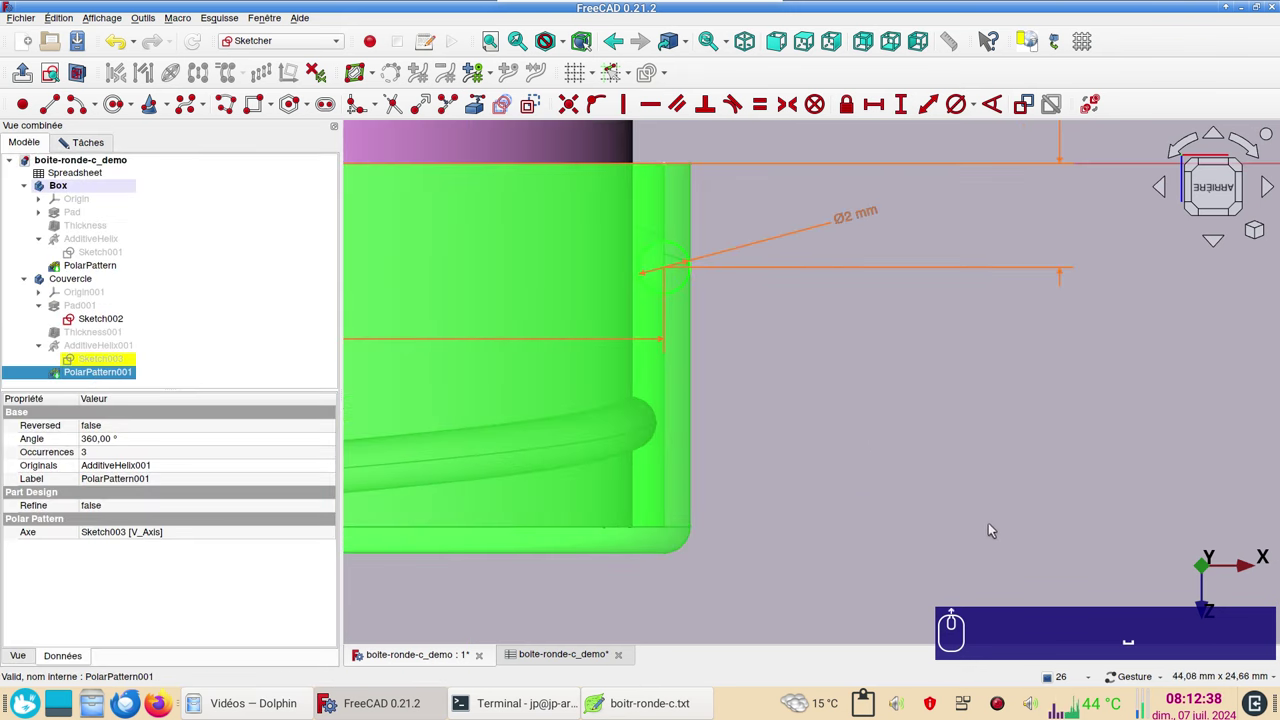
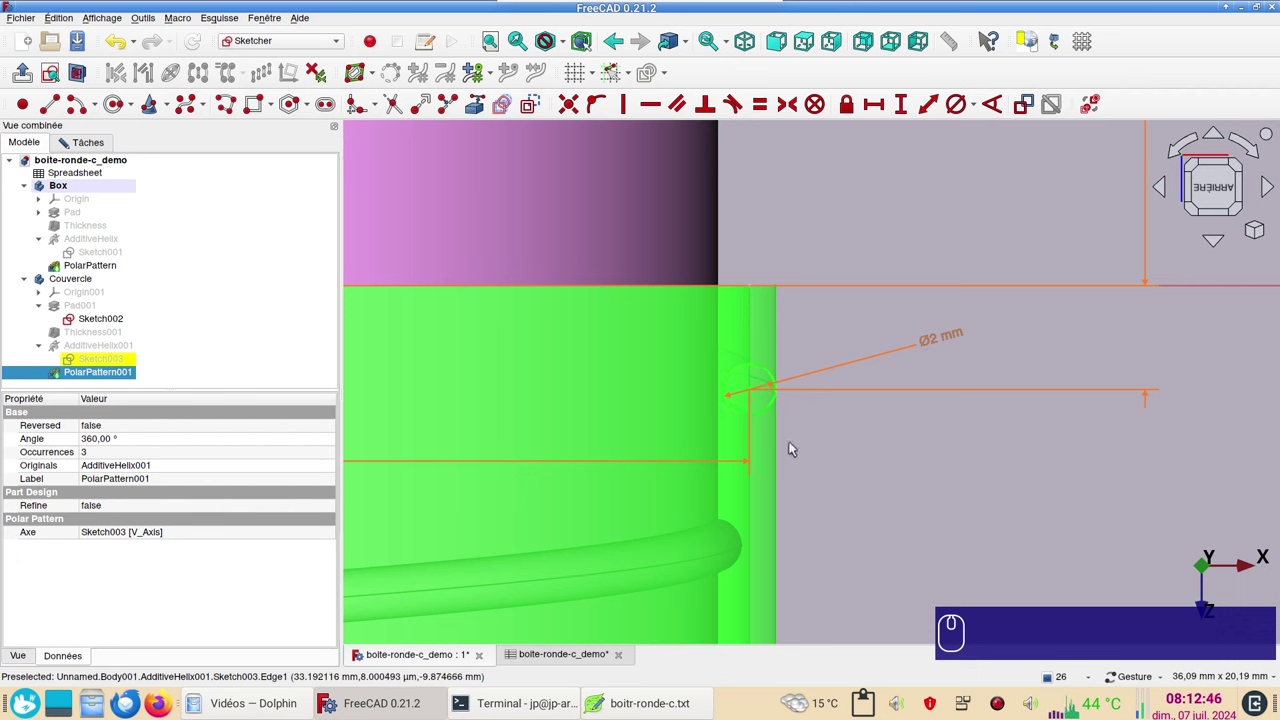
{"action": "scroll", "scroll_direction": "down", "scroll_amount": 3}
{"action": "left_click_drag", "start_coordinate": [981, 535], "coordinate": [922, 211]}
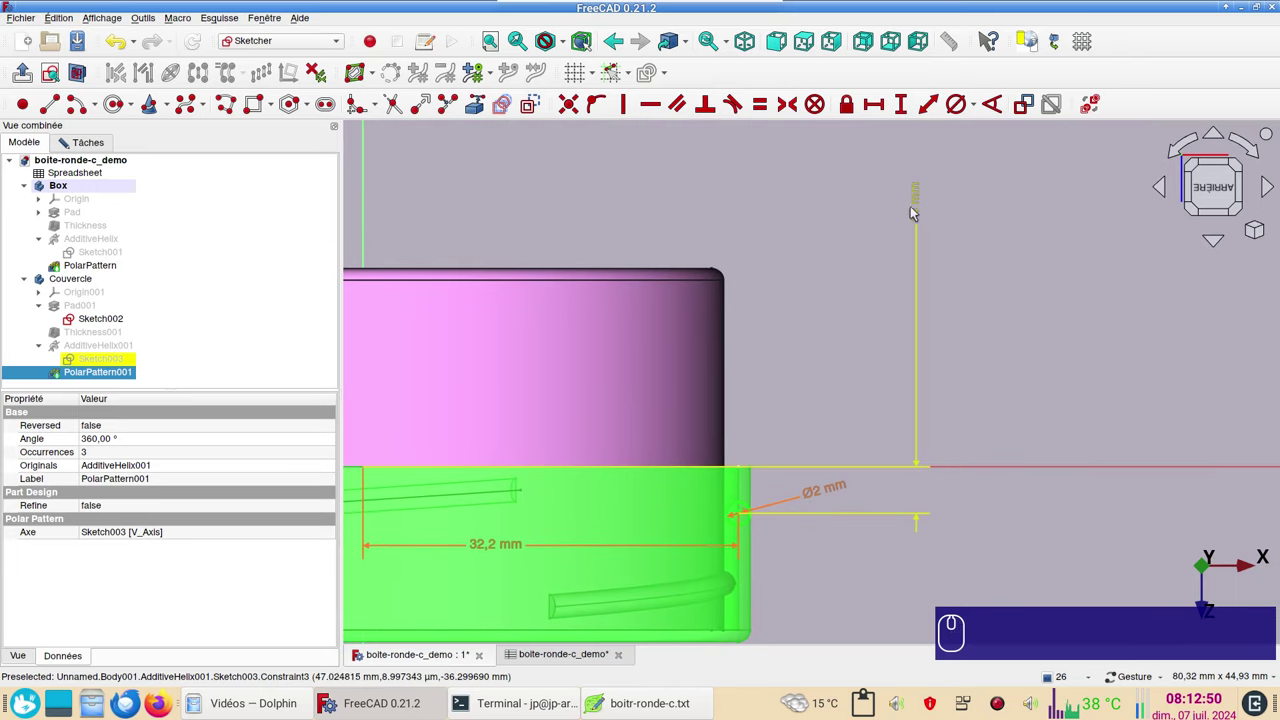
{"action": "left_click", "coordinate": [630, 703]}
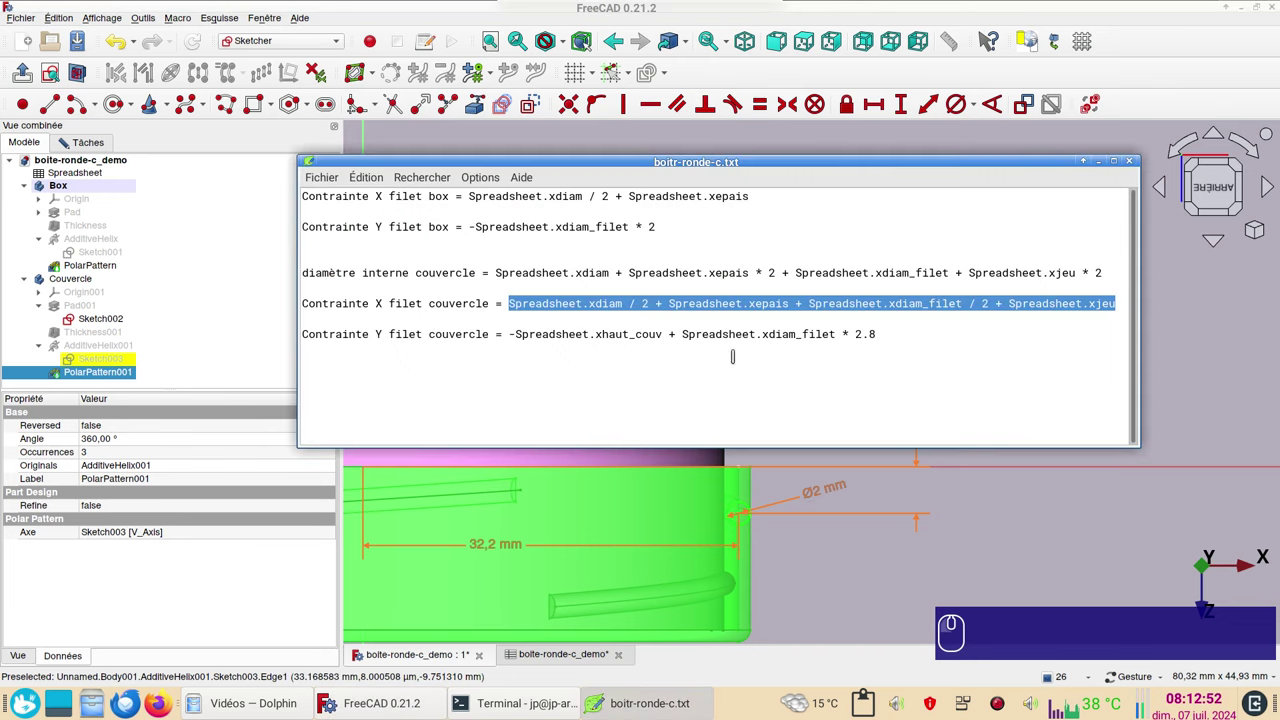
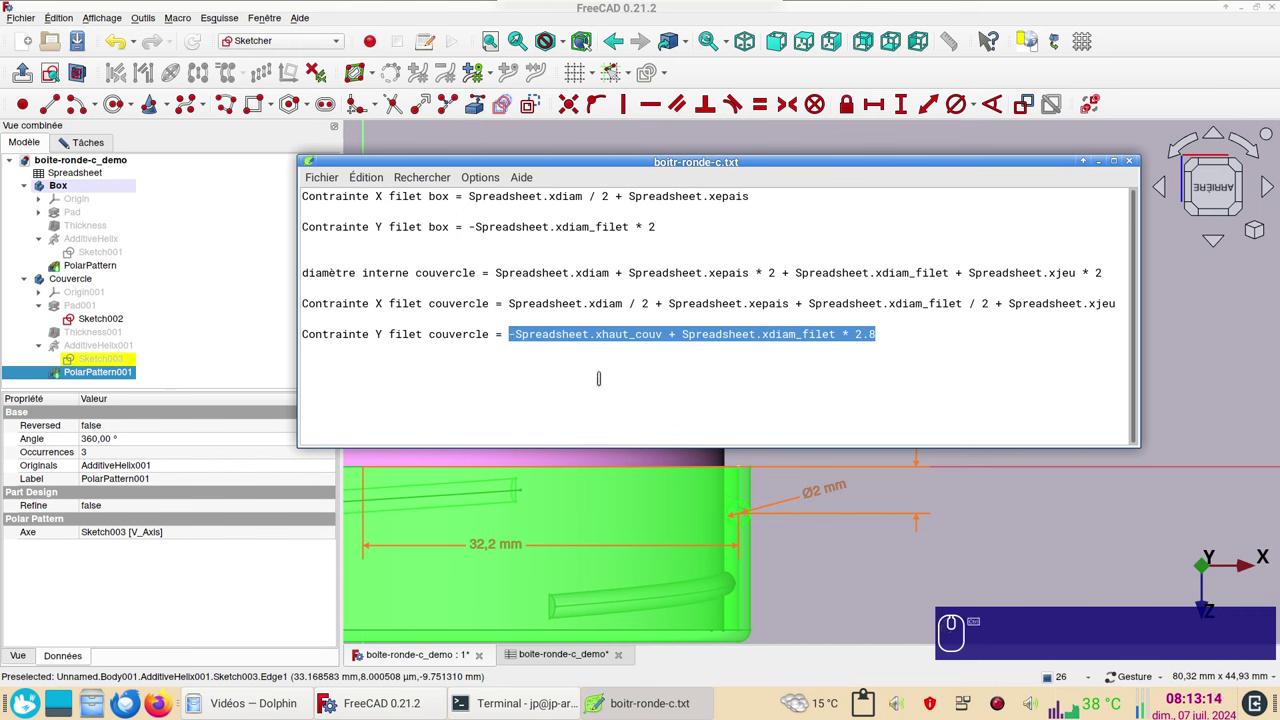
{"action": "key", "text": "ctrl+c"}
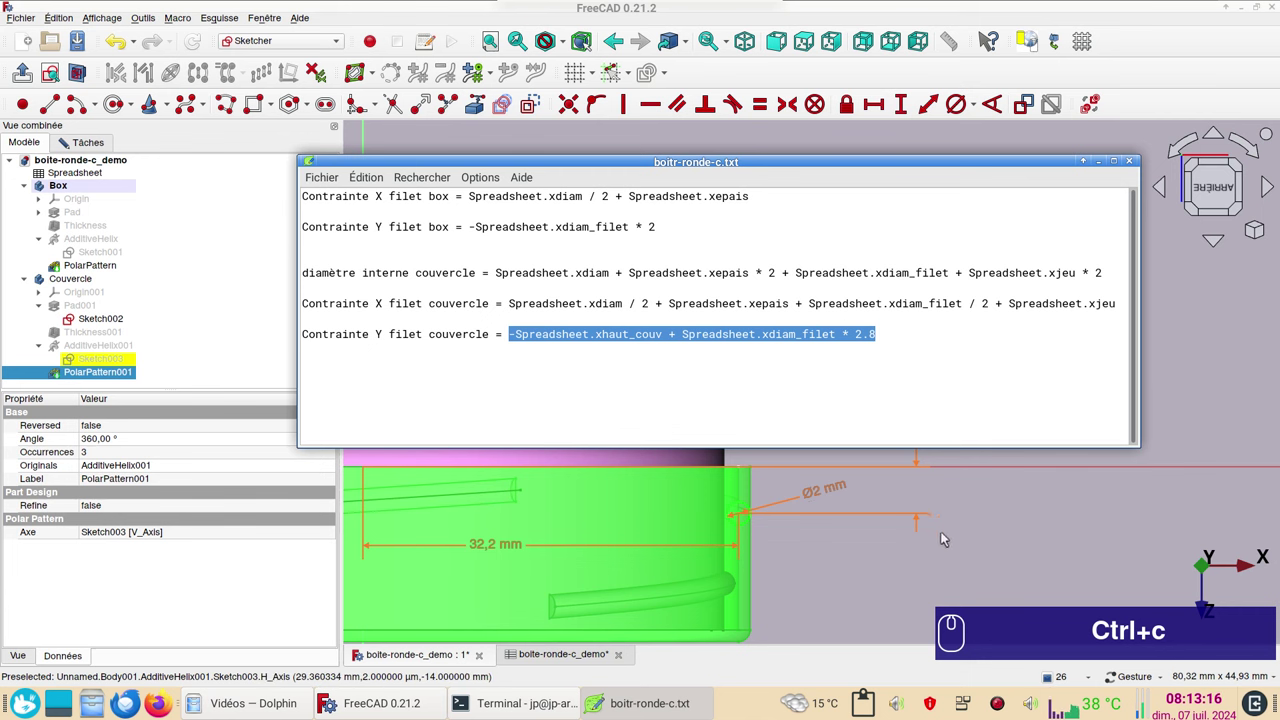
Paste the Y position formula into the -4 mm vertical constraint, giving -8.40 mm, and confirm.
{"action": "left_click", "coordinate": [850, 565]}
{"action": "left_click", "coordinate": [922, 204]}
{"action": "left_click", "coordinate": [1015, 205]}
{"action": "left_click", "coordinate": [874, 230]}
{"action": "key", "text": "ctrl+v"}
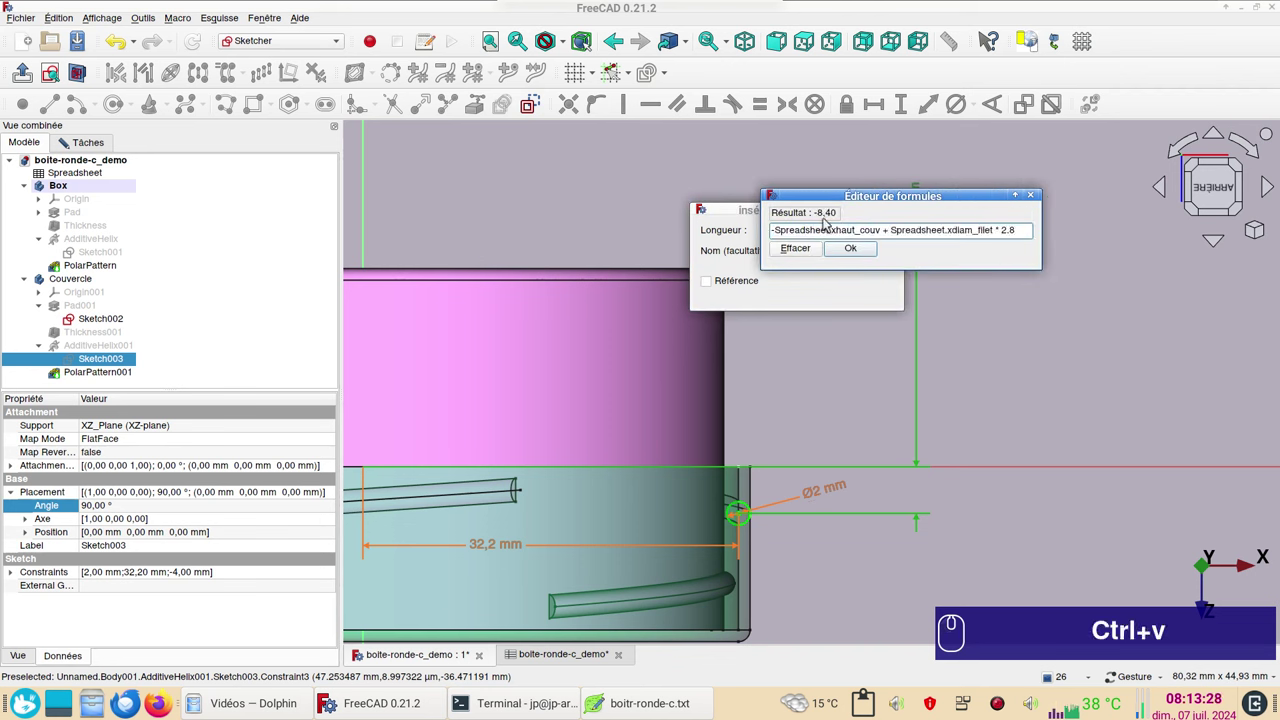
{"action": "left_click", "coordinate": [861, 248]}
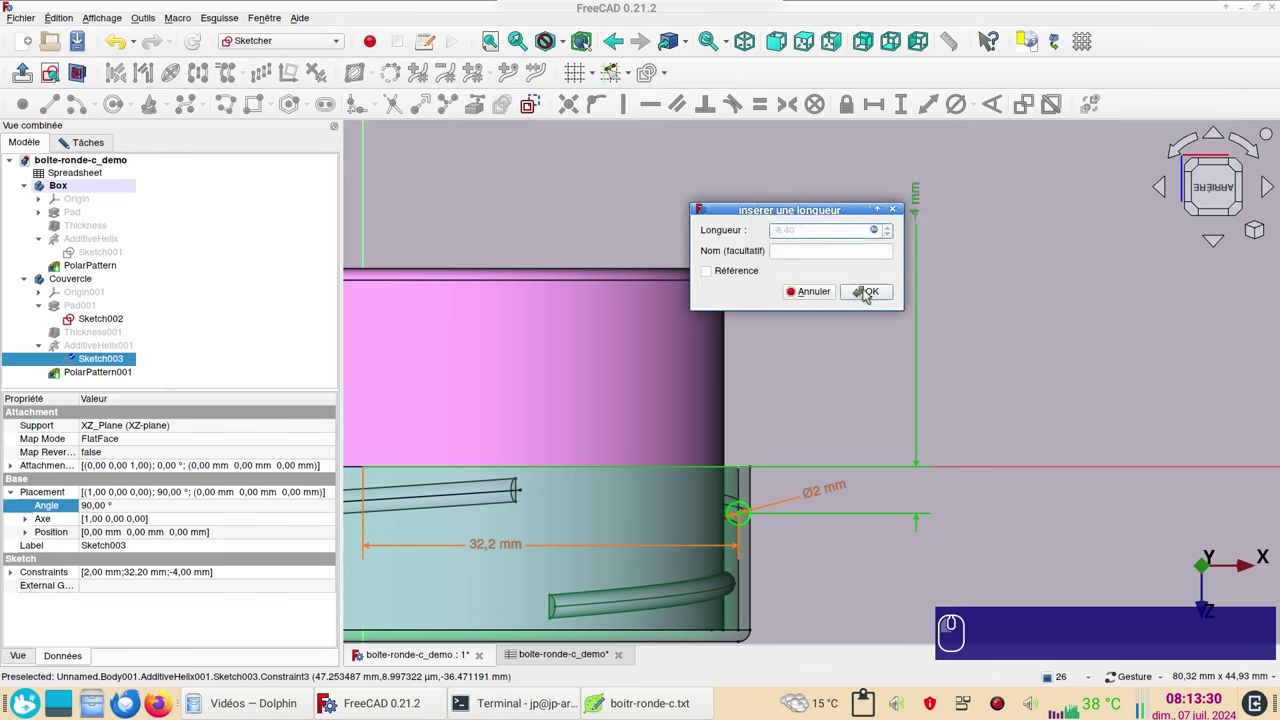
{"action": "left_click", "coordinate": [872, 296]}
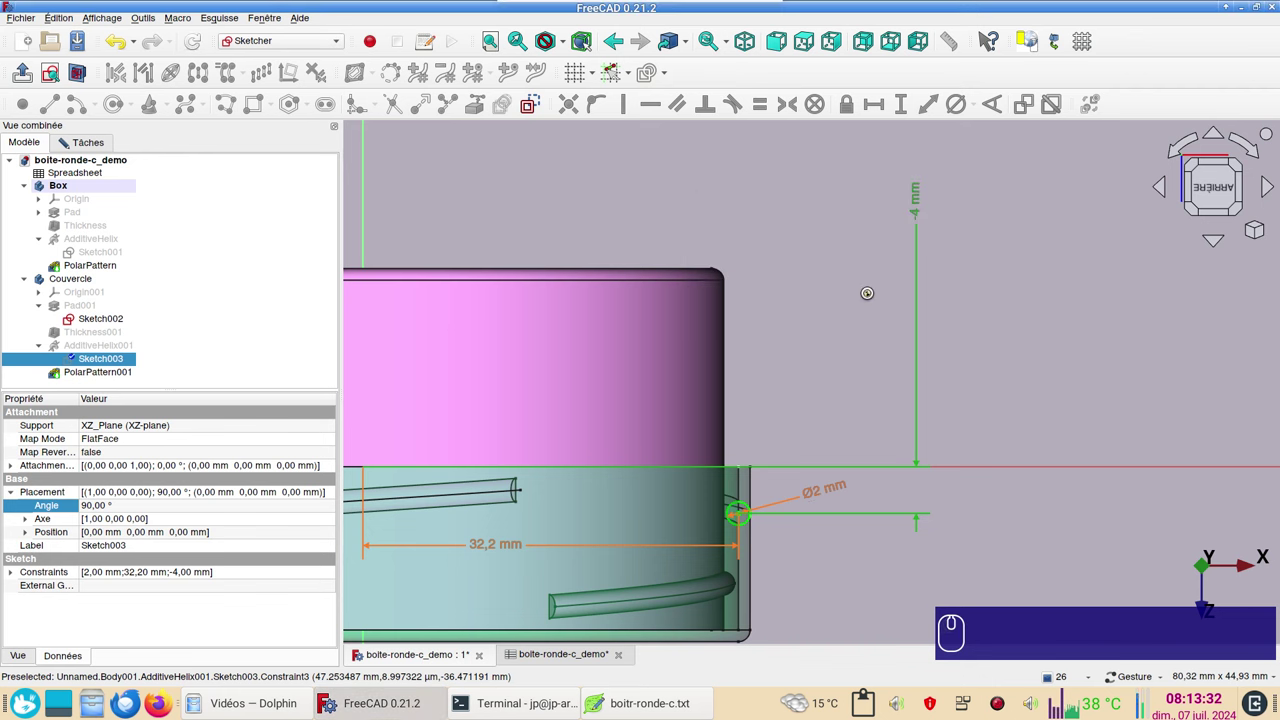
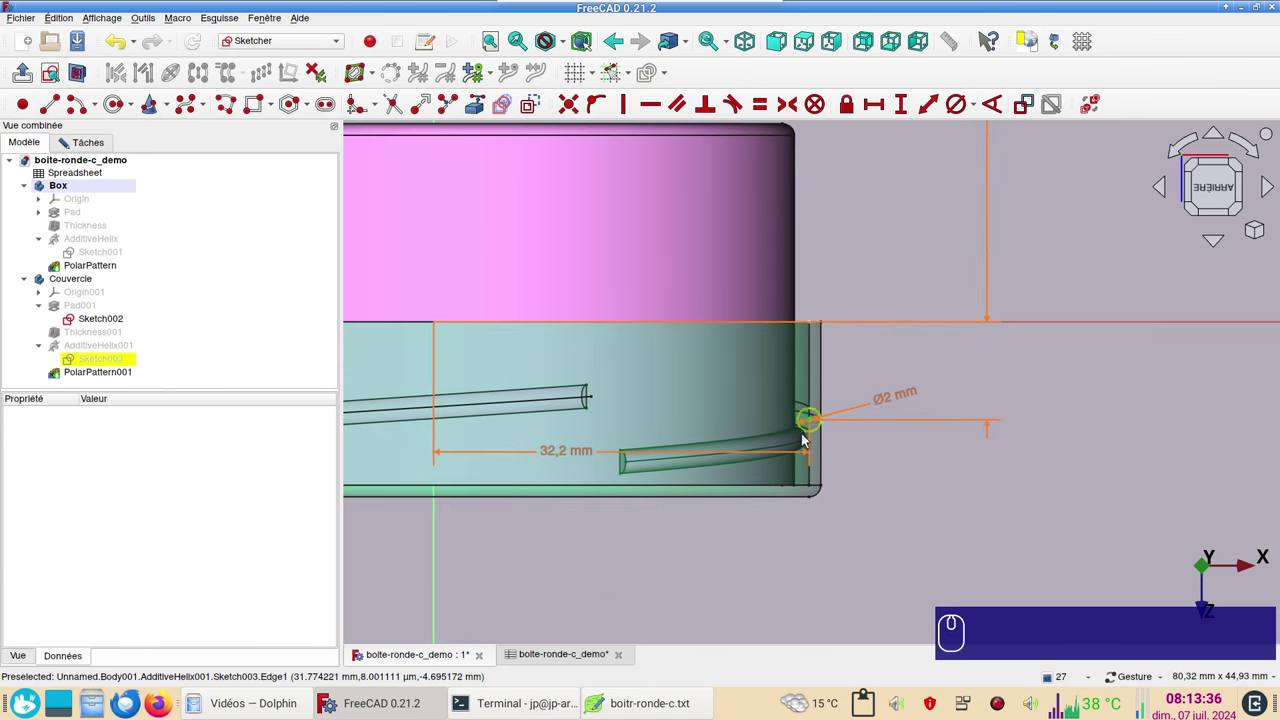
Close the lid thread sketch and zoom in on the thread at the box rim.
{"action": "left_click", "coordinate": [98, 147]}
{"action": "left_click", "coordinate": [186, 181]}
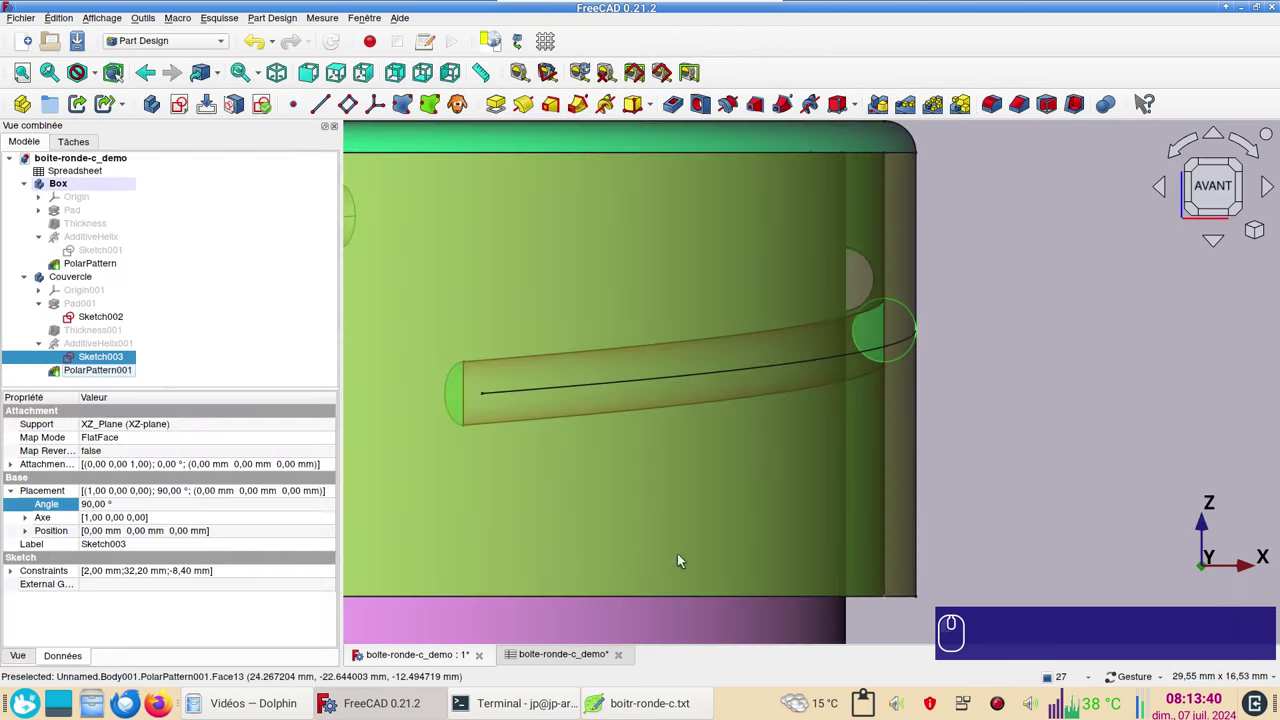
{"action": "scroll", "scroll_direction": "down", "scroll_amount": 3}
{"action": "scroll", "scroll_direction": "up", "scroll_amount": 3}
{"action": "scroll", "scroll_direction": "down", "scroll_amount": 3}
{"action": "scroll", "scroll_direction": "down", "scroll_amount": 3}
{"action": "left_click", "coordinate": [1223, 200]}
{"action": "type", "text": "a&"}
Toggle wireframe draw style to check the thread, orbit to an angled view and select Box.
{"action": "left_click", "coordinate": [925, 508]}
{"action": "left_click", "coordinate": [962, 504]}
{"action": "type", "text": "&"}
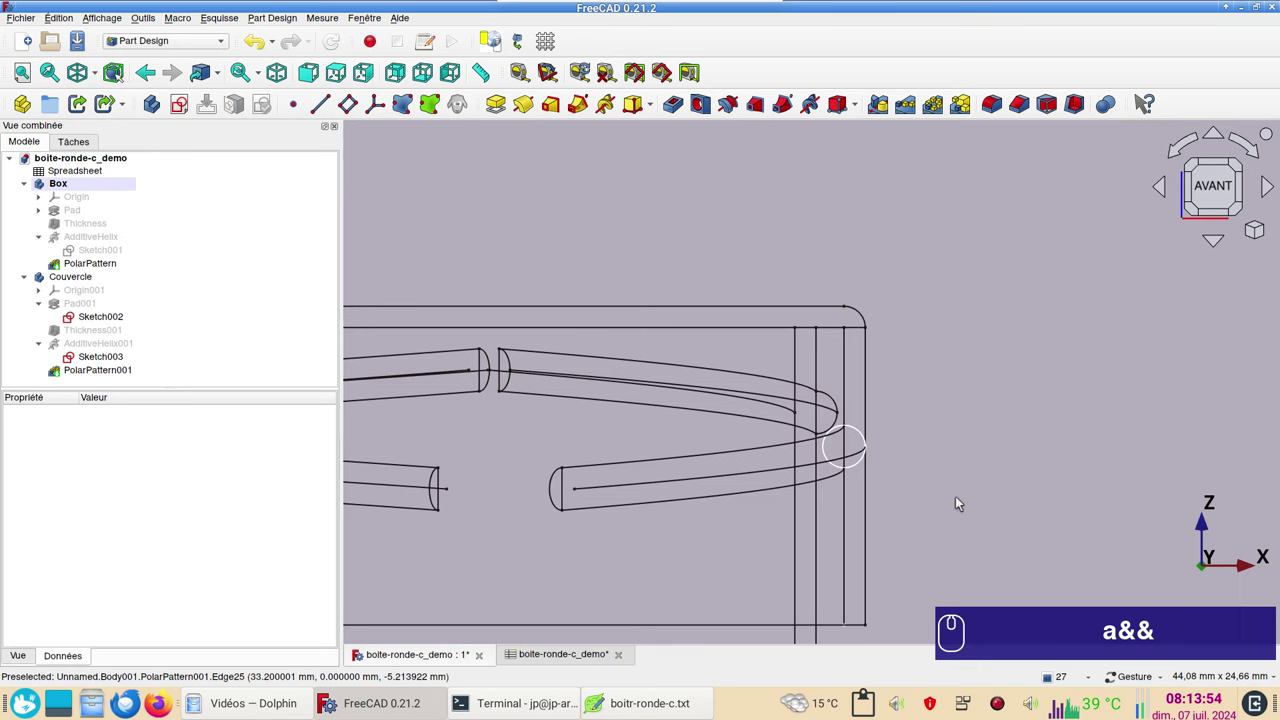
{"action": "type", "text": "&"}
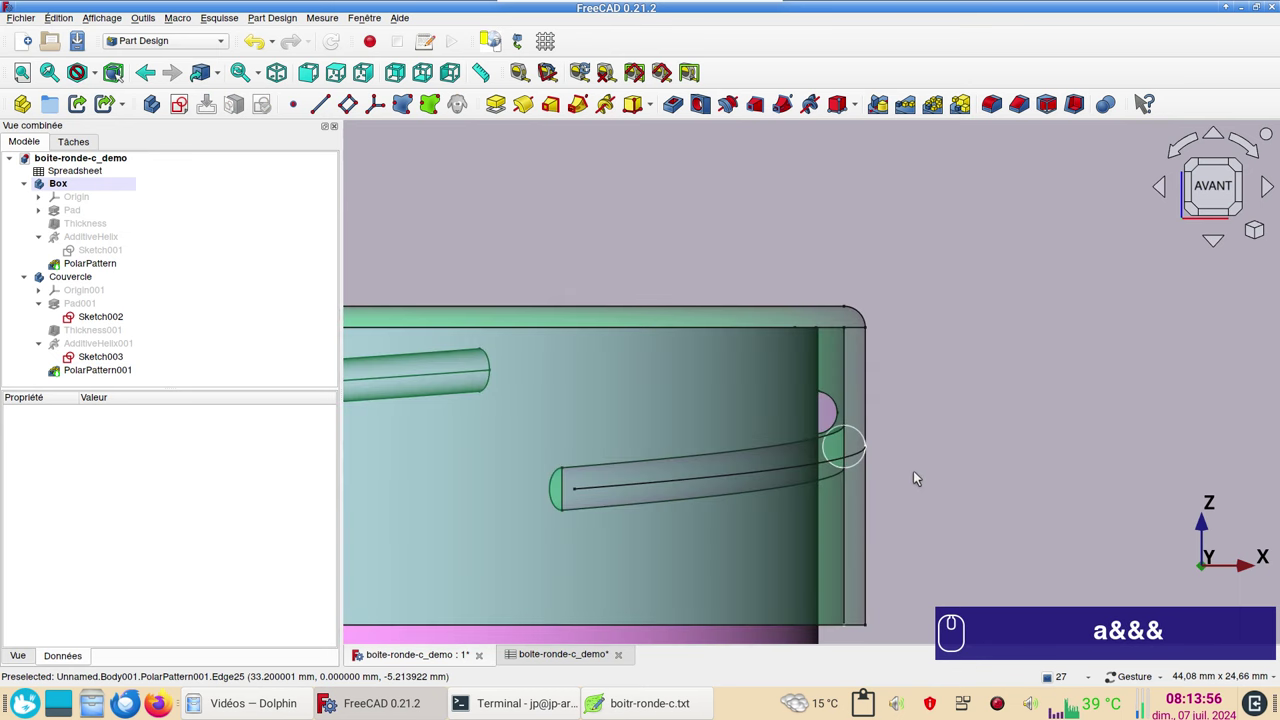
{"action": "left_click_drag", "start_coordinate": [1042, 459], "coordinate": [926, 454]}
{"action": "scroll", "scroll_direction": "down", "scroll_amount": 3}
{"action": "left_click", "coordinate": [78, 187]}
{"action": "left_click", "coordinate": [116, 466]}
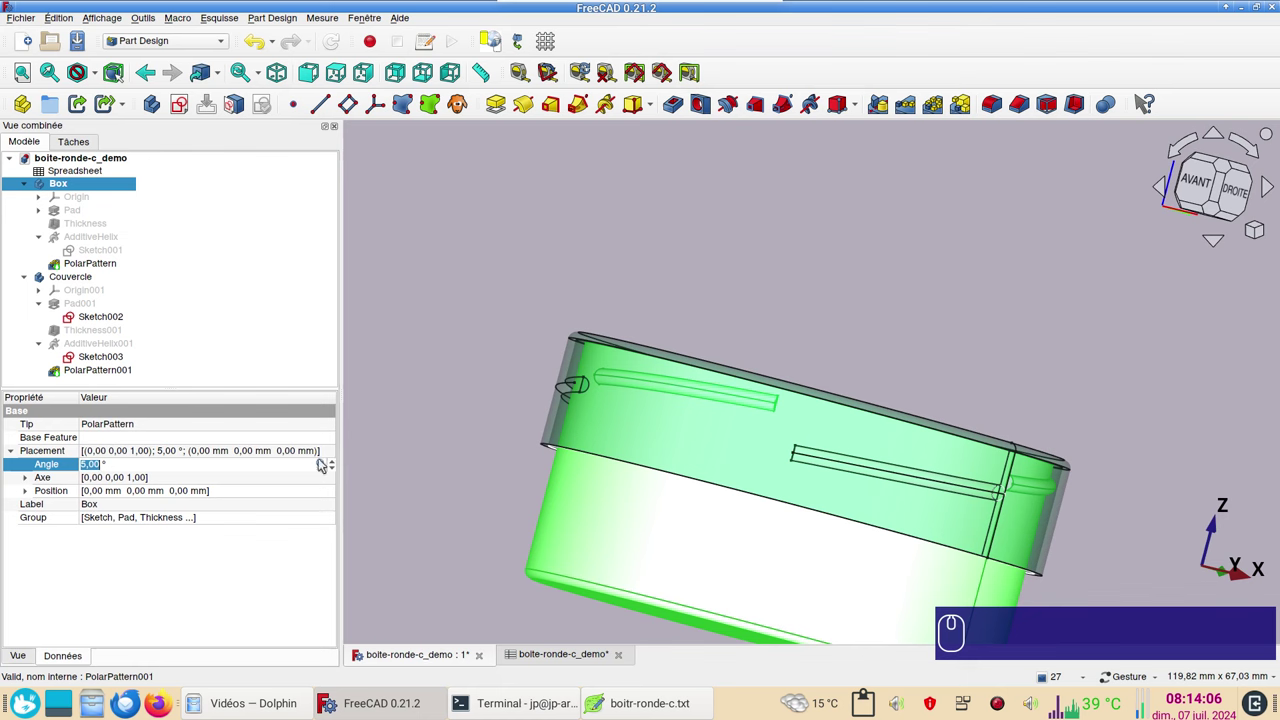
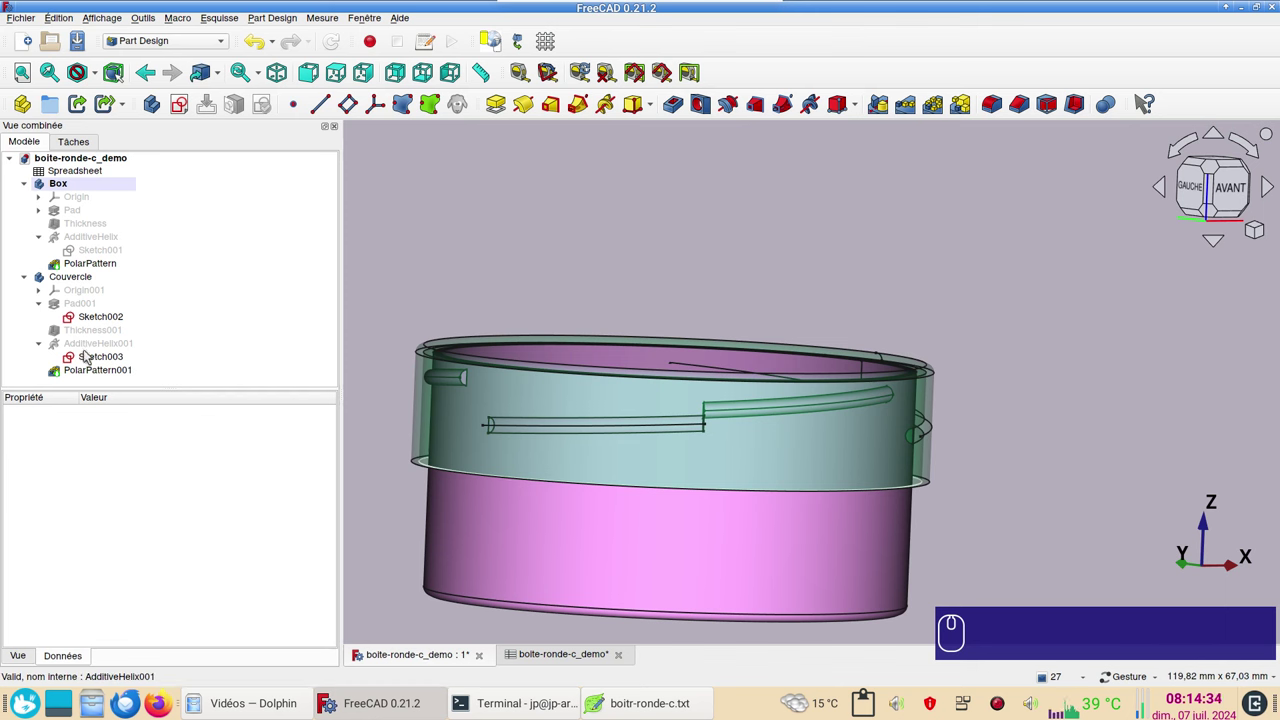
Set AdditiveHelix001 to Reversed and confirm the helix change.
{"action": "left_click", "coordinate": [90, 349]}
{"action": "left_click", "coordinate": [90, 349]}
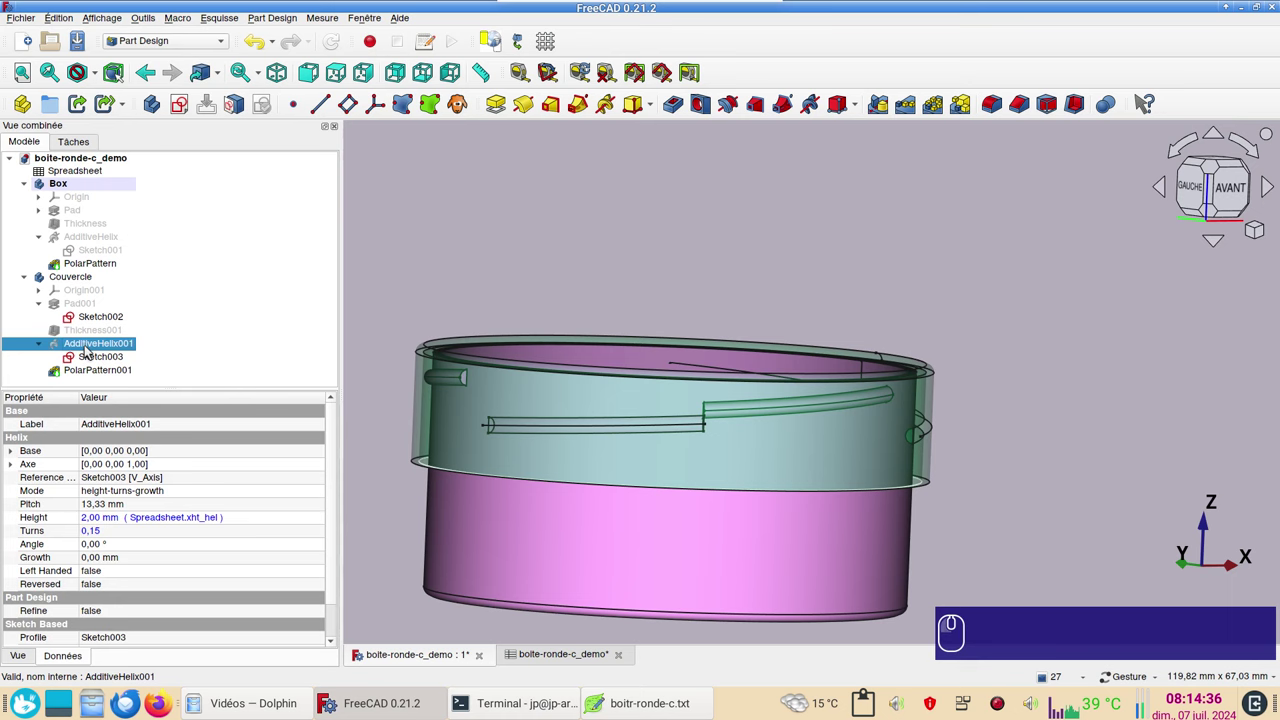
{"action": "double_click", "coordinate": [90, 349]}
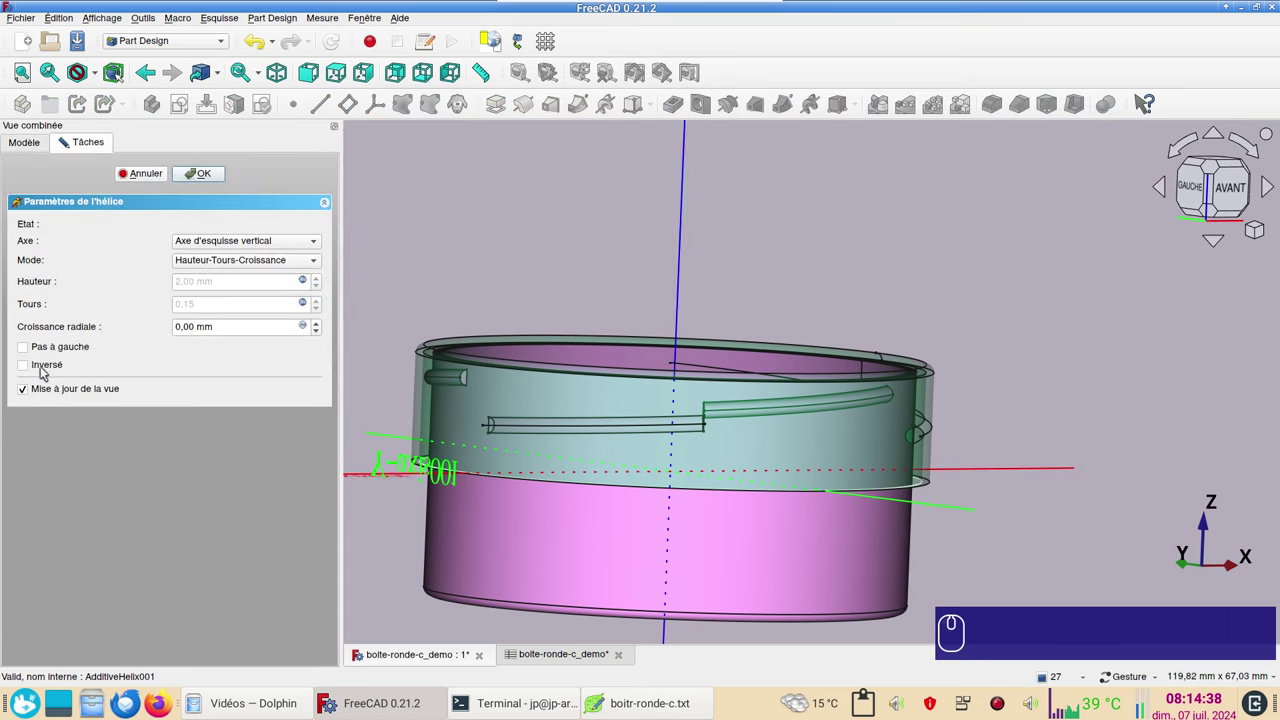
{"action": "left_click", "coordinate": [46, 370]}
{"action": "left_click", "coordinate": [211, 175]}
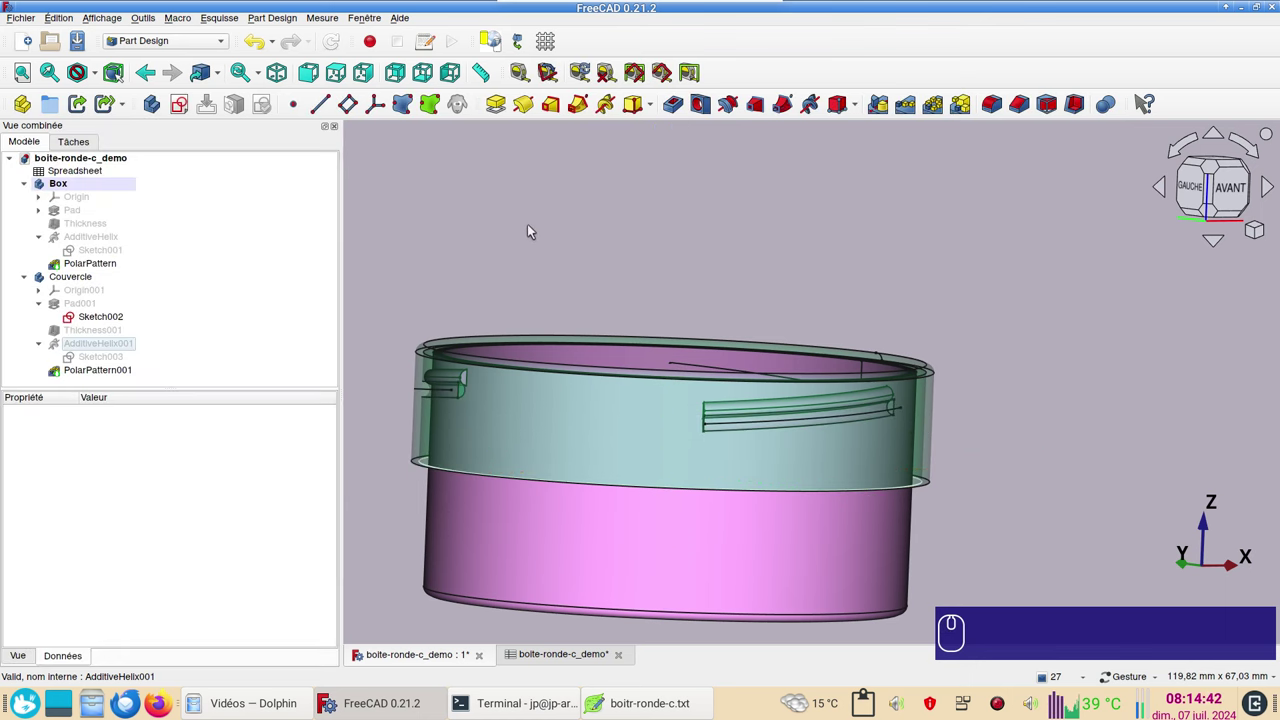
Orbit, switch to the front view and zoom in to check the lid thread against the box.
{"action": "left_click", "coordinate": [1033, 418]}
{"action": "left_click_drag", "start_coordinate": [1009, 366], "coordinate": [1112, 320]}
{"action": "key", "text": "KP_1"}
{"action": "scroll", "scroll_direction": "up", "scroll_amount": 3}
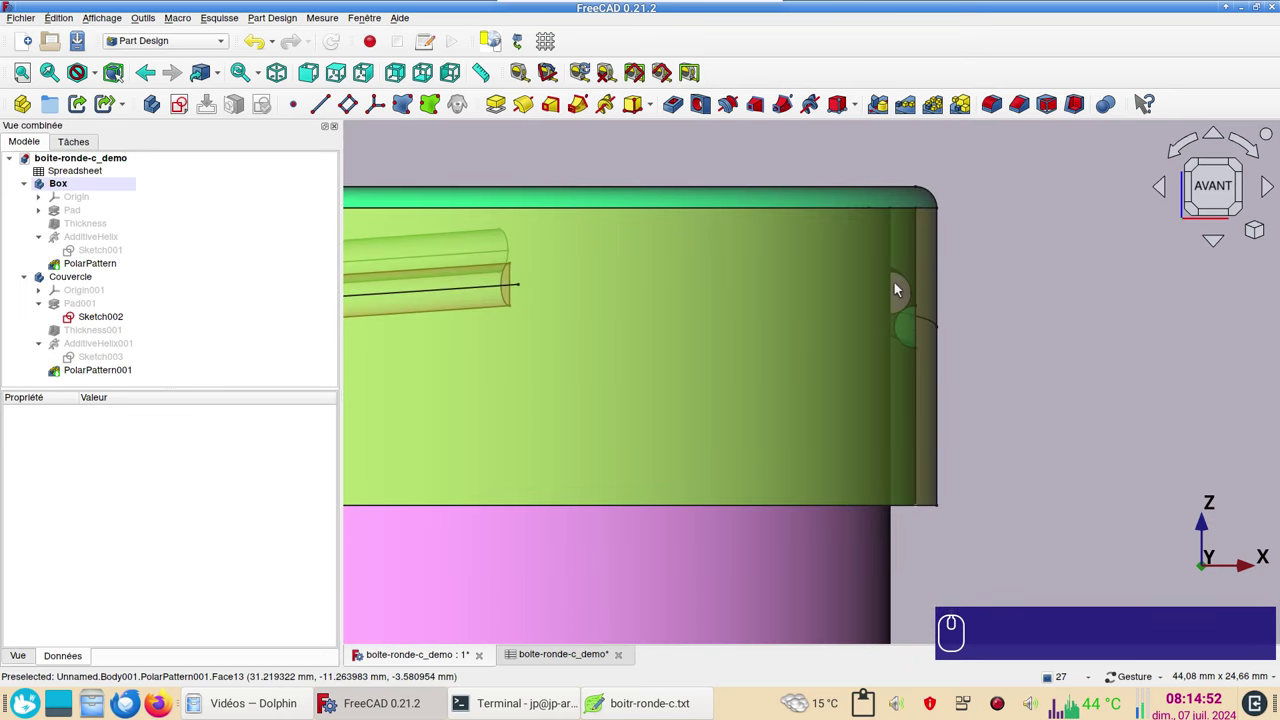
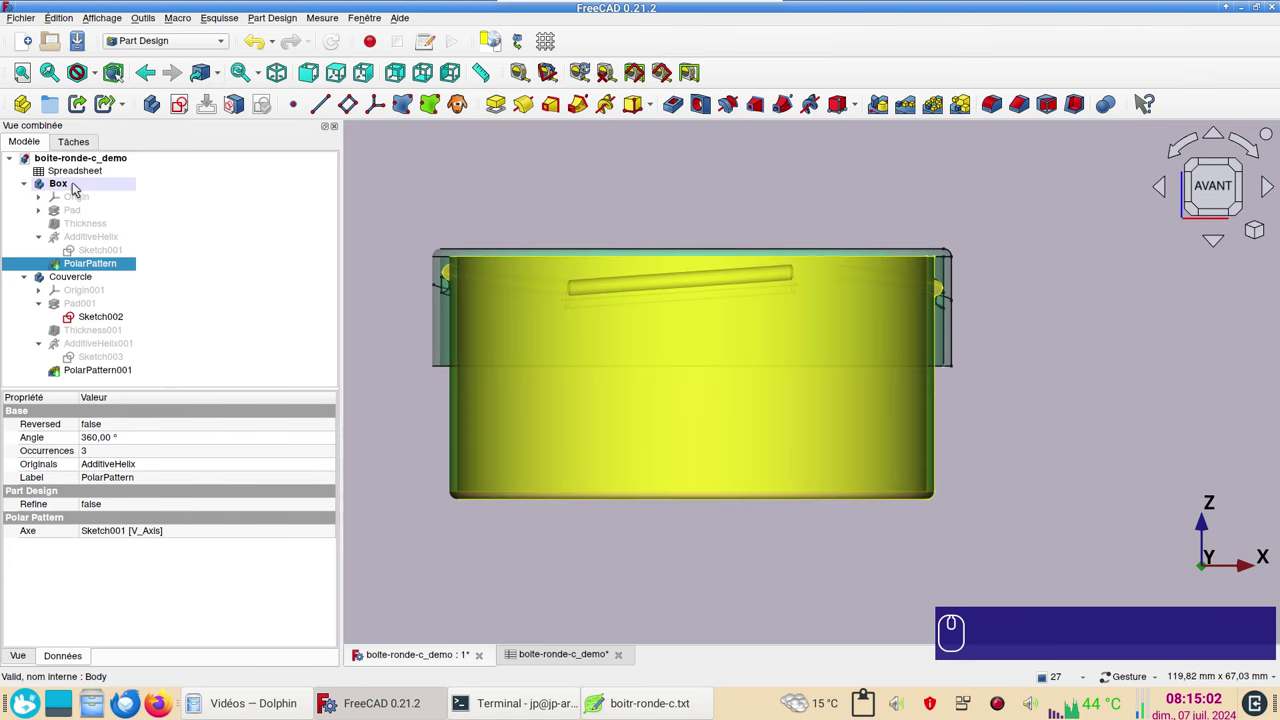
Set the Box body's Placement rotation angle to 60°.
{"action": "left_click", "coordinate": [82, 184]}
{"action": "left_click", "coordinate": [12, 450]}
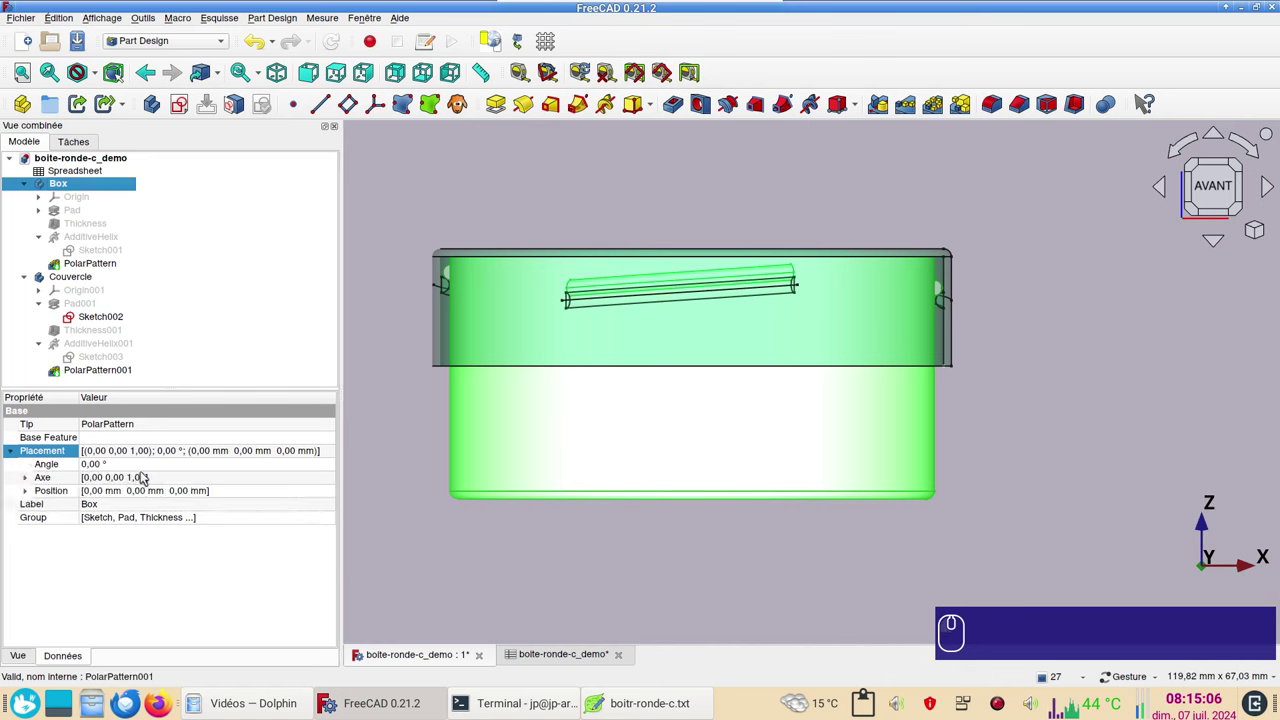
{"action": "left_click", "coordinate": [142, 467]}
{"action": "scroll", "scroll_direction": "down", "scroll_amount": 3}
{"action": "scroll", "scroll_direction": "down", "scroll_amount": 3}
{"action": "scroll", "scroll_direction": "up", "scroll_amount": 3}
{"action": "key", "text": "KP_6"}
{"action": "key", "text": "KP_0"}
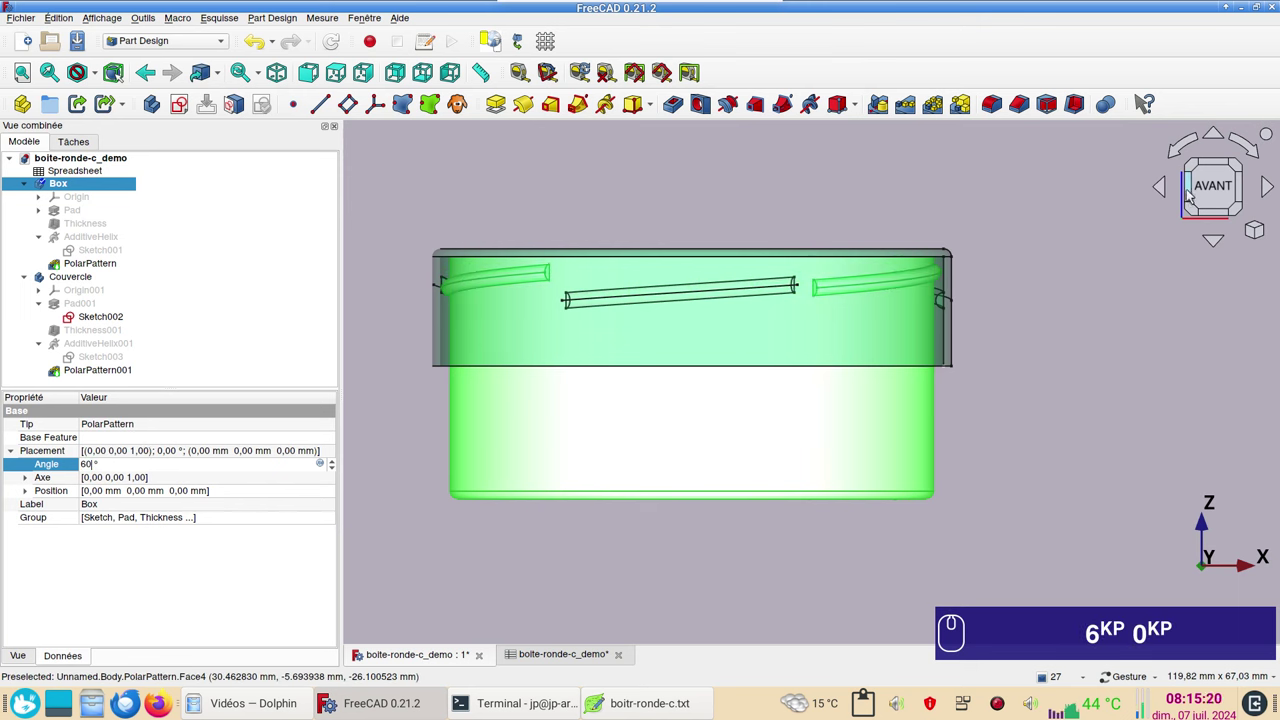
{"action": "left_click", "coordinate": [1194, 190]}
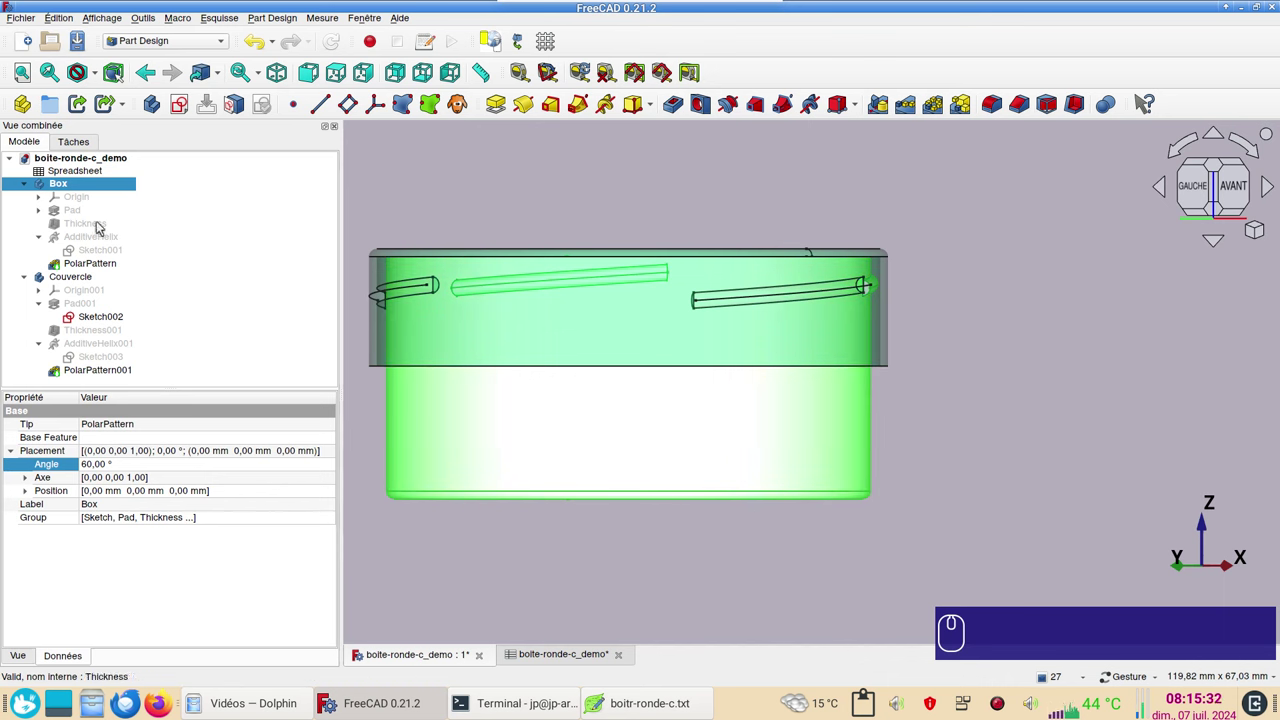
Set the Box body's Position z to -3 mm and view the assembly isometrically.
{"action": "left_click", "coordinate": [32, 489]}
{"action": "left_click", "coordinate": [121, 534]}
{"action": "scroll", "scroll_direction": "down", "scroll_amount": 3}
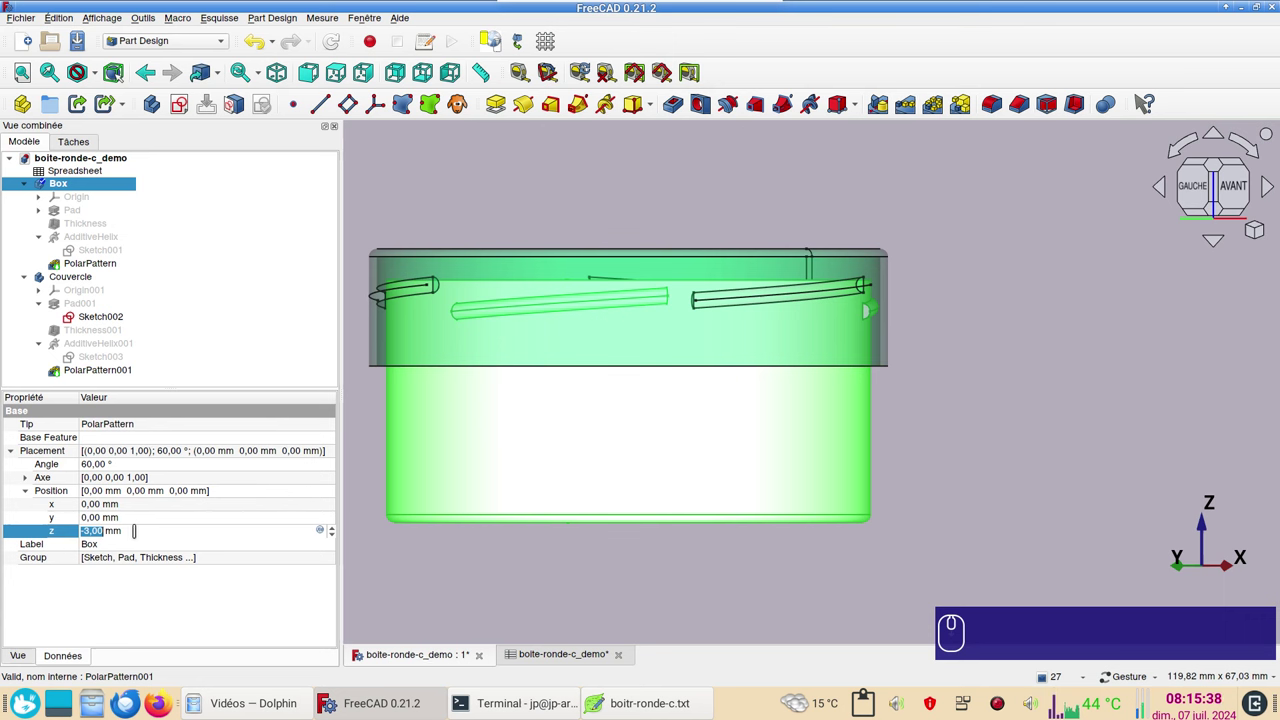
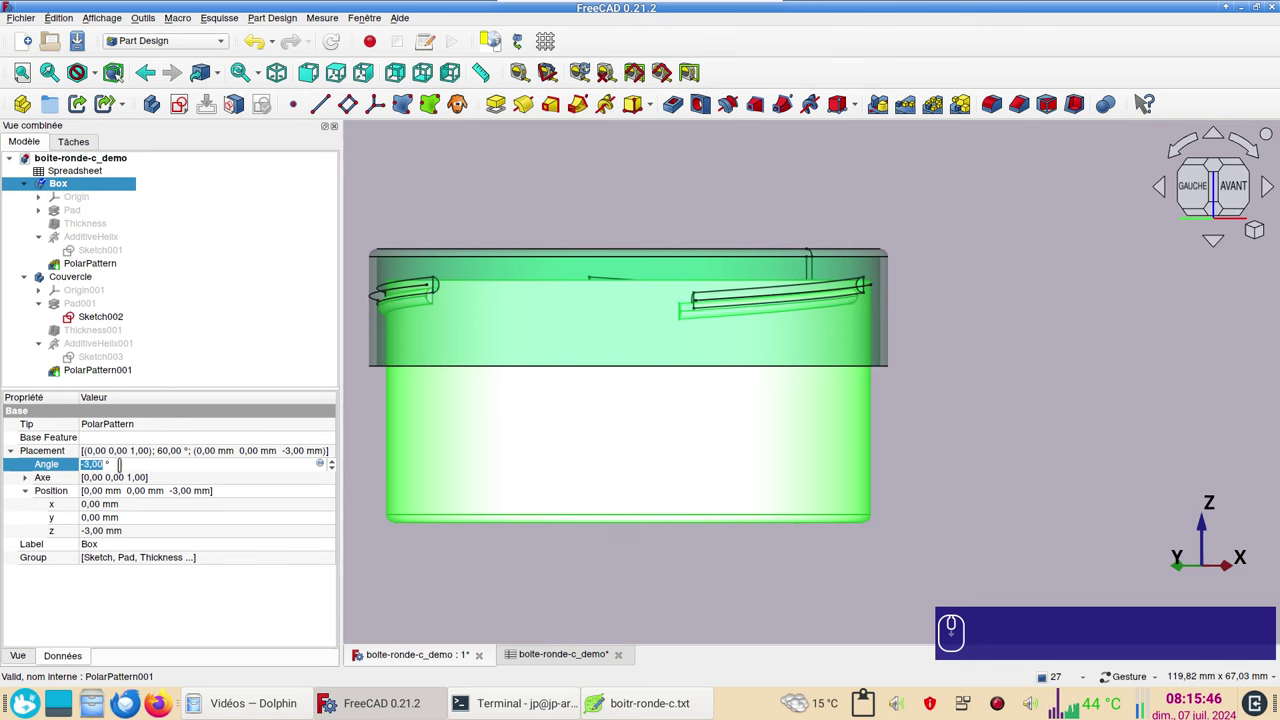
{"action": "scroll", "scroll_direction": "up", "scroll_amount": 3}
{"action": "scroll", "scroll_direction": "up", "scroll_amount": 3}
{"action": "left_click", "coordinate": [129, 530]}
{"action": "key", "text": "KP_0"}
{"action": "left_click", "coordinate": [589, 565]}
{"action": "scroll", "scroll_direction": "up", "scroll_amount": 3}
{"action": "key", "text": "KP_1"}
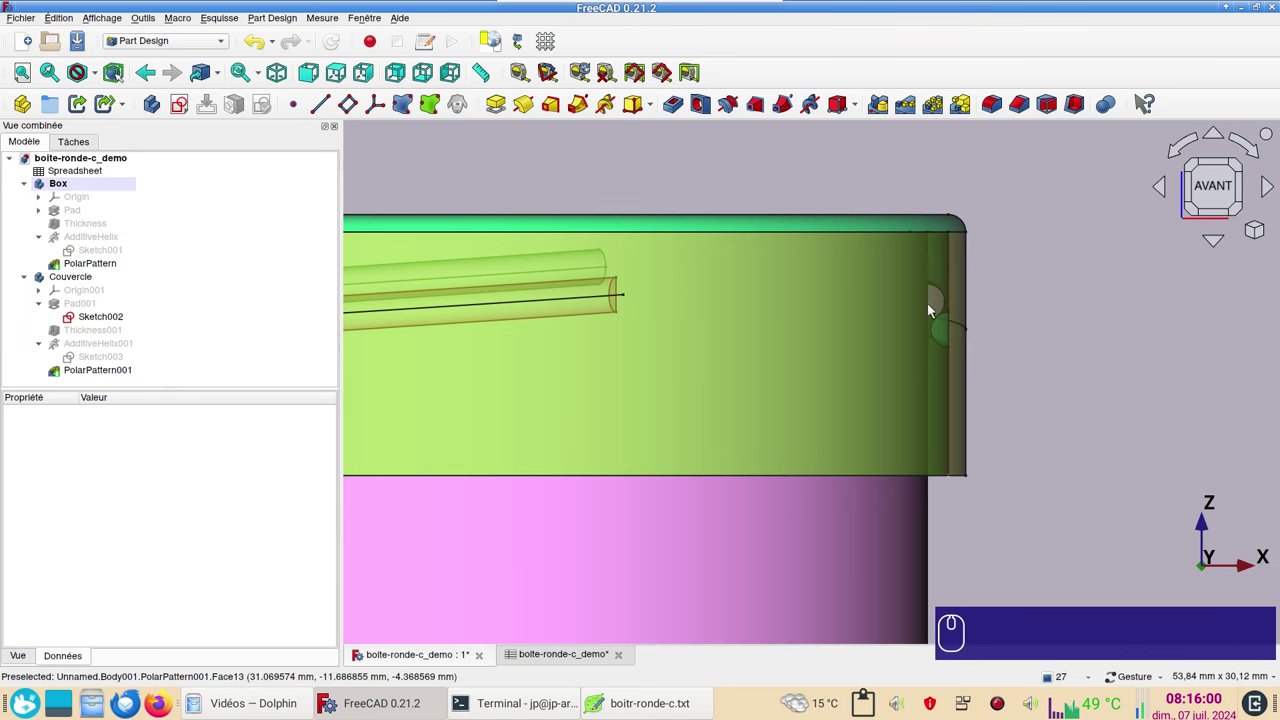
{"action": "scroll", "scroll_direction": "down", "scroll_amount": 3}
{"action": "left_click", "coordinate": [1032, 587]}
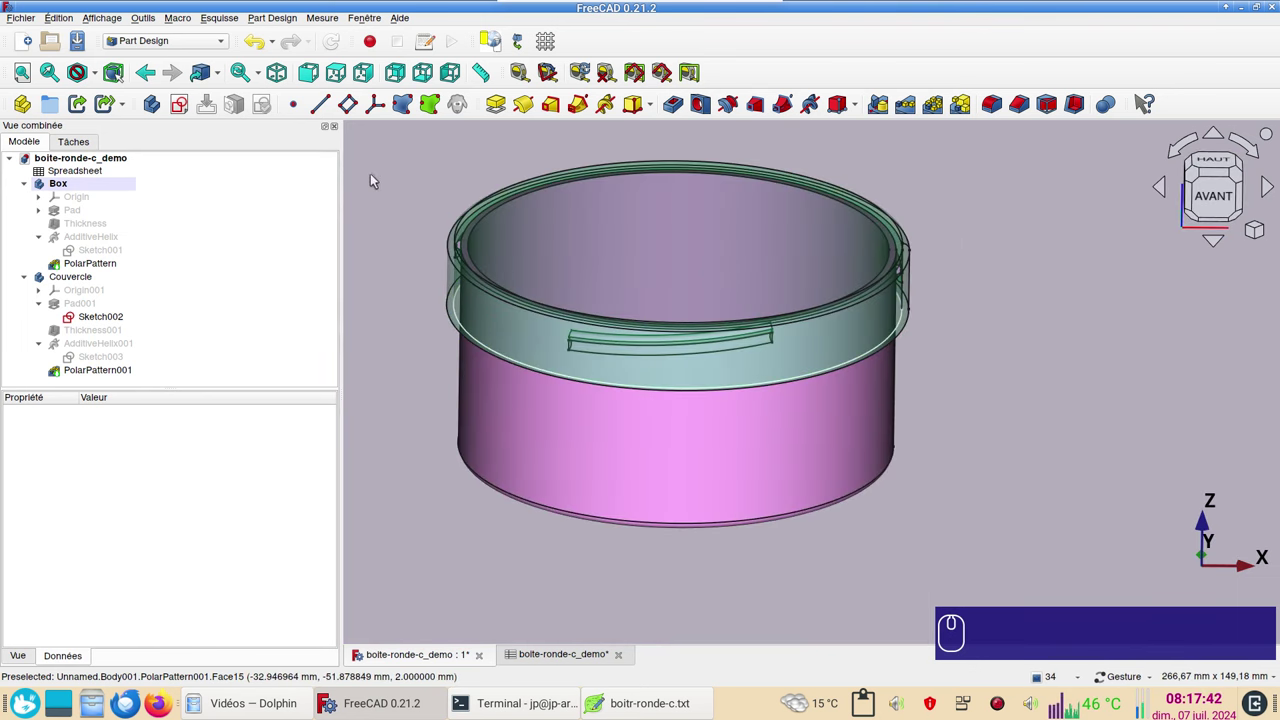
Tile the windows so the parameter spreadsheet sits beside the 3D model.
{"action": "left_click", "coordinate": [375, 21]}
{"action": "left_click", "coordinate": [417, 64]}
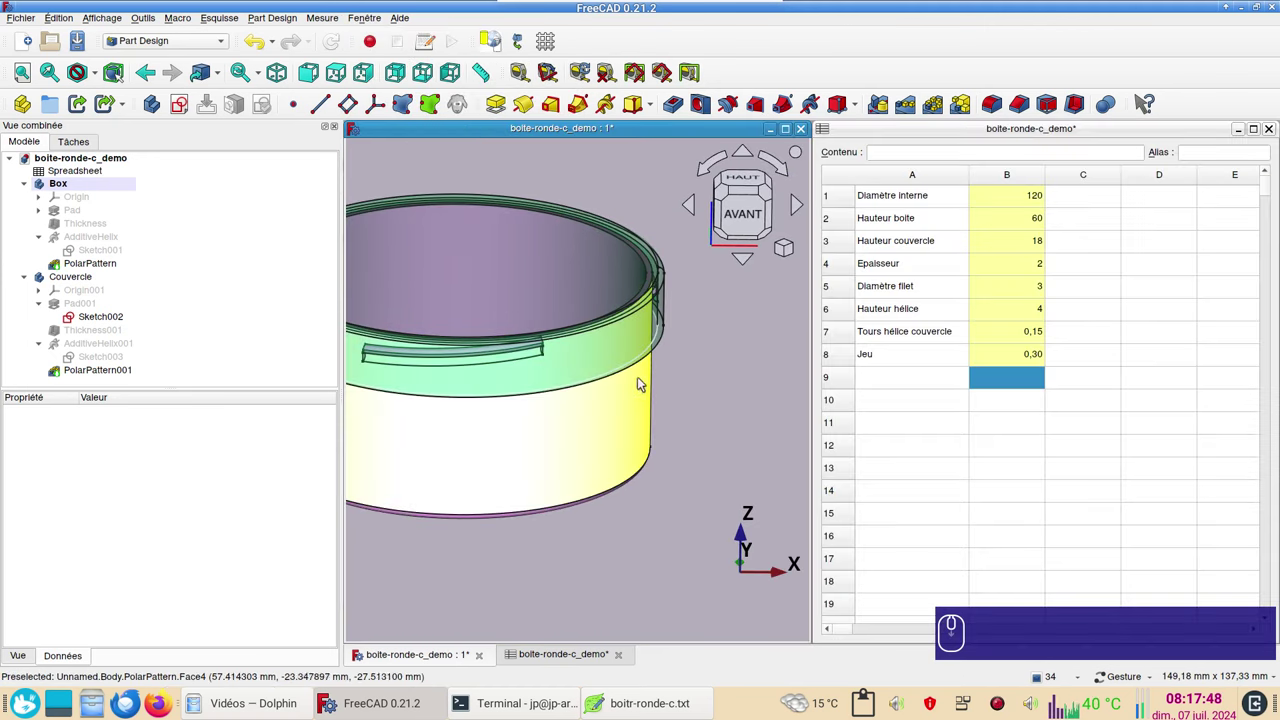
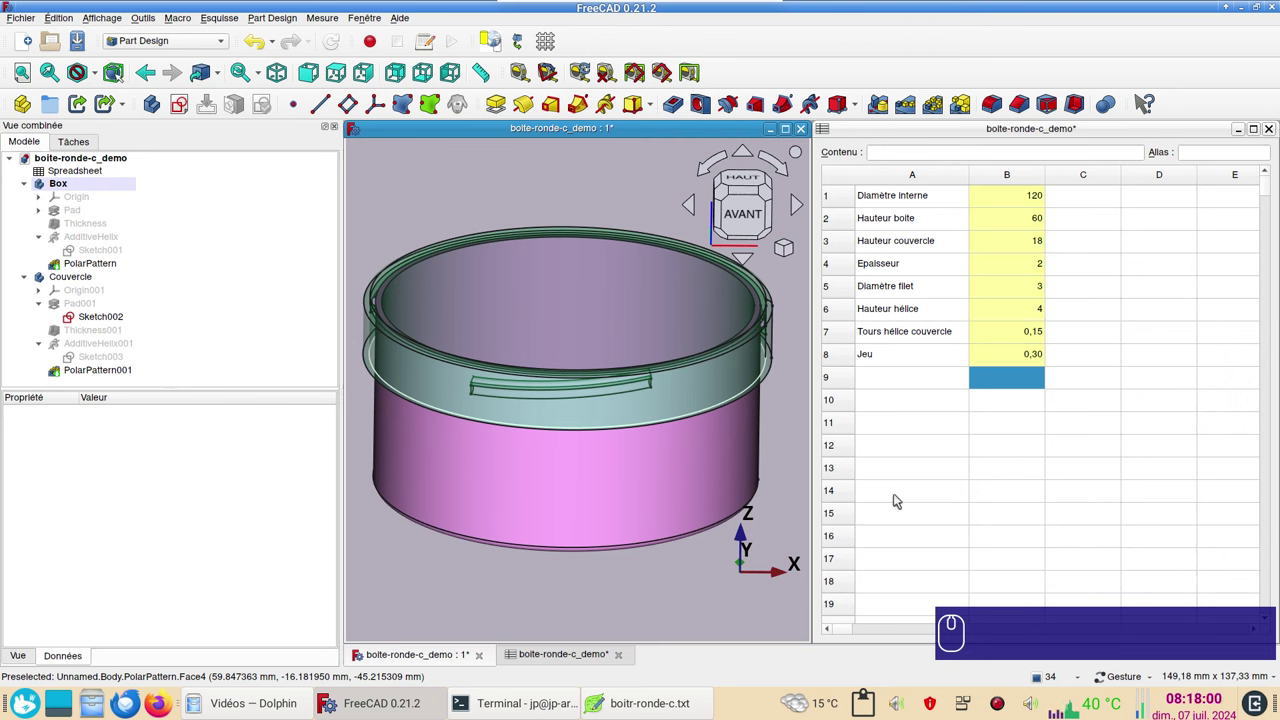
Set the box height (B2) to 30 and the lid height (B3) to 12.
{"action": "left_click", "coordinate": [999, 222]}
{"action": "key", "text": "KP_3"}
{"action": "key", "text": "KP_0"}
{"action": "key", "text": "Return"}
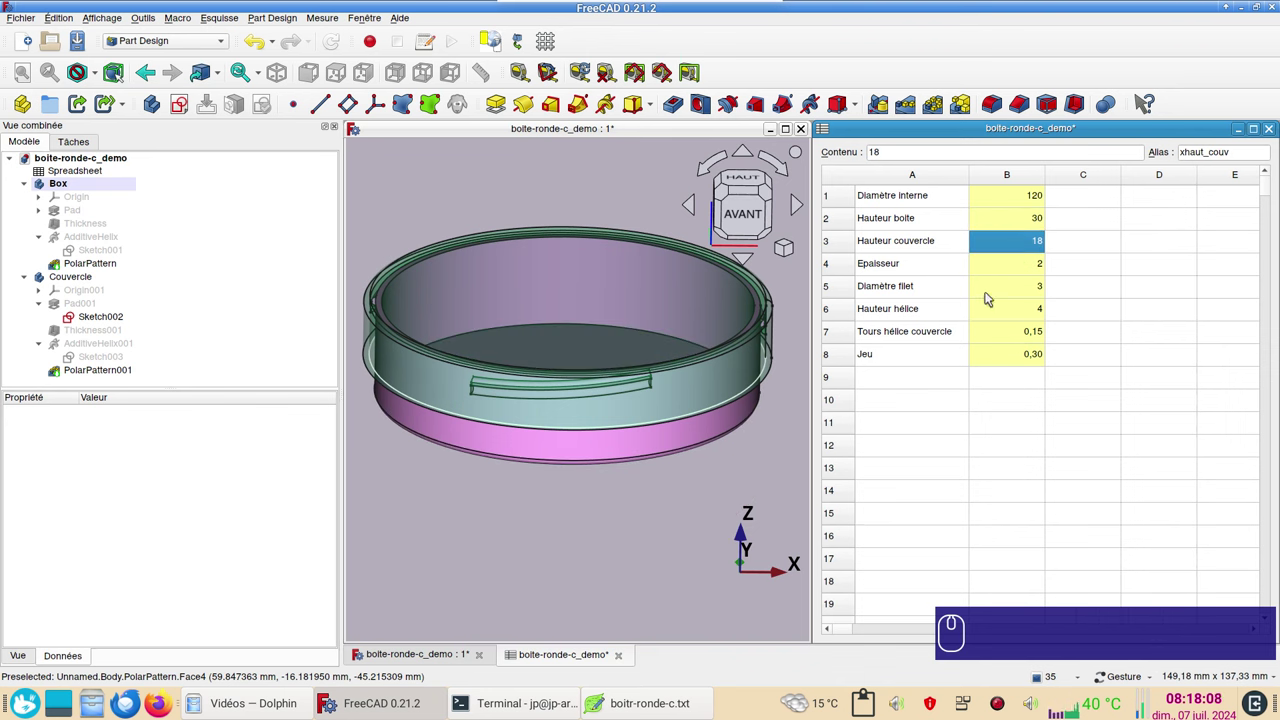
{"action": "left_click", "coordinate": [1014, 244]}
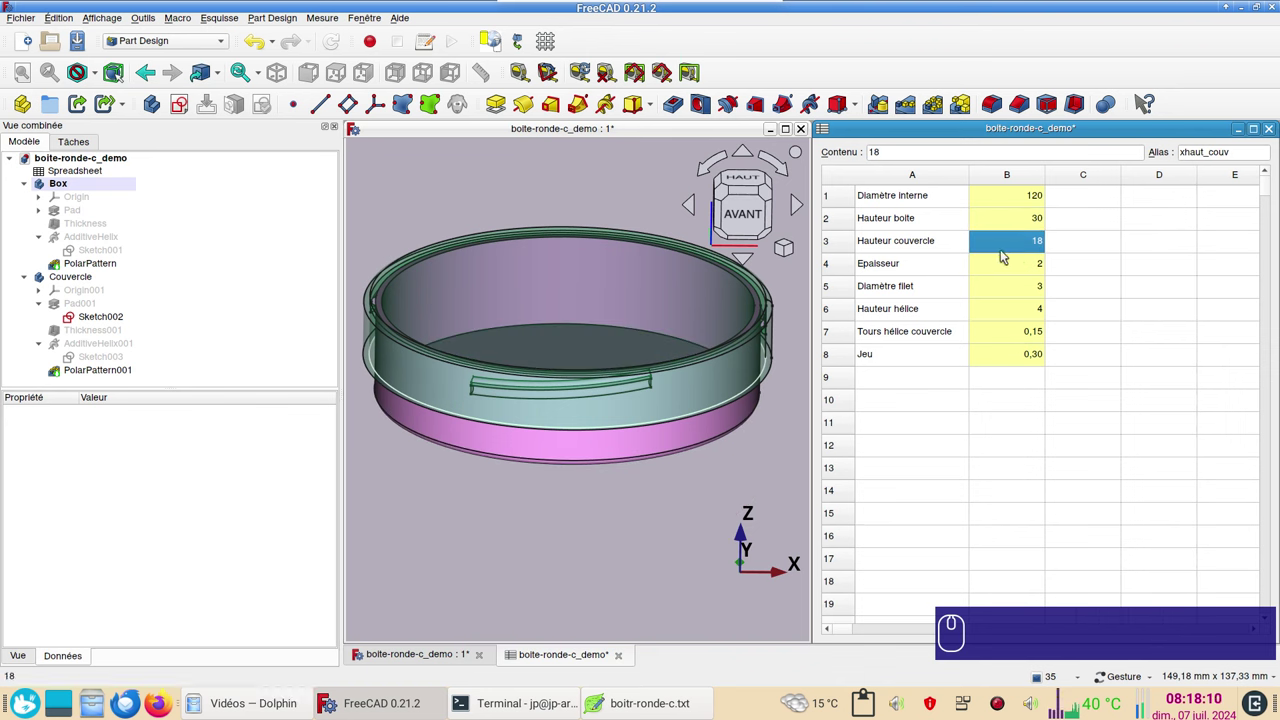
{"action": "key", "text": "KP_1"}
{"action": "key", "text": "KP_2"}
{"action": "key", "text": "Return"}
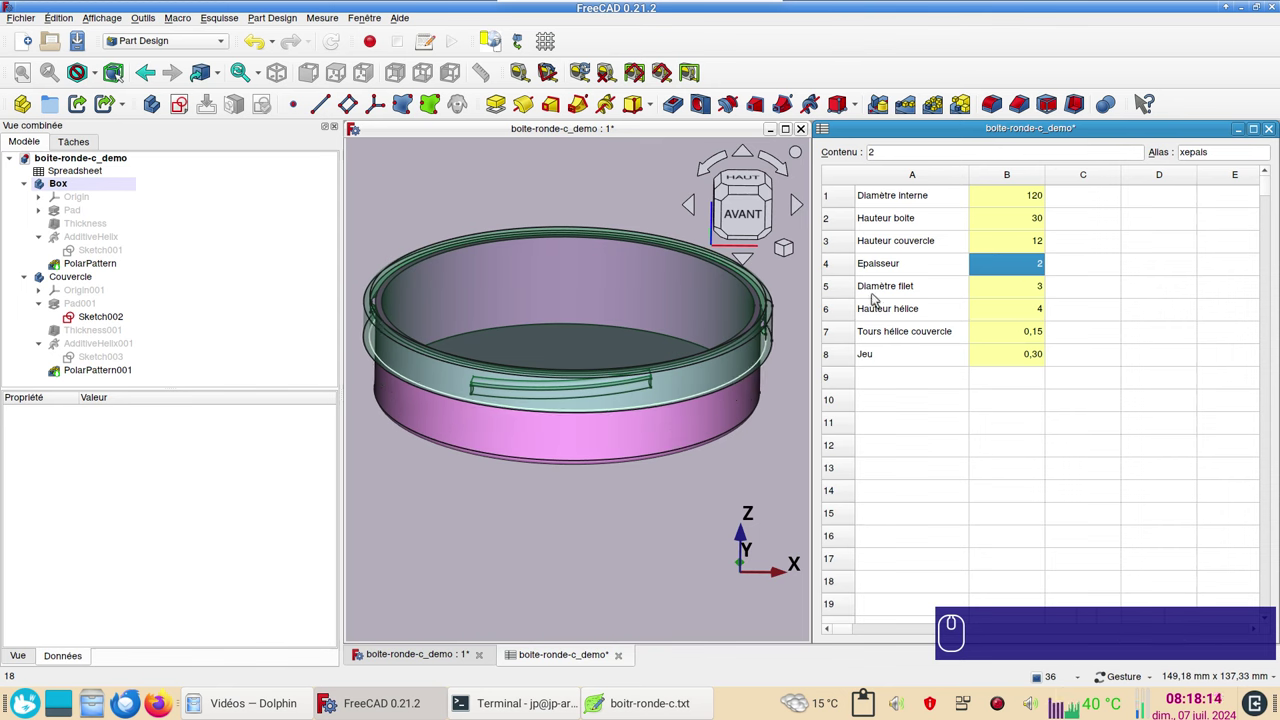
Orbit the resized model, then check it from the front view.
{"action": "left_click_drag", "start_coordinate": [718, 468], "coordinate": [714, 429]}
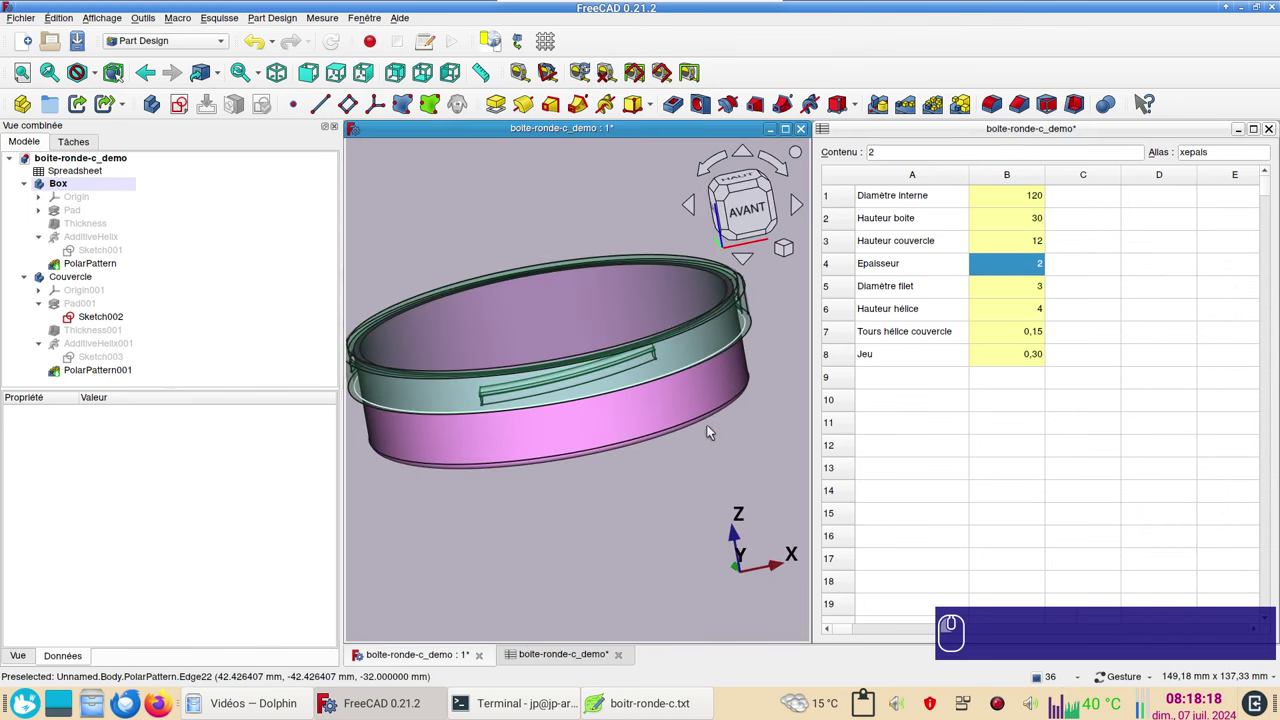
{"action": "key", "text": "KP_1"}
{"action": "scroll", "scroll_direction": "up", "scroll_amount": 3}
{"action": "scroll", "scroll_direction": "down", "scroll_amount": 3}
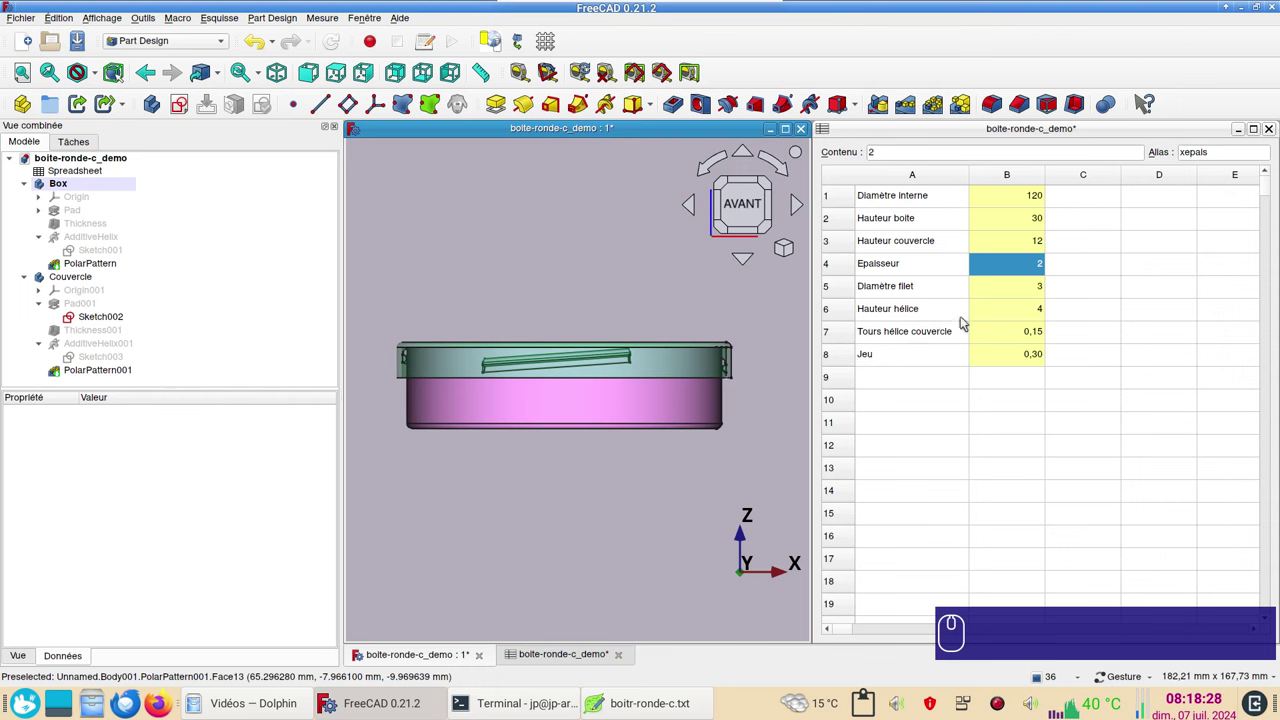
Set the thread diameter (B5) to 2 and inspect the lid edge.
{"action": "left_click", "coordinate": [1013, 294]}
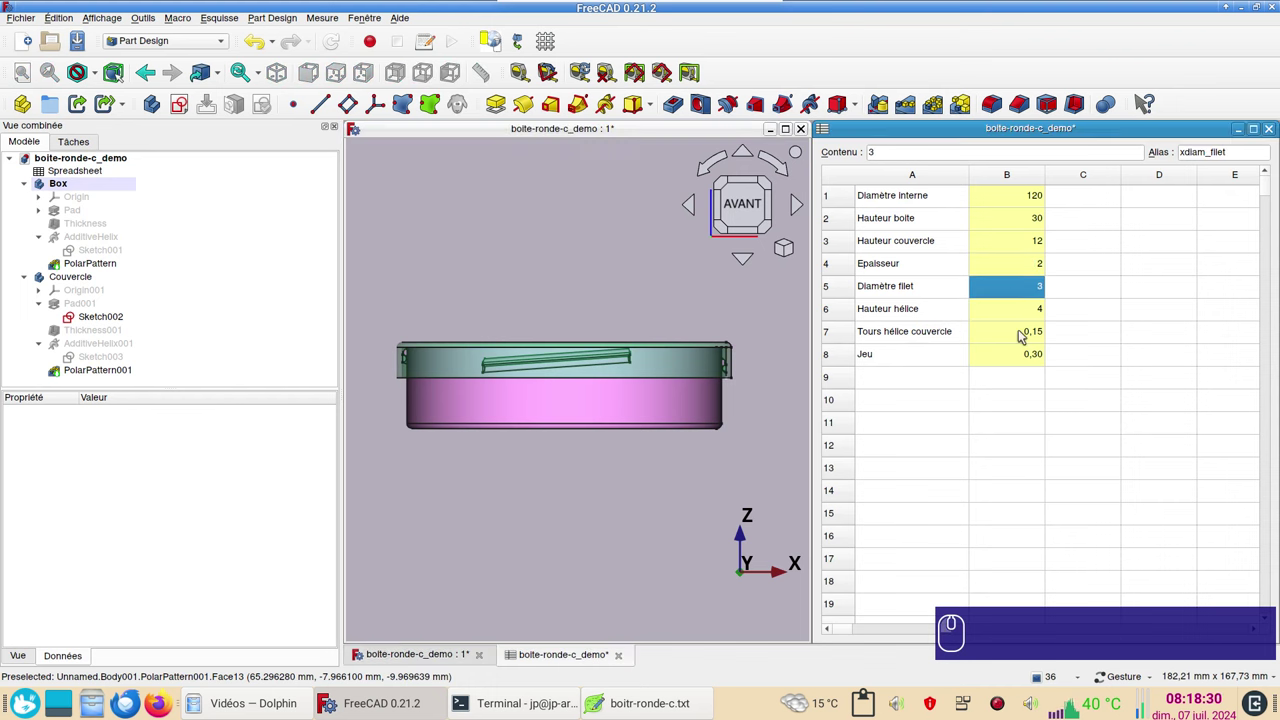
{"action": "key", "text": "KP_2"}
{"action": "key", "text": "Return"}
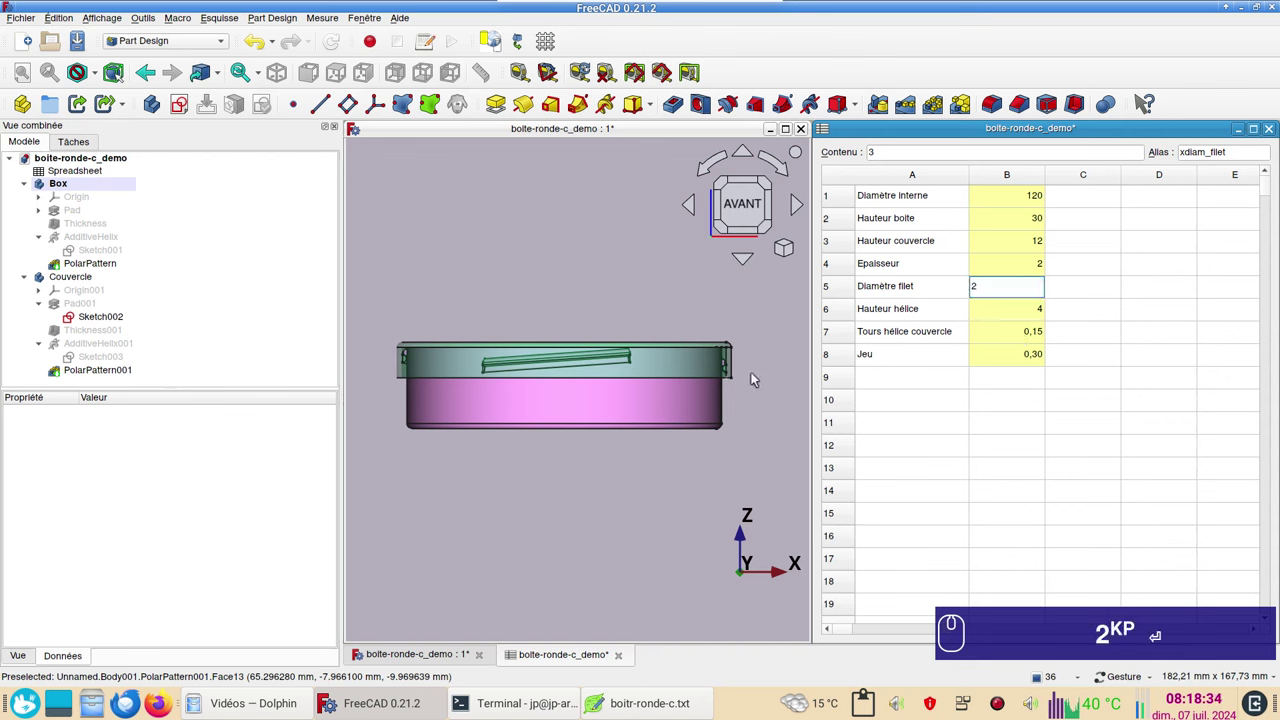
{"action": "scroll", "scroll_direction": "up", "scroll_amount": 3}
{"action": "scroll", "scroll_direction": "down", "scroll_amount": 3}
{"action": "scroll", "scroll_direction": "up", "scroll_amount": 3}
{"action": "left_click_drag", "start_coordinate": [540, 287], "coordinate": [664, 327]}
{"action": "scroll", "scroll_direction": "down", "scroll_amount": 3}
Set the clearance Jeu (B8) to 0.20.
{"action": "left_click", "coordinate": [1025, 360]}
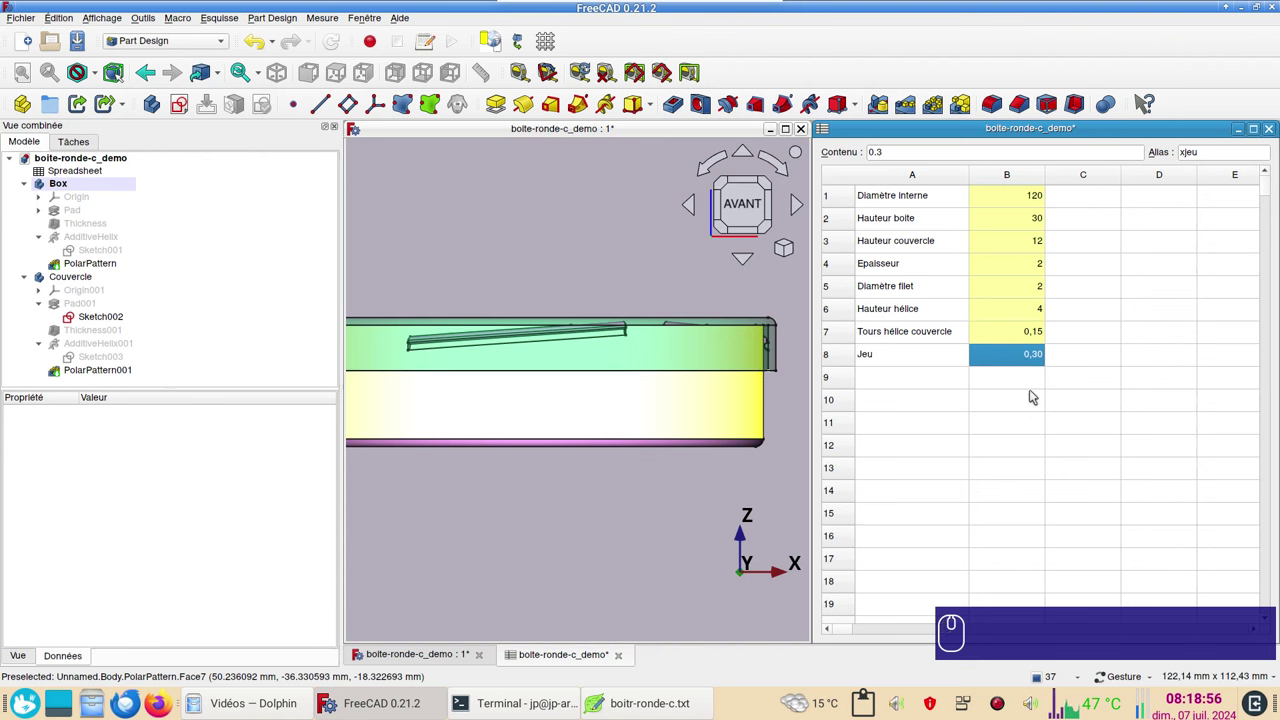
{"action": "key", "text": "KP_Decimal"}
{"action": "type", "text": "."}
{"action": "key", "text": "KP_2"}
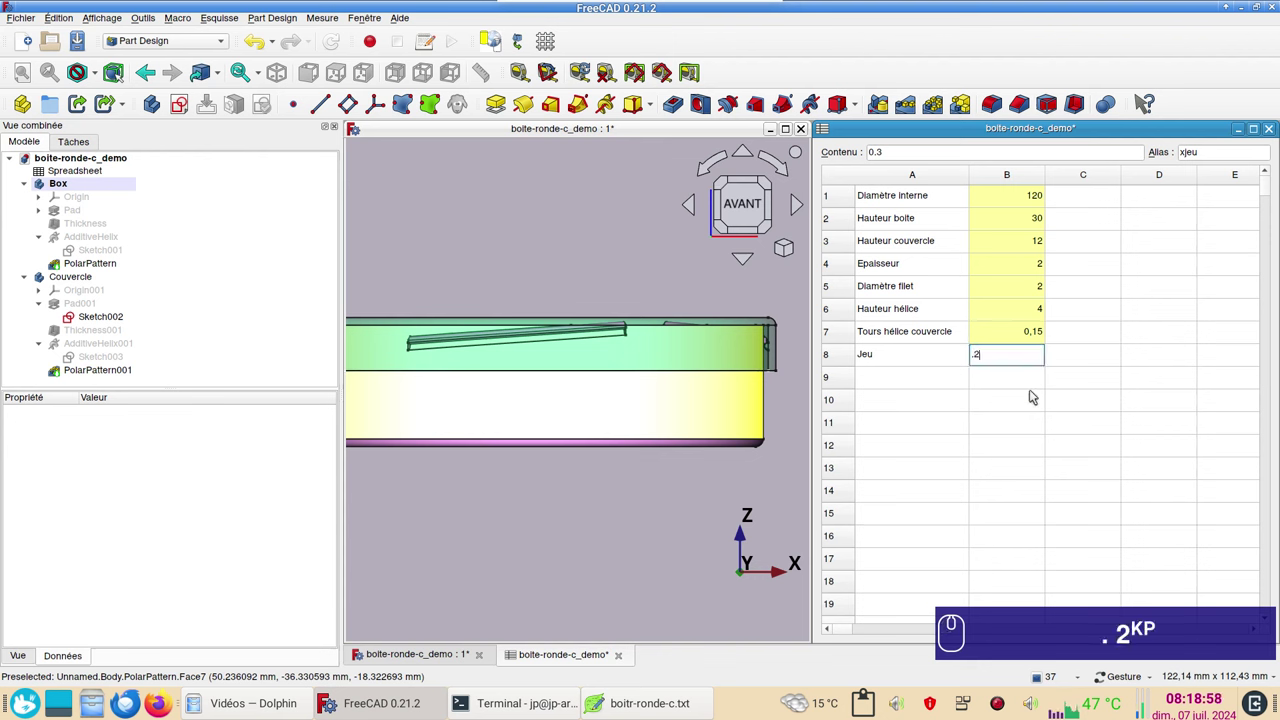
{"action": "key", "text": "Return"}
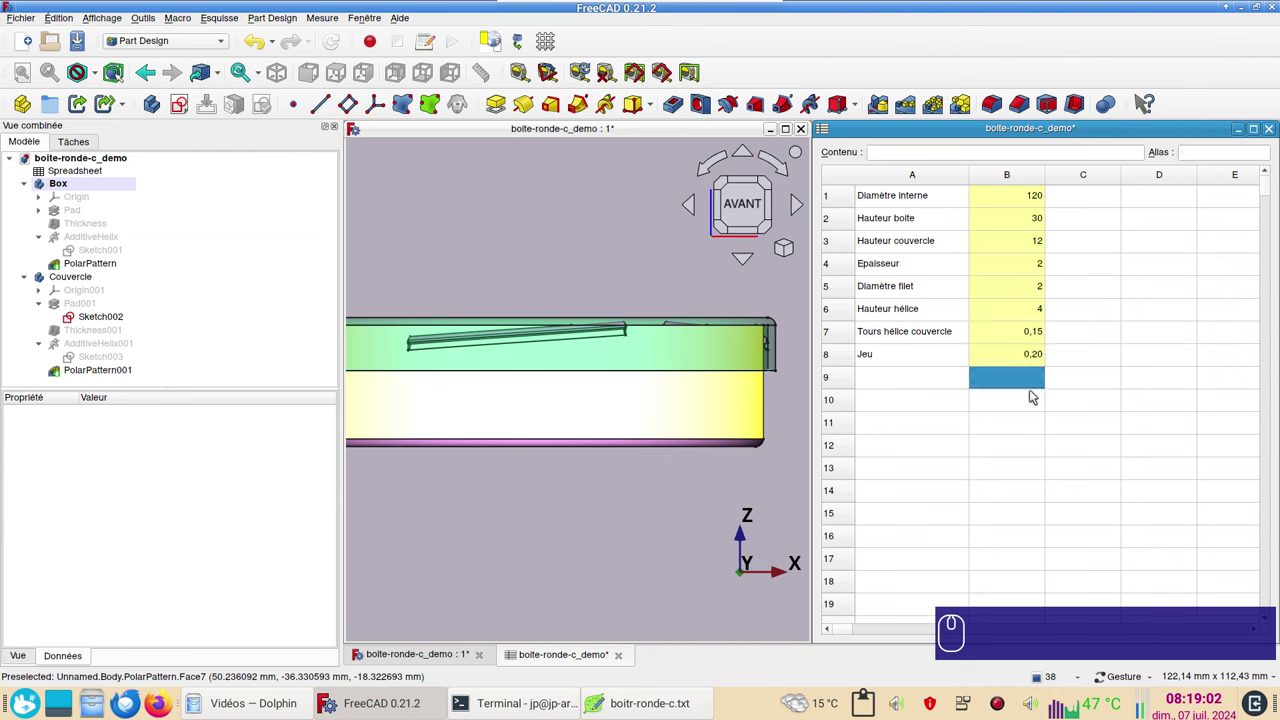
Set the inner diameter (B1) to 60.
{"action": "scroll", "scroll_direction": "up", "scroll_amount": 3}
{"action": "scroll", "scroll_direction": "up", "scroll_amount": 3}
{"action": "left_click_drag", "start_coordinate": [747, 405], "coordinate": [696, 486]}
{"action": "scroll", "scroll_direction": "down", "scroll_amount": 3}
{"action": "left_click", "coordinate": [1026, 200]}
{"action": "key", "text": "KP_6"}
{"action": "key", "text": "KP_0"}
{"action": "key", "text": "Return"}
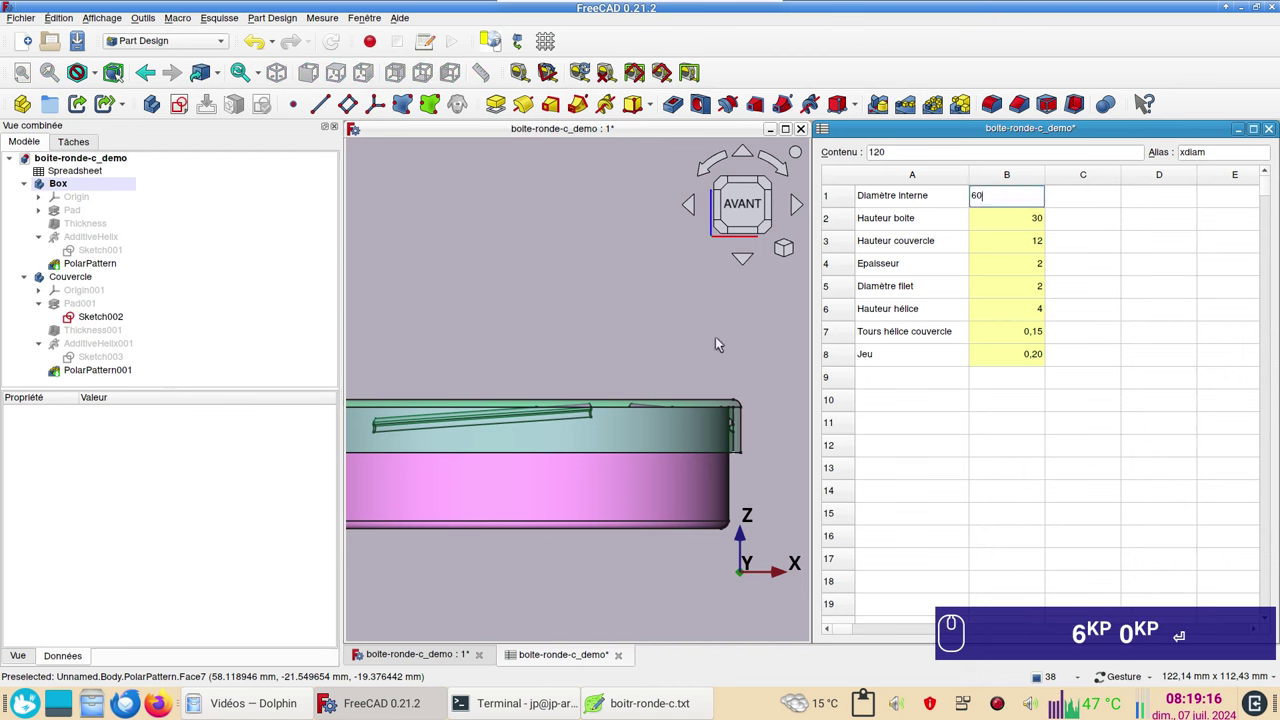
Set the helix height (B6) to 2 while watching the lid thread.
{"action": "scroll", "scroll_direction": "up", "scroll_amount": 3}
{"action": "left_click_drag", "start_coordinate": [502, 380], "coordinate": [756, 406]}
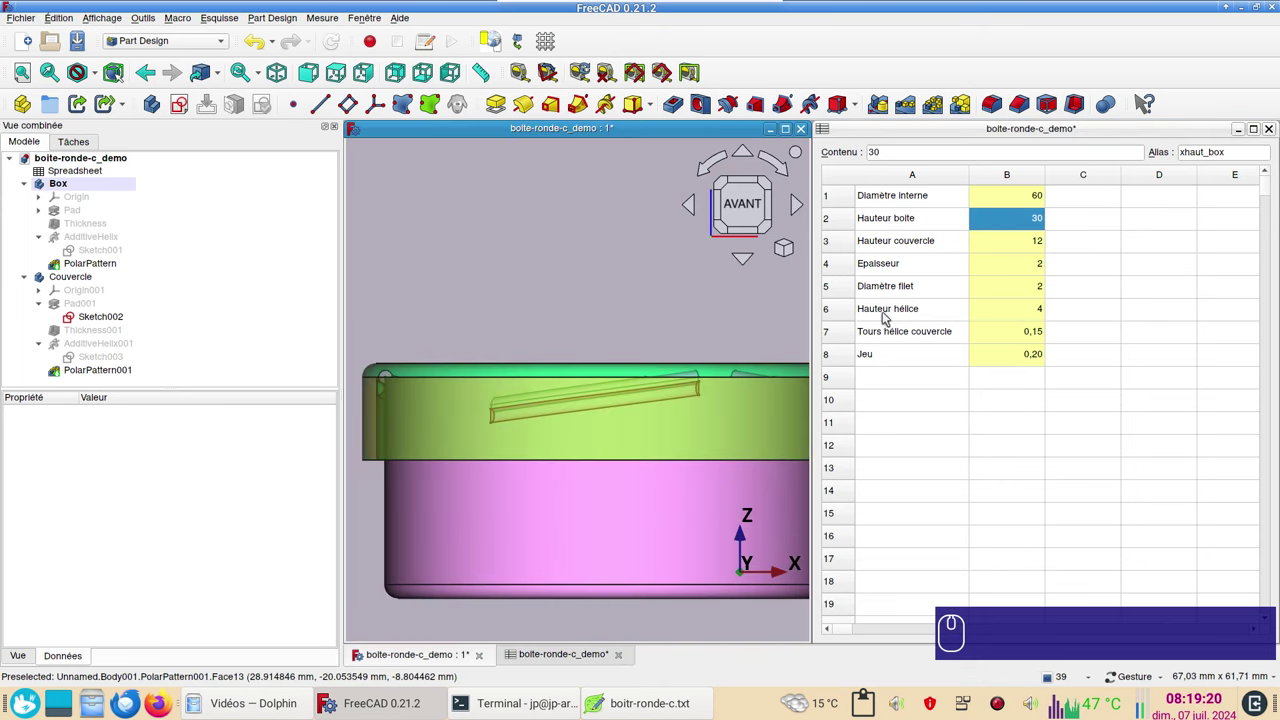
{"action": "left_click", "coordinate": [1017, 311]}
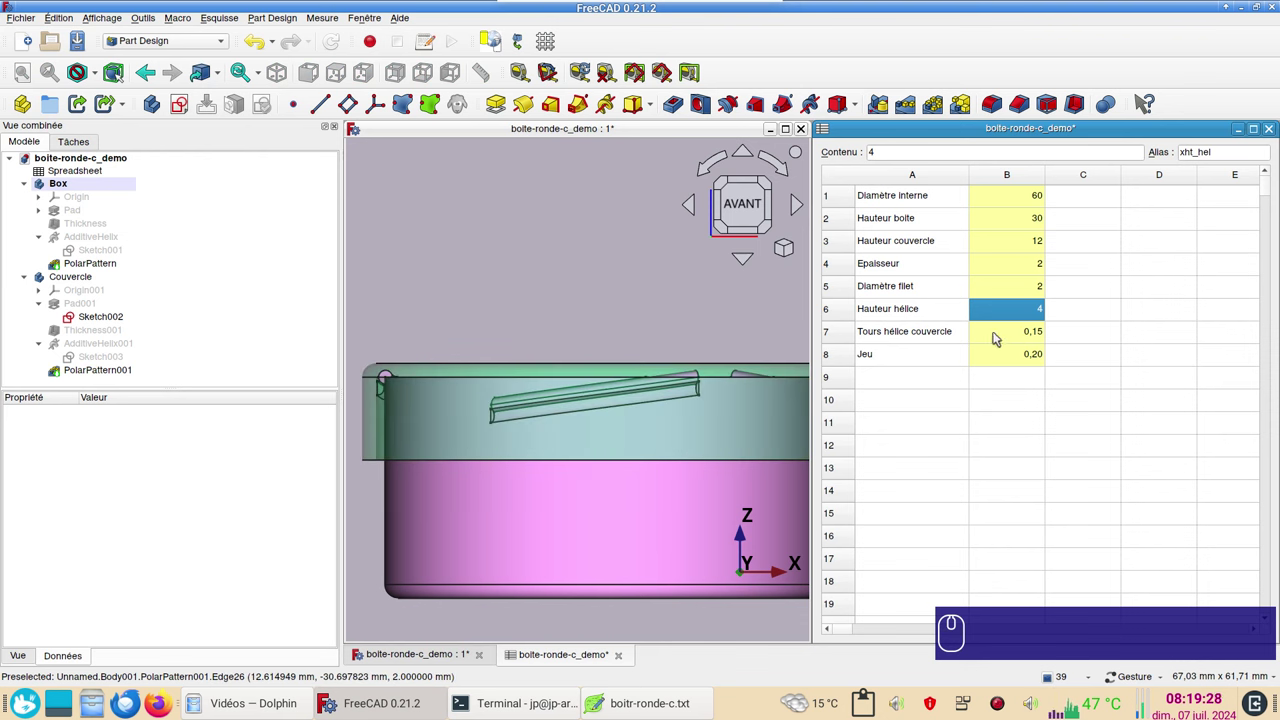
{"action": "key", "text": "KP_2"}
{"action": "key", "text": "Return"}
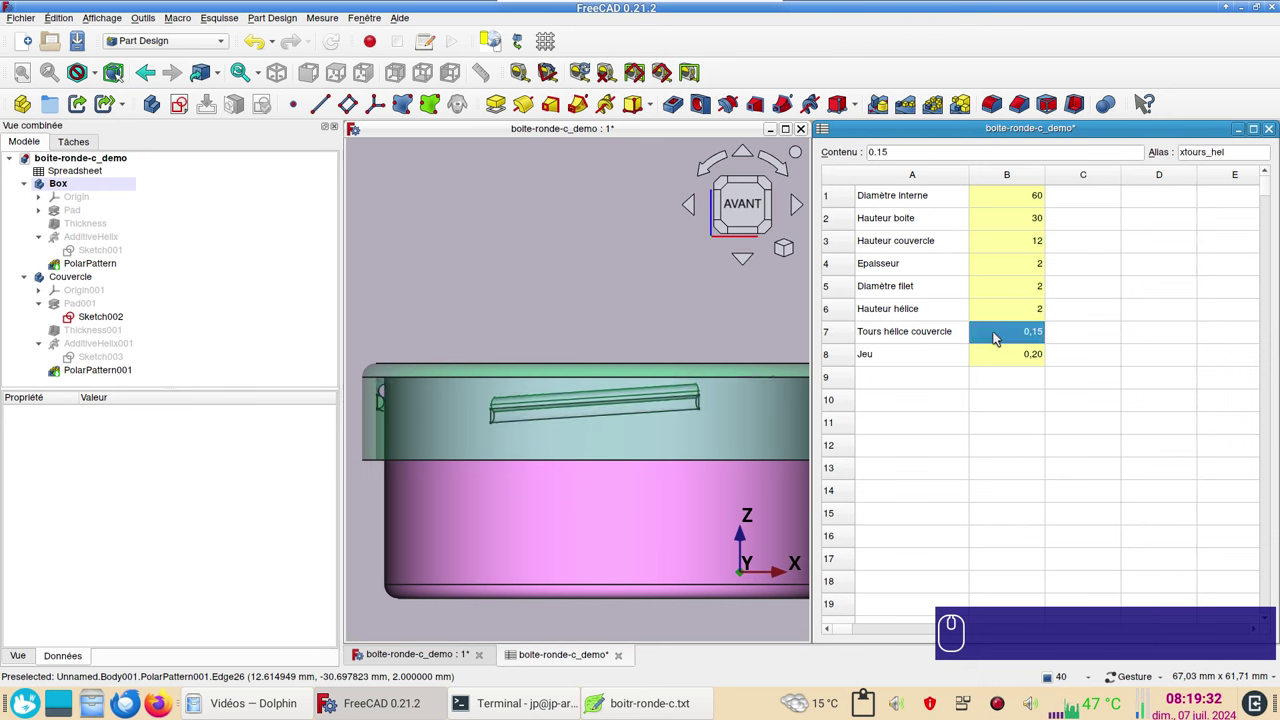
Set the wall thickness (B4) to 1.
{"action": "scroll", "scroll_direction": "down", "scroll_amount": 3}
{"action": "left_click_drag", "start_coordinate": [639, 309], "coordinate": [1026, 217]}
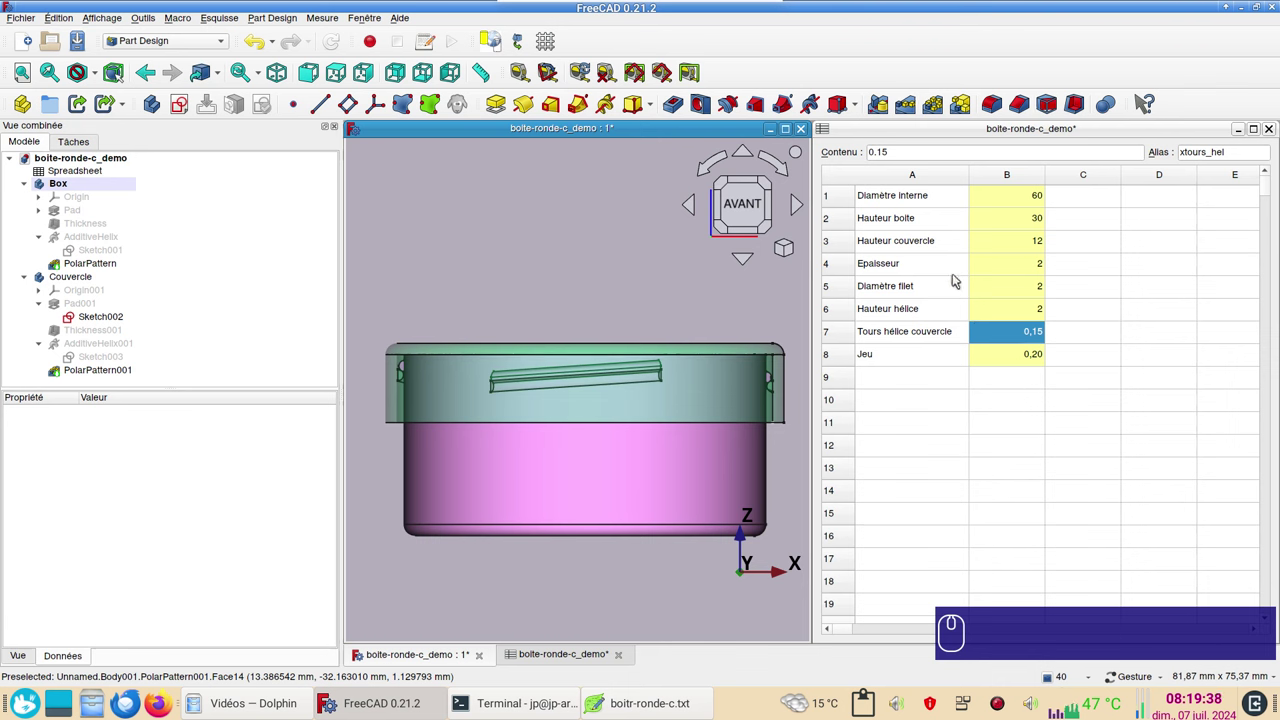
{"action": "left_click", "coordinate": [1005, 268]}
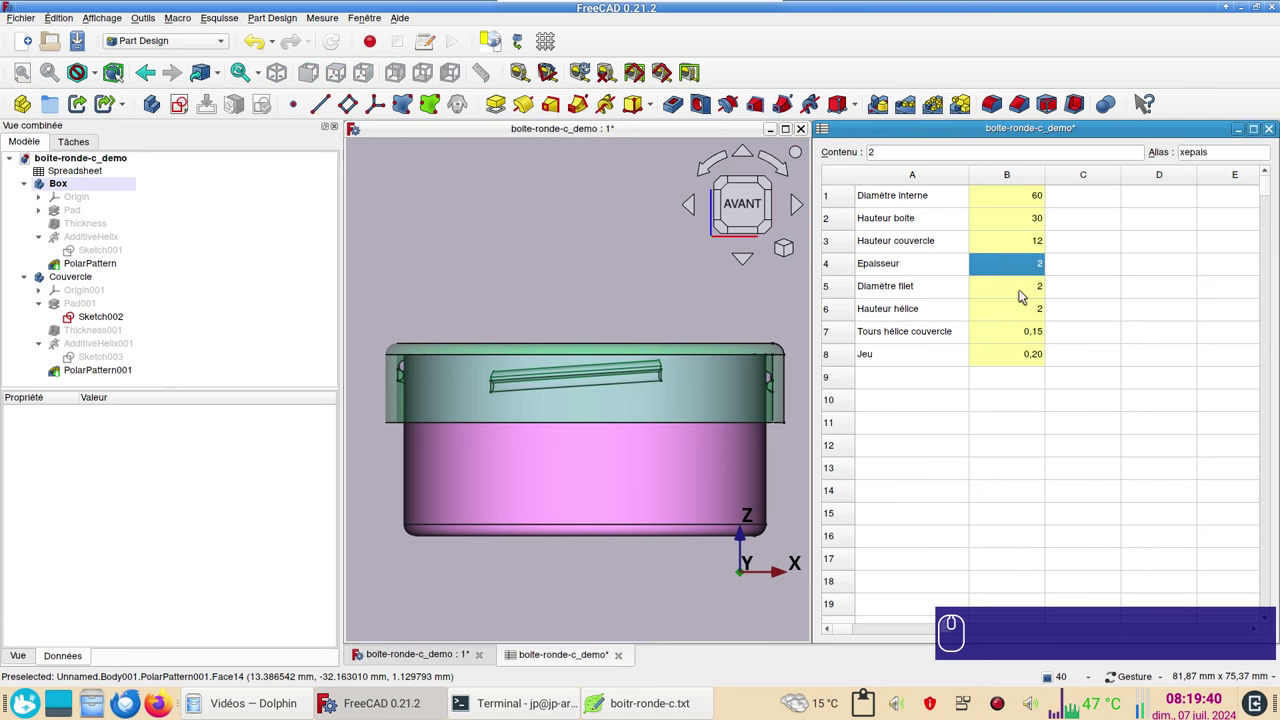
{"action": "key", "text": "KP_1"}
{"action": "key", "text": "Return"}
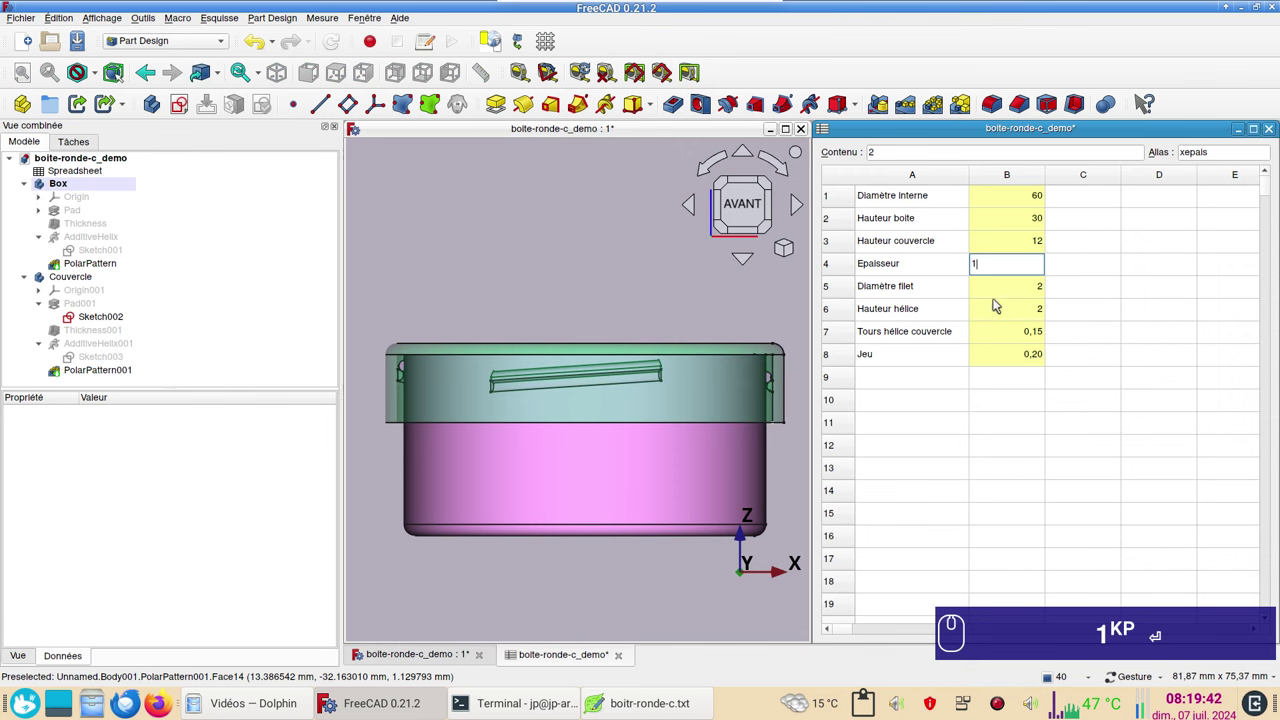